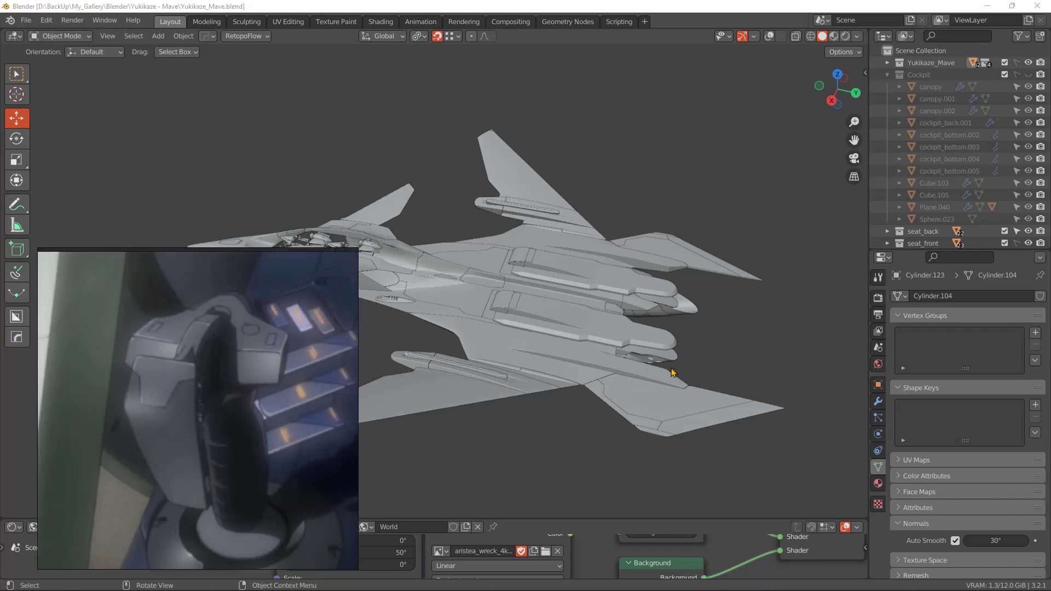
Orbit in toward the cockpit, look down into it from above and across the seats, then back out to the aircraft's side.
{"action": "middle_click", "coordinate": [715, 416]}
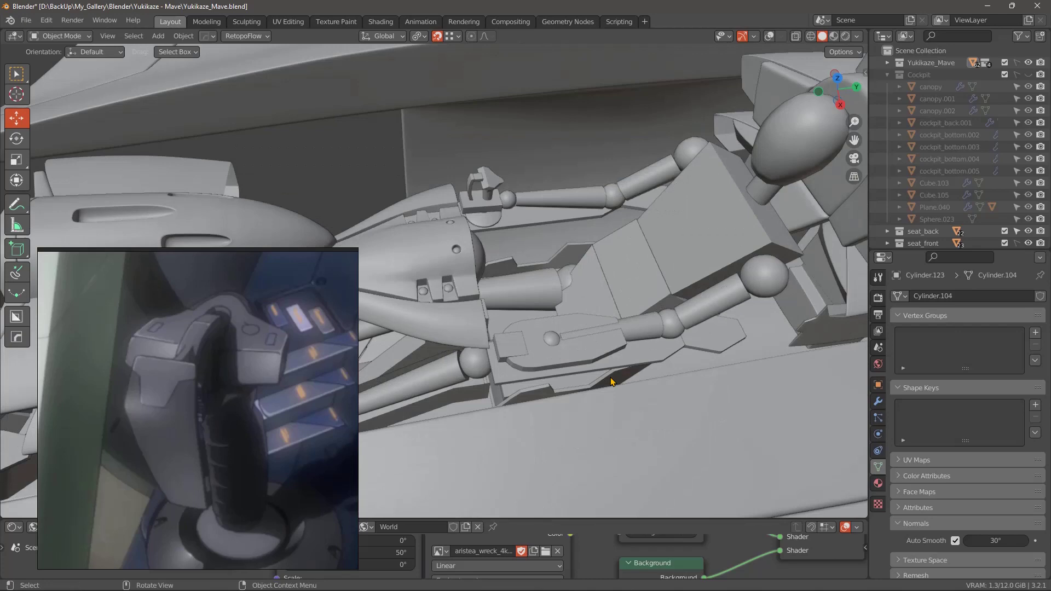
{"action": "middle_click", "coordinate": [661, 355]}
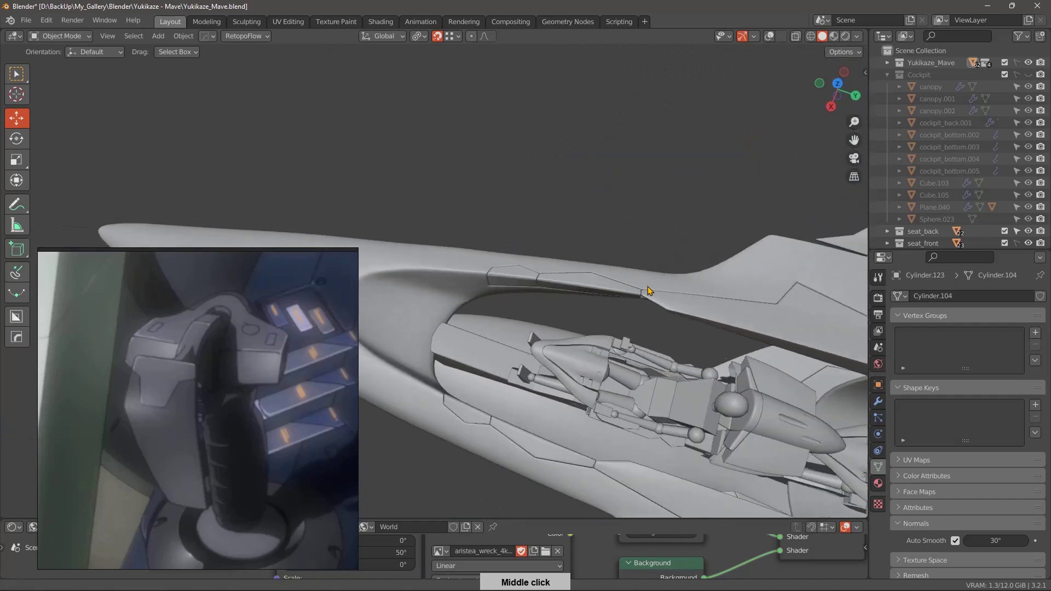
{"action": "middle_click", "coordinate": [659, 290]}
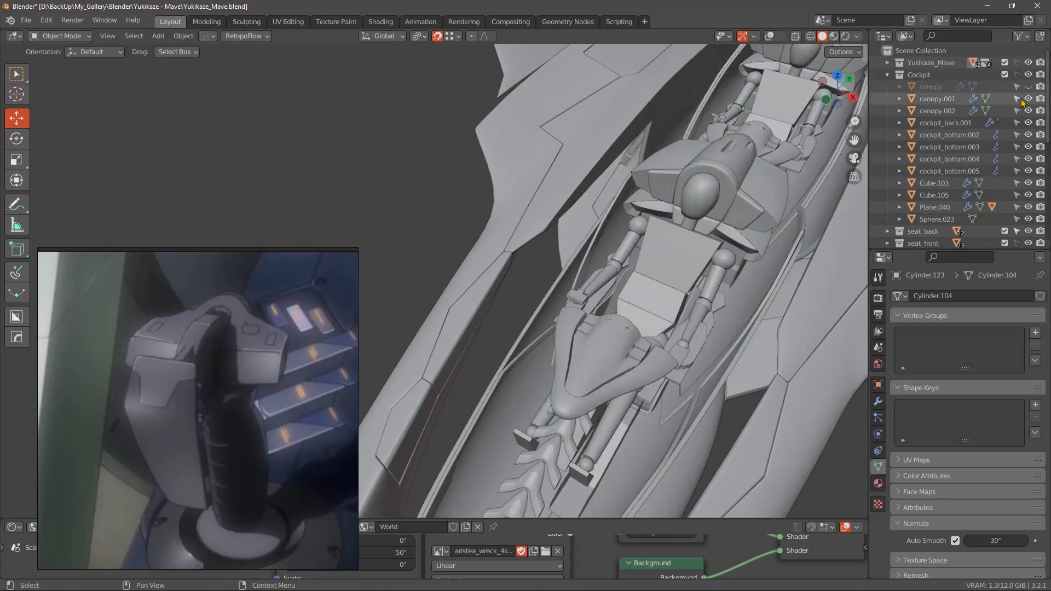
{"action": "middle_click", "coordinate": [723, 325]}
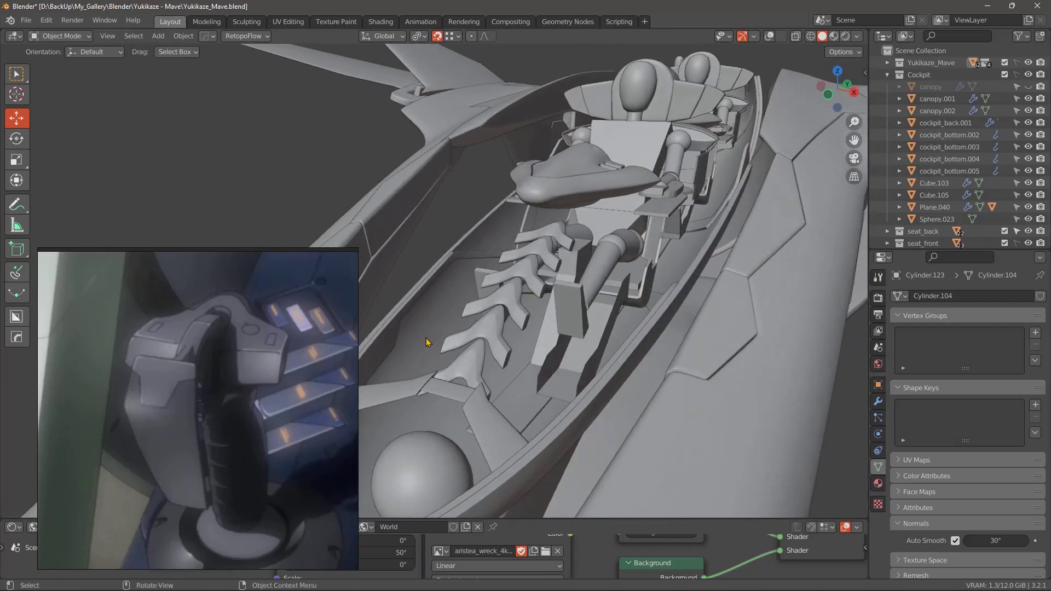
{"action": "middle_click", "coordinate": [773, 283]}
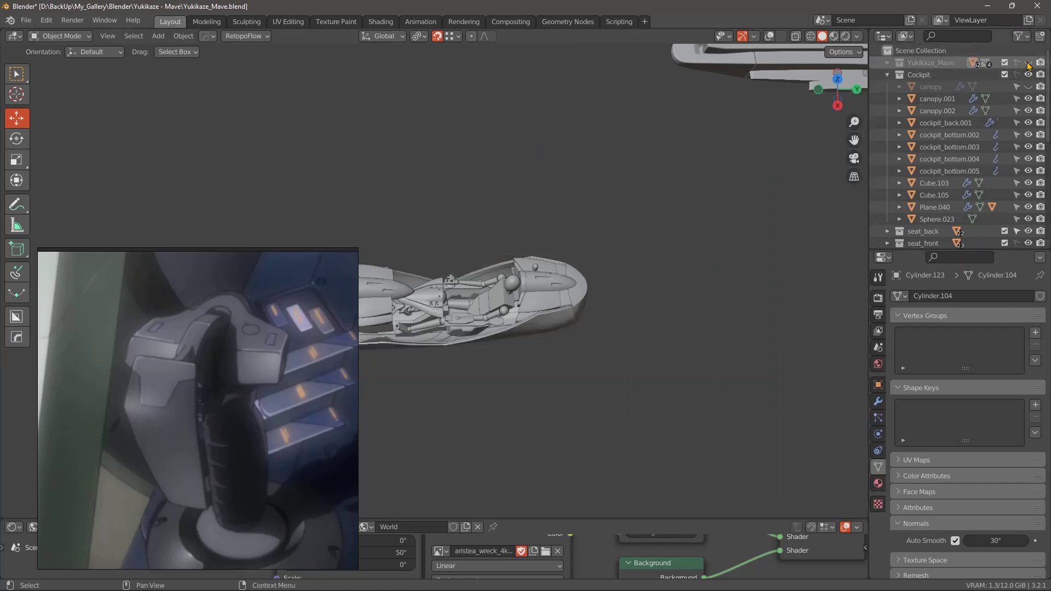
Orbit around the pilot and then around the emptied cockpit interior to inspect the seats and existing stick.
{"action": "middle_click", "coordinate": [595, 356]}
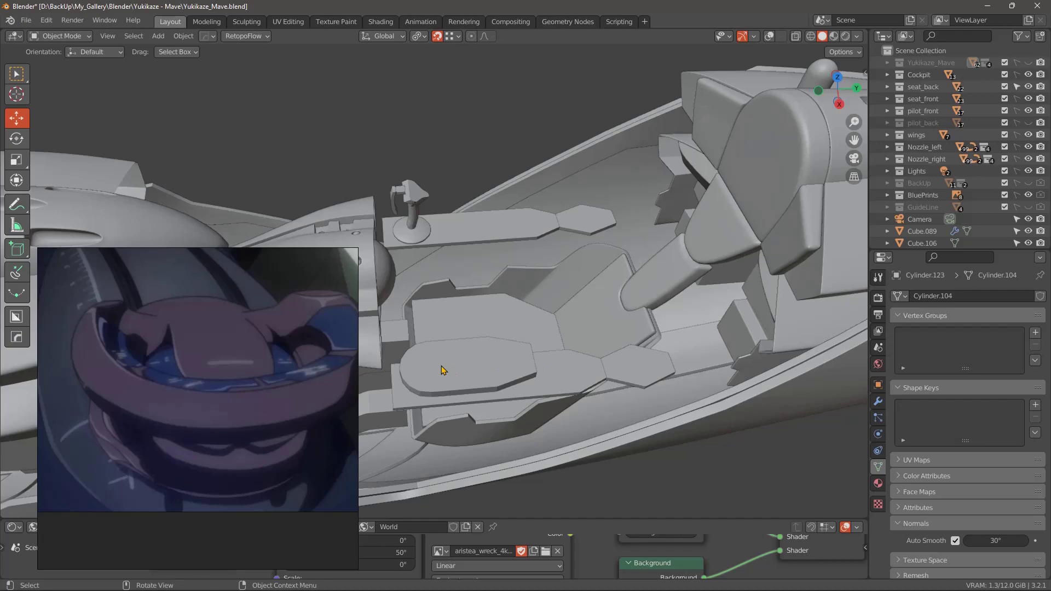
{"action": "middle_click", "coordinate": [663, 332]}
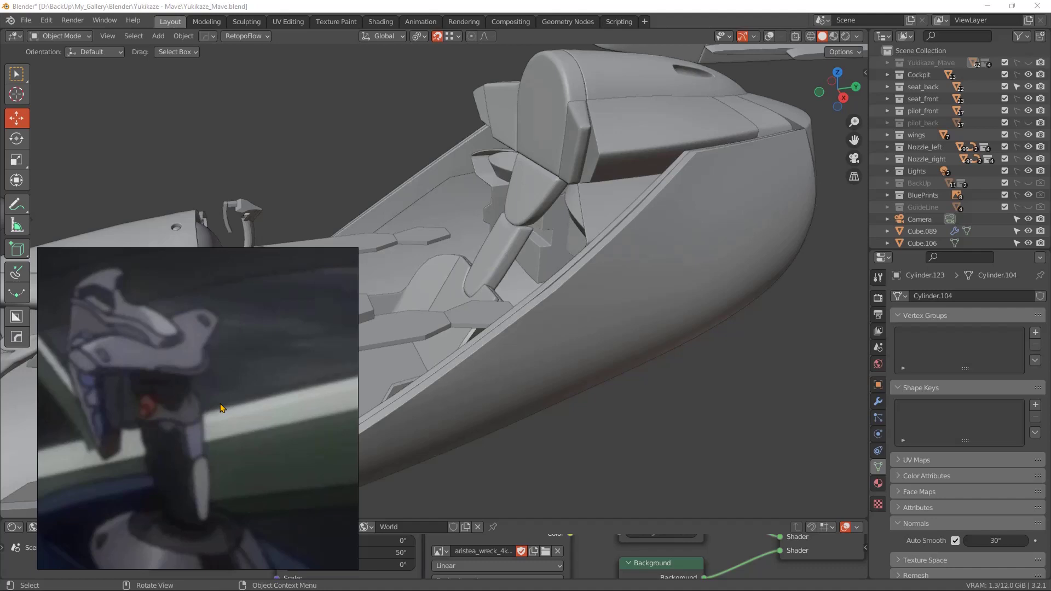
Turn the view toward the existing control stick in the cockpit.
{"action": "middle_click", "coordinate": [695, 329]}
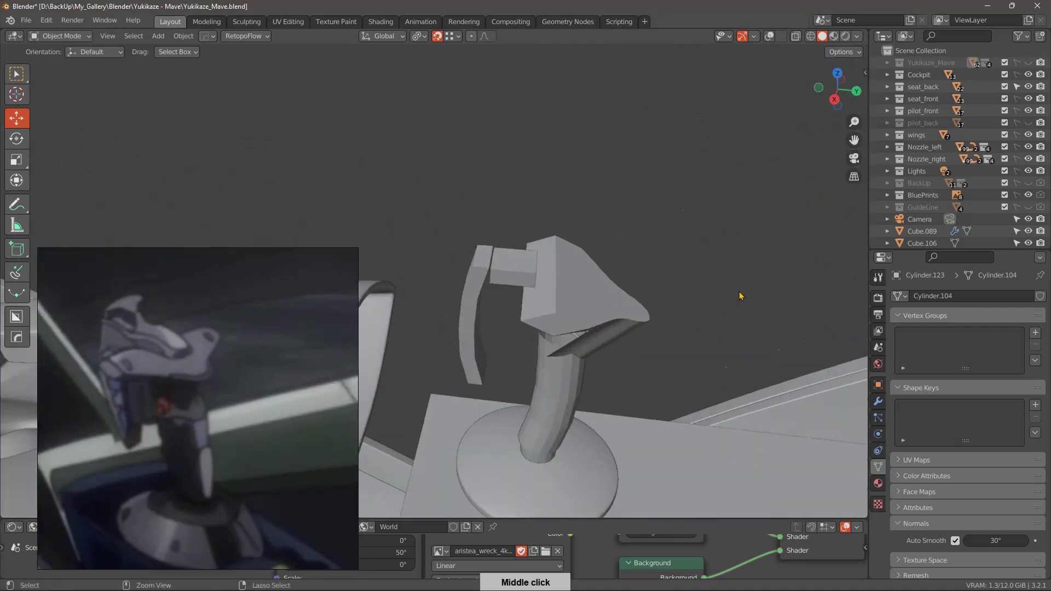
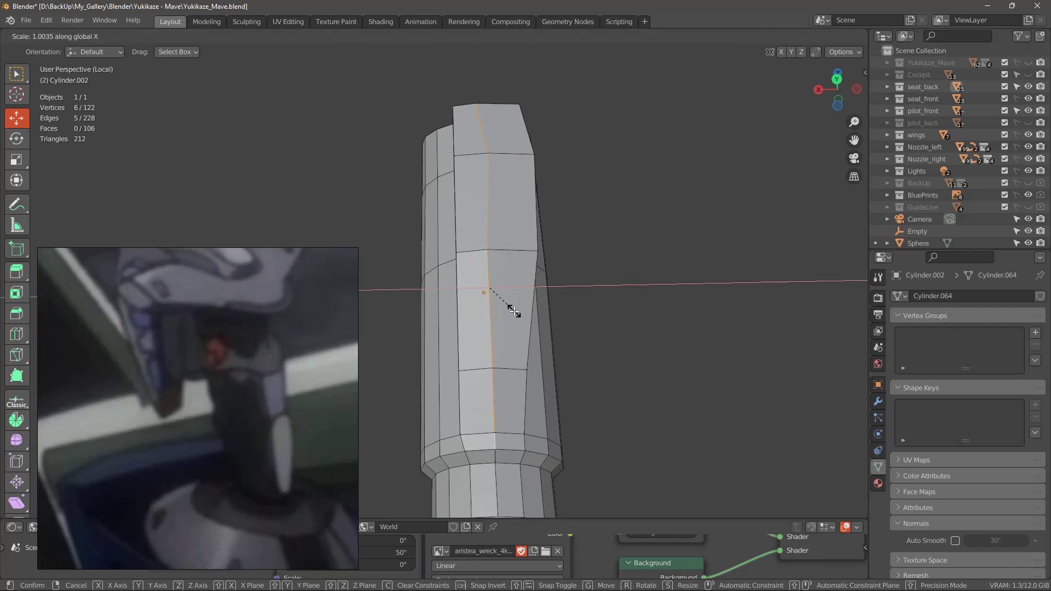
Orbit around the grip cylinder, checking the raised ridge faces from behind, the sides and below while reshaping them.
{"action": "middle_click", "coordinate": [572, 321]}
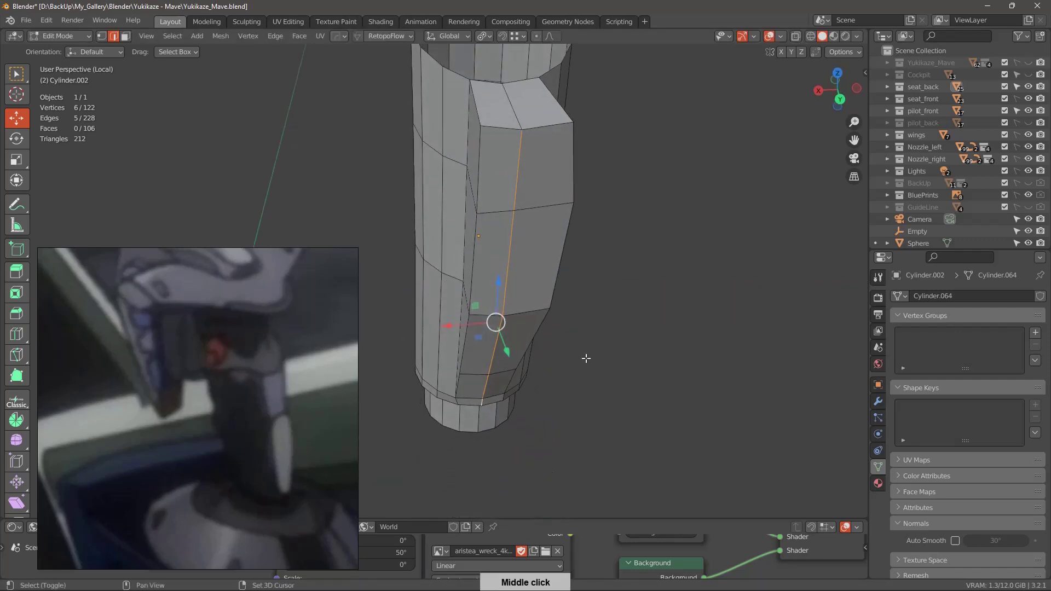
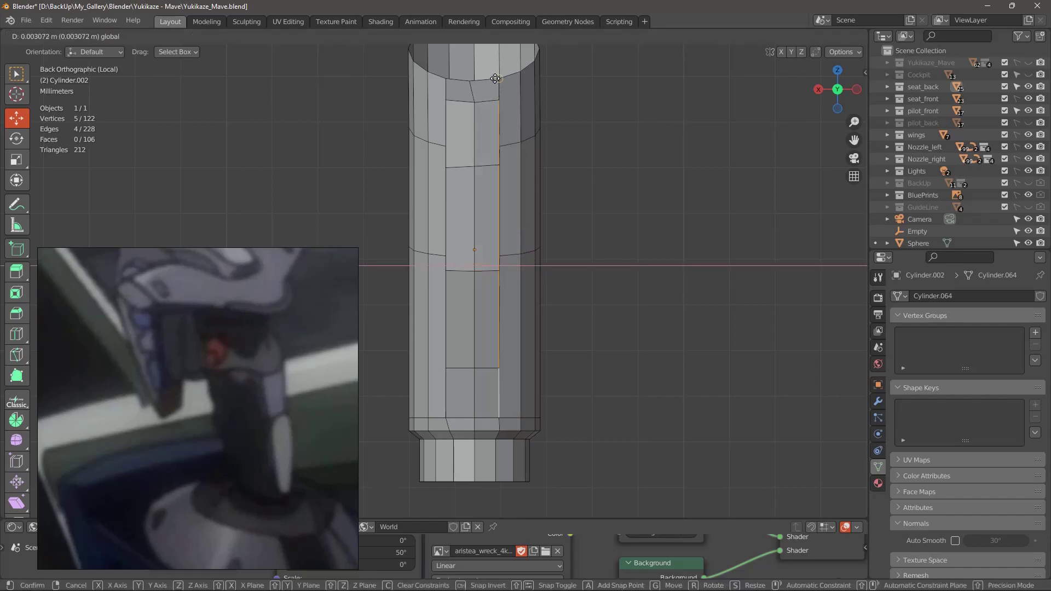
{"action": "middle_click", "coordinate": [607, 421]}
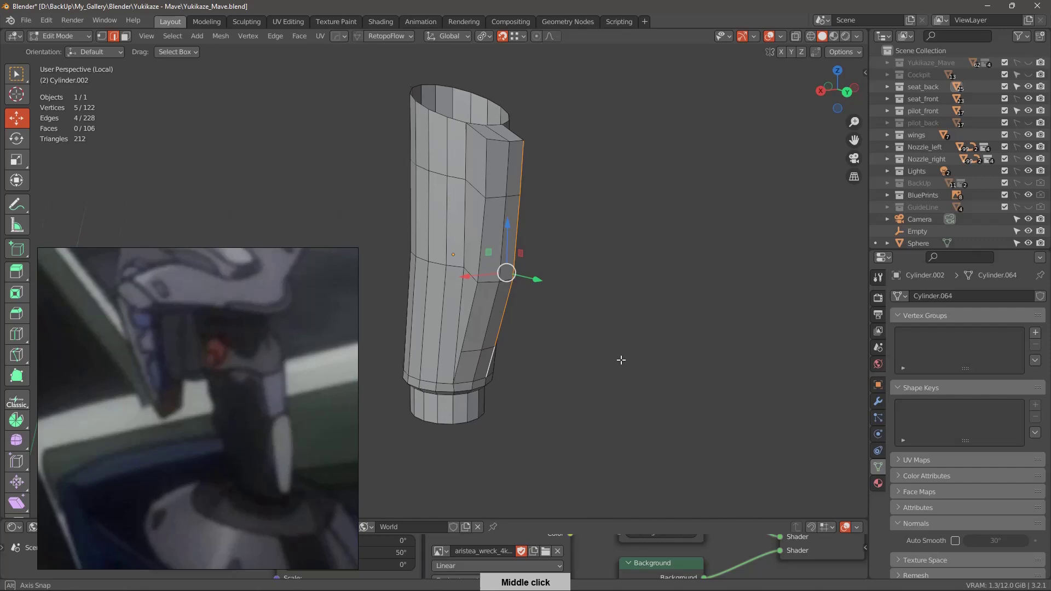
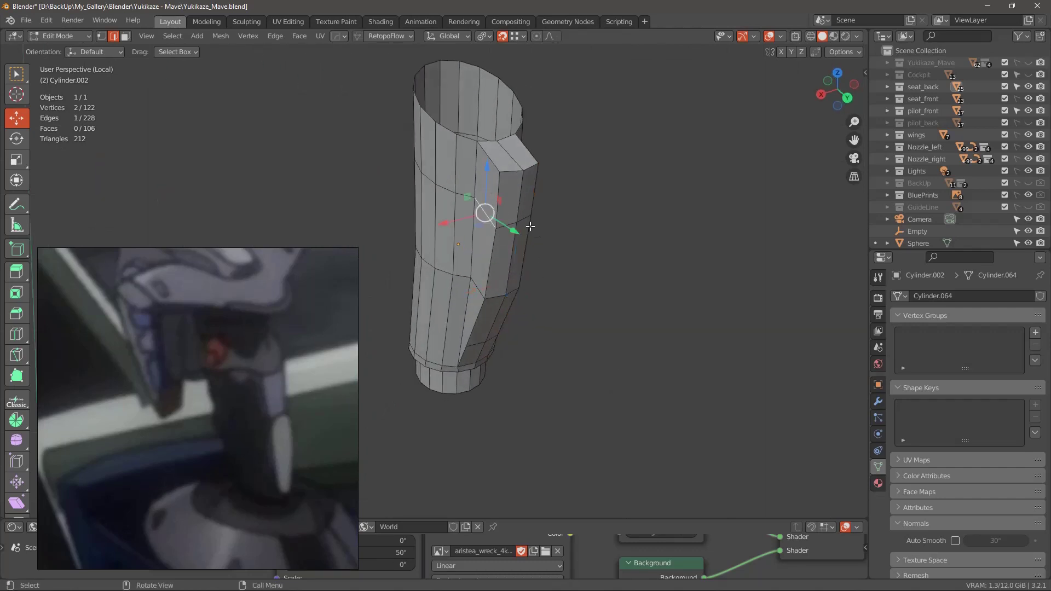
{"action": "middle_click", "coordinate": [542, 314]}
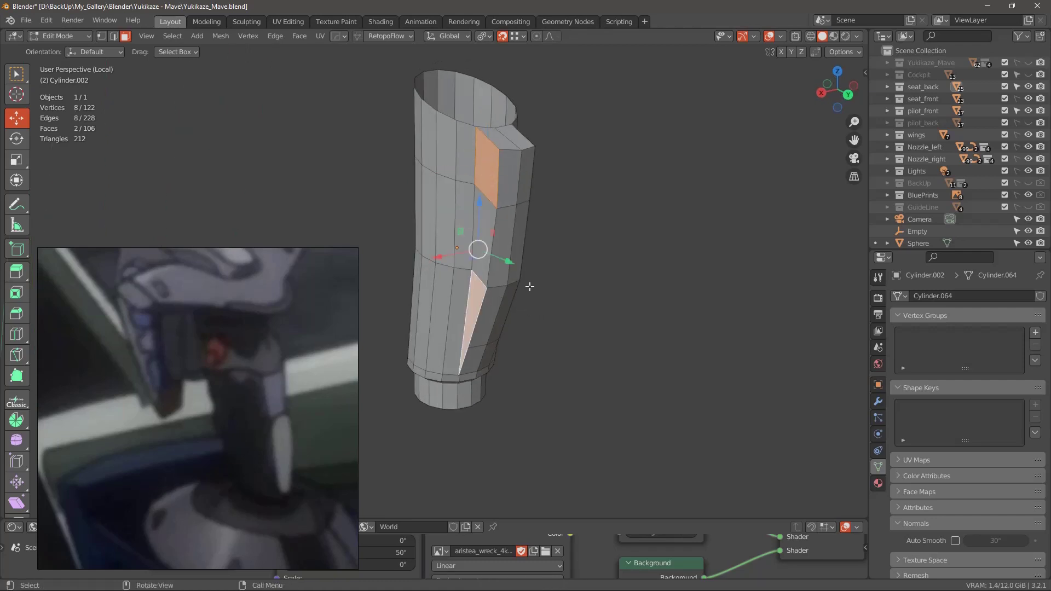
{"action": "middle_click", "coordinate": [536, 287]}
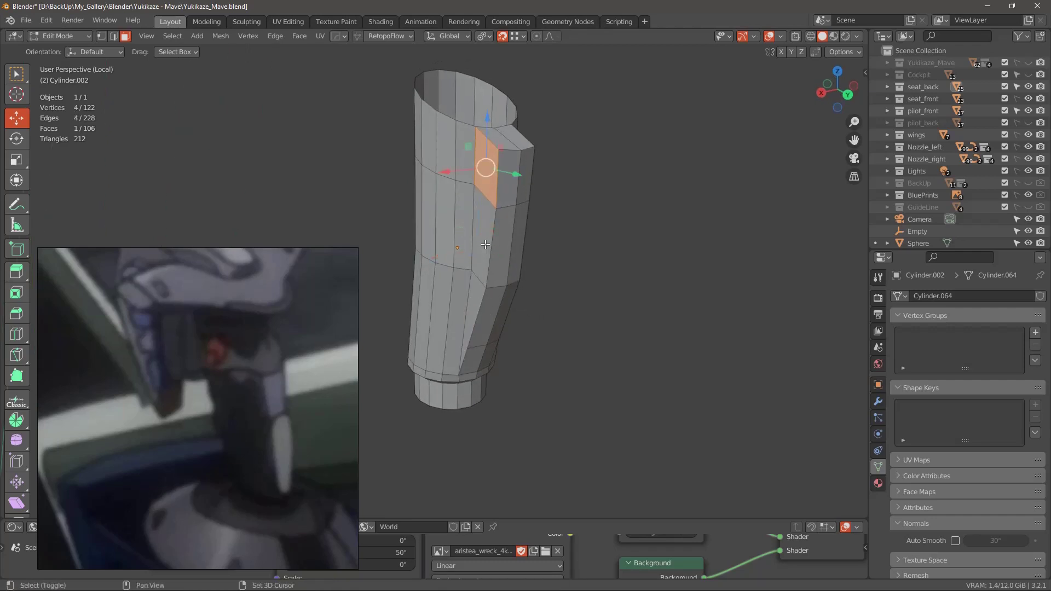
{"action": "middle_click", "coordinate": [509, 285]}
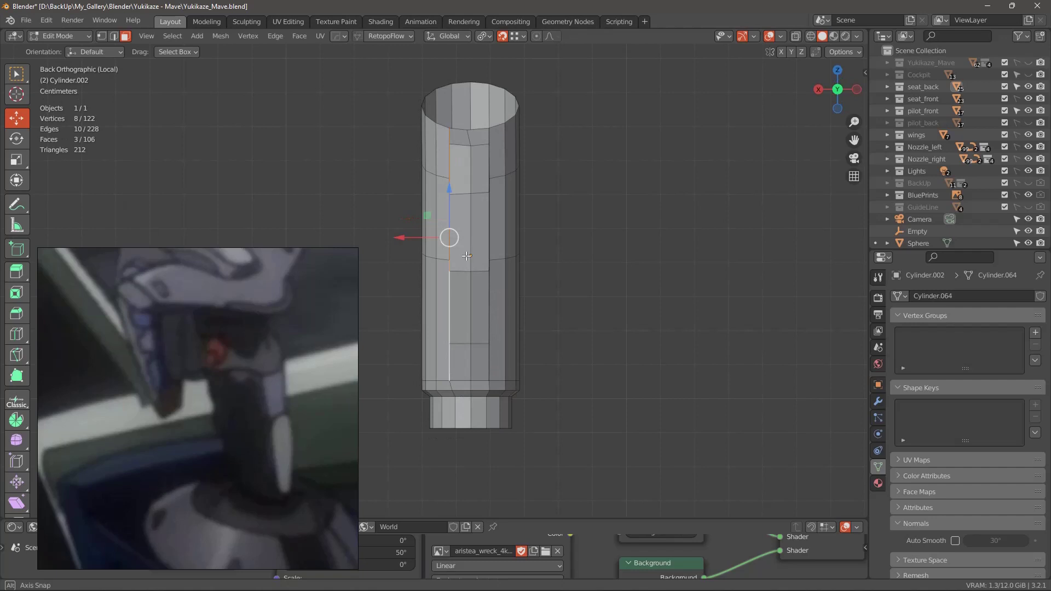
{"action": "middle_click", "coordinate": [520, 259]}
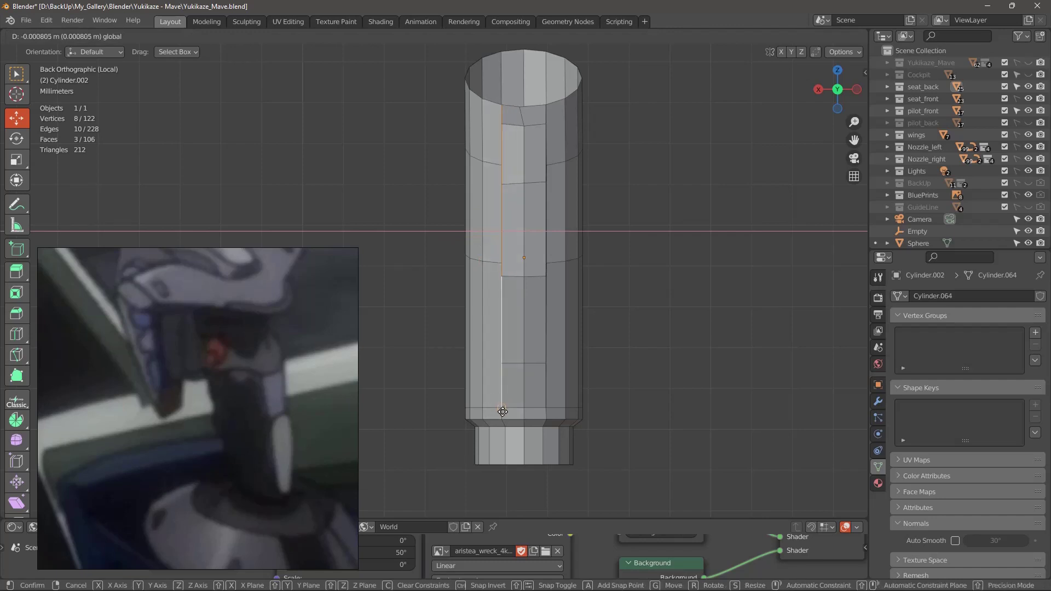
{"action": "middle_click", "coordinate": [622, 335]}
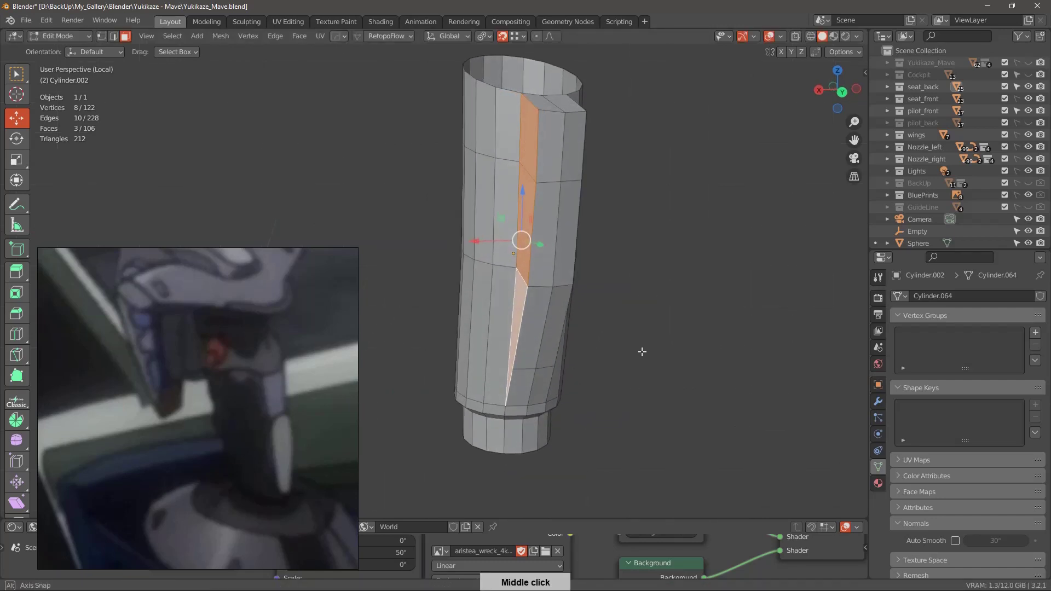
{"action": "middle_click", "coordinate": [621, 391]}
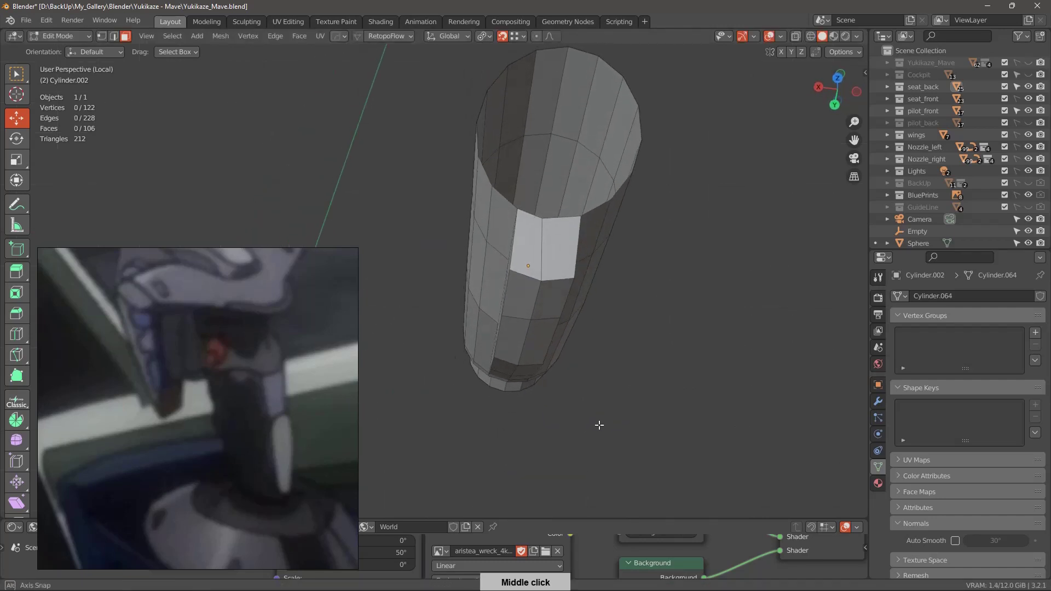
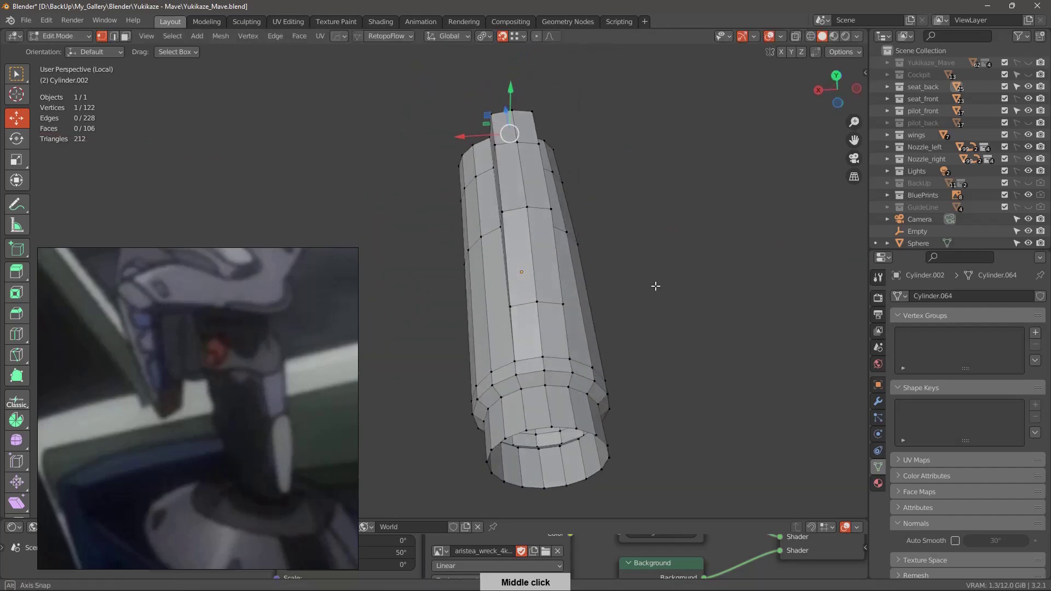
Snap to a side view of the grip and orbit around its lower end and bracket edge while adjusting the sloped profile.
{"action": "middle_click", "coordinate": [639, 257]}
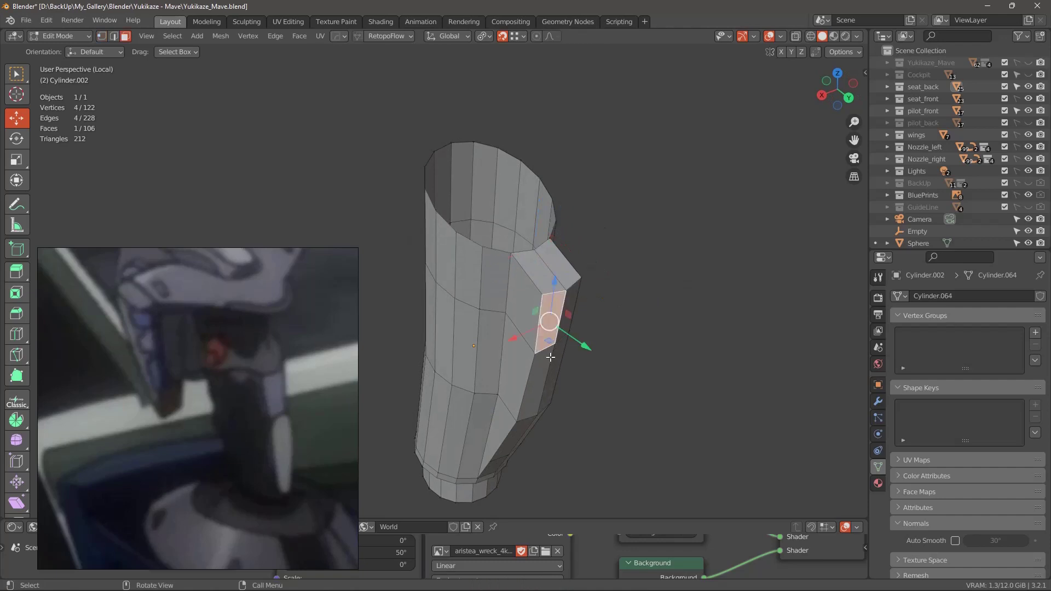
{"action": "middle_click", "coordinate": [585, 363]}
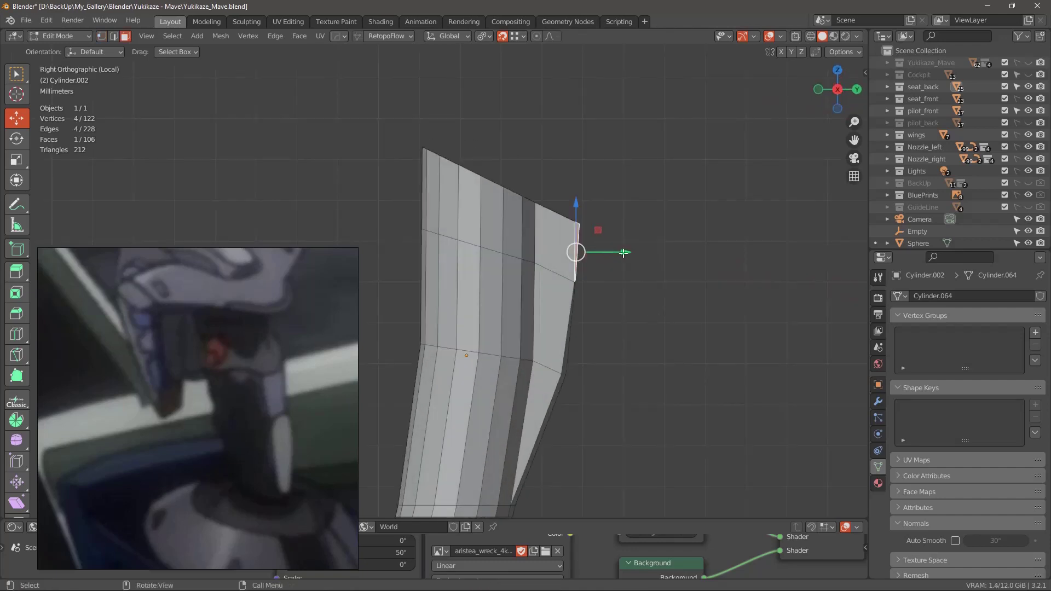
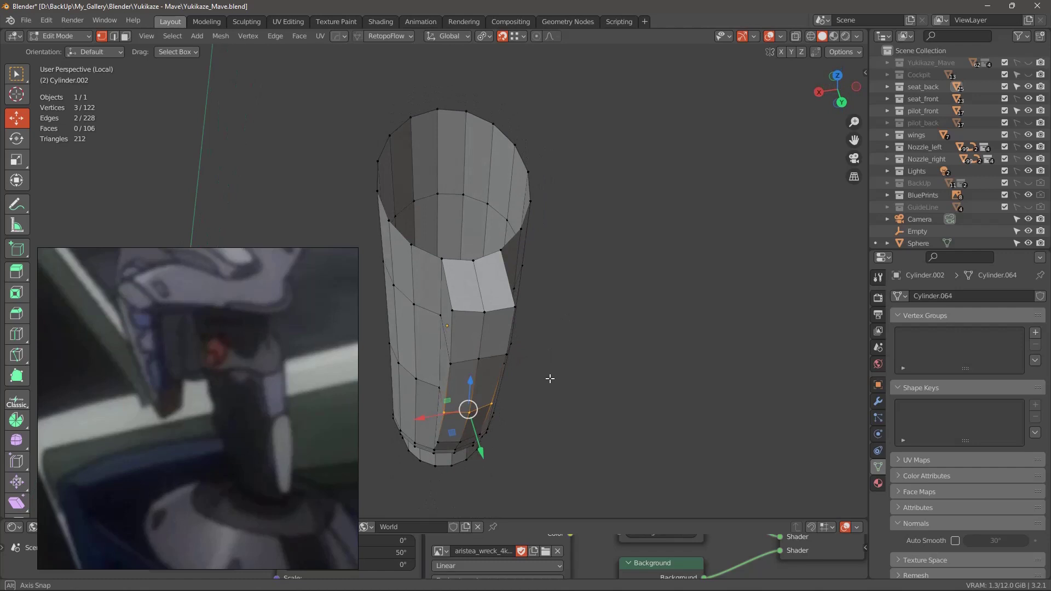
{"action": "middle_click", "coordinate": [565, 372]}
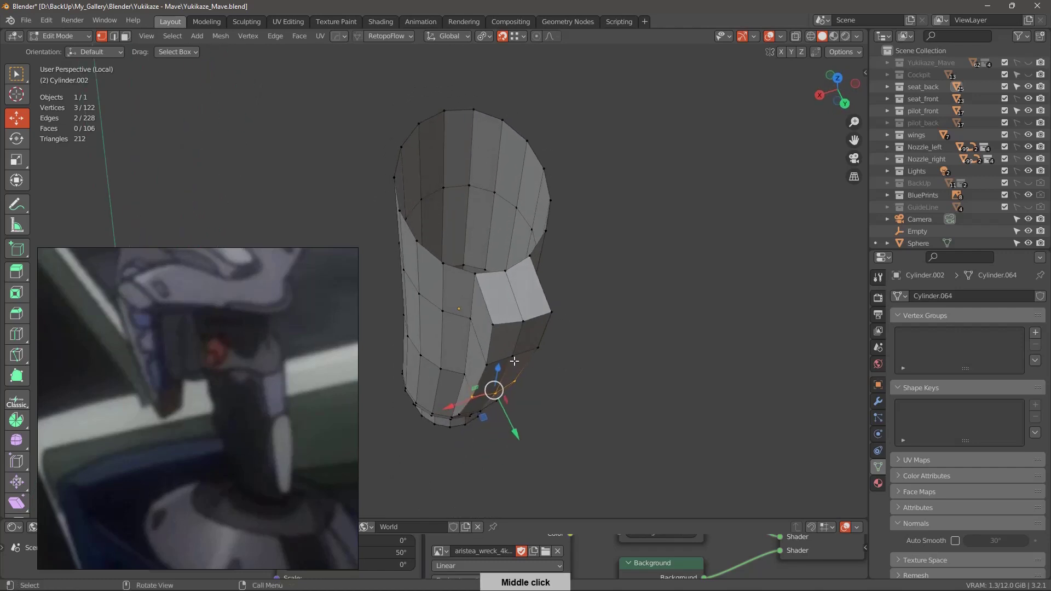
{"action": "middle_click", "coordinate": [539, 385]}
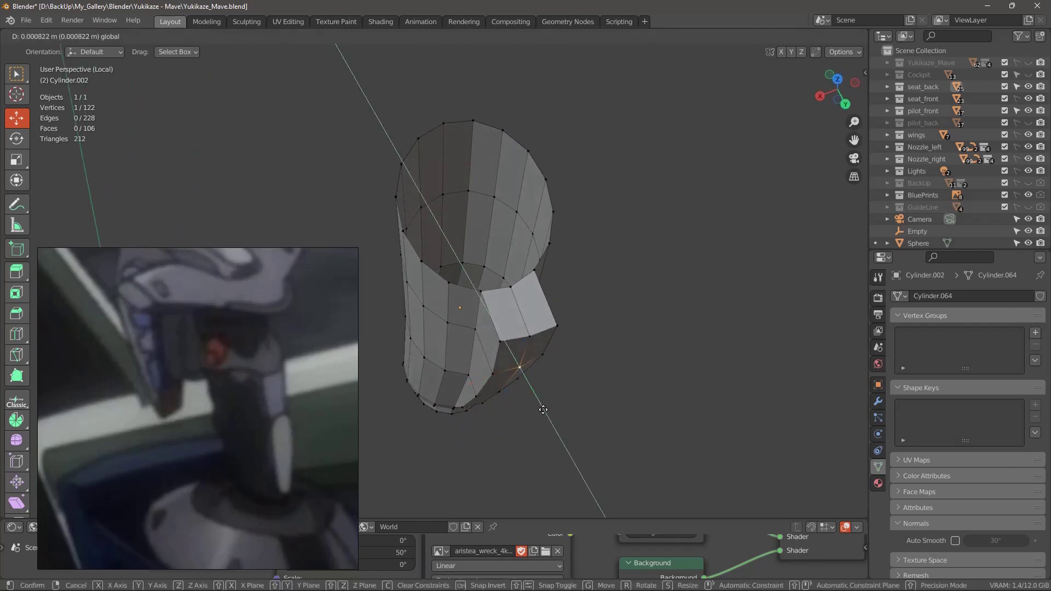
{"action": "middle_click", "coordinate": [591, 371]}
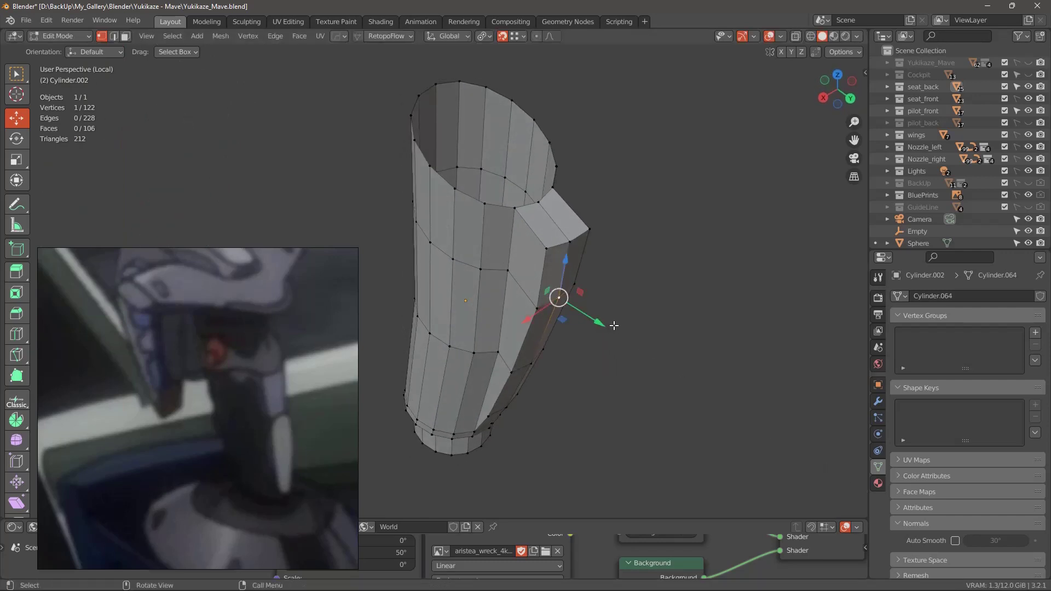
{"action": "middle_click", "coordinate": [611, 323]}
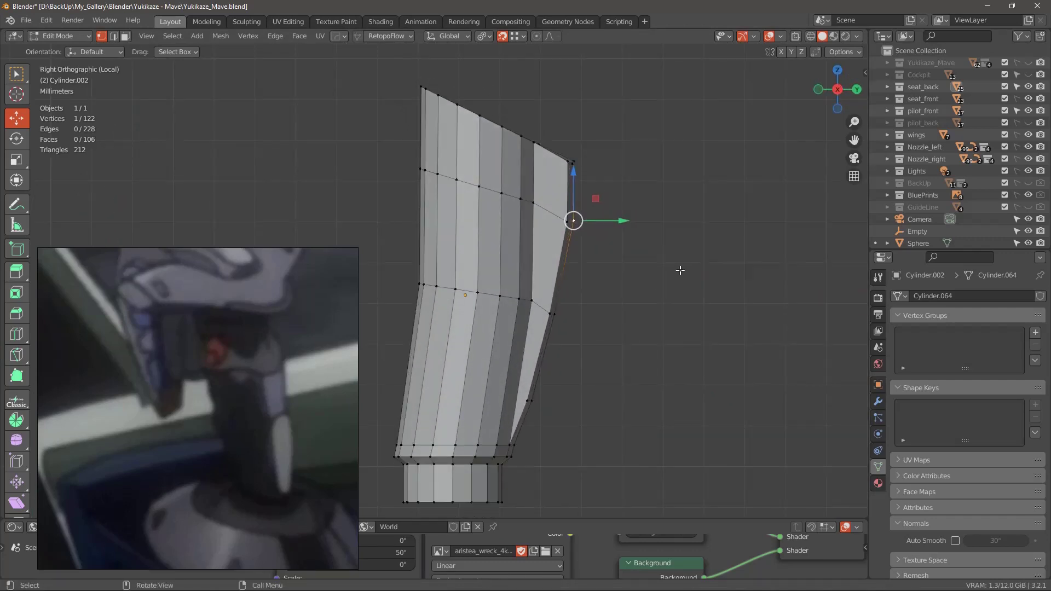
{"action": "middle_click", "coordinate": [616, 281]}
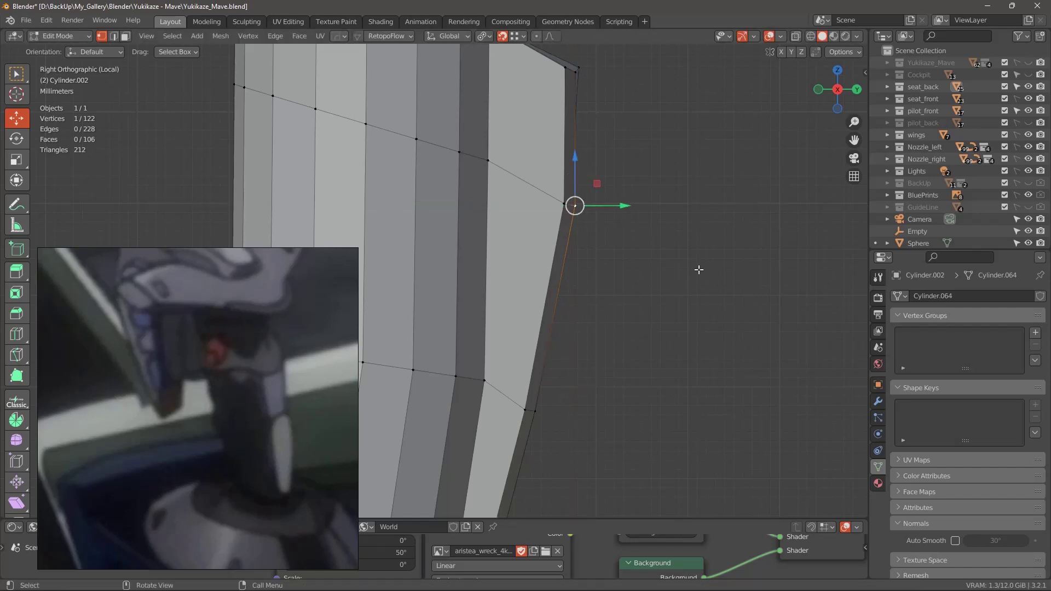
{"action": "middle_click", "coordinate": [688, 250]}
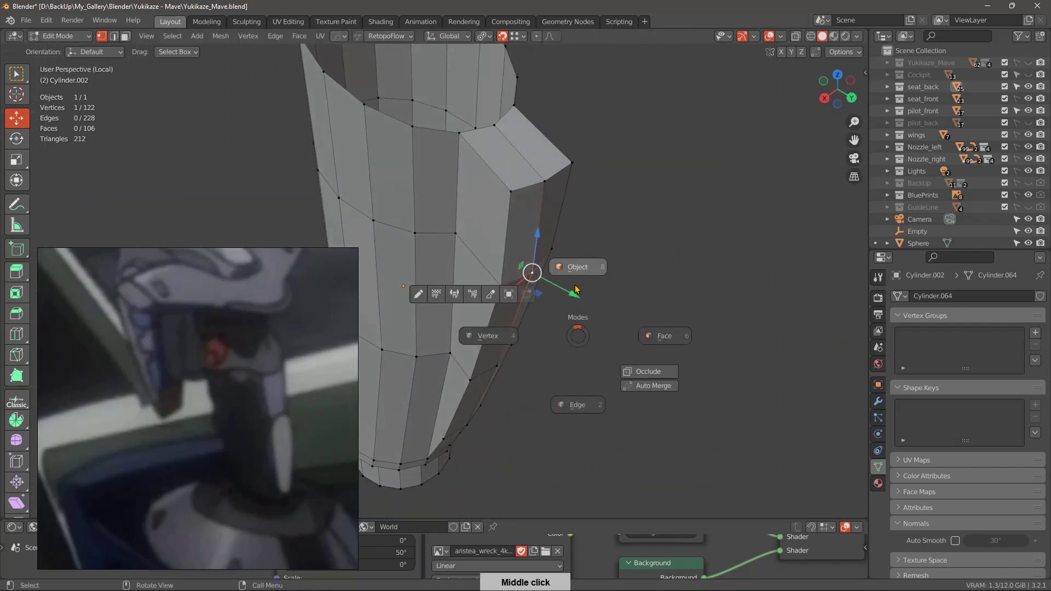
{"action": "middle_click", "coordinate": [565, 413]}
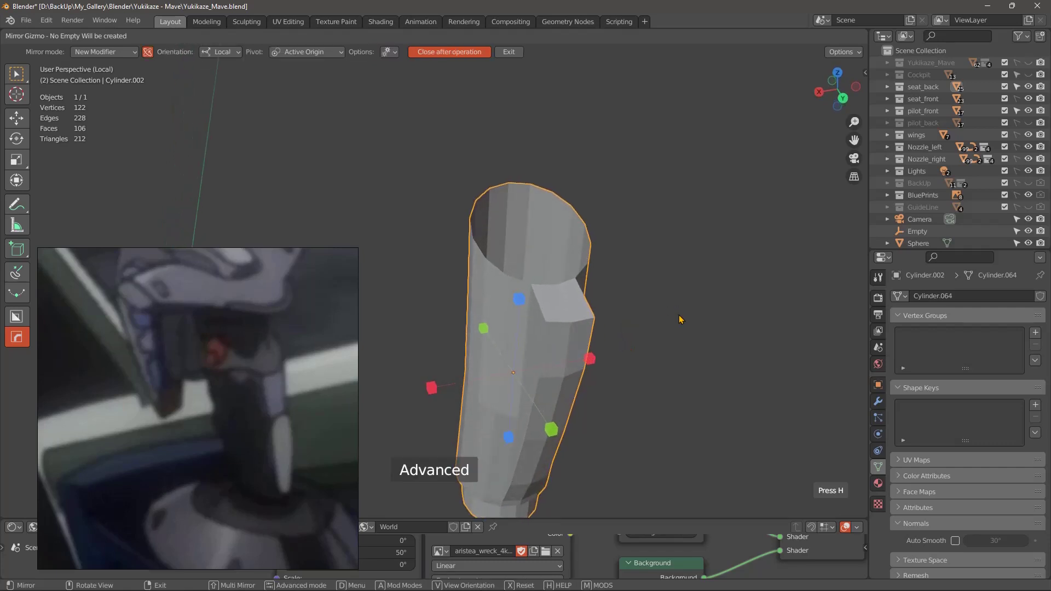
{"action": "right_click", "coordinate": [652, 303]}
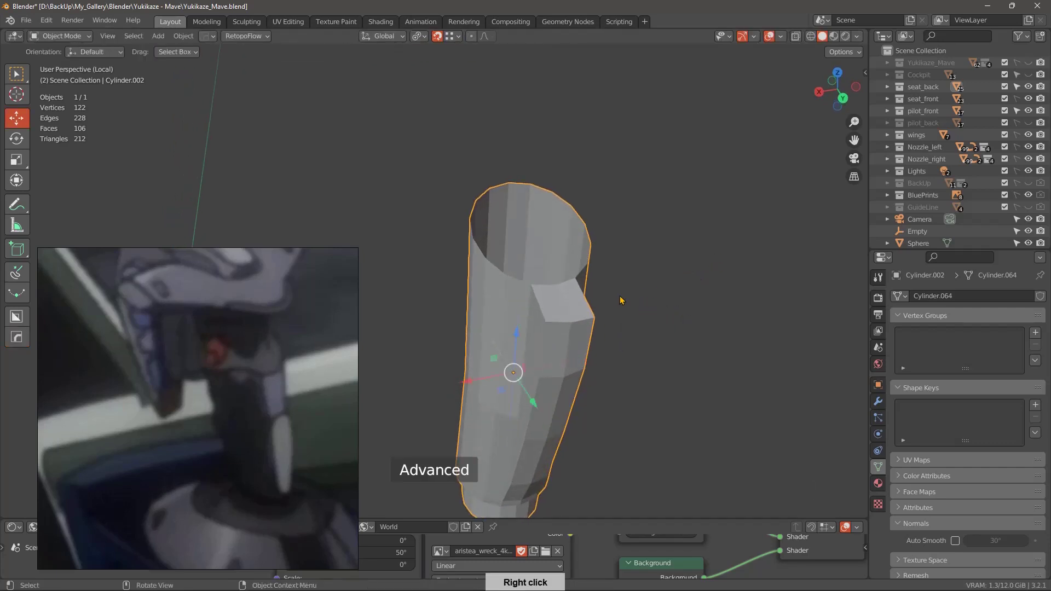
{"action": "middle_click", "coordinate": [632, 332]}
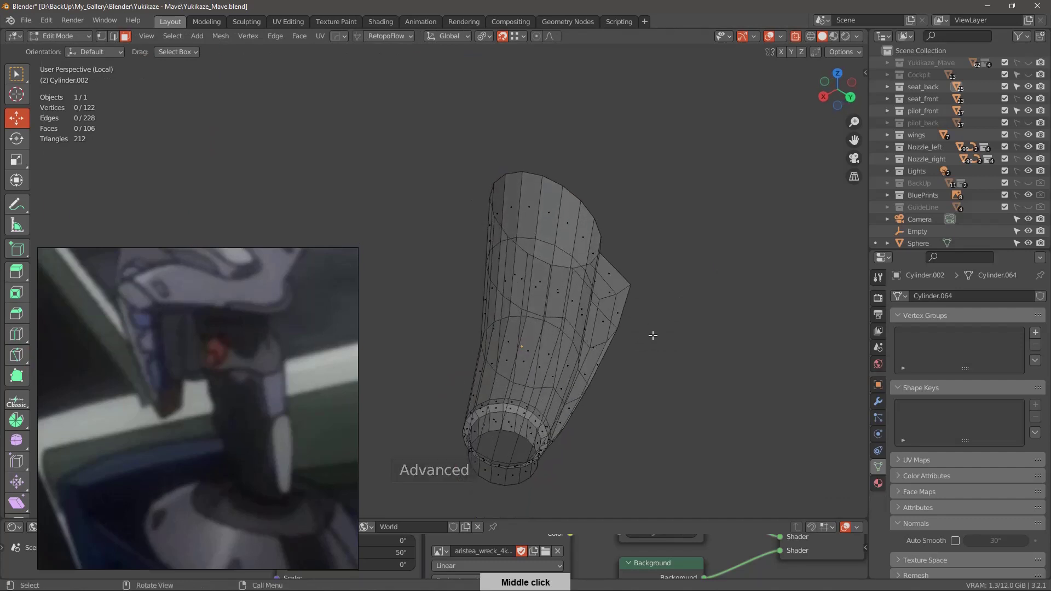
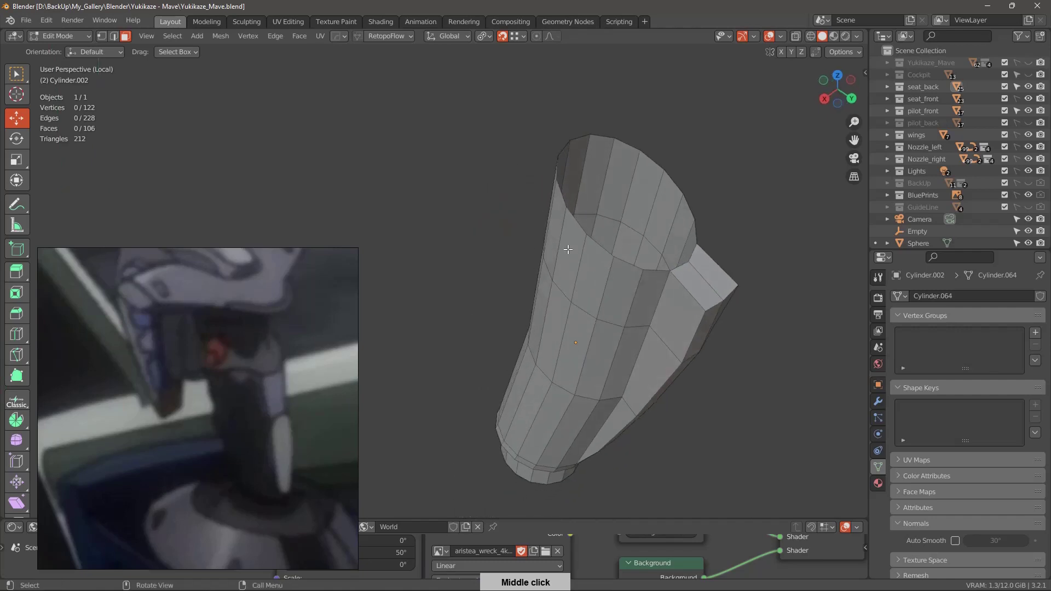
Orbit around the cylinder's side faces while selecting the strip to extrude, cancelling an accidental scale of those faces.
{"action": "middle_click", "coordinate": [623, 247]}
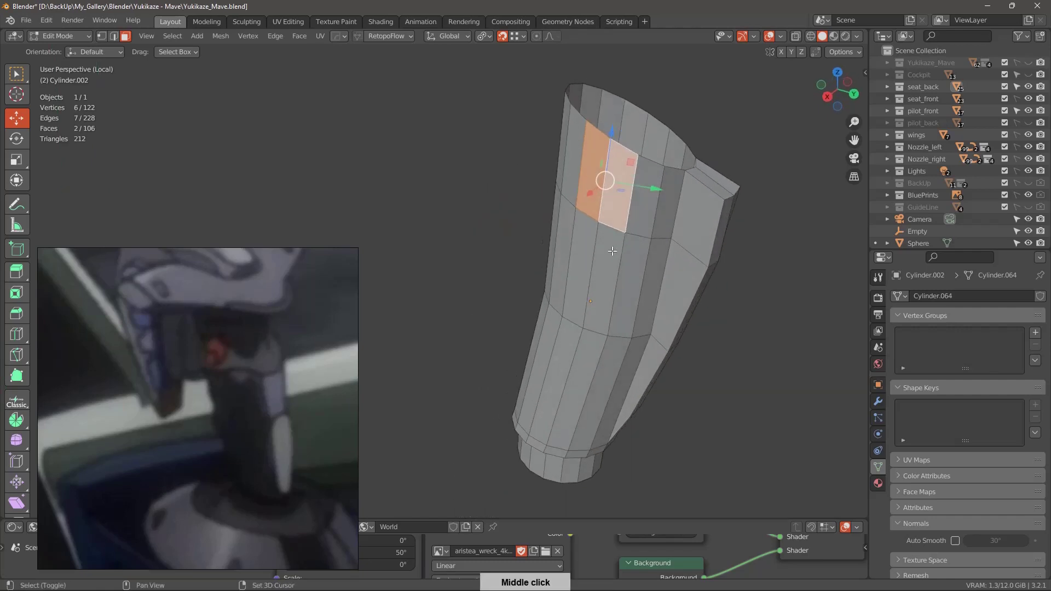
{"action": "middle_click", "coordinate": [581, 270]}
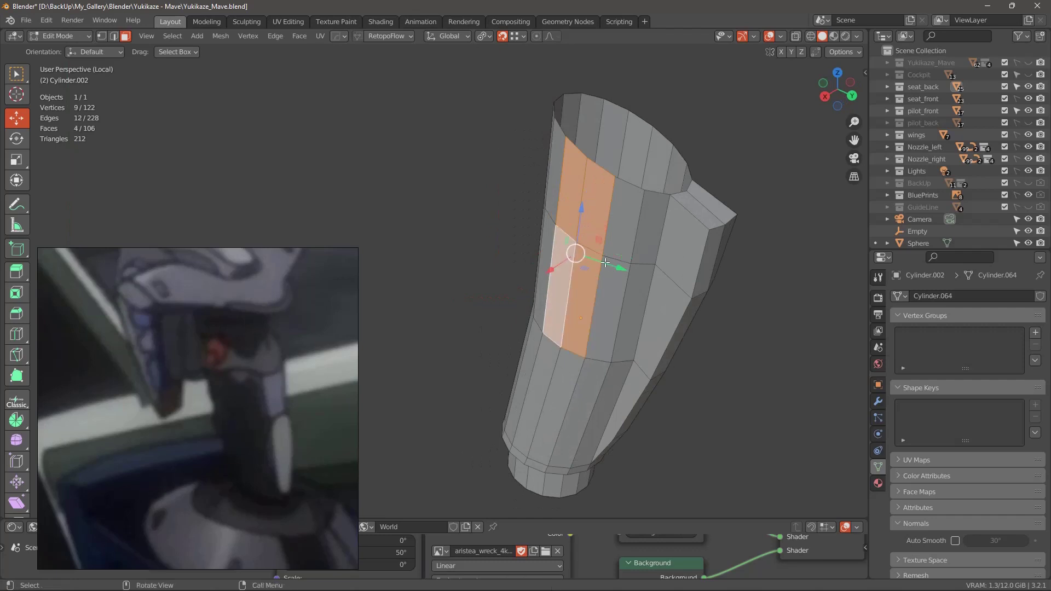
{"action": "middle_click", "coordinate": [615, 260]}
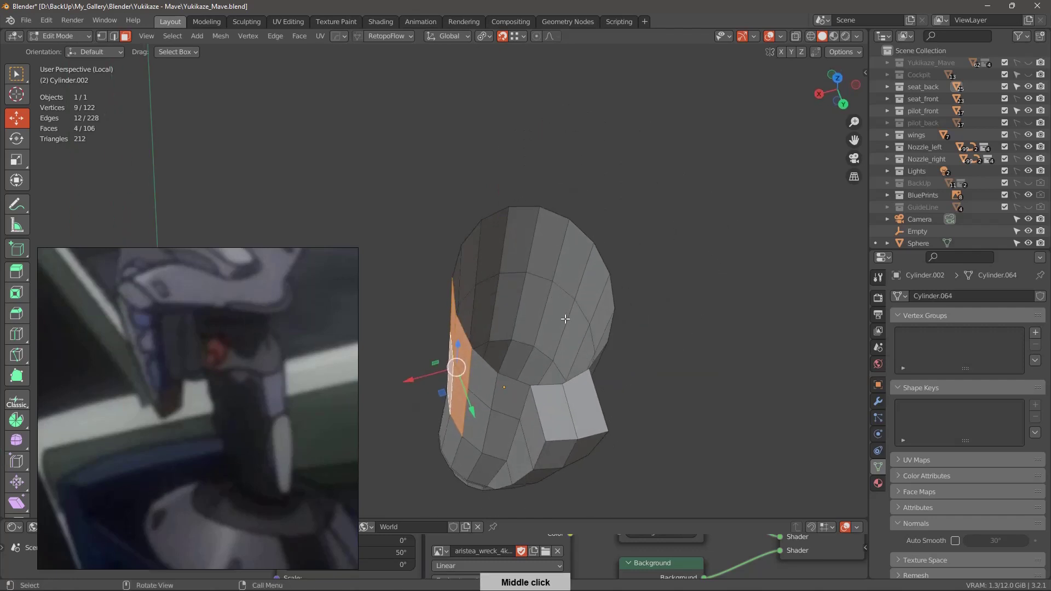
{"action": "middle_click", "coordinate": [580, 316]}
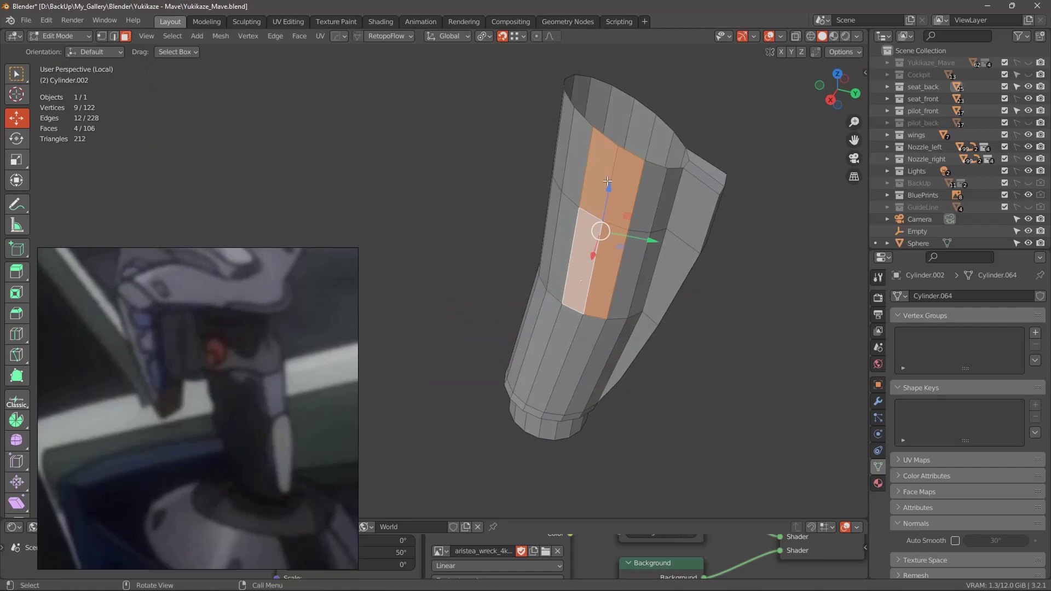
{"action": "middle_click", "coordinate": [624, 214]}
{"action": "middle_click", "coordinate": [598, 252]}
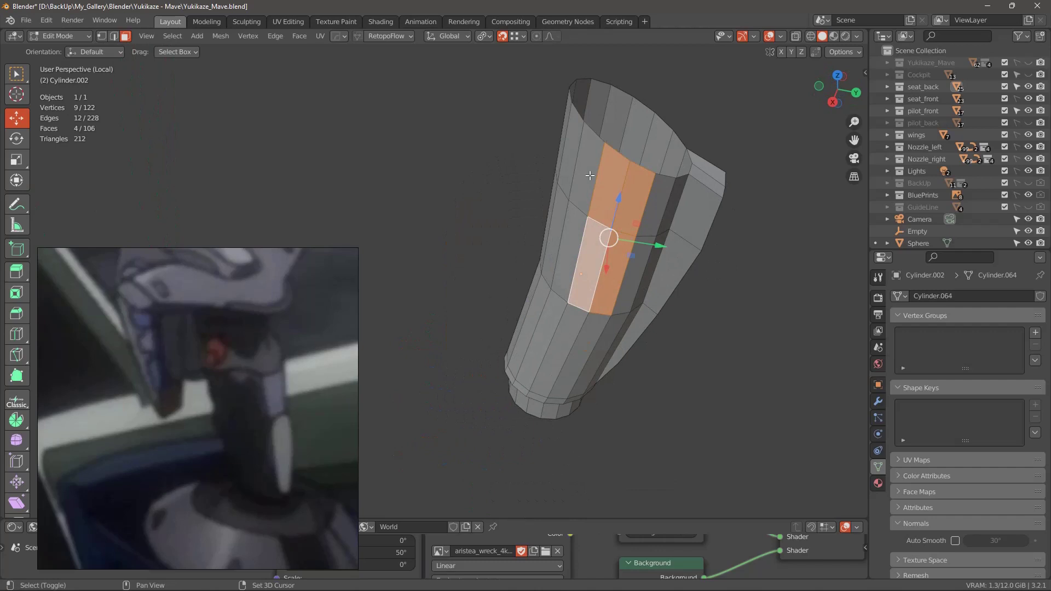
{"action": "middle_click", "coordinate": [626, 257]}
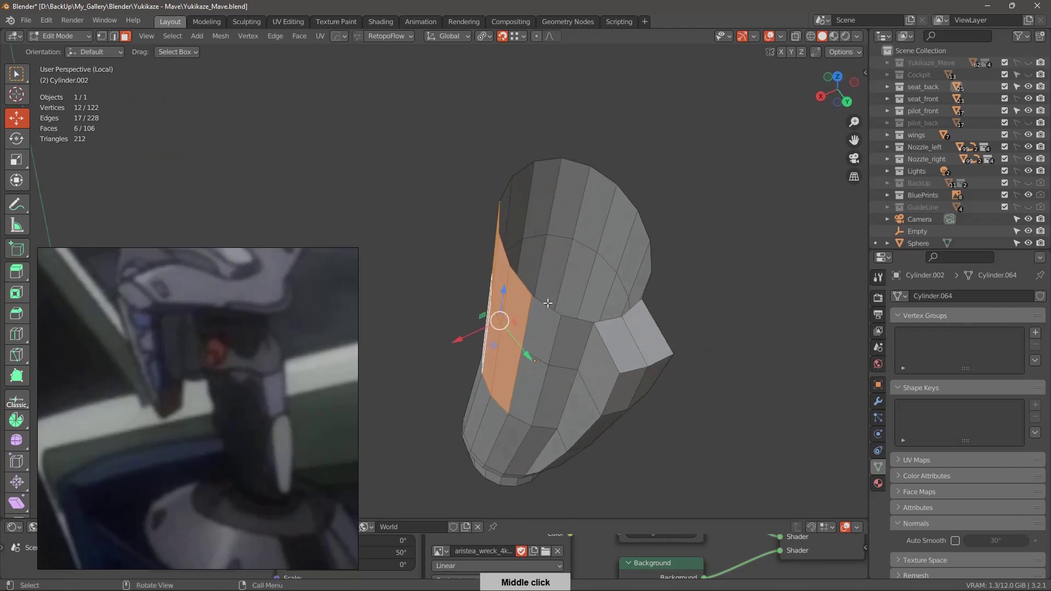
{"action": "middle_click", "coordinate": [557, 316]}
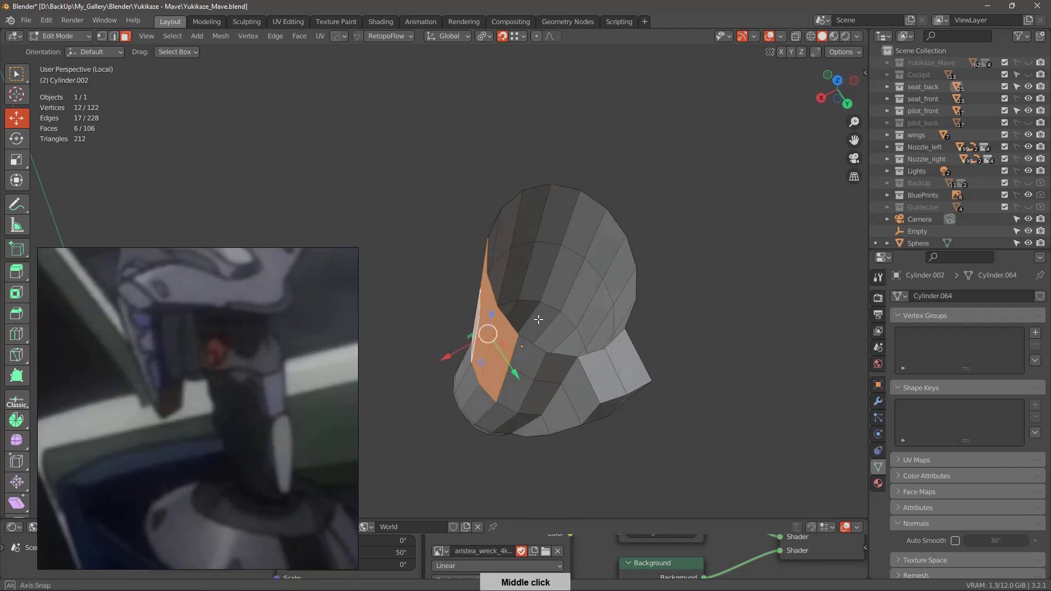
{"action": "middle_click", "coordinate": [511, 343]}
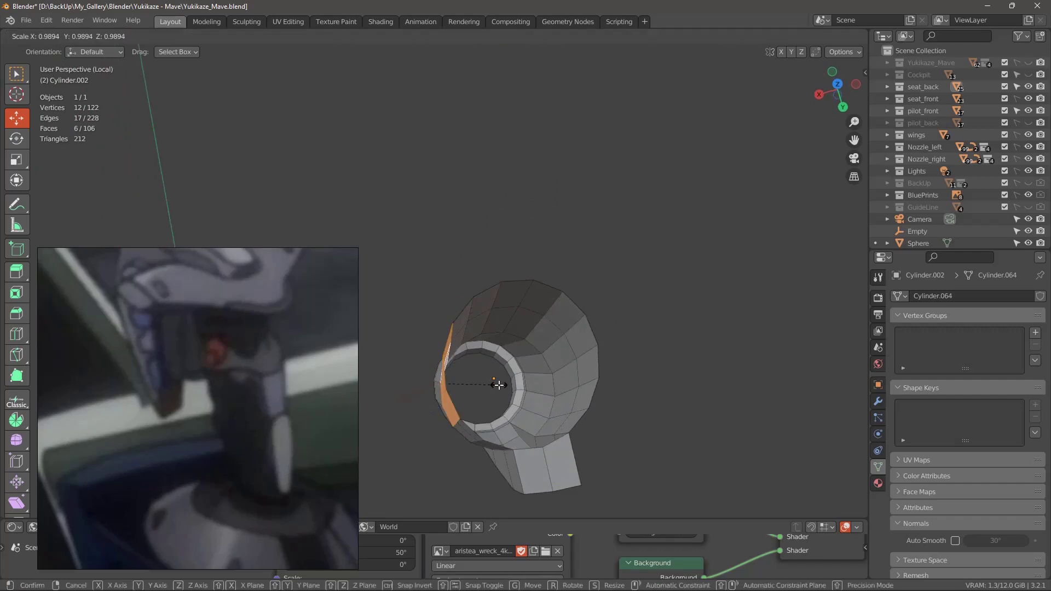
{"action": "right_click", "coordinate": [426, 397]}
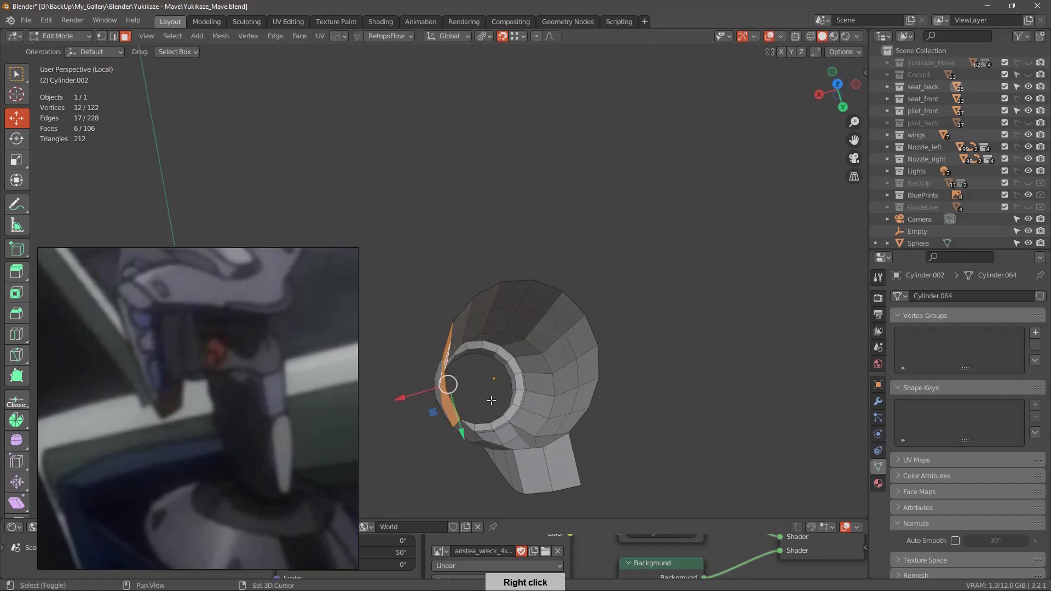
{"action": "middle_click", "coordinate": [512, 354]}
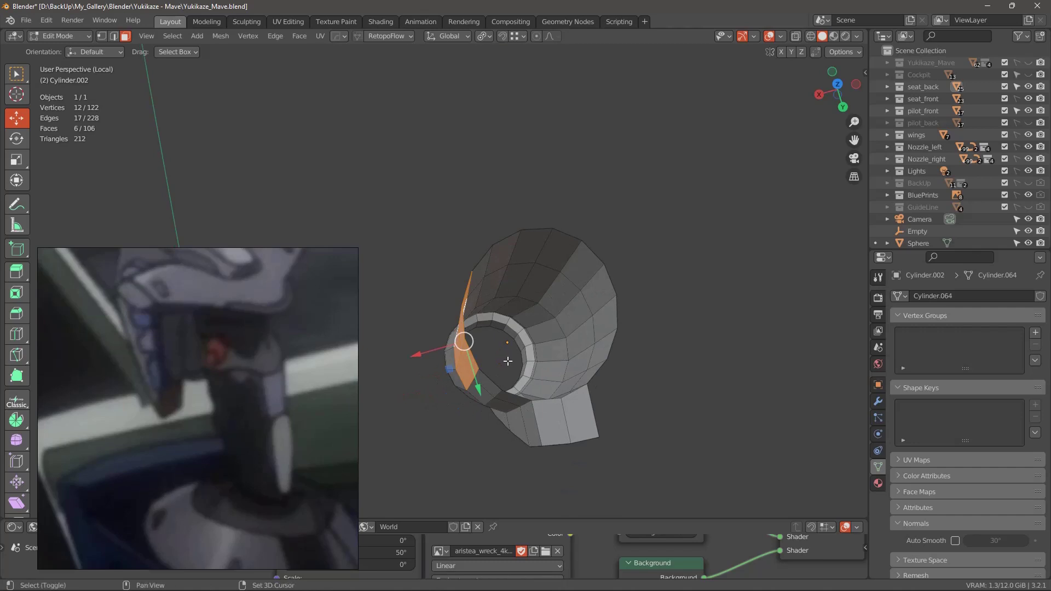
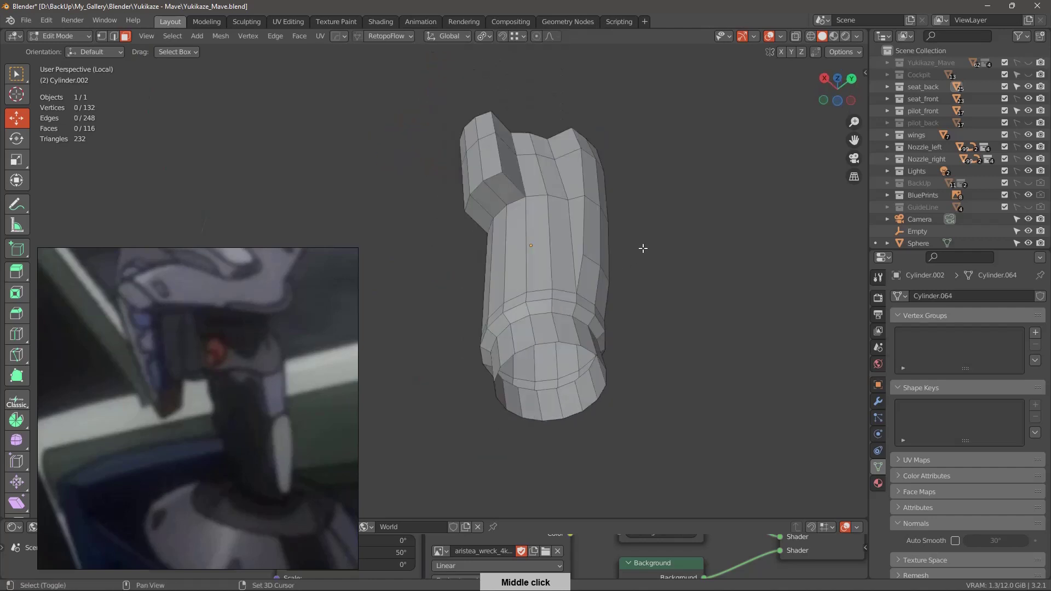
Orbit around the new extrusion to check the second prong's alignment with the first while moving its edges.
{"action": "middle_click", "coordinate": [549, 296]}
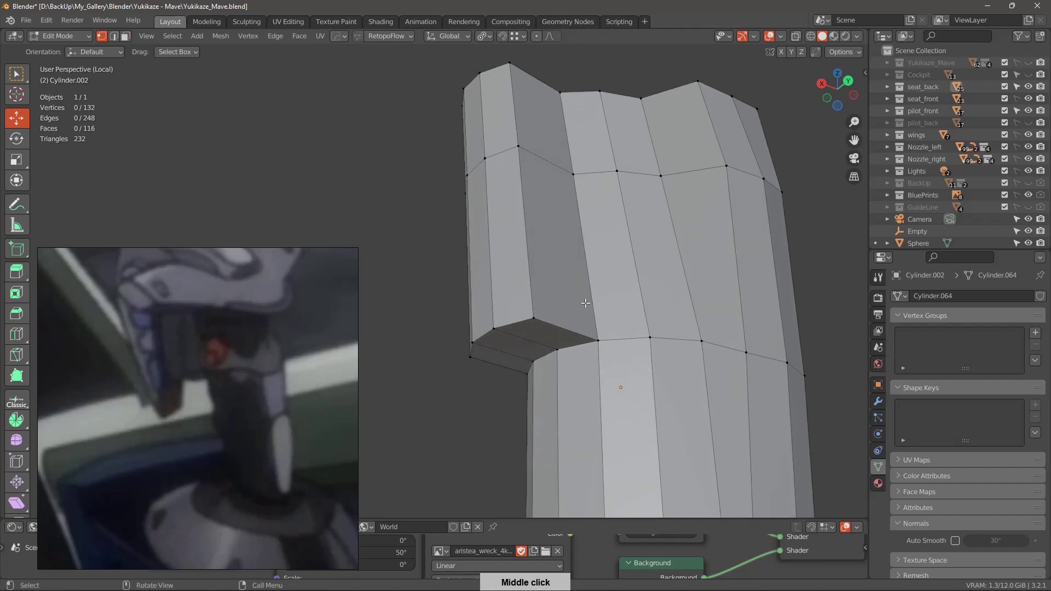
{"action": "middle_click", "coordinate": [537, 360]}
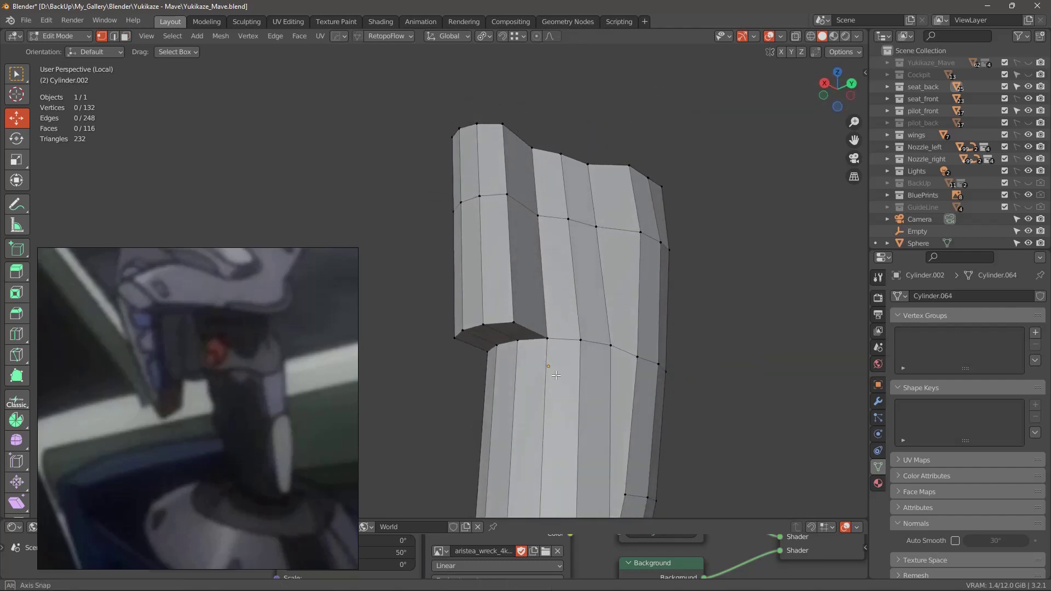
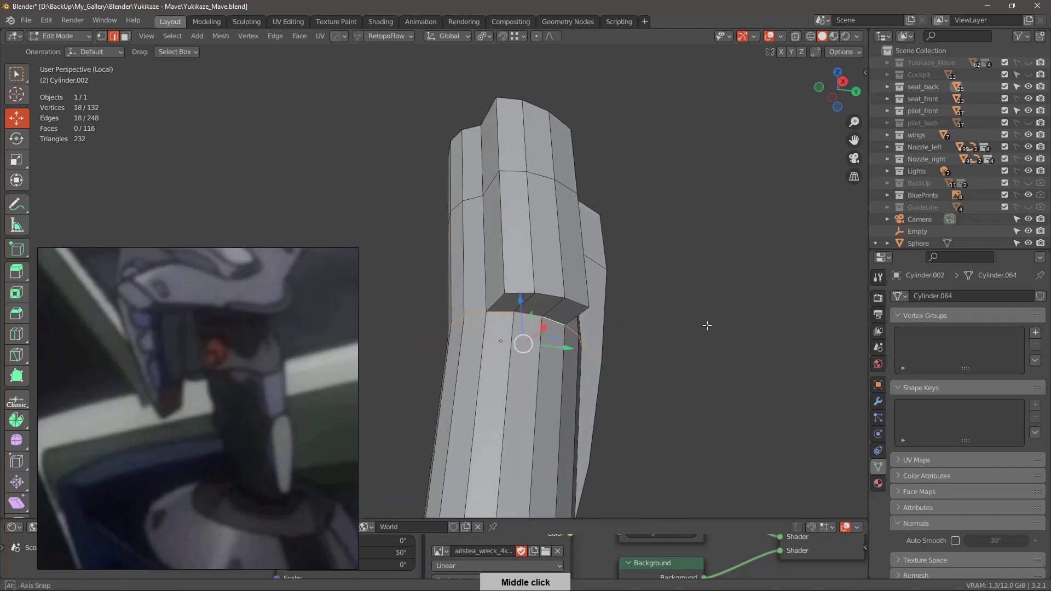
{"action": "middle_click", "coordinate": [599, 331]}
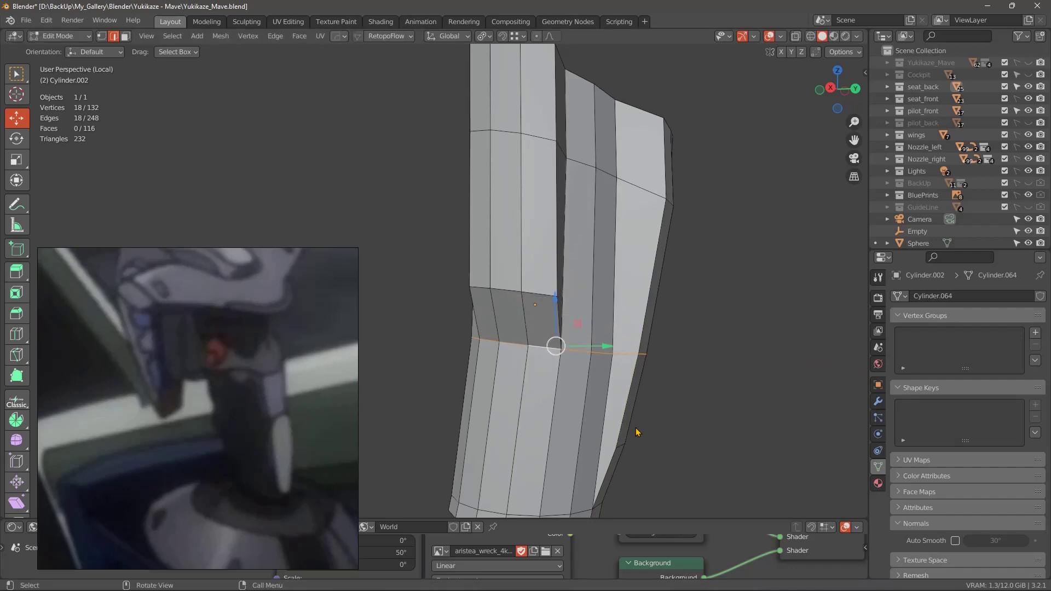
{"action": "middle_click", "coordinate": [577, 333]}
{"action": "middle_click", "coordinate": [550, 275]}
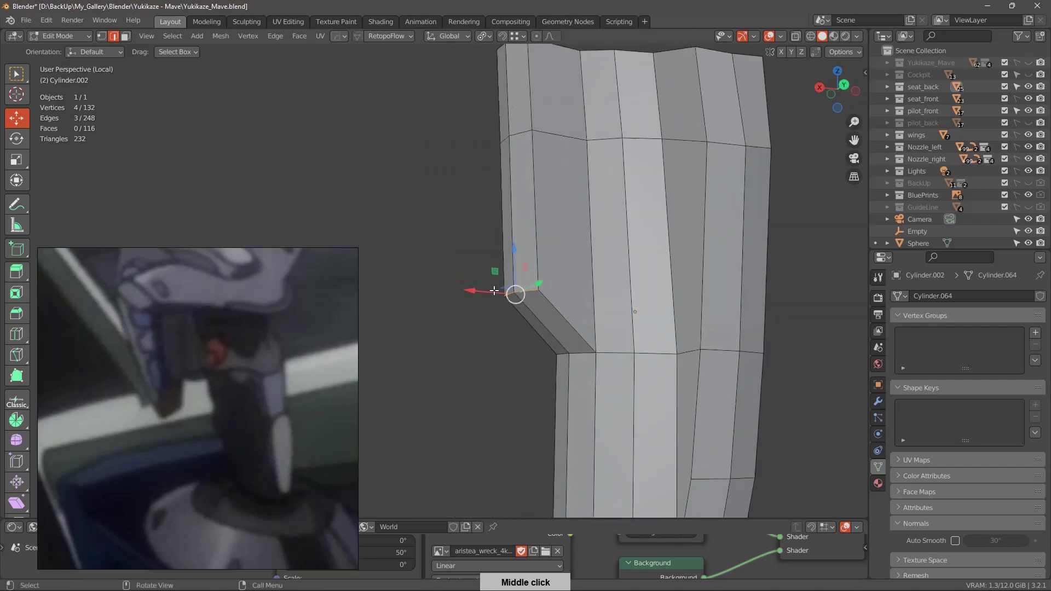
{"action": "middle_click", "coordinate": [637, 296]}
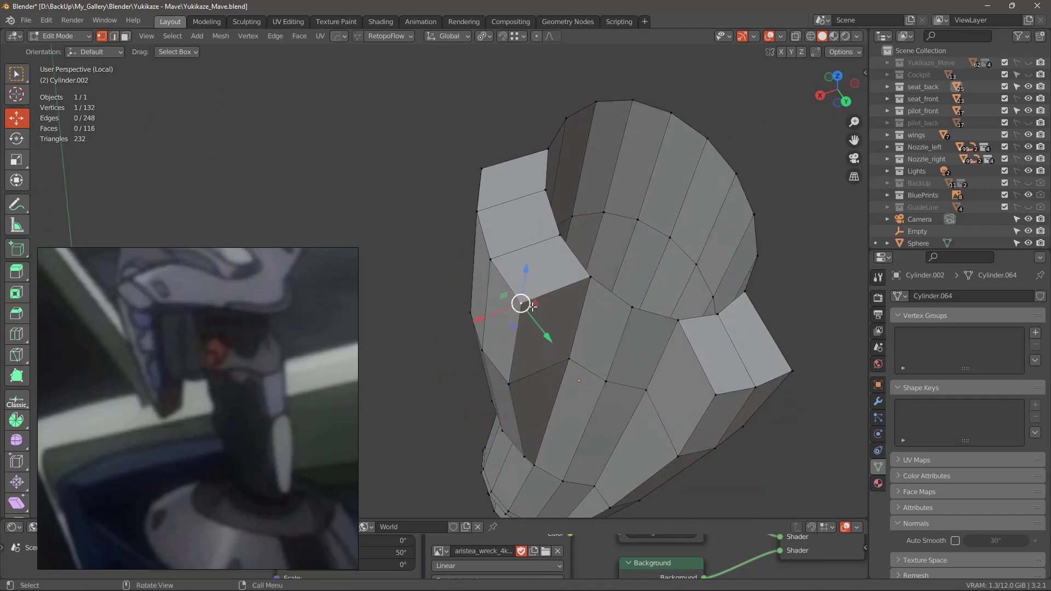
Orbit around the grip's top and notch corner from several angles while pulling the ridge tip down and filling faces.
{"action": "middle_click", "coordinate": [547, 326]}
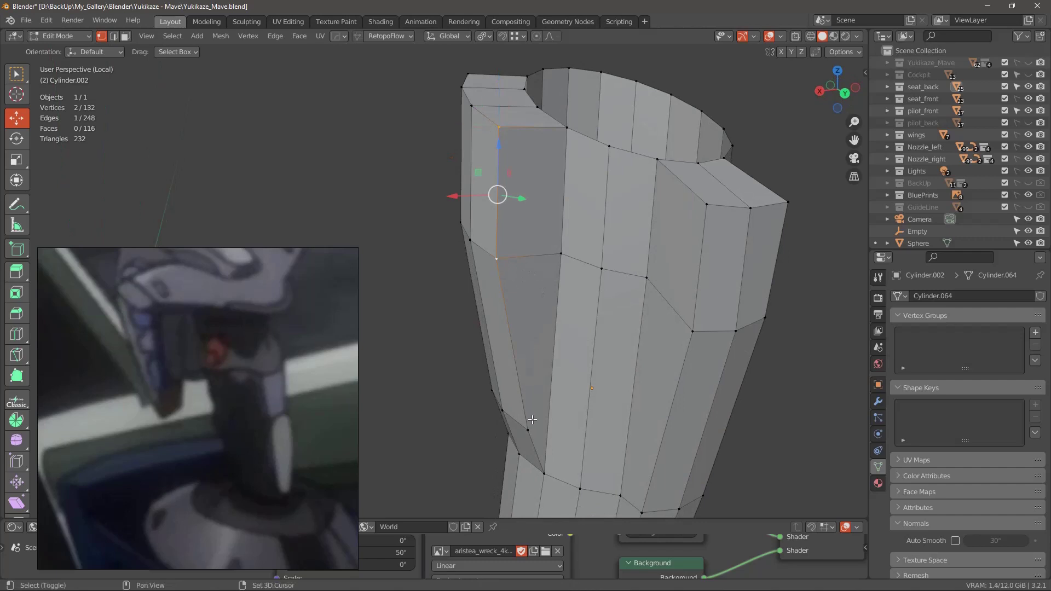
{"action": "middle_click", "coordinate": [540, 405]}
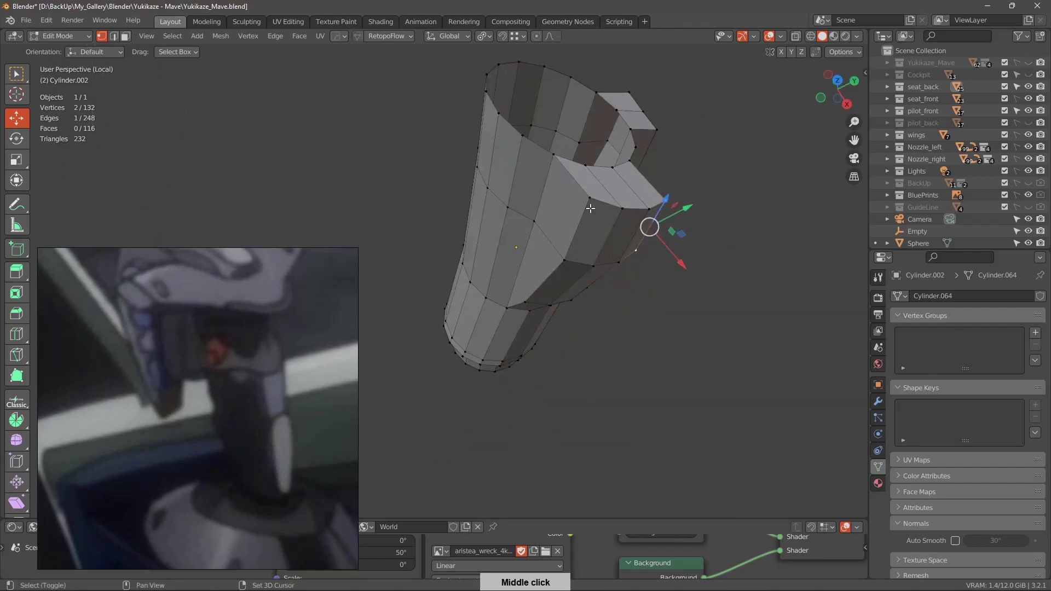
{"action": "middle_click", "coordinate": [662, 263]}
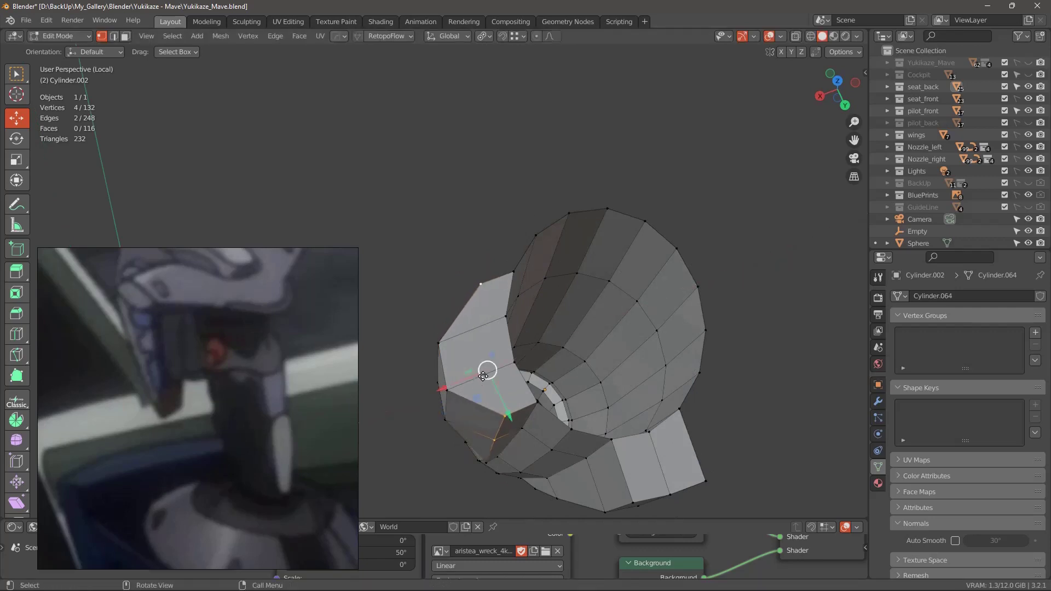
{"action": "middle_click", "coordinate": [550, 365]}
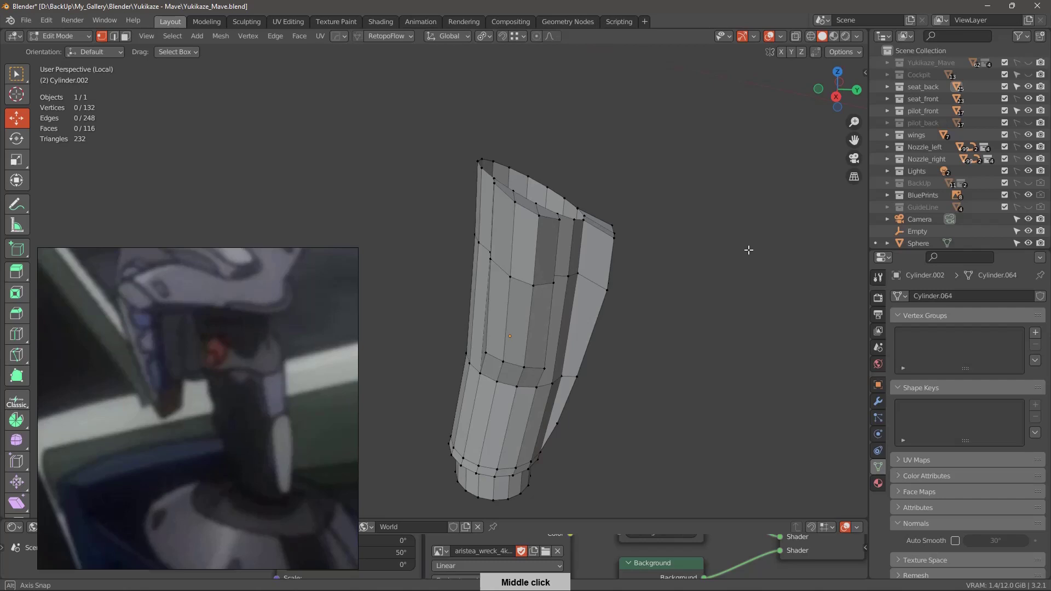
{"action": "middle_click", "coordinate": [628, 326]}
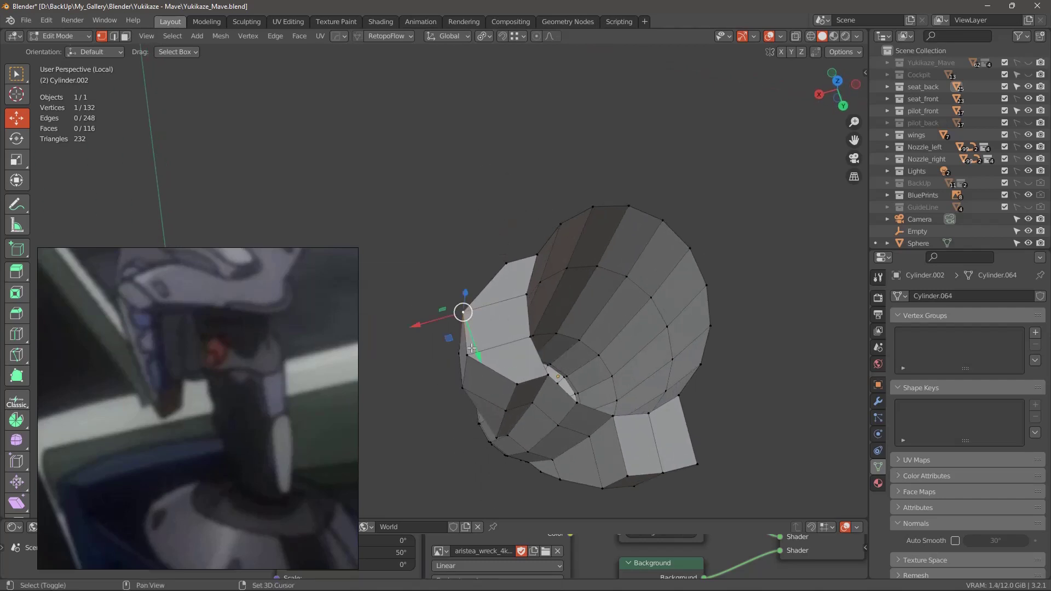
{"action": "middle_click", "coordinate": [531, 310]}
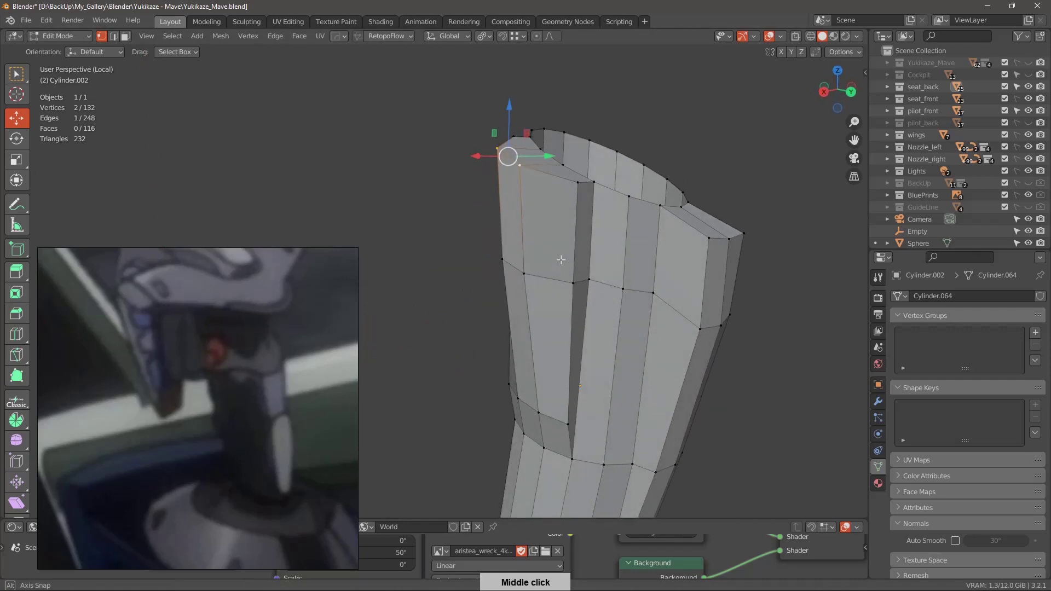
{"action": "middle_click", "coordinate": [497, 346]}
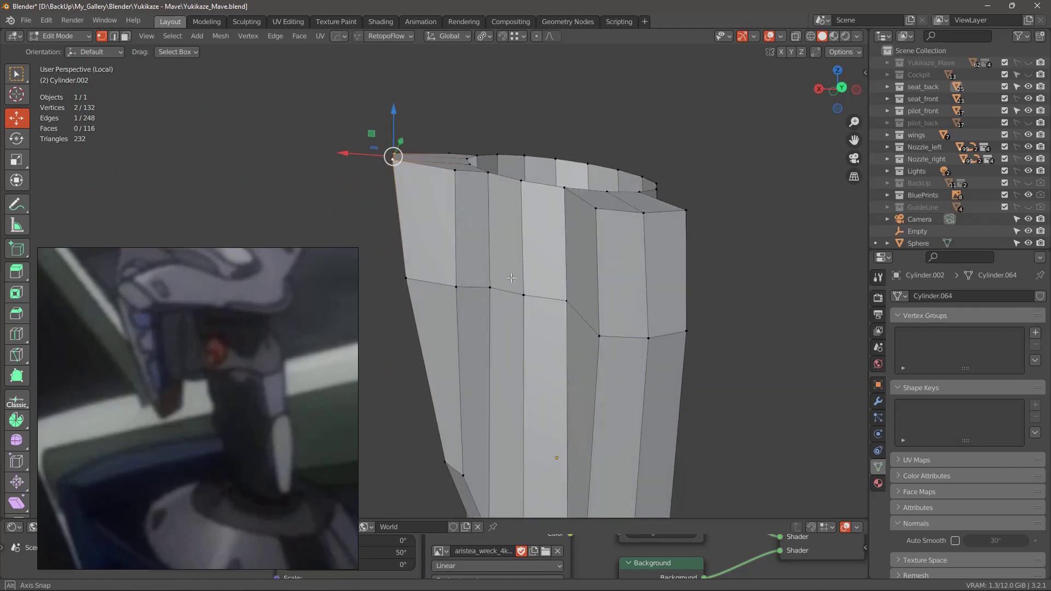
{"action": "middle_click", "coordinate": [513, 277]}
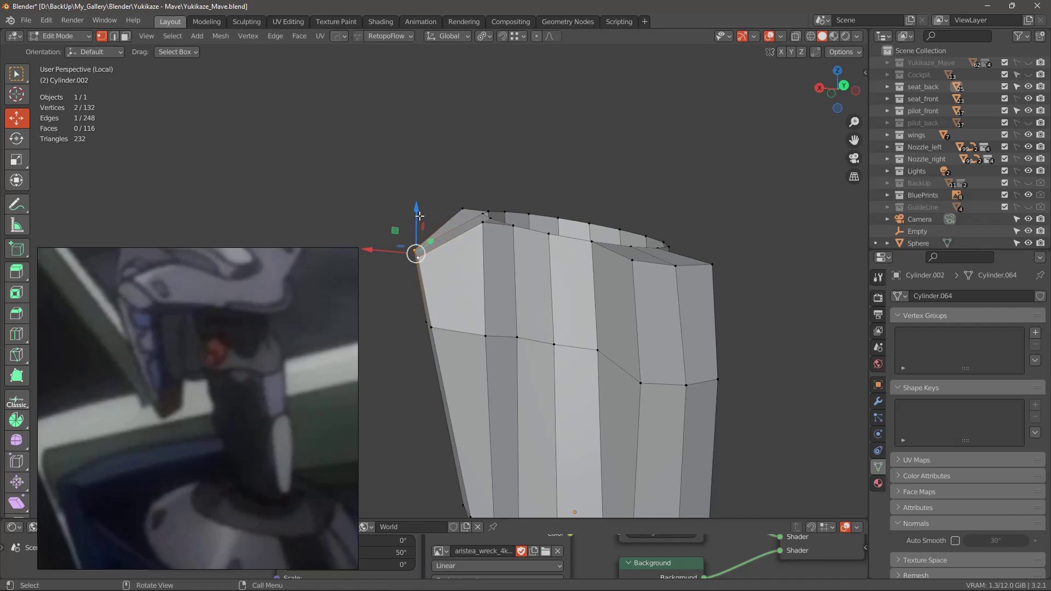
{"action": "middle_click", "coordinate": [485, 305]}
{"action": "middle_click", "coordinate": [546, 342]}
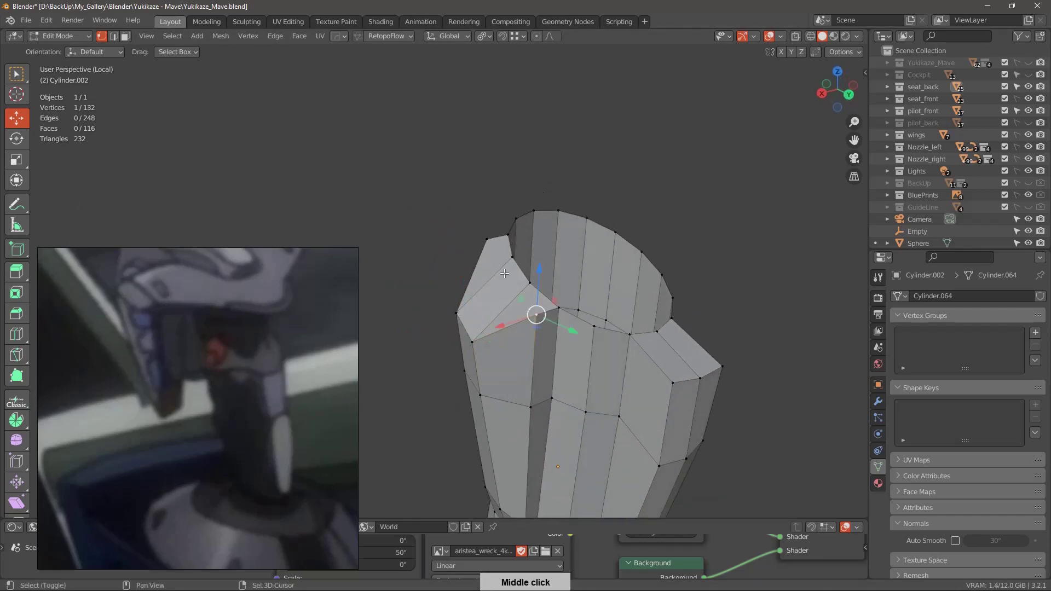
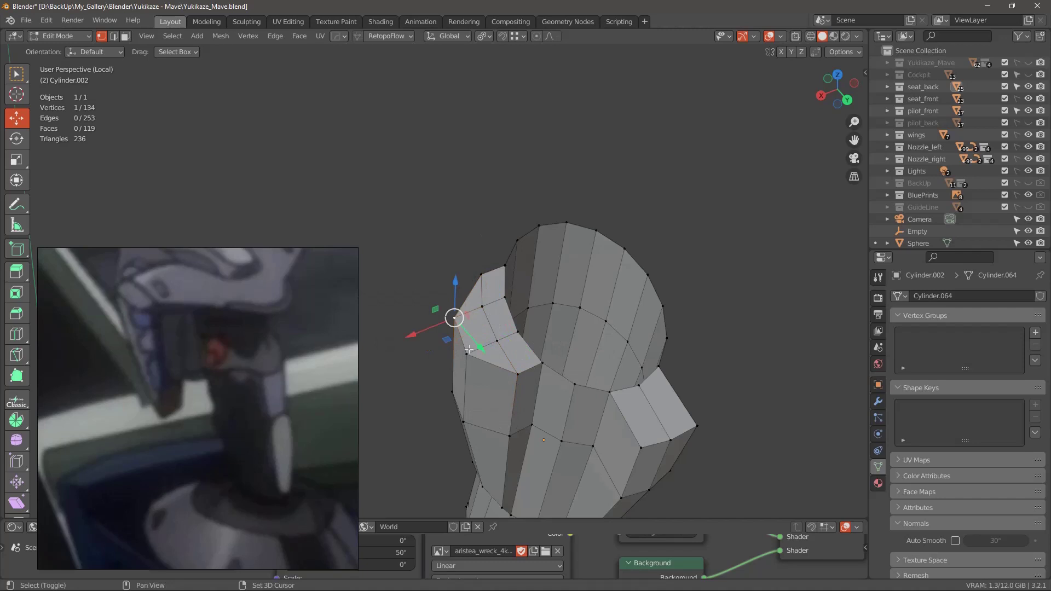
Orbit around the grip's top corner faces while shearing them, then view the stick beneath the bracket in the full cockpit.
{"action": "middle_click", "coordinate": [523, 325]}
{"action": "middle_click", "coordinate": [603, 292]}
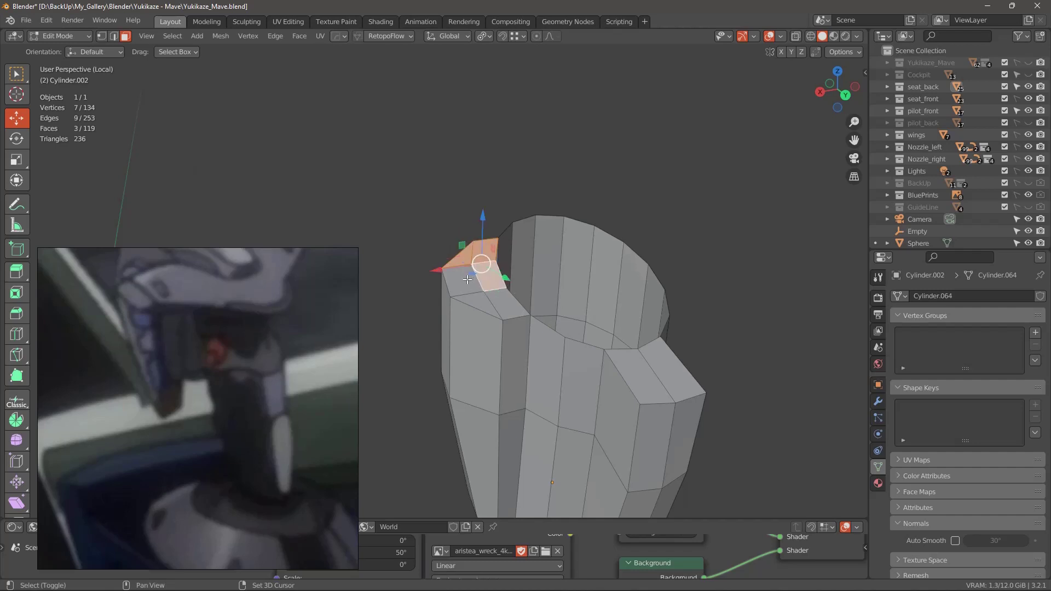
{"action": "middle_click", "coordinate": [507, 289]}
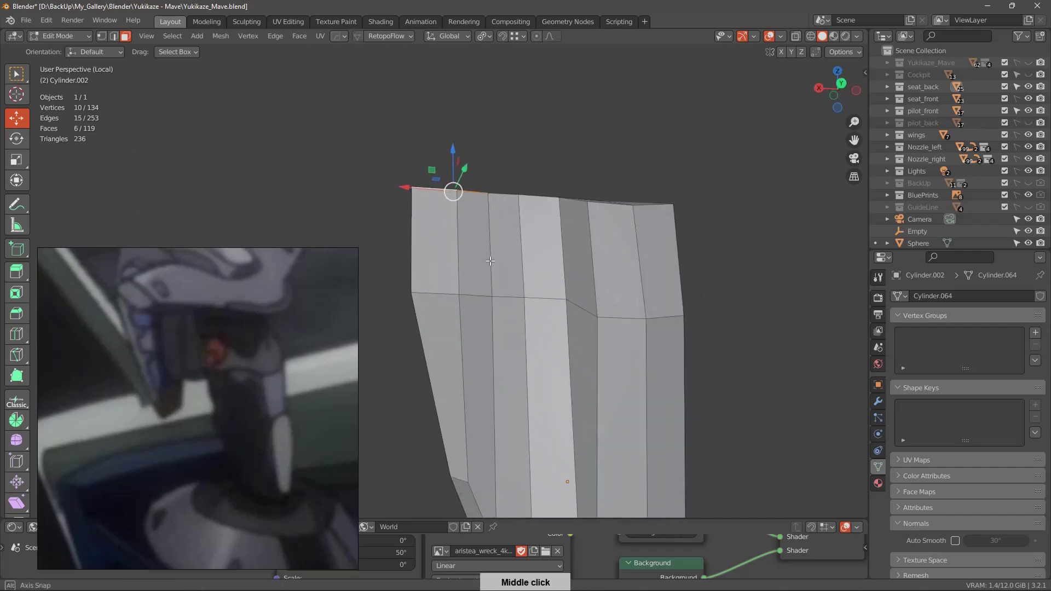
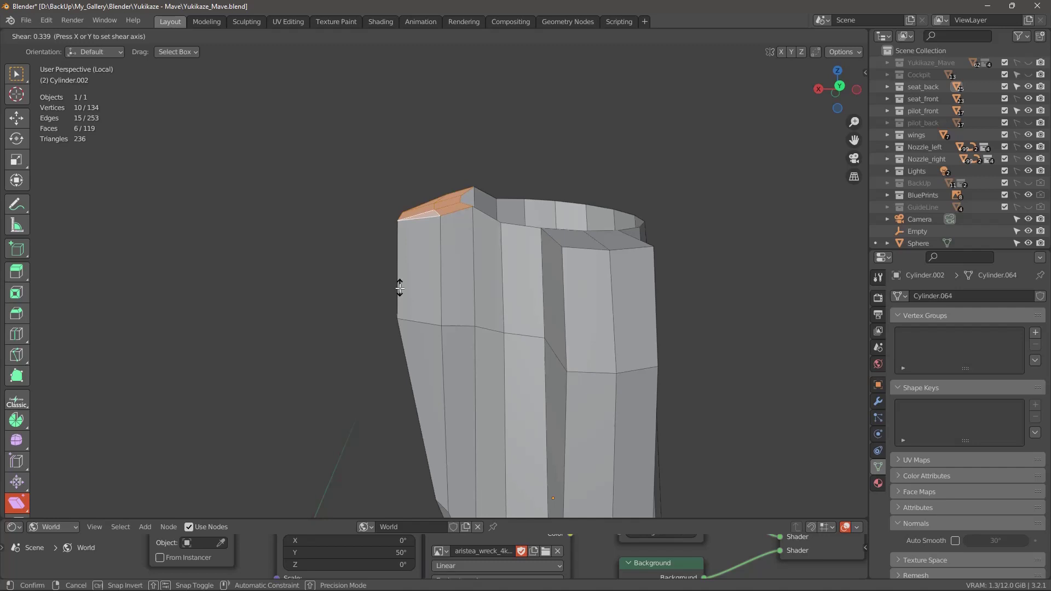
{"action": "middle_click", "coordinate": [526, 308]}
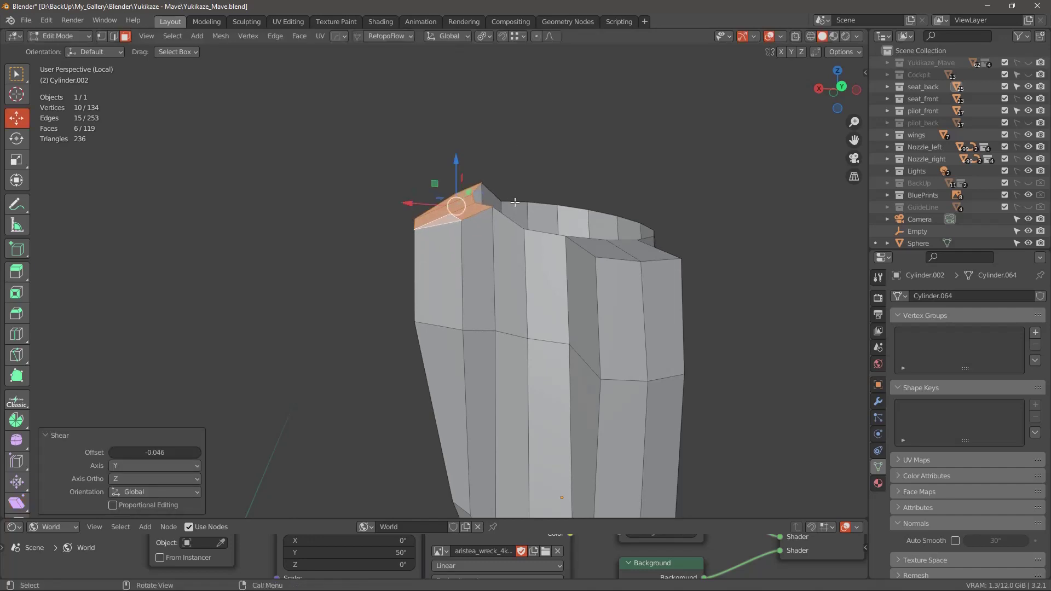
{"action": "middle_click", "coordinate": [504, 189]}
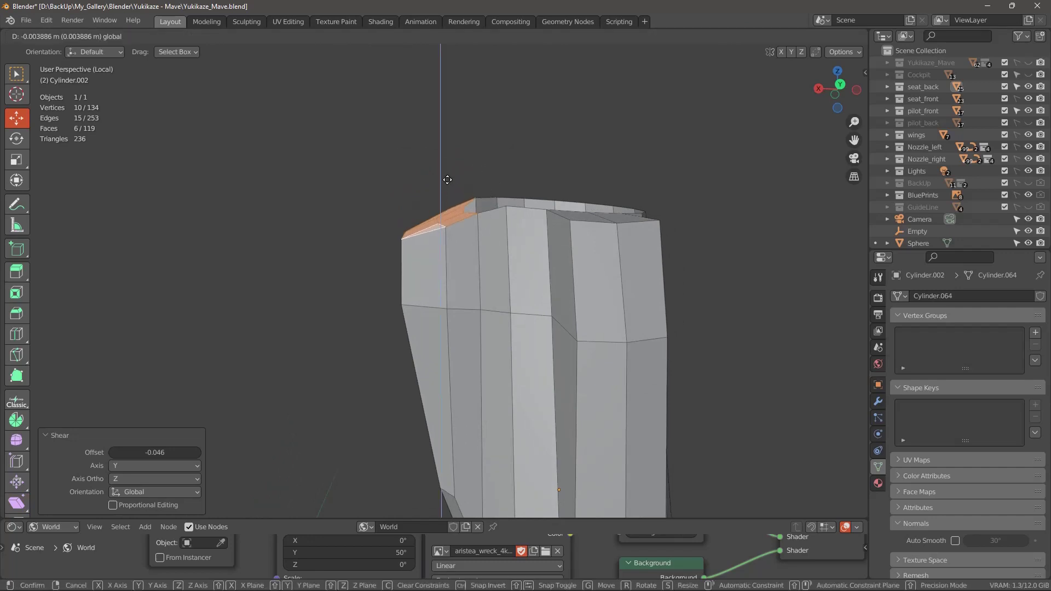
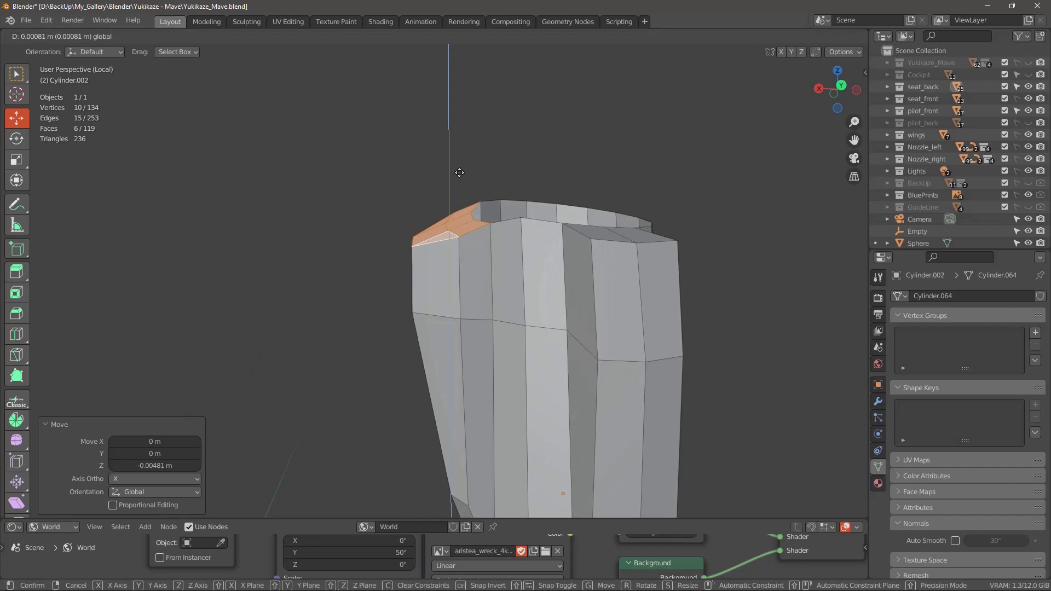
{"action": "middle_click", "coordinate": [638, 218]}
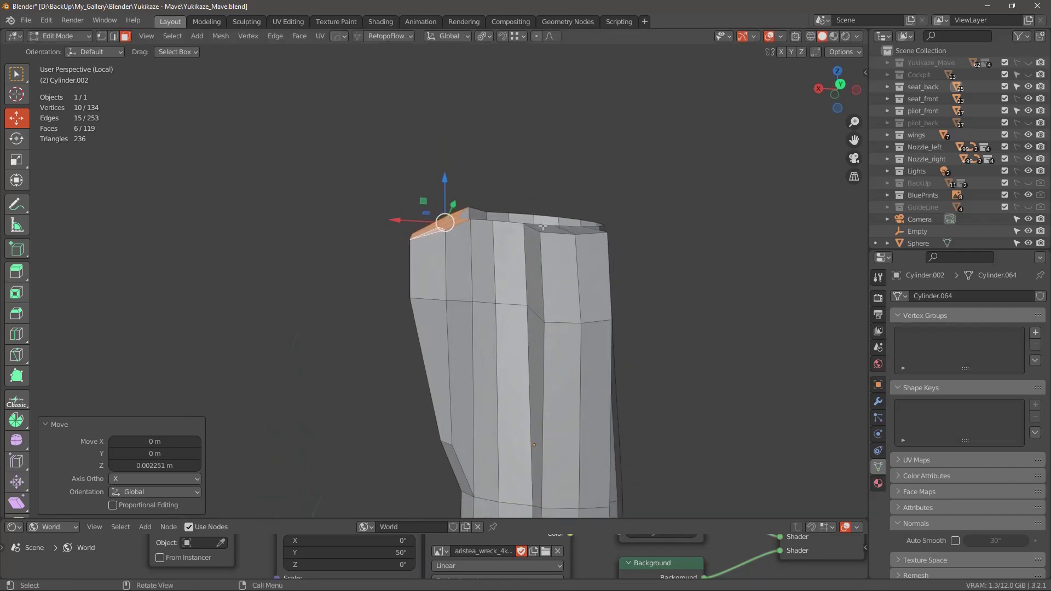
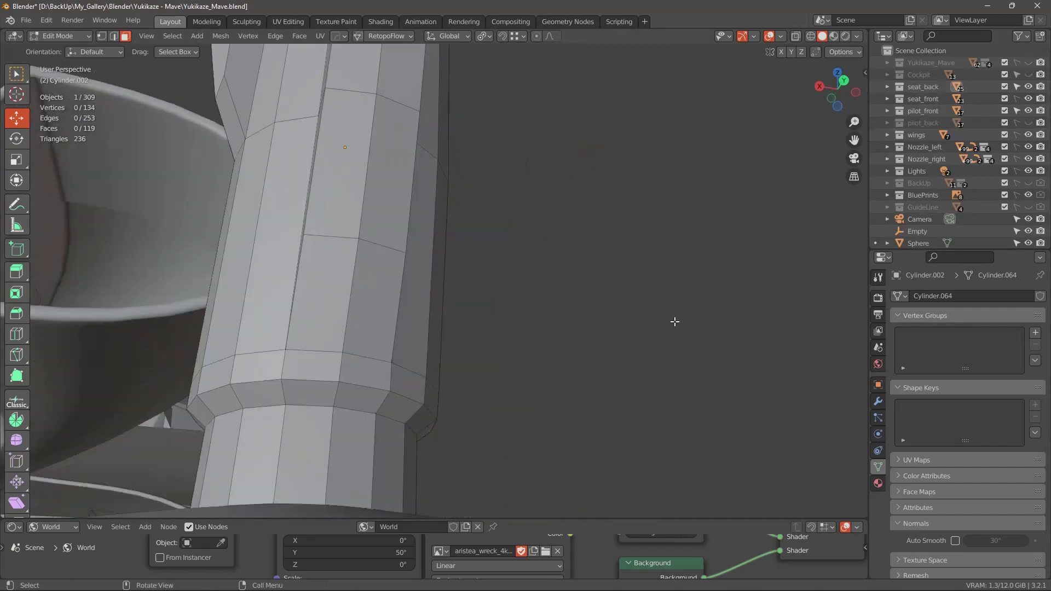
Orbit around the grip's top edge where it meets the cockpit bracket while nudging its vertices into place.
{"action": "middle_click", "coordinate": [604, 305]}
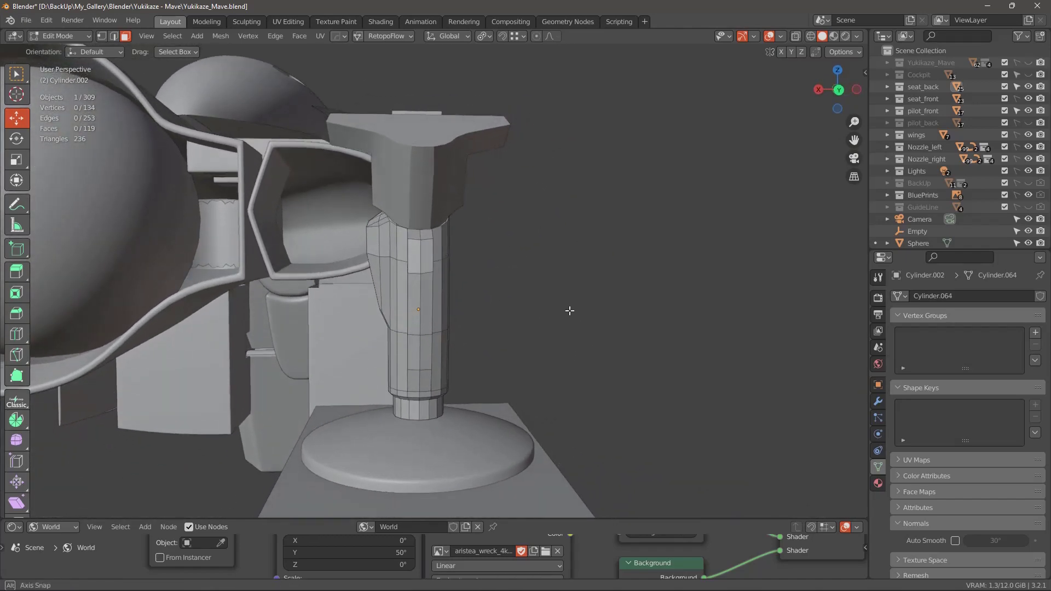
{"action": "middle_click", "coordinate": [635, 330]}
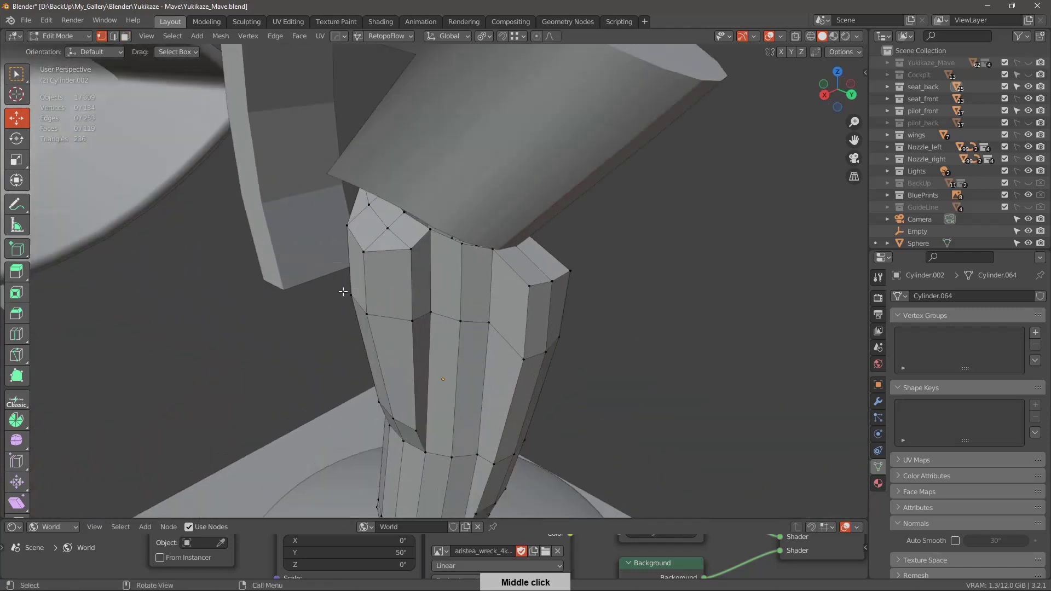
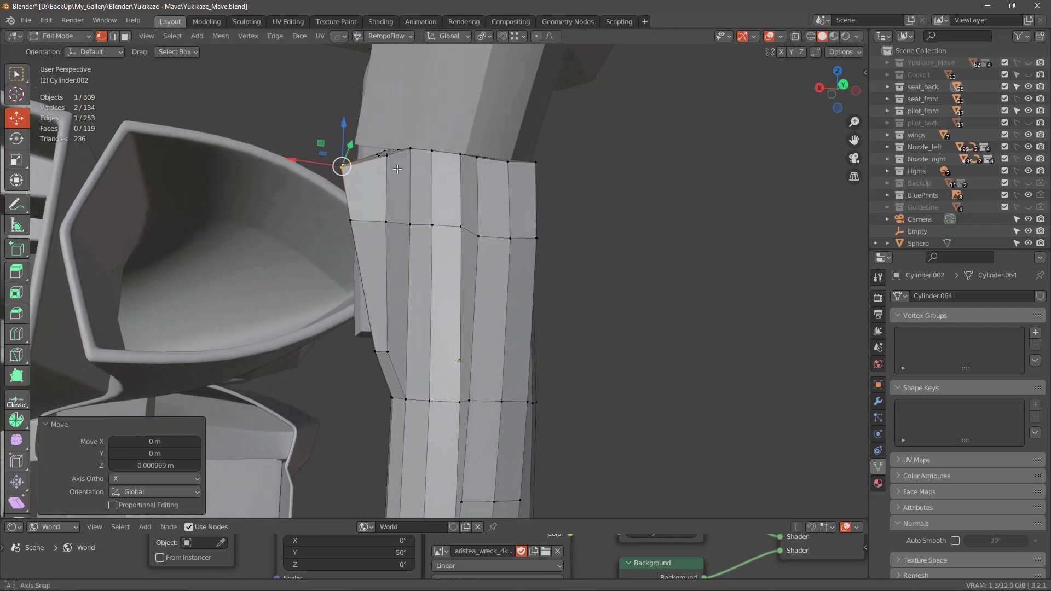
{"action": "middle_click", "coordinate": [368, 287]}
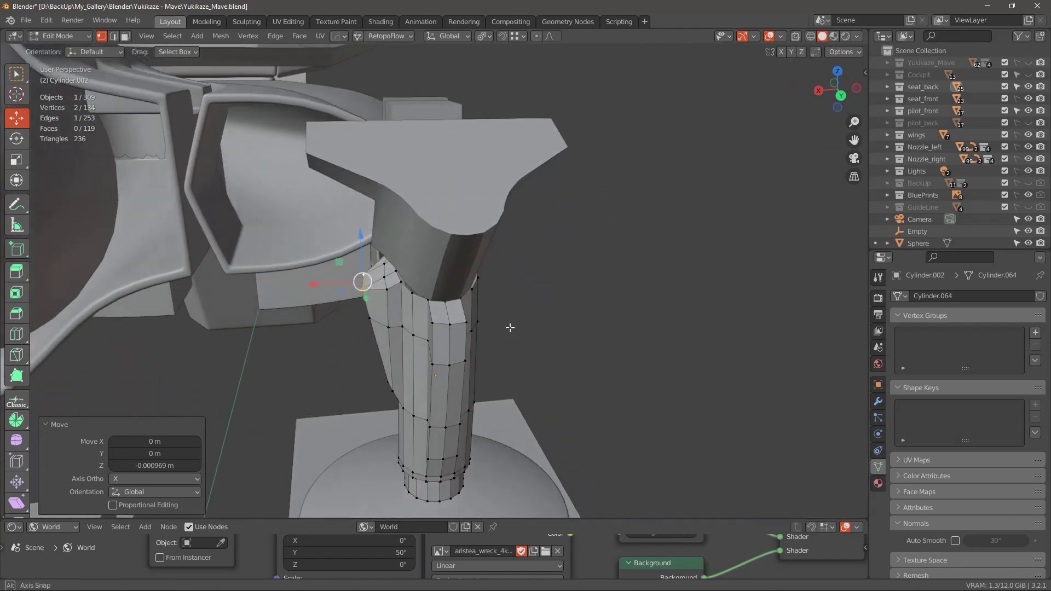
{"action": "middle_click", "coordinate": [532, 302]}
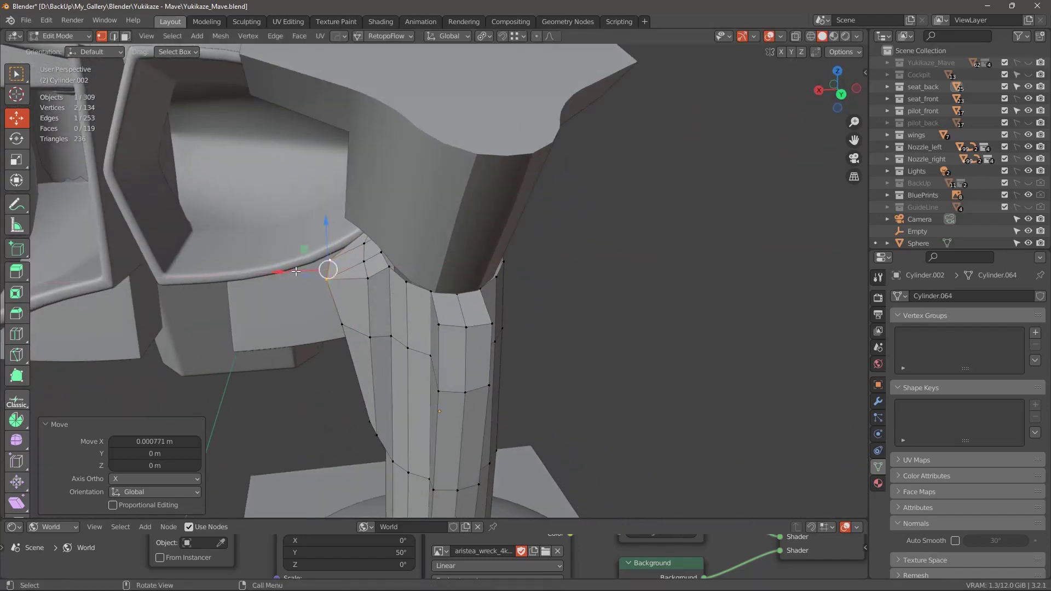
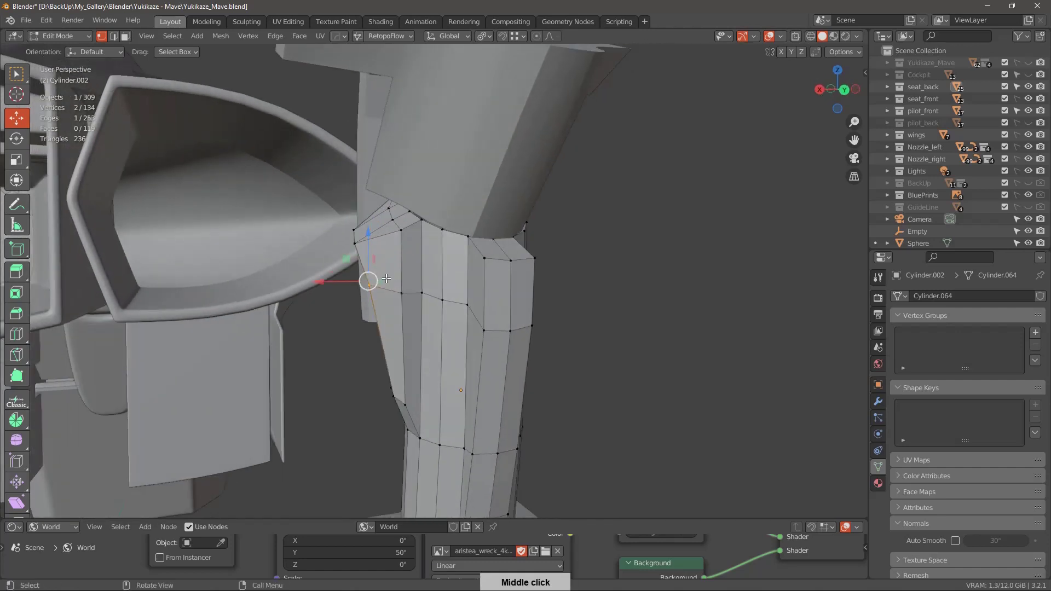
{"action": "middle_click", "coordinate": [443, 312]}
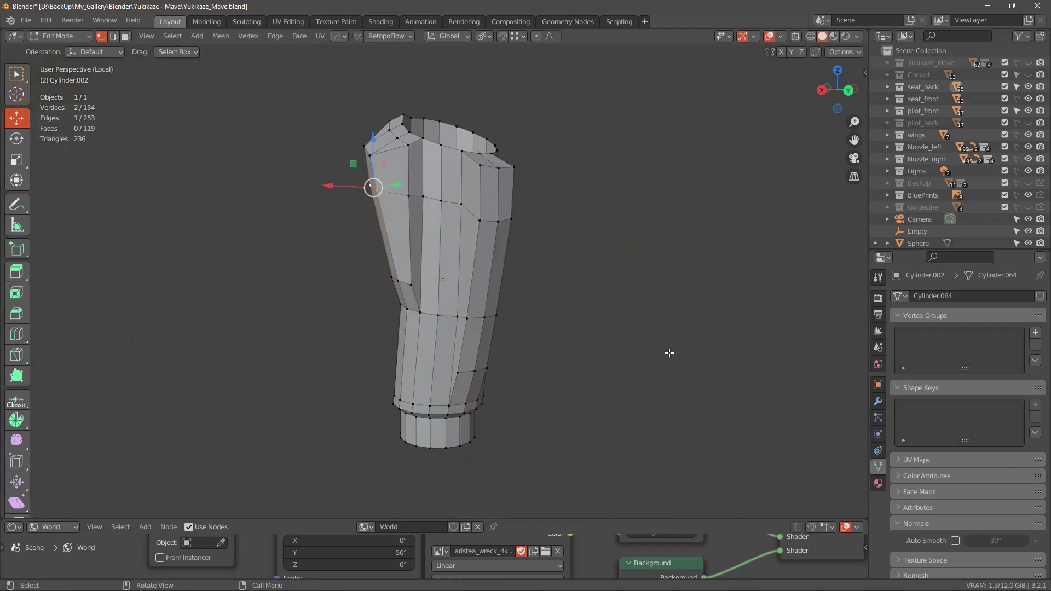
Select the shortest edge path on the grip cylinder, return to Object Mode and leave Local View.
{"action": "middle_click", "coordinate": [669, 370]}
{"action": "middle_click", "coordinate": [499, 210]}
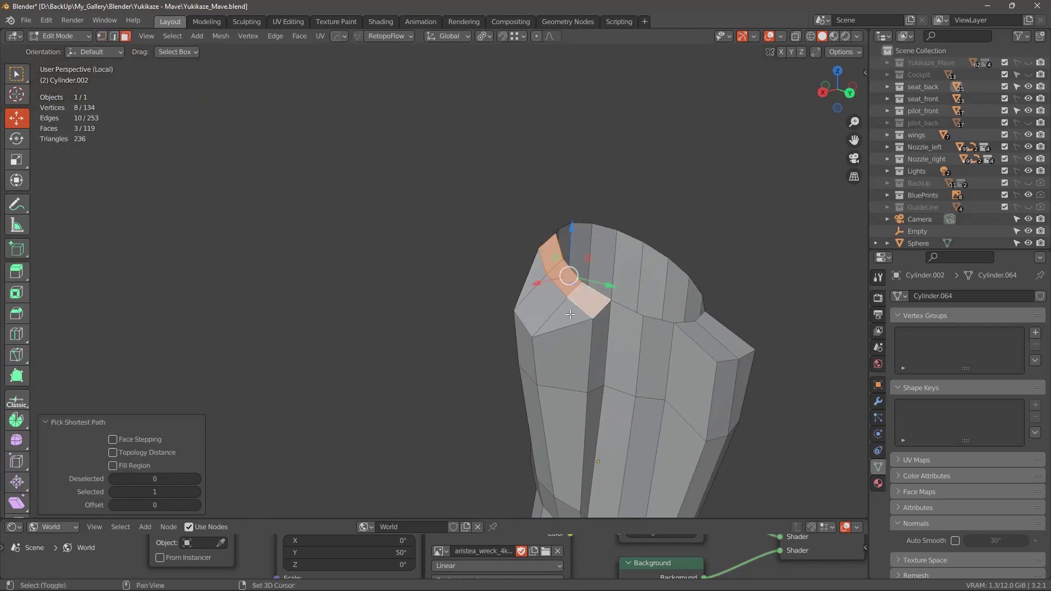
{"action": "middle_click", "coordinate": [618, 307]}
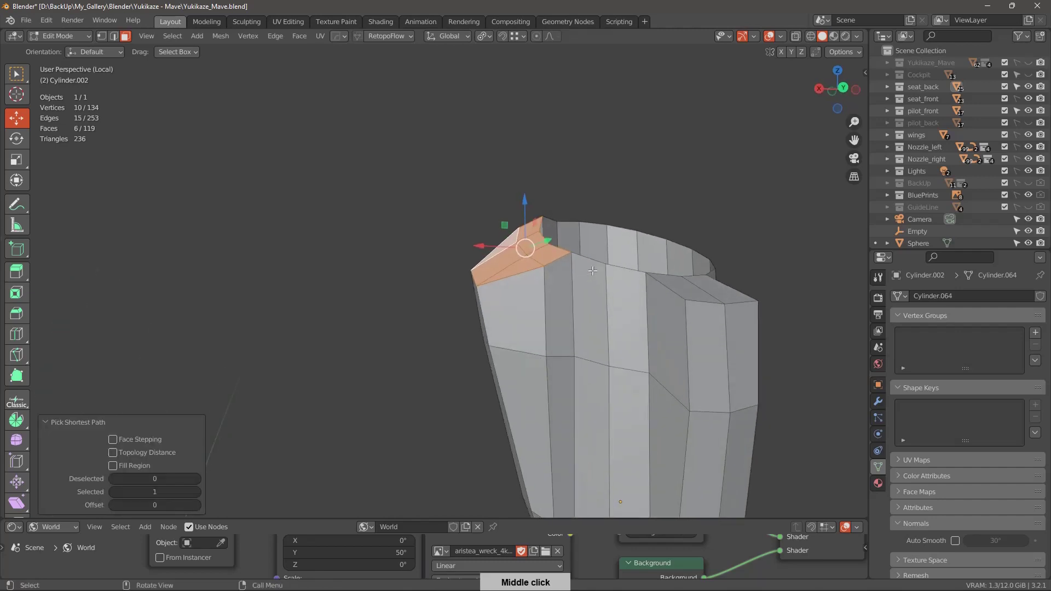
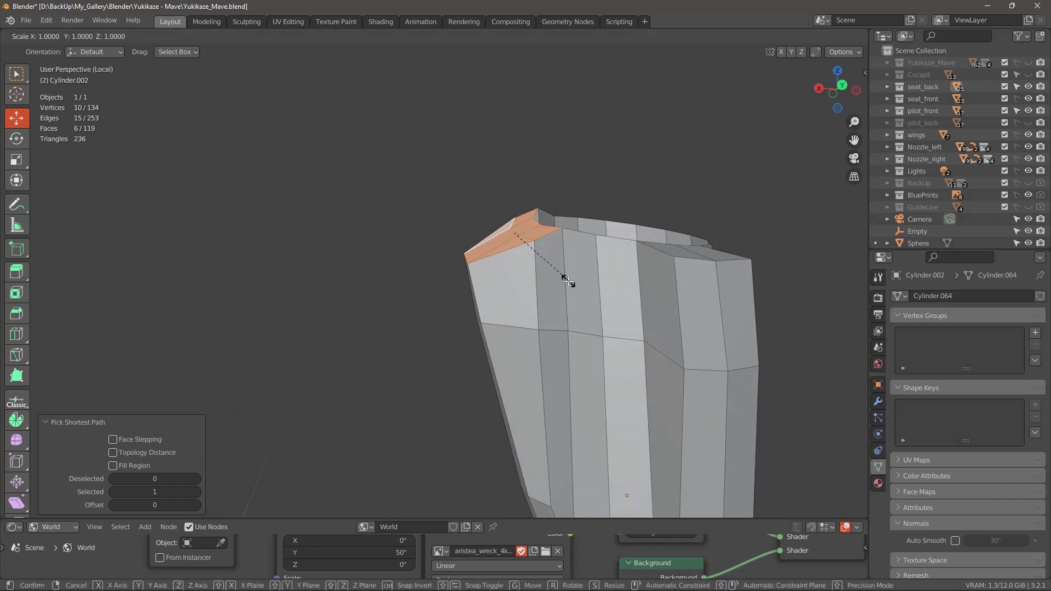
{"action": "middle_click", "coordinate": [658, 256]}
{"action": "middle_click", "coordinate": [602, 307]}
{"action": "middle_click", "coordinate": [623, 309]}
{"action": "middle_click", "coordinate": [677, 270]}
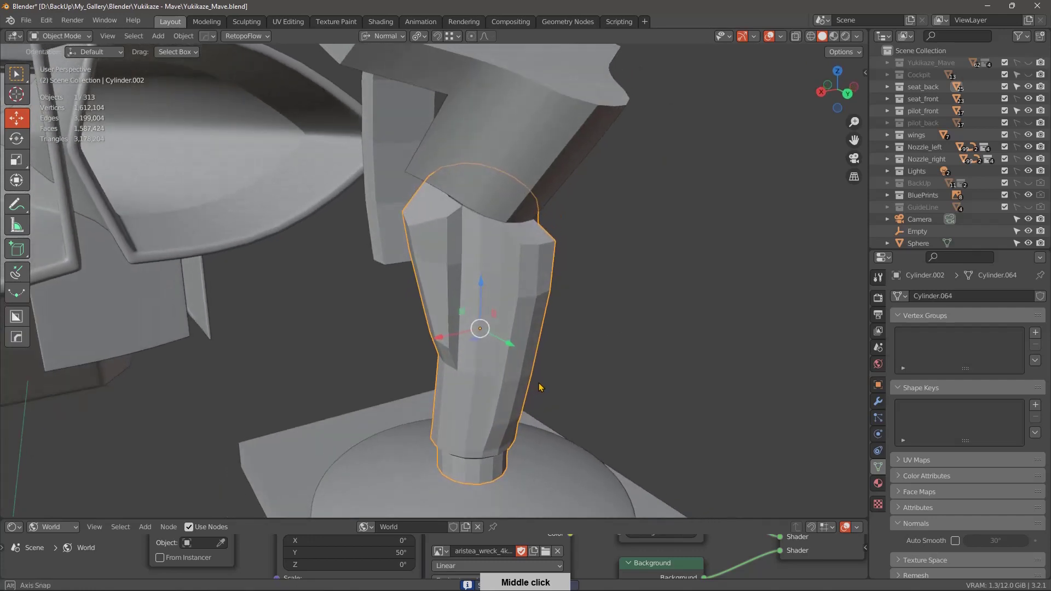
Add a Subdivision Surface modifier at level 2 to the grip.
{"action": "middle_click", "coordinate": [557, 337]}
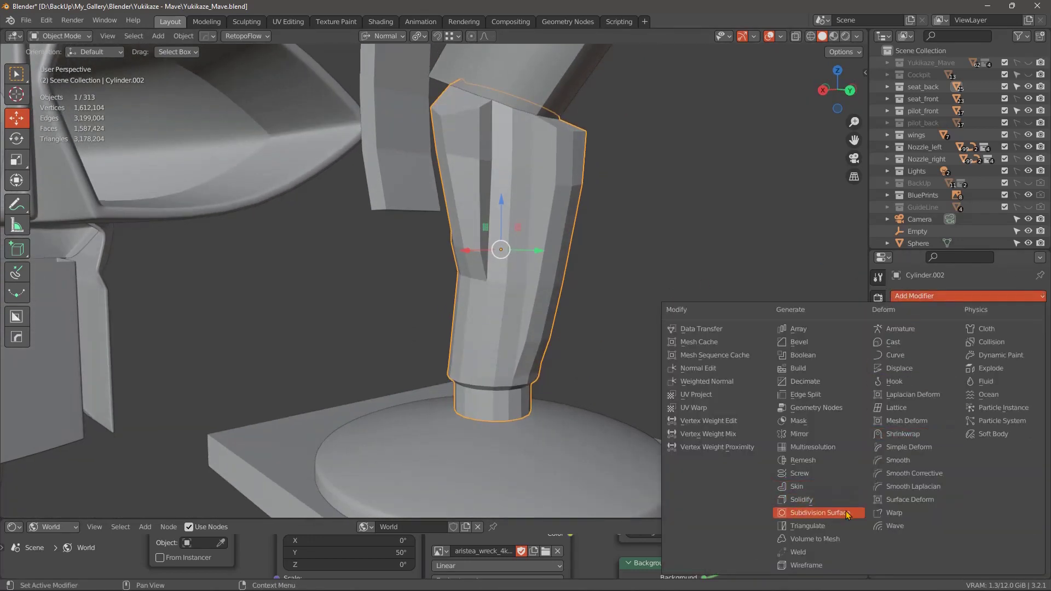
{"action": "middle_click", "coordinate": [700, 369]}
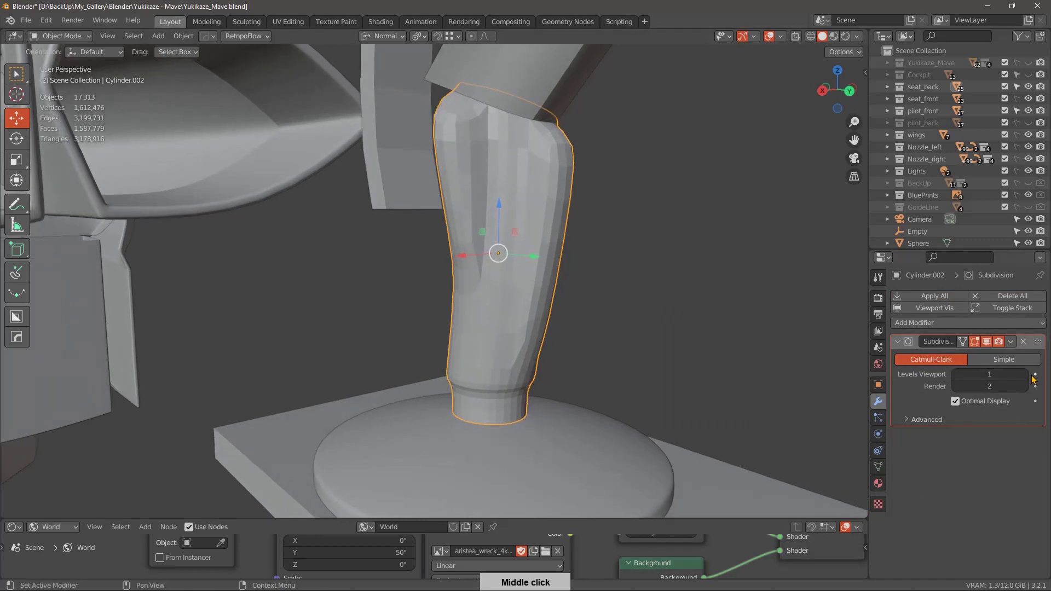
{"action": "right_click", "coordinate": [517, 256]}
Add a Bevel modifier with Weight limit method, 3 segments and Arc outer miter.
{"action": "middle_click", "coordinate": [565, 318]}
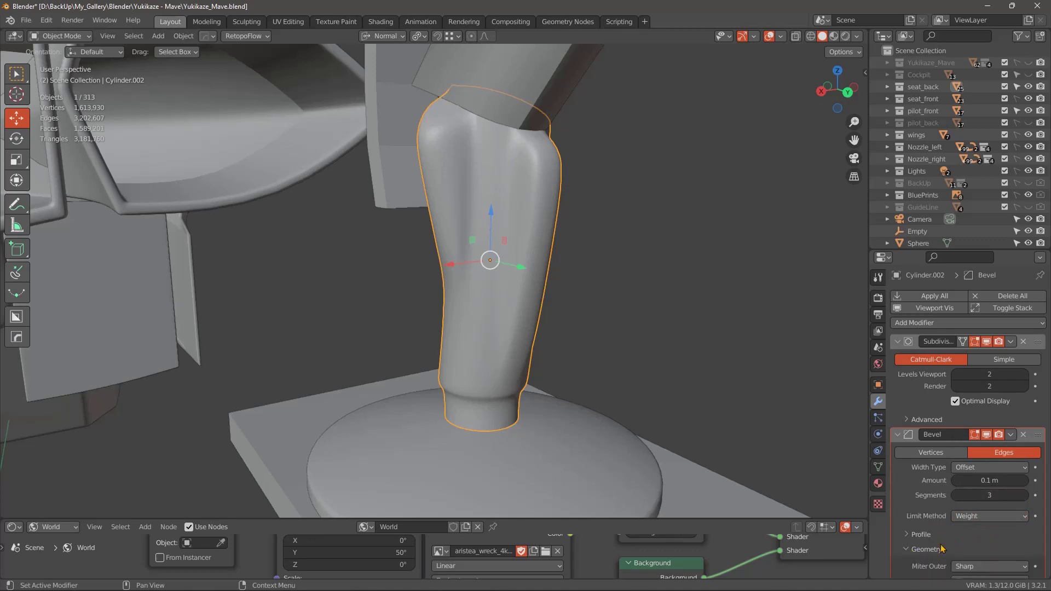
{"action": "middle_click", "coordinate": [985, 543]}
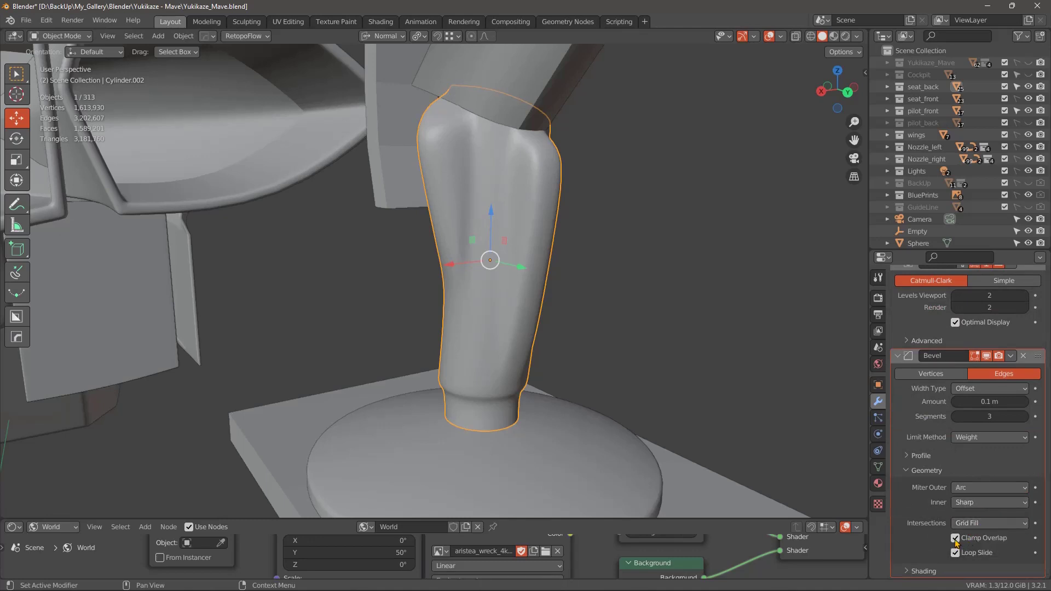
{"action": "middle_click", "coordinate": [613, 366]}
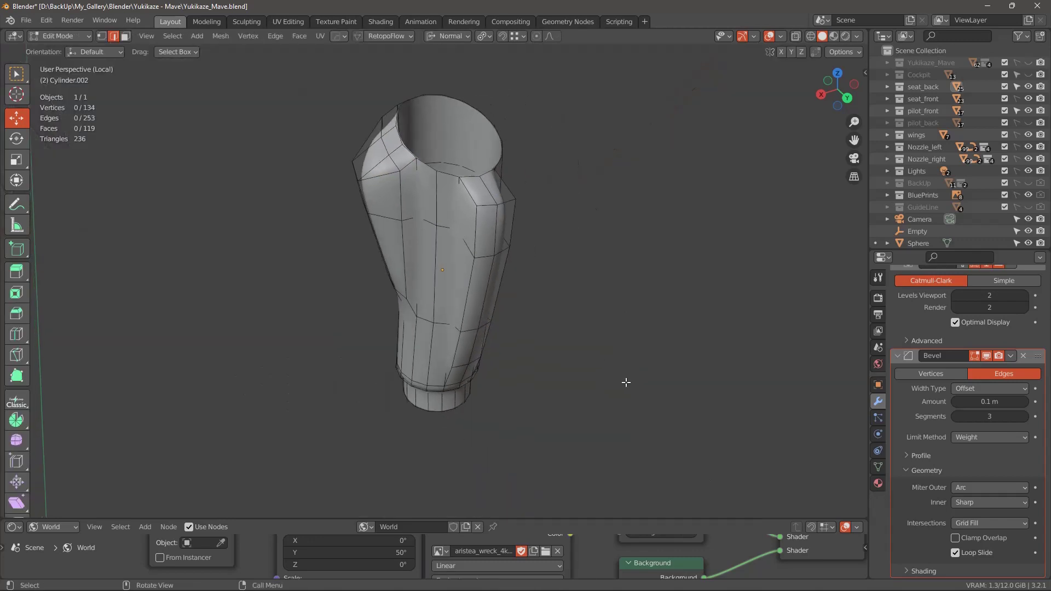
In Local View Edit Mode, select the grip's raised-ridge edge loops and show the Item sidebar.
{"action": "middle_click", "coordinate": [591, 375]}
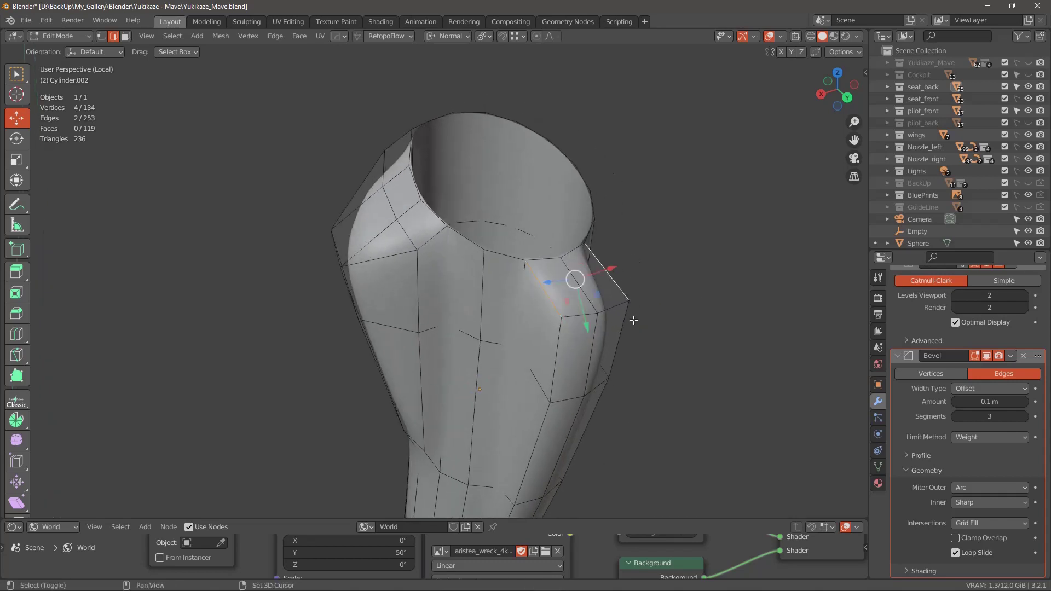
{"action": "middle_click", "coordinate": [645, 335]}
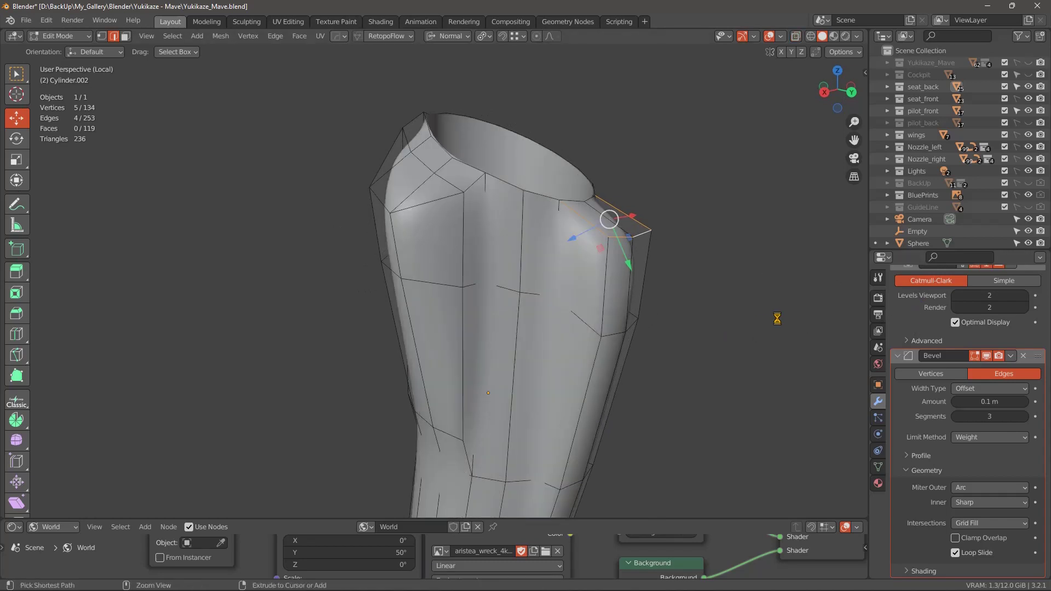
{"action": "middle_click", "coordinate": [945, 349]}
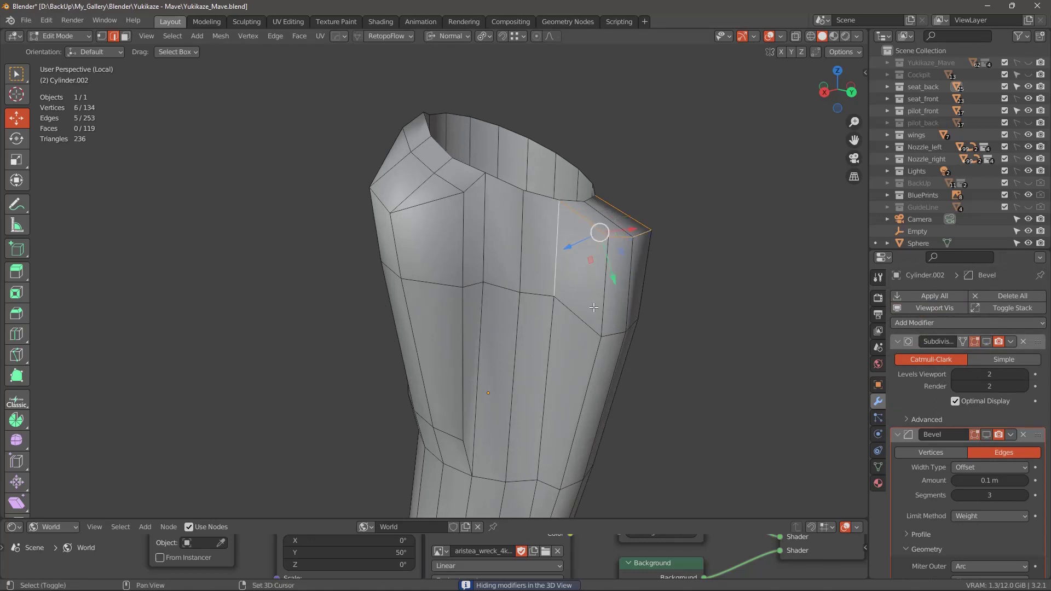
{"action": "middle_click", "coordinate": [595, 310]}
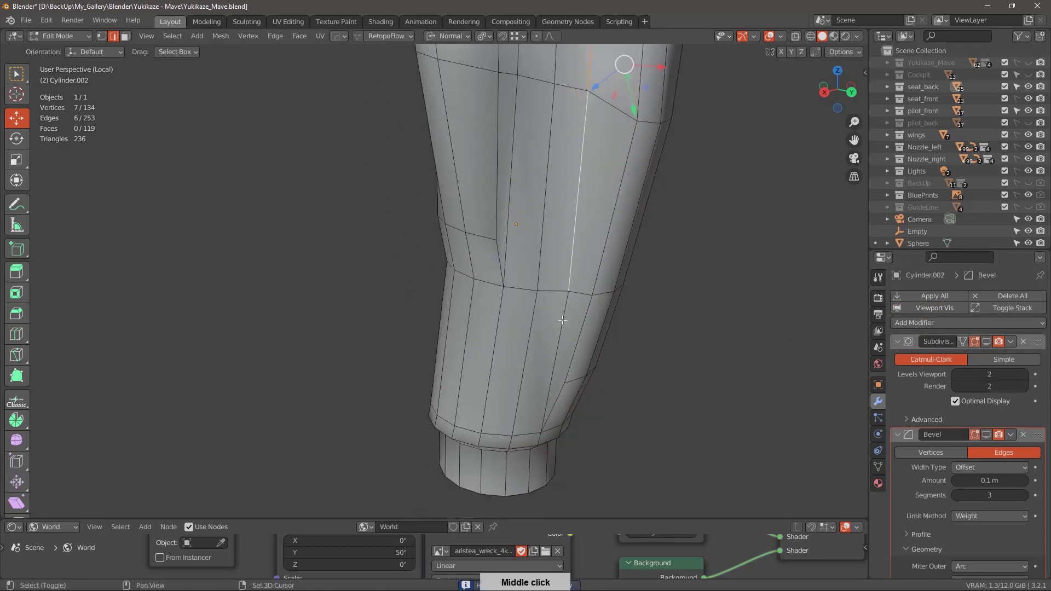
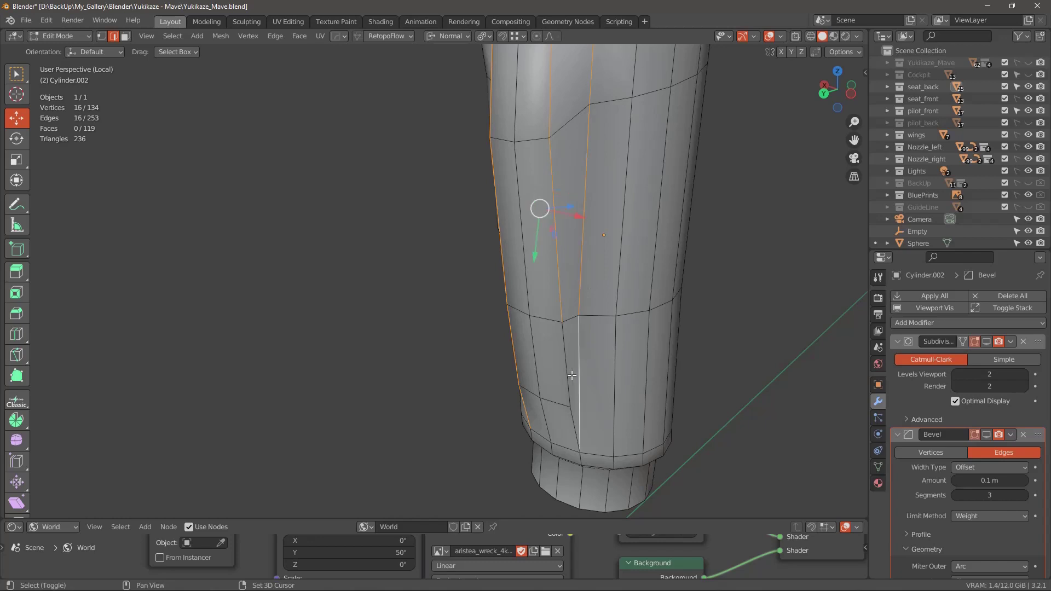
{"action": "middle_click", "coordinate": [606, 374]}
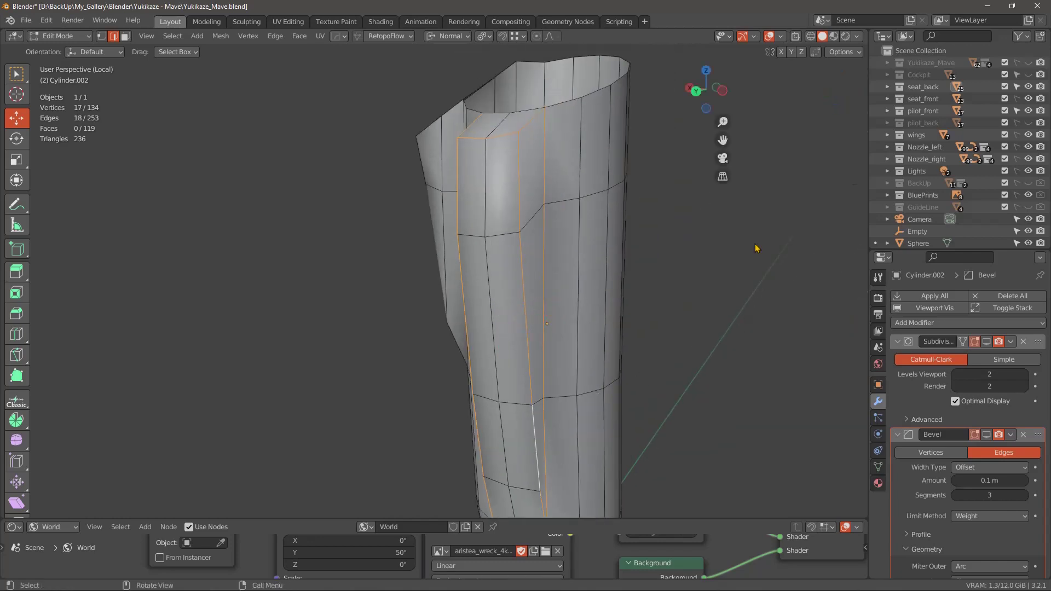
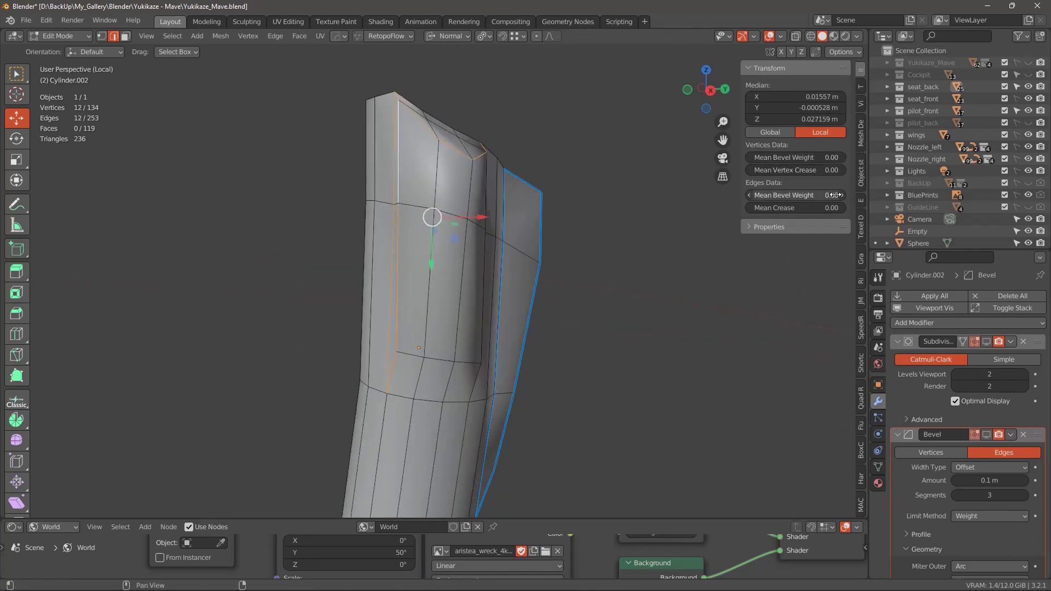
Set the ridge edges' Mean Bevel Weight to 1.00 and the Bevel Amount to 0.027 m.
{"action": "middle_click", "coordinate": [561, 333]}
{"action": "middle_click", "coordinate": [475, 275]}
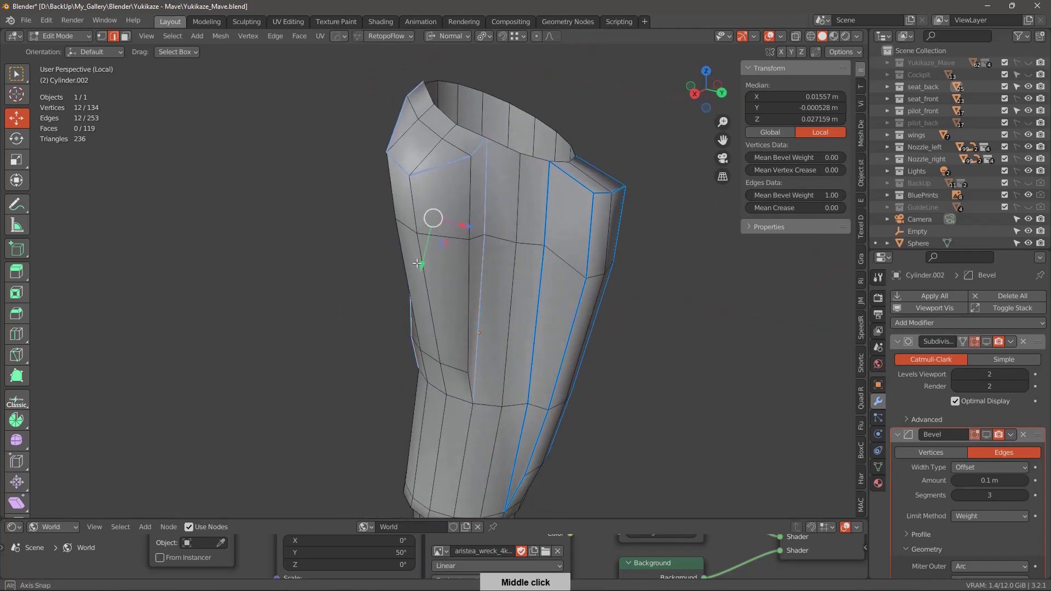
{"action": "middle_click", "coordinate": [534, 289]}
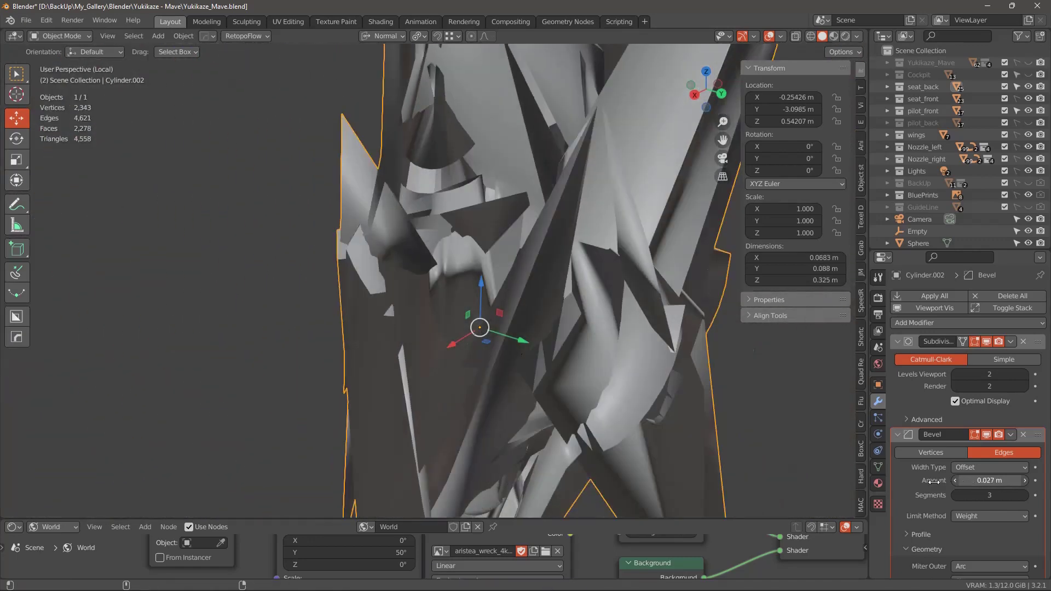
Reset the Bevel Amount to 0 m, check the smooth grip and re-enter Edit Mode.
{"action": "middle_click", "coordinate": [646, 410]}
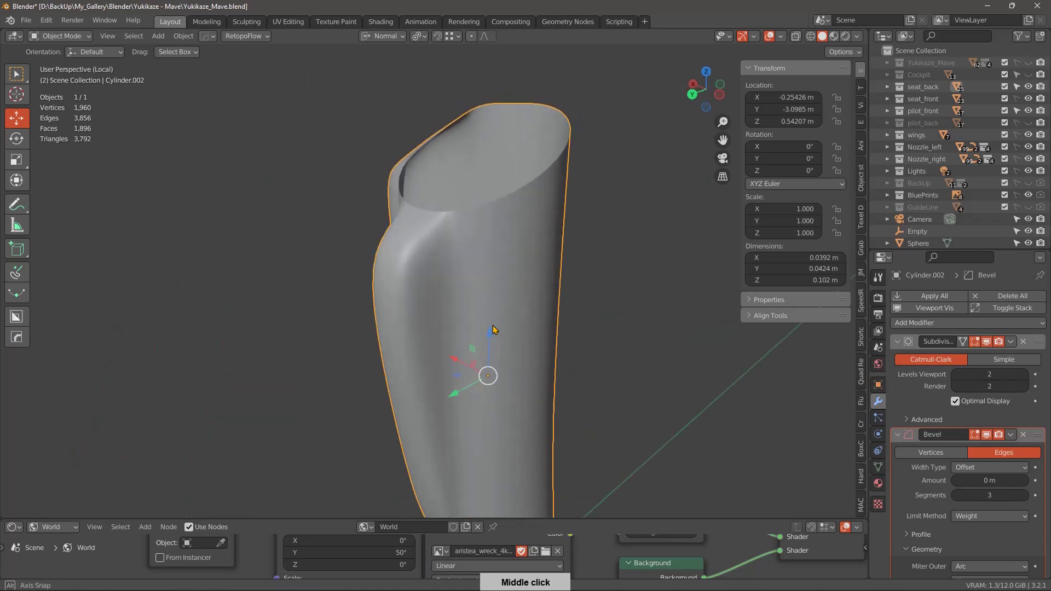
{"action": "middle_click", "coordinate": [624, 334]}
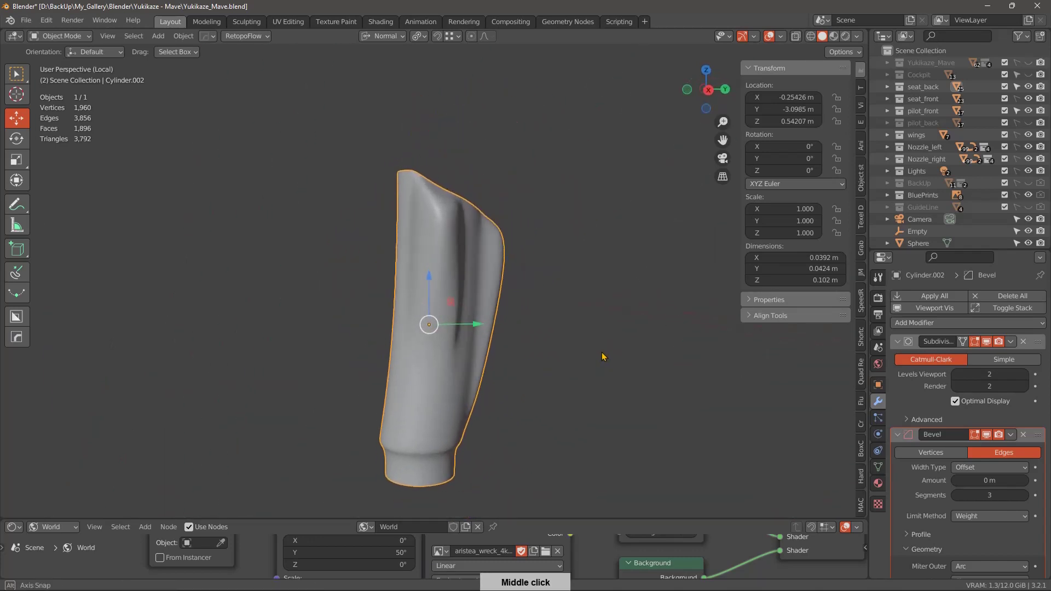
{"action": "middle_click", "coordinate": [568, 333]}
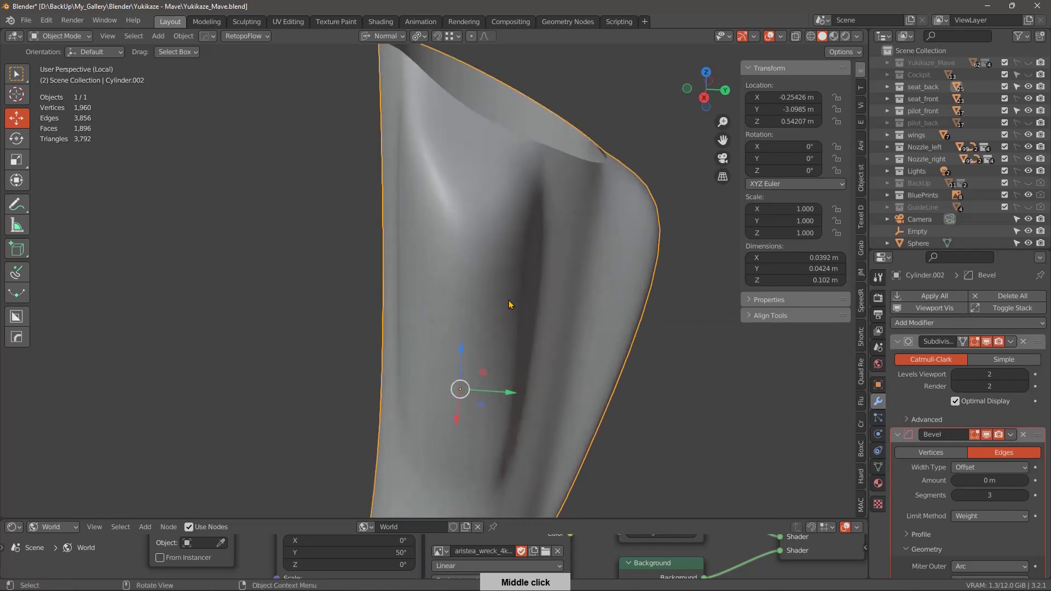
{"action": "middle_click", "coordinate": [602, 315]}
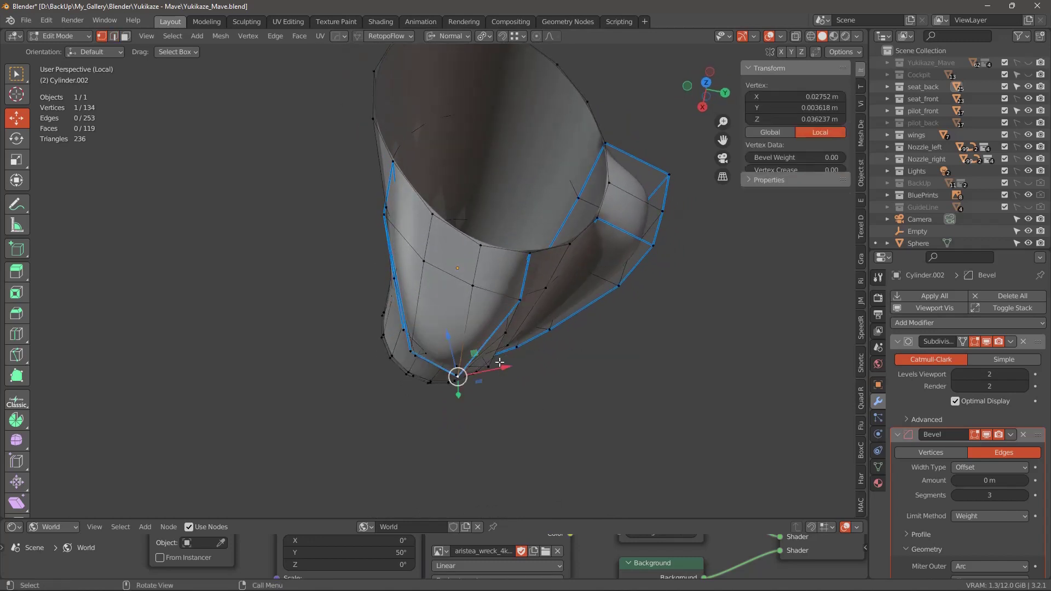
Slide individual groove vertices with G and edge/axis constraints to reshape the grip's groove.
{"action": "middle_click", "coordinate": [506, 354]}
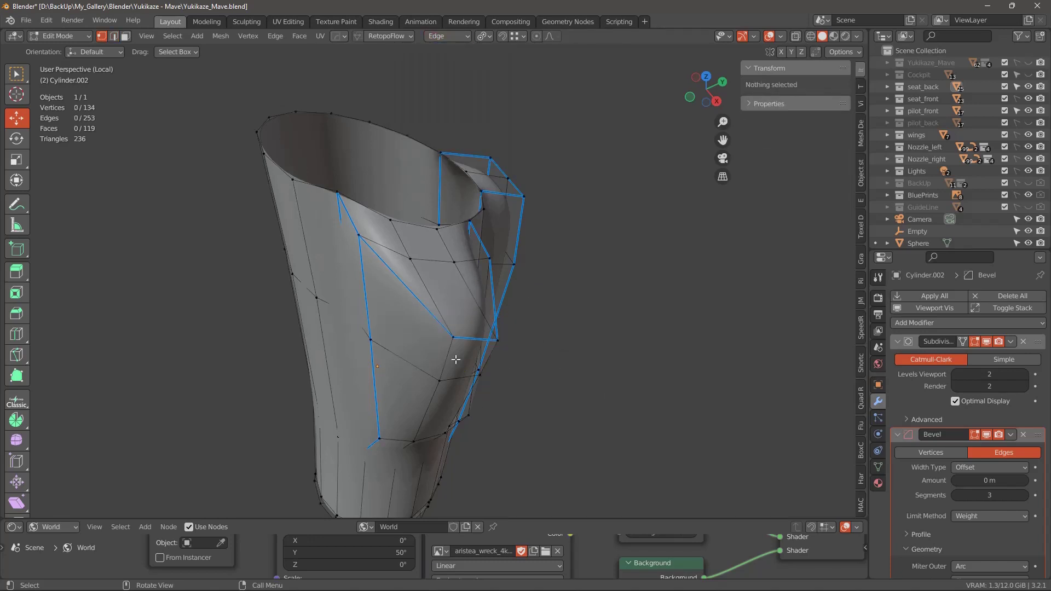
{"action": "middle_click", "coordinate": [532, 401]}
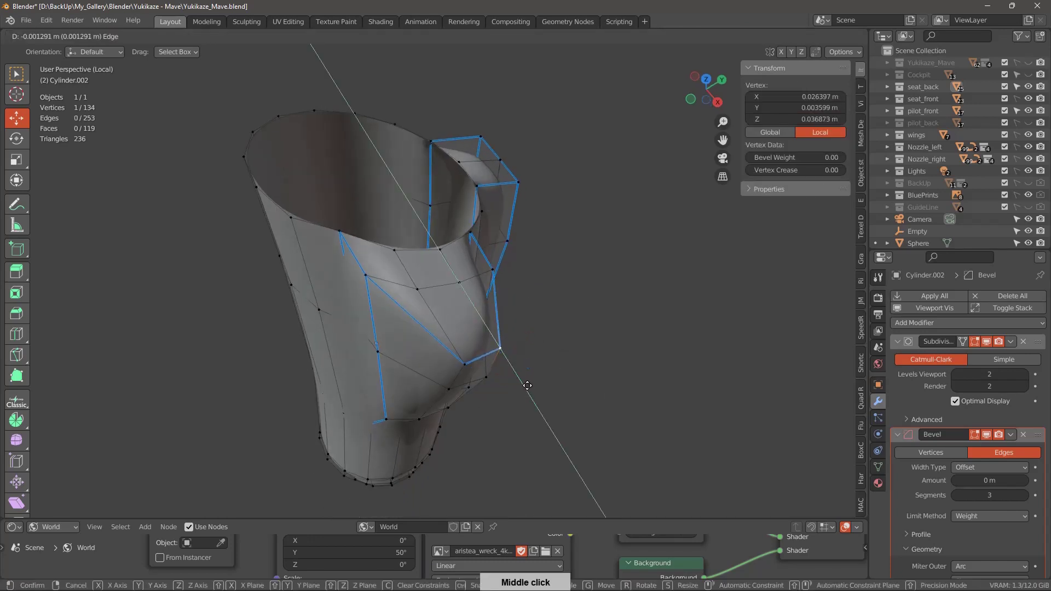
{"action": "middle_click", "coordinate": [511, 387]}
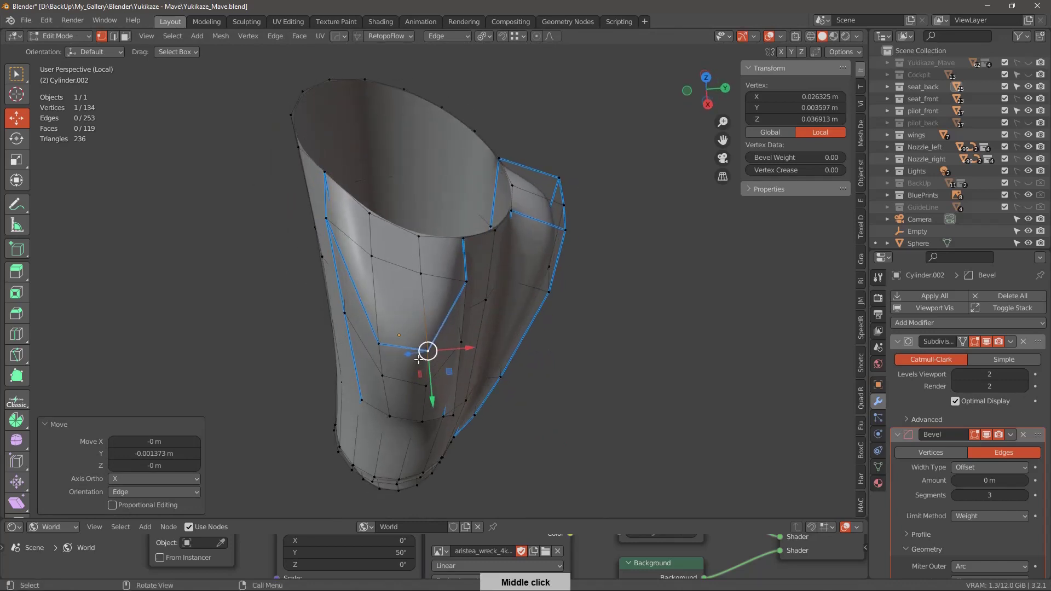
{"action": "middle_click", "coordinate": [441, 389]}
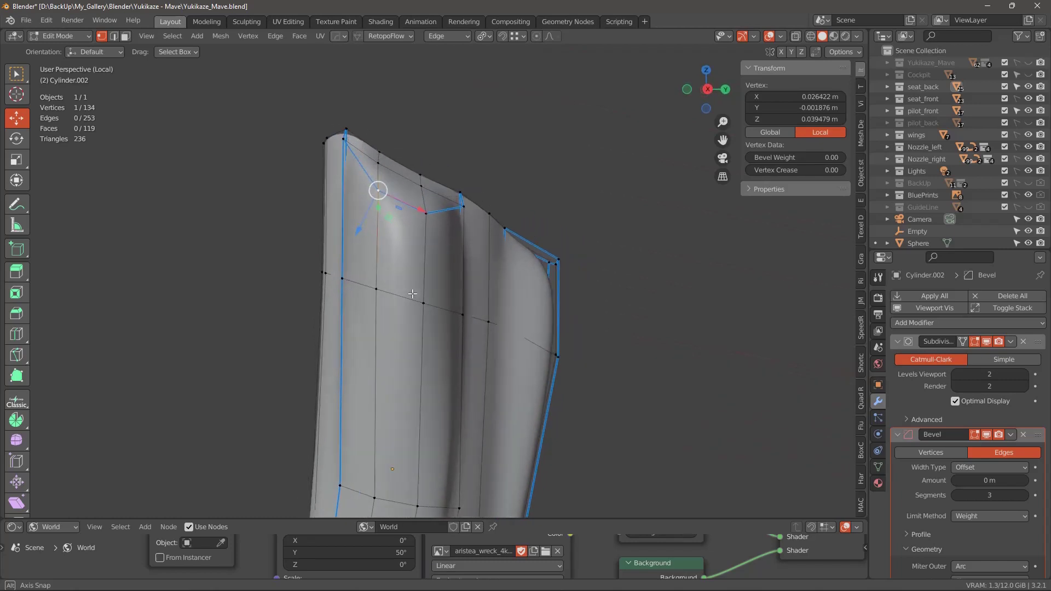
Return to Object Mode and inspect the smoothed grip with its faint ridge creases.
{"action": "middle_click", "coordinate": [440, 290]}
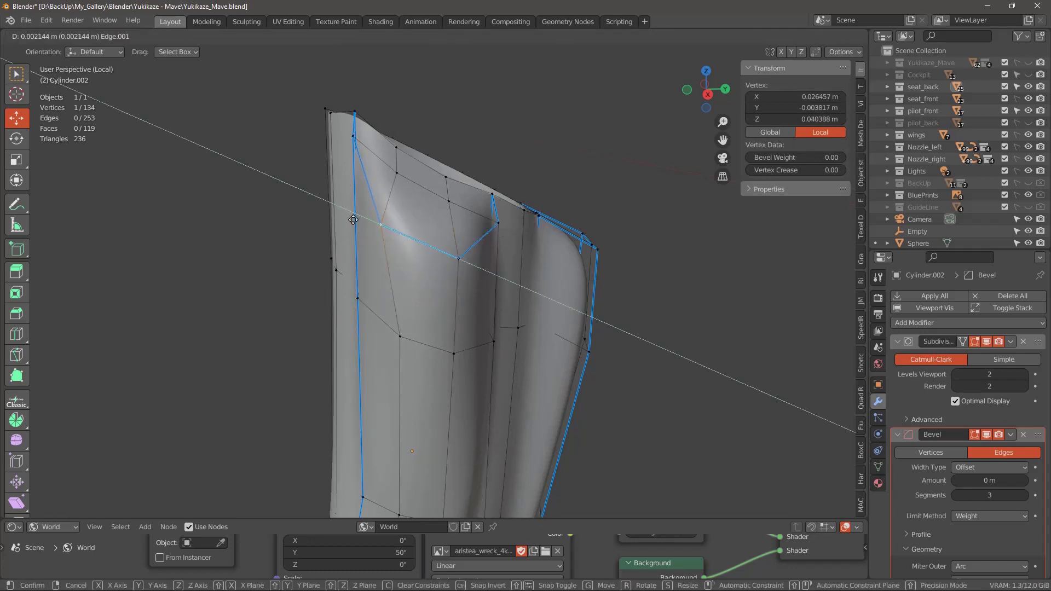
{"action": "middle_click", "coordinate": [474, 280]}
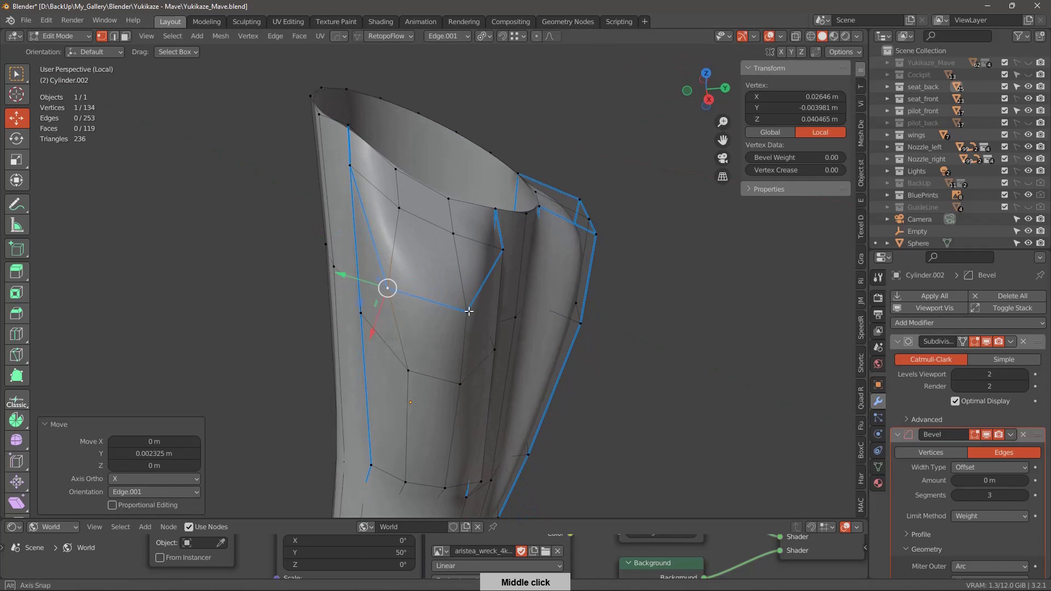
{"action": "middle_click", "coordinate": [506, 291]}
Set the grip's Bevel Amount back to 0 m and exit Local View to the cockpit scene.
{"action": "middle_click", "coordinate": [584, 334]}
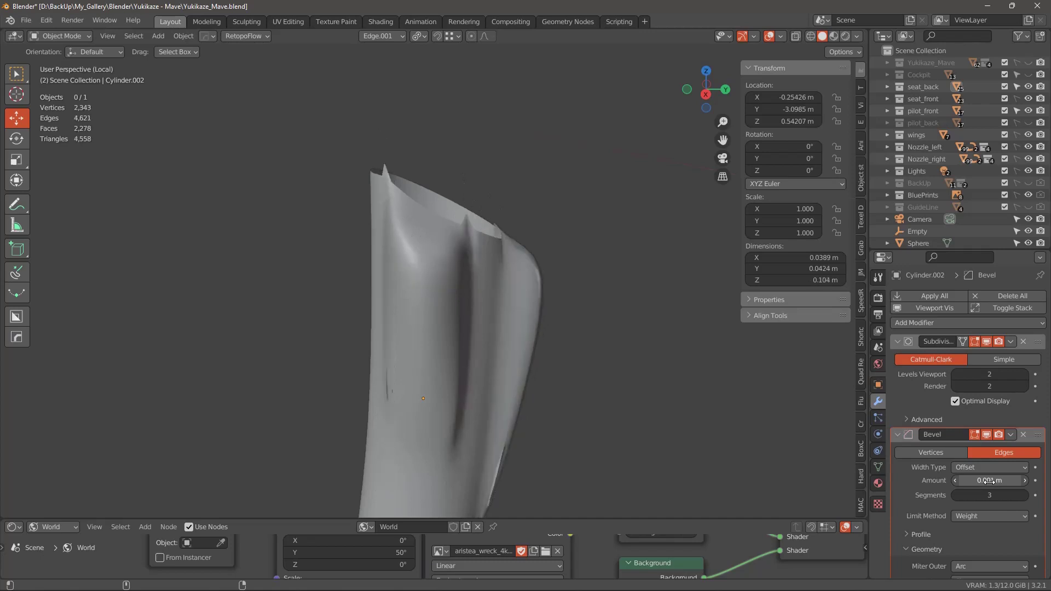
{"action": "middle_click", "coordinate": [620, 410]}
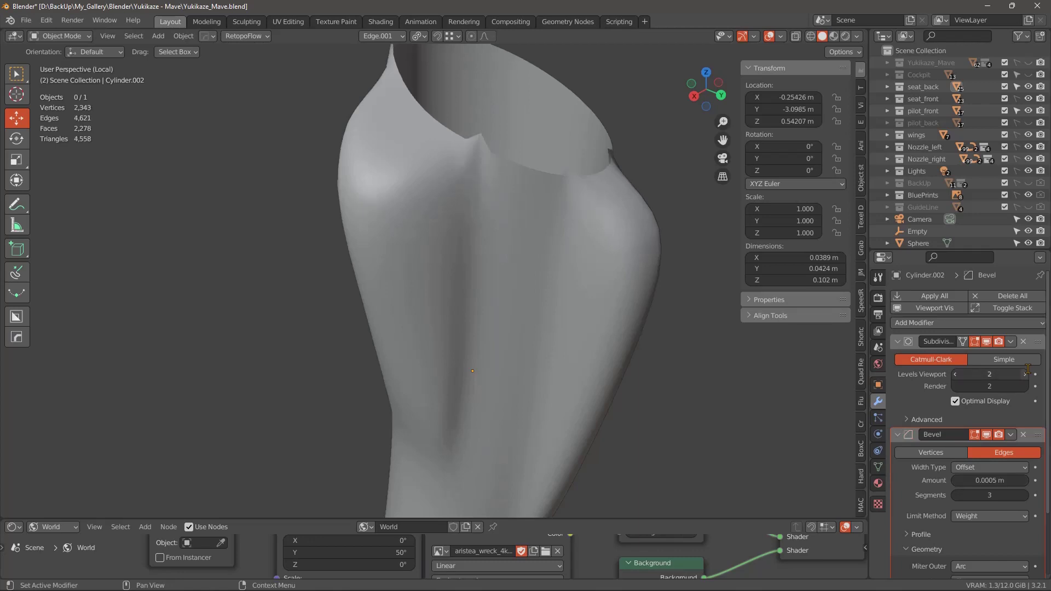
{"action": "middle_click", "coordinate": [592, 389]}
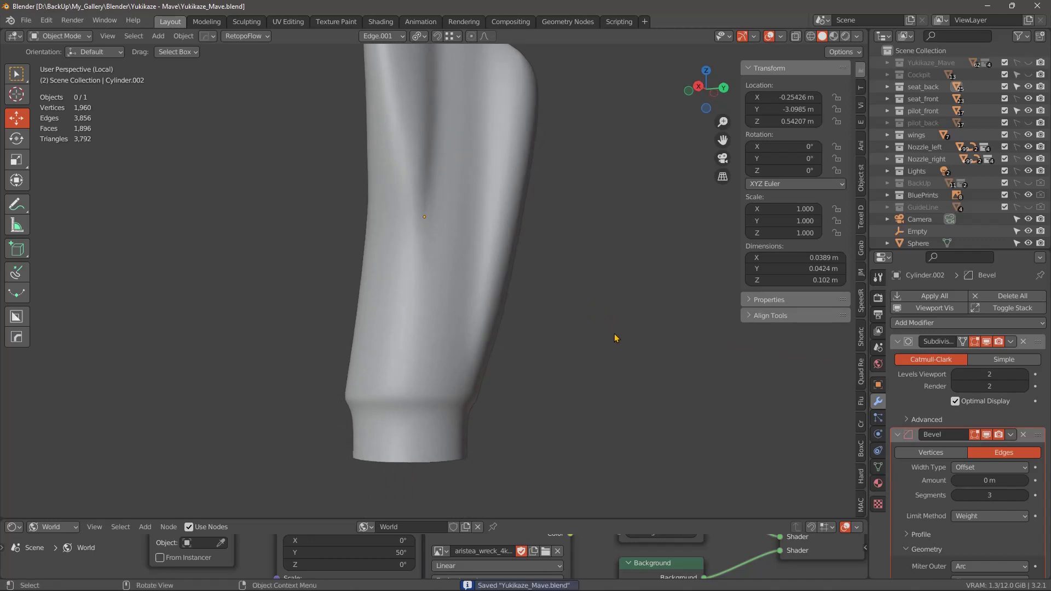
{"action": "middle_click", "coordinate": [594, 351]}
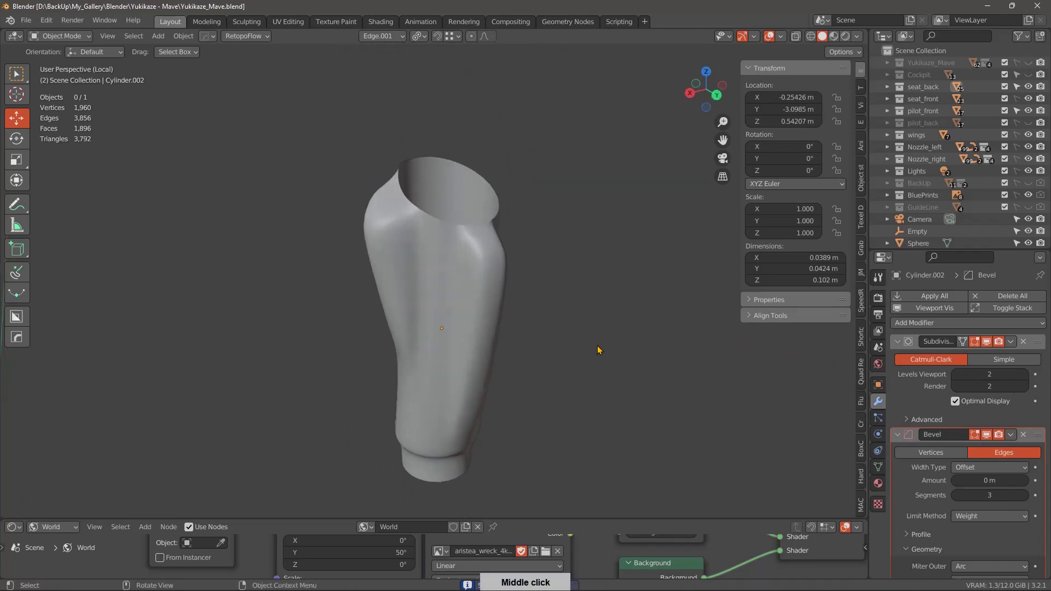
Move the Bevel modifier above Subdivision Surface and set its Amount to 0.001 m.
{"action": "middle_click", "coordinate": [576, 394]}
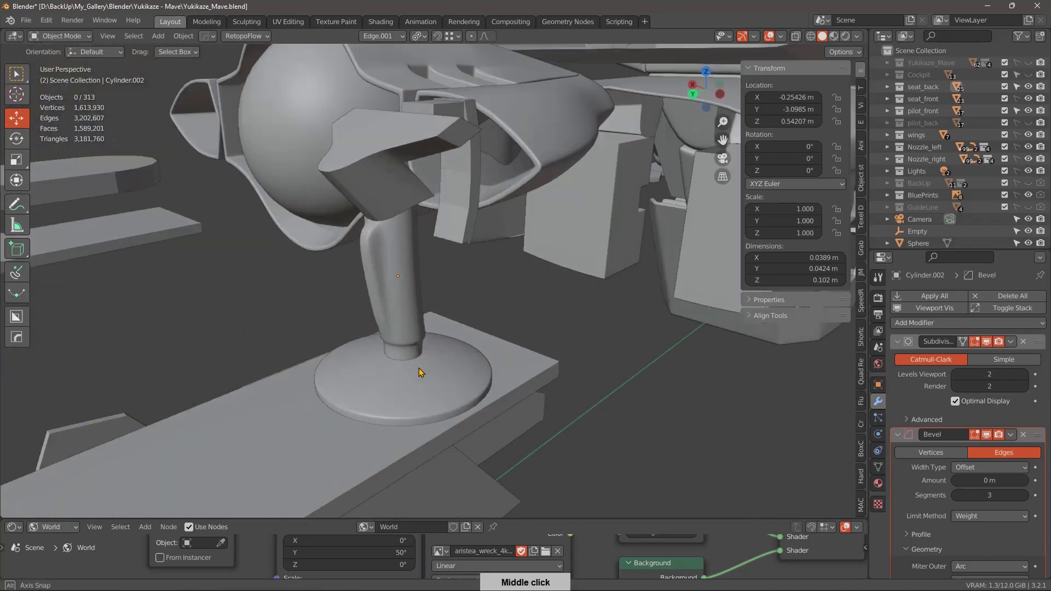
{"action": "middle_click", "coordinate": [518, 385]}
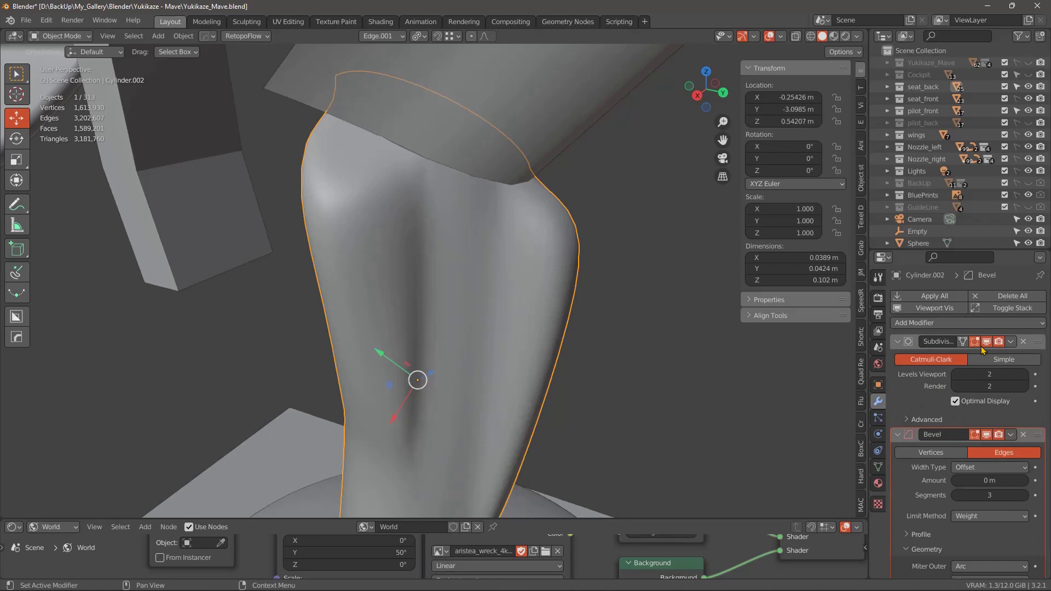
{"action": "middle_click", "coordinate": [951, 461]}
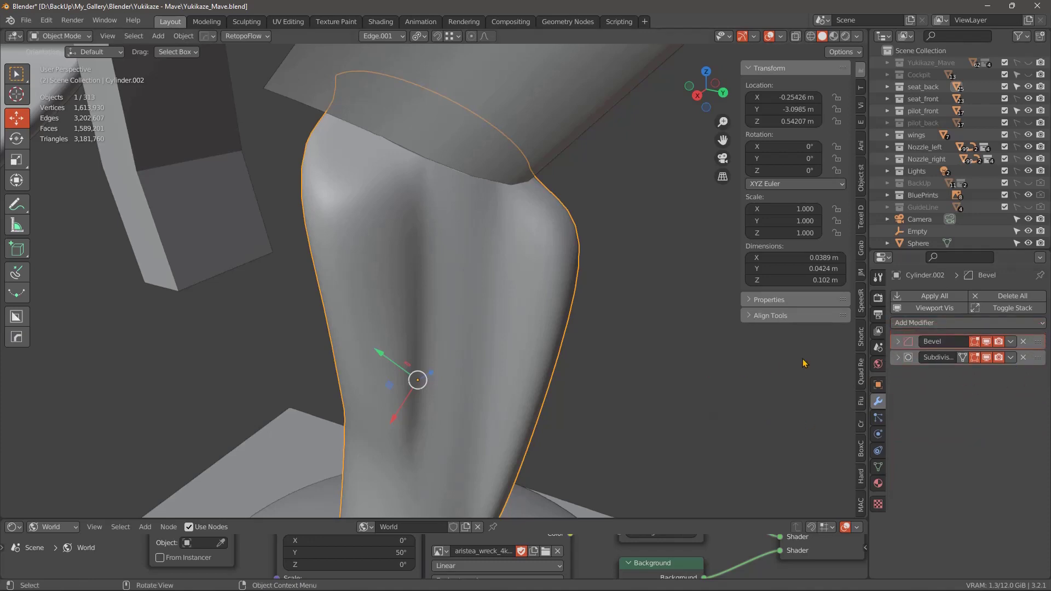
{"action": "middle_click", "coordinate": [595, 374]}
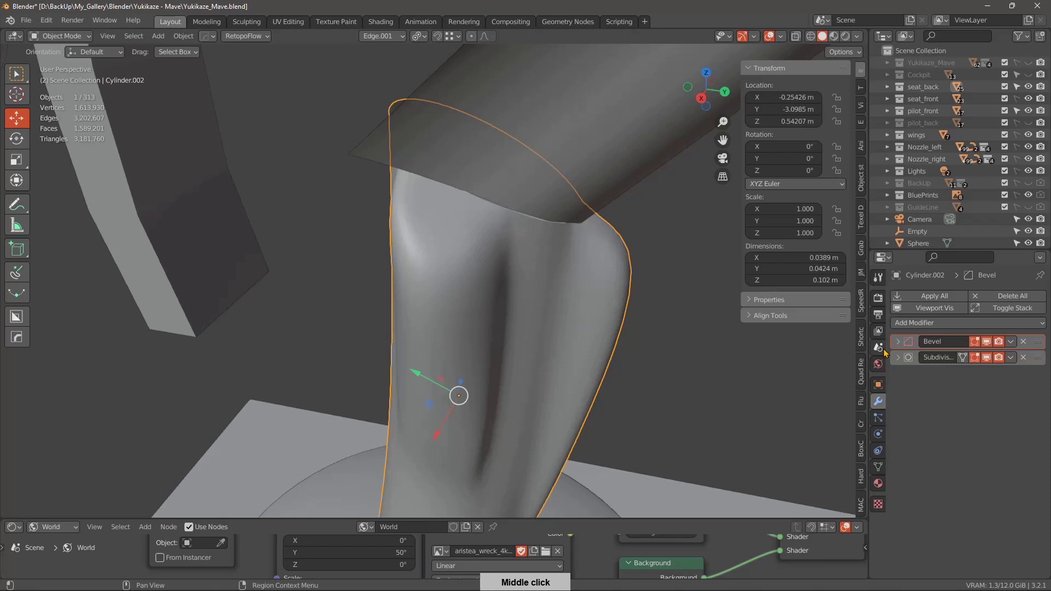
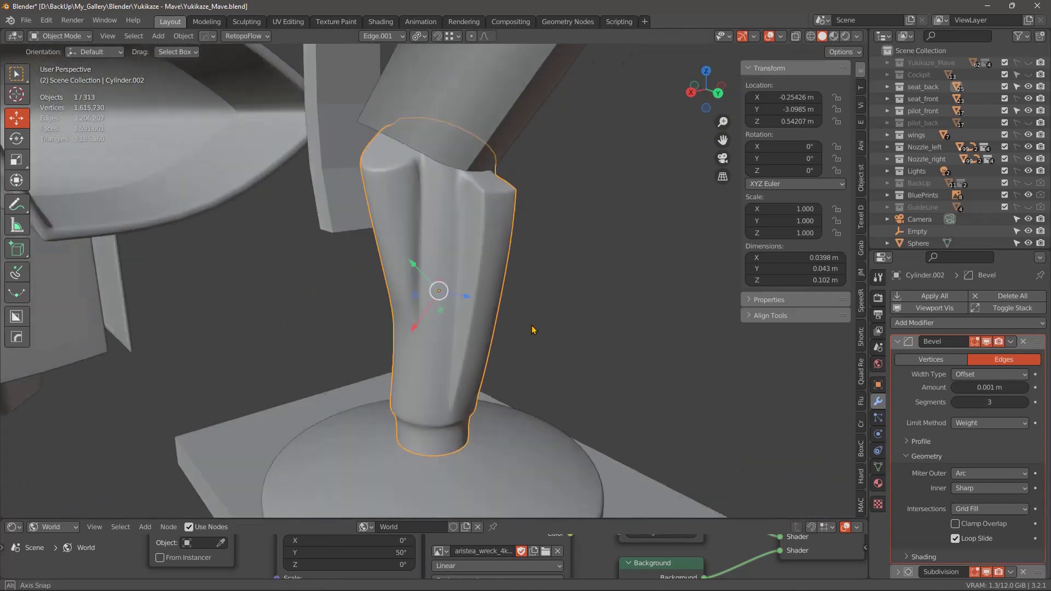
Bring up the stick reference image, isolate the grip in Local View and enter Edit Mode.
{"action": "middle_click", "coordinate": [558, 308]}
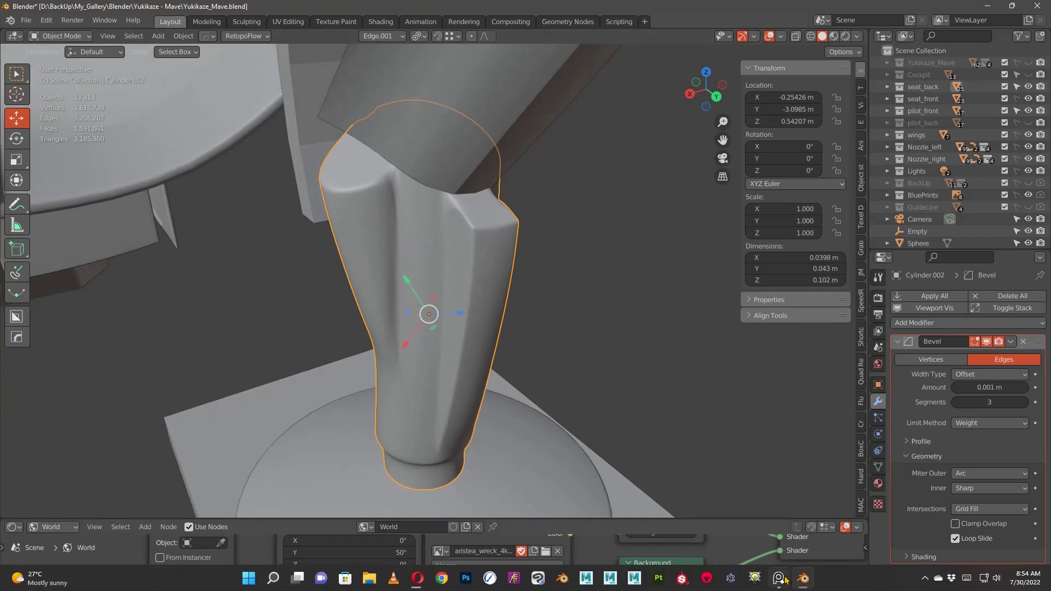
{"action": "middle_click", "coordinate": [581, 368]}
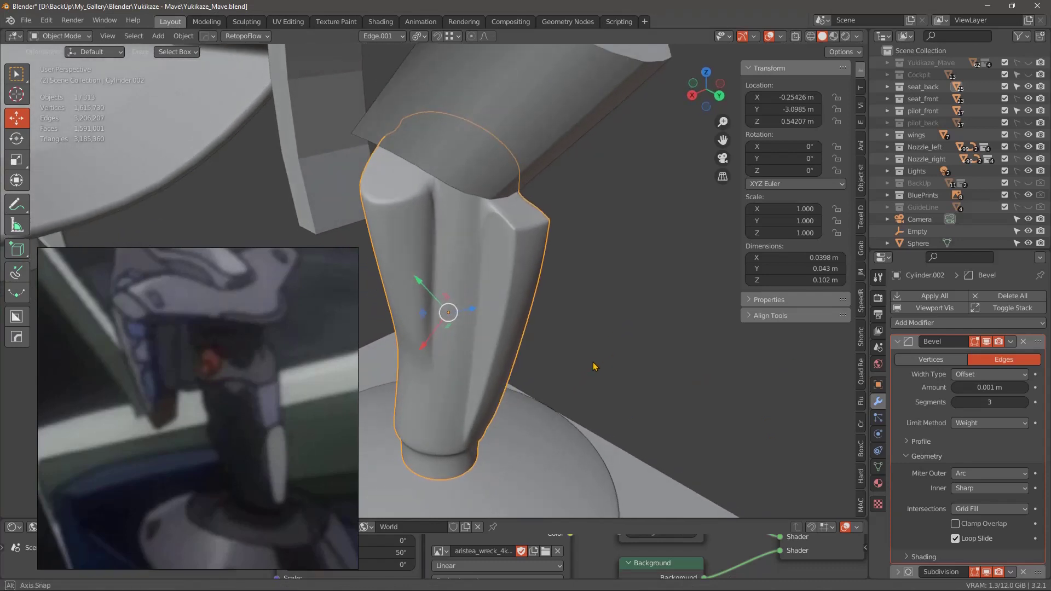
{"action": "middle_click", "coordinate": [586, 368]}
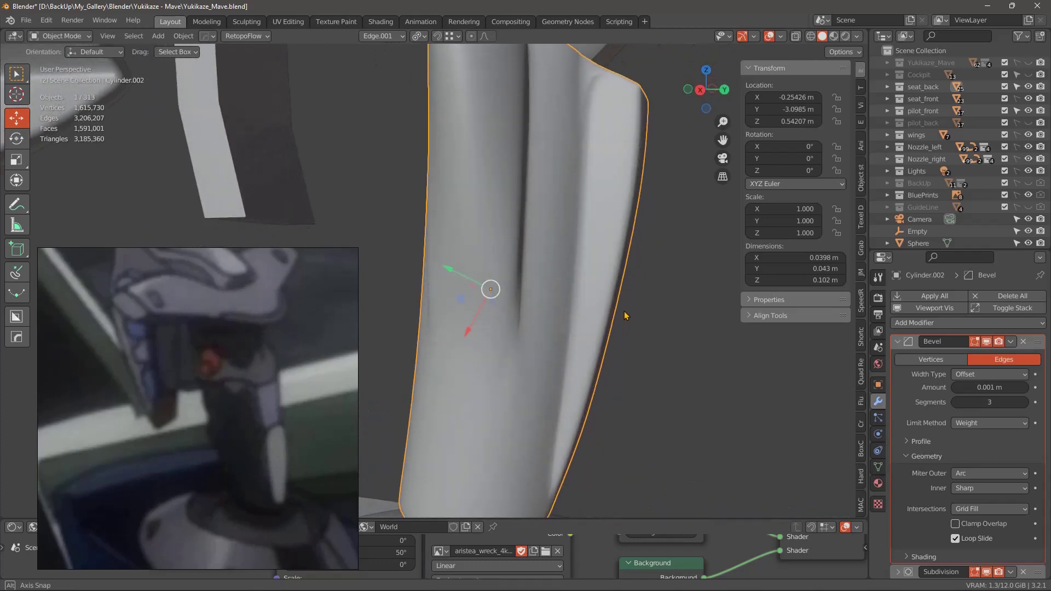
{"action": "middle_click", "coordinate": [614, 341]}
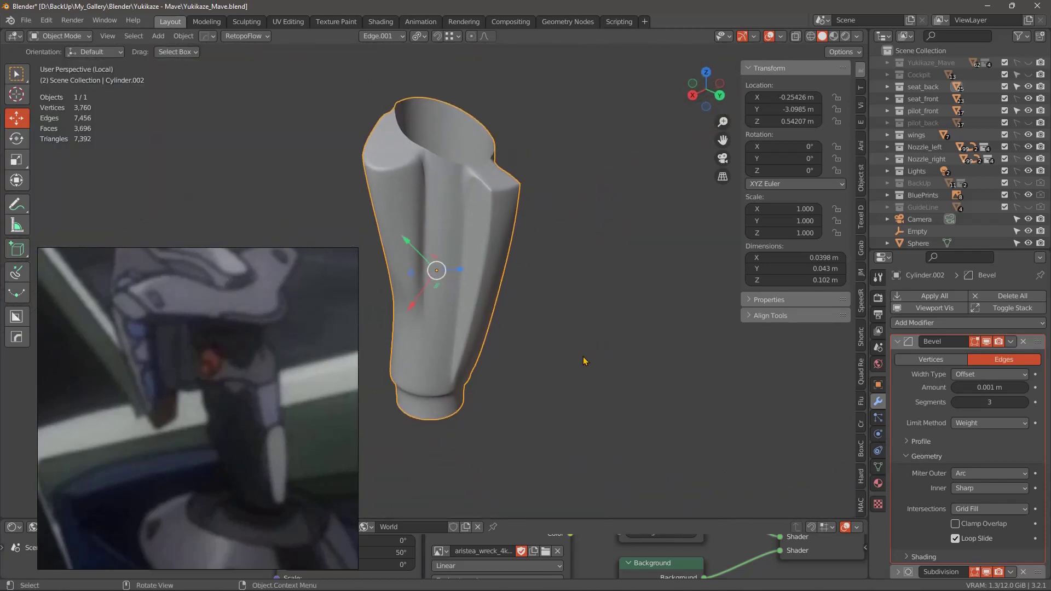
Fill the grip's top edge loop with F, give its rim Mean Bevel Weight 1.00 and check in Object Mode.
{"action": "middle_click", "coordinate": [558, 327]}
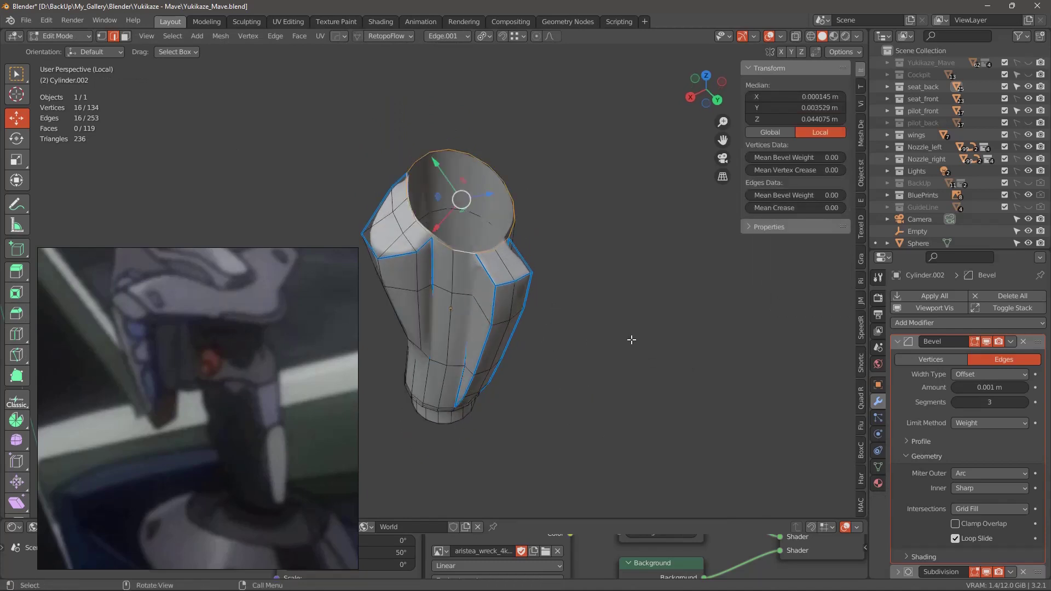
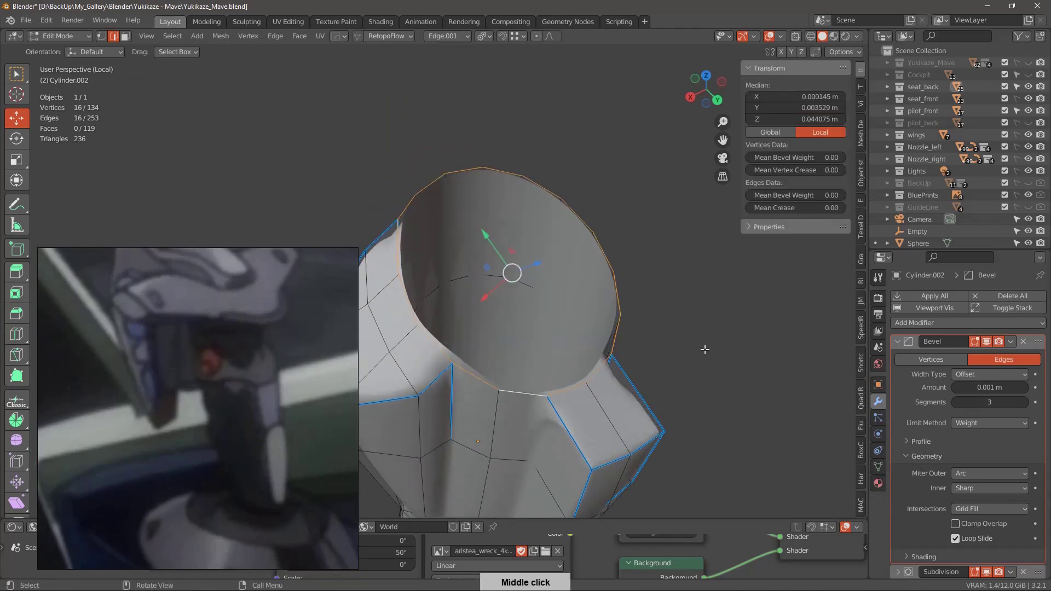
{"action": "middle_click", "coordinate": [683, 366]}
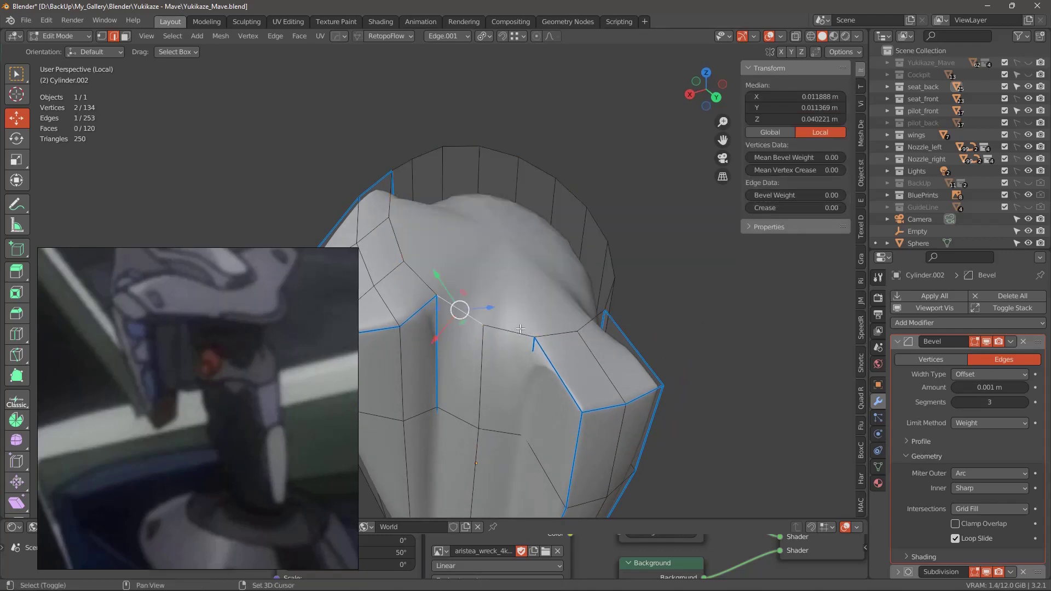
{"action": "middle_click", "coordinate": [616, 342]}
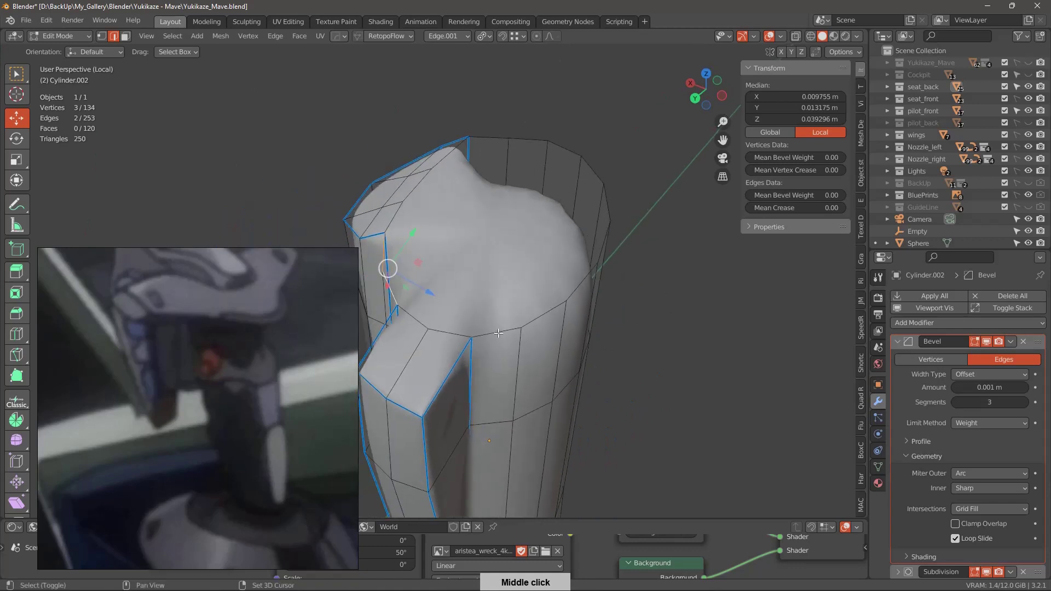
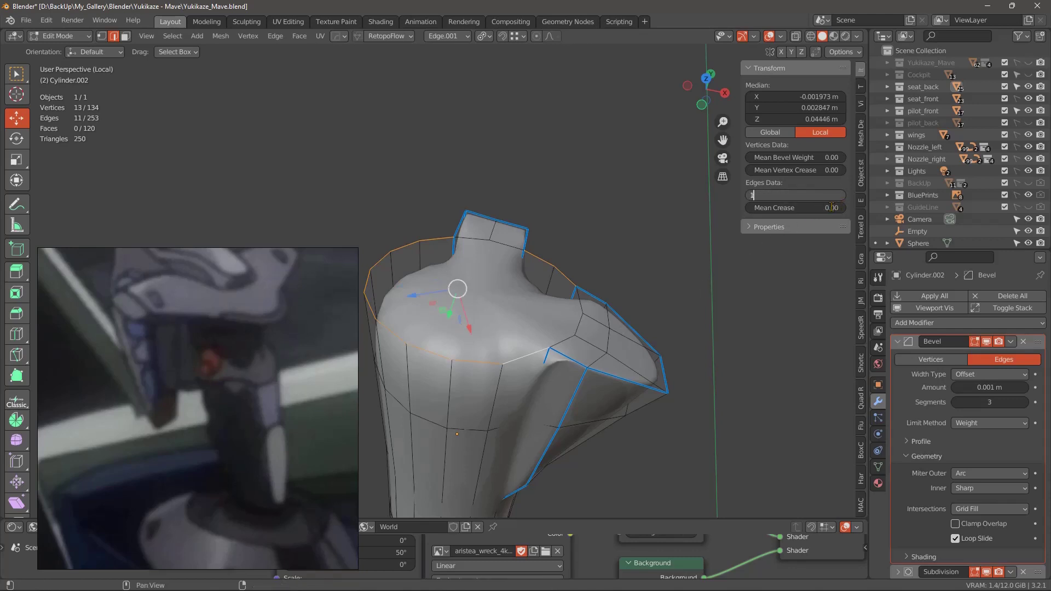
{"action": "middle_click", "coordinate": [582, 325]}
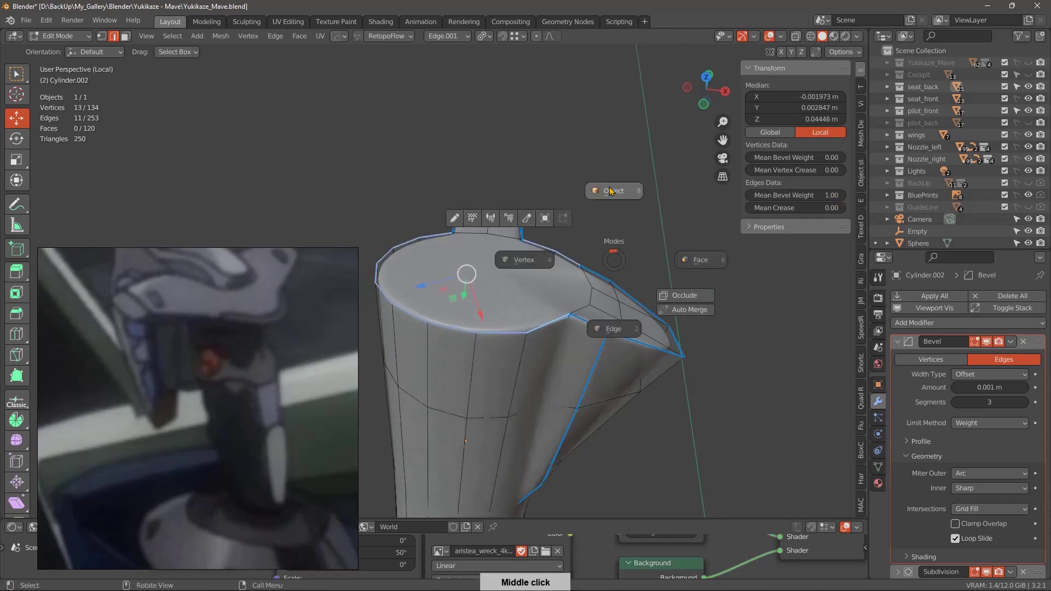
{"action": "middle_click", "coordinate": [610, 331]}
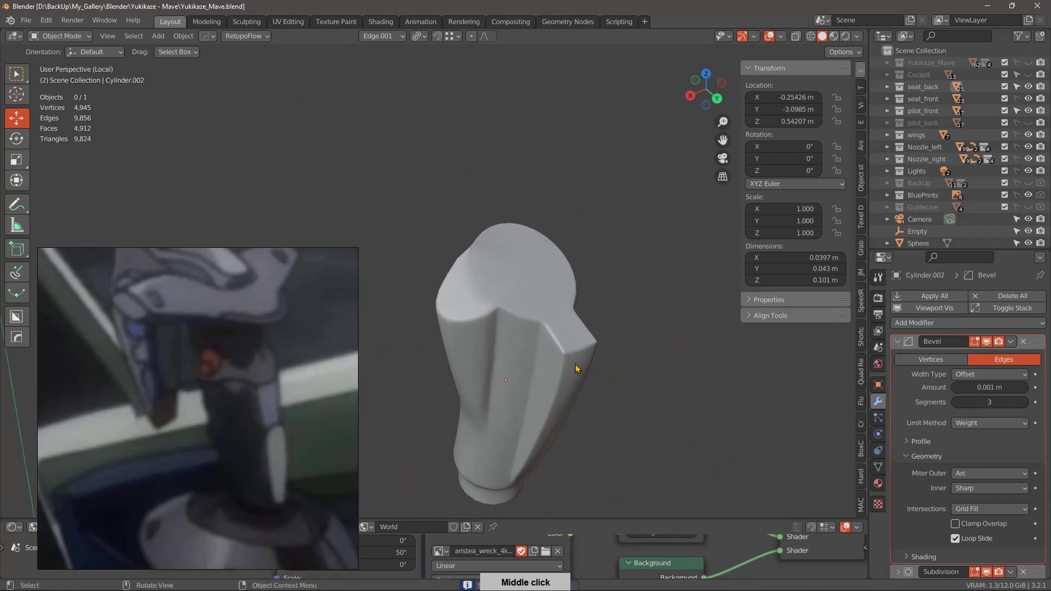
Move the grip's top-rim vertices to form a crisp slanted top, orbiting to check the shape.
{"action": "middle_click", "coordinate": [579, 371]}
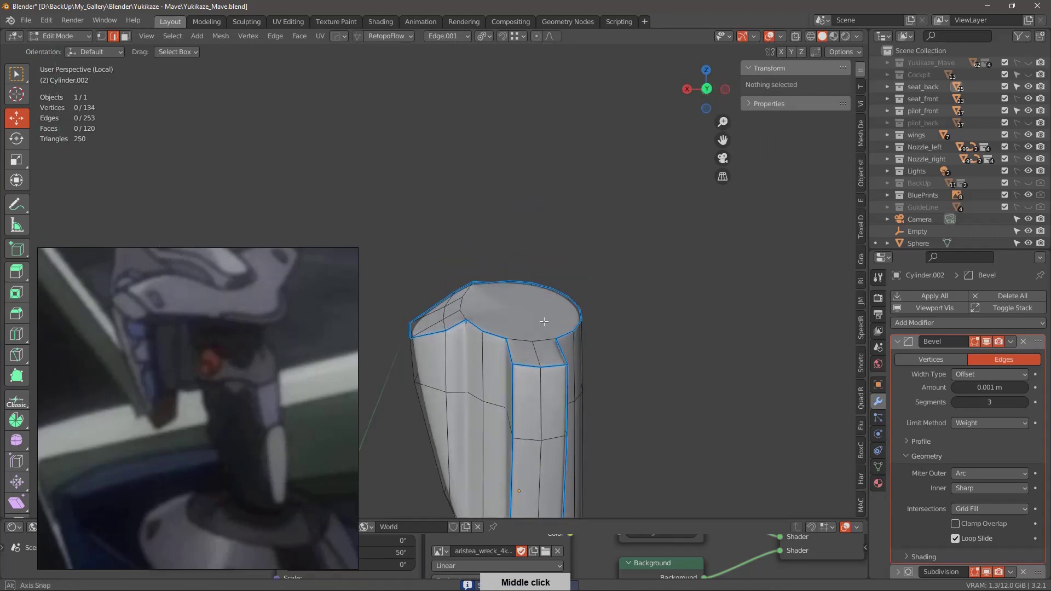
{"action": "middle_click", "coordinate": [578, 316]}
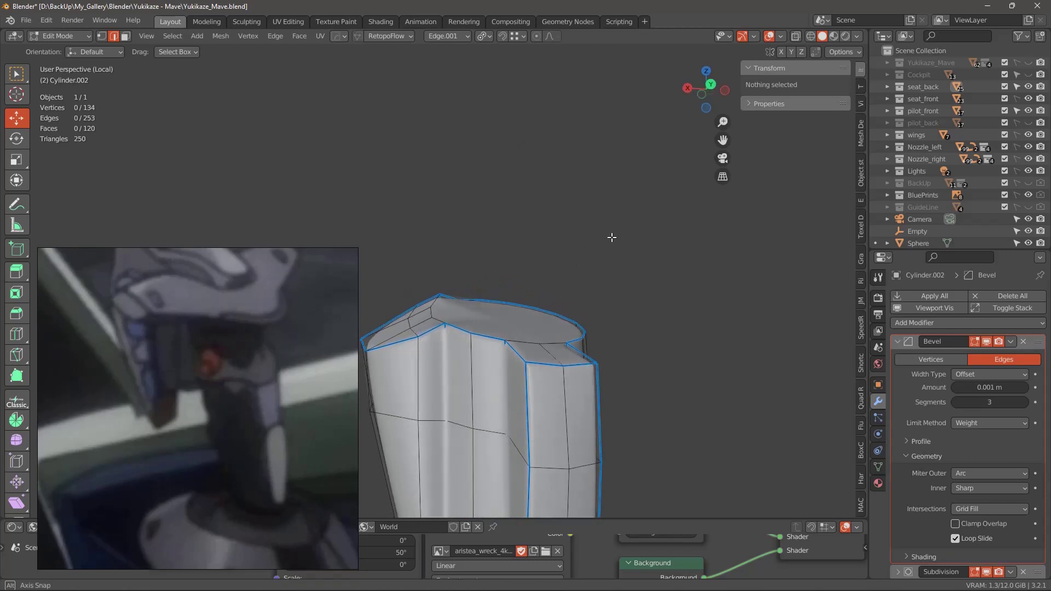
{"action": "middle_click", "coordinate": [609, 276]}
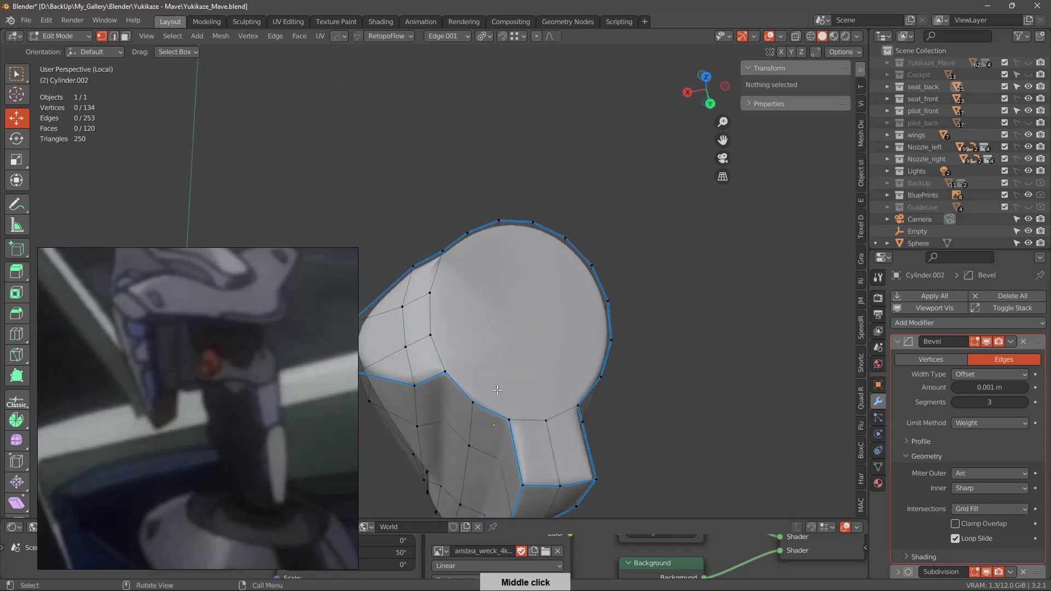
{"action": "middle_click", "coordinate": [600, 342]}
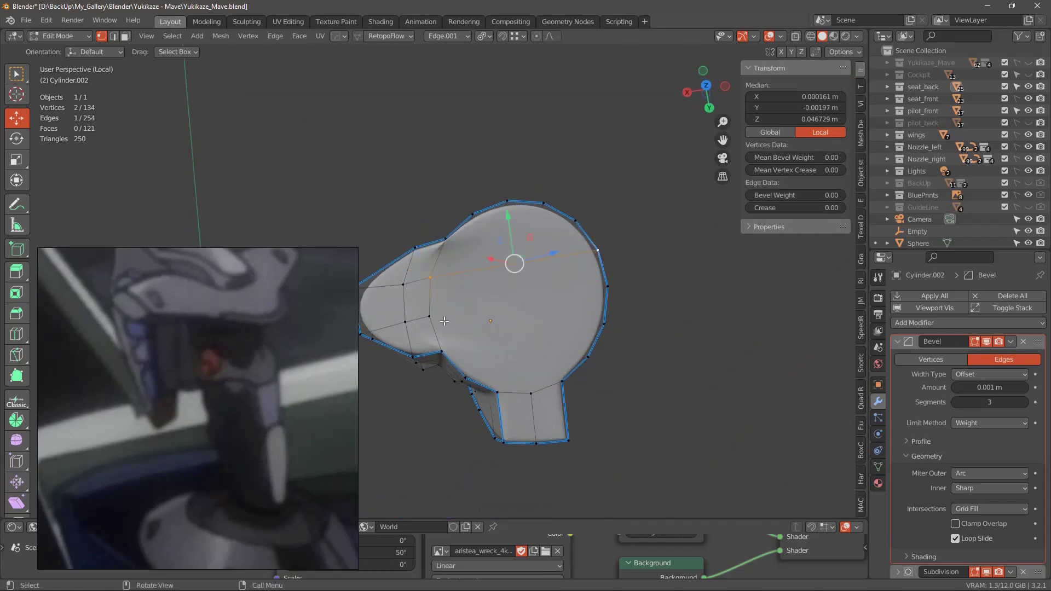
{"action": "middle_click", "coordinate": [648, 357]}
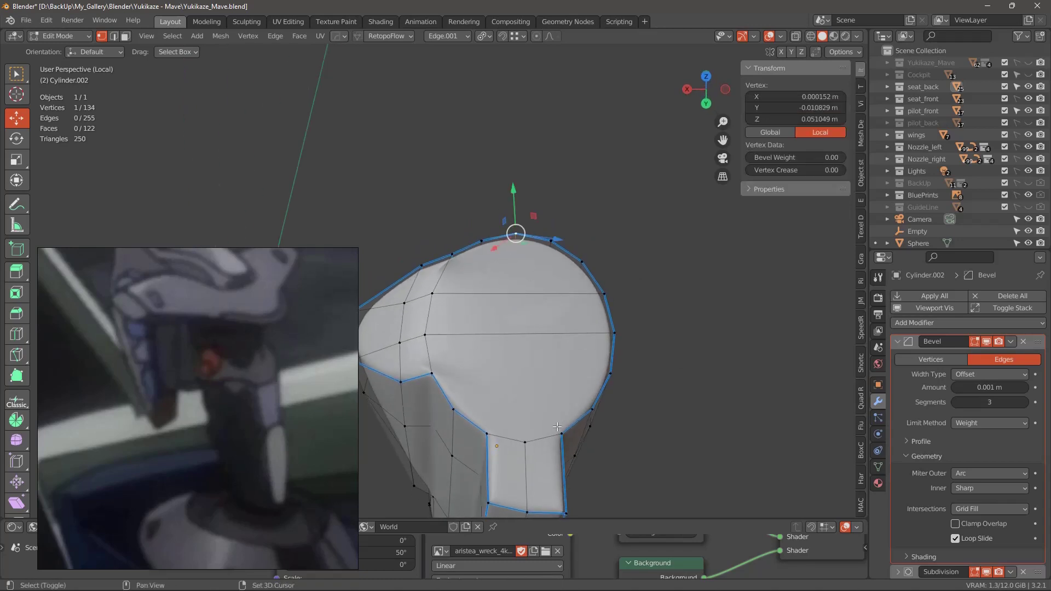
{"action": "middle_click", "coordinate": [691, 393]}
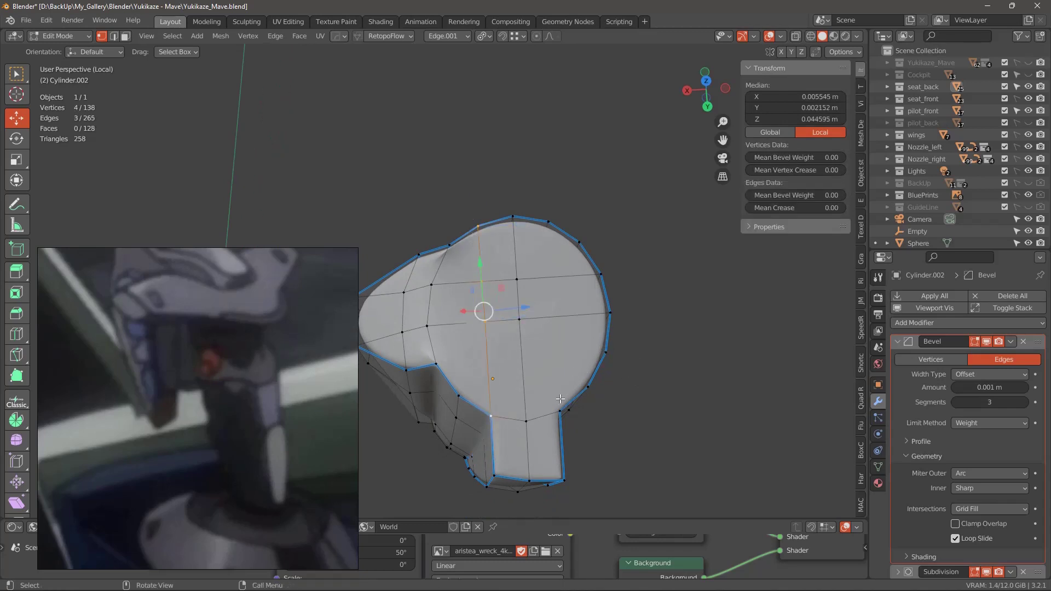
{"action": "middle_click", "coordinate": [711, 432]}
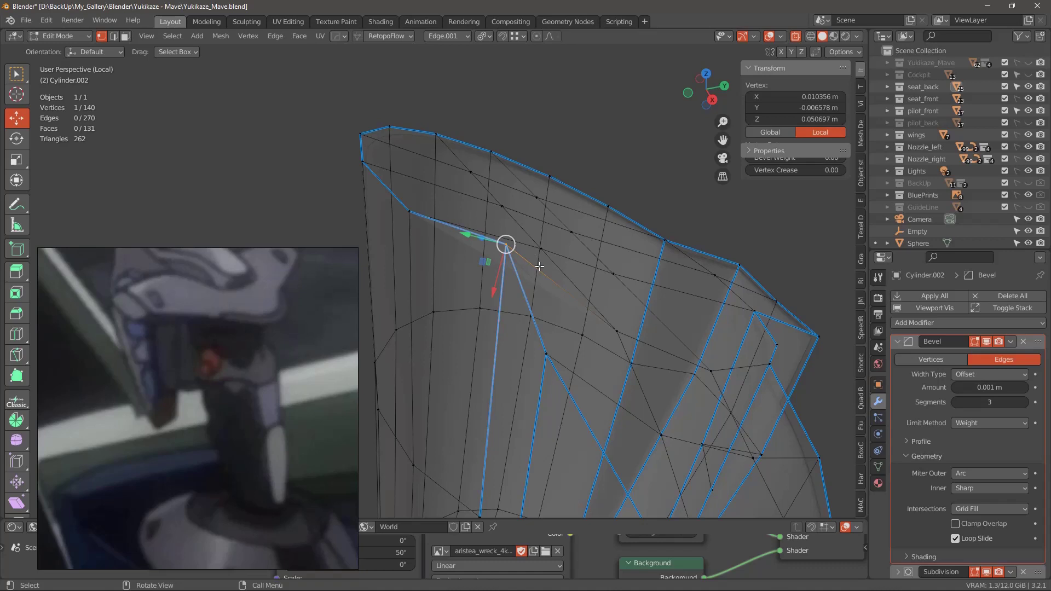
{"action": "middle_click", "coordinate": [546, 305]}
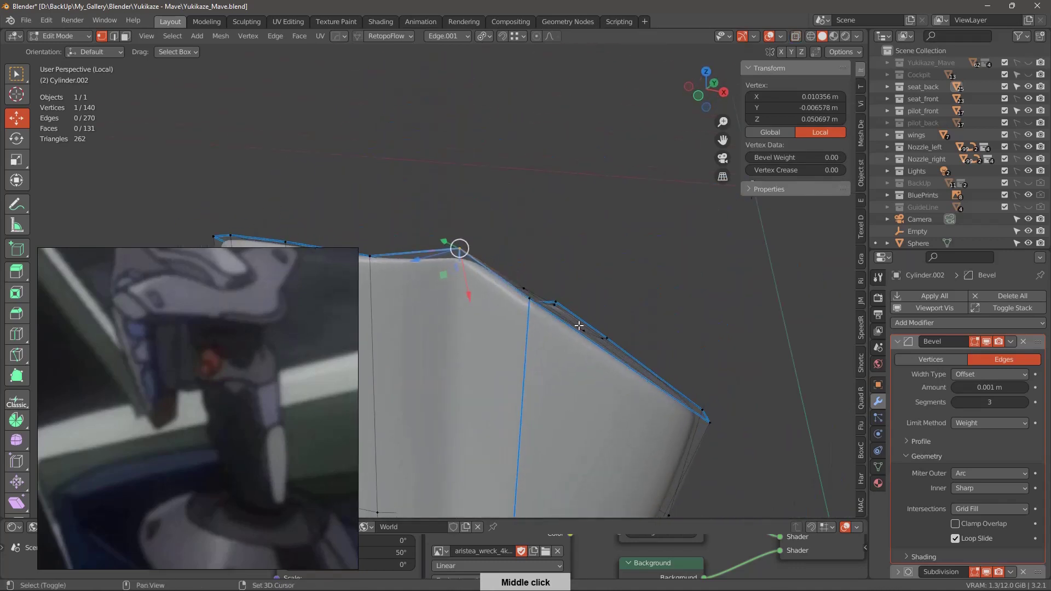
{"action": "middle_click", "coordinate": [494, 319]}
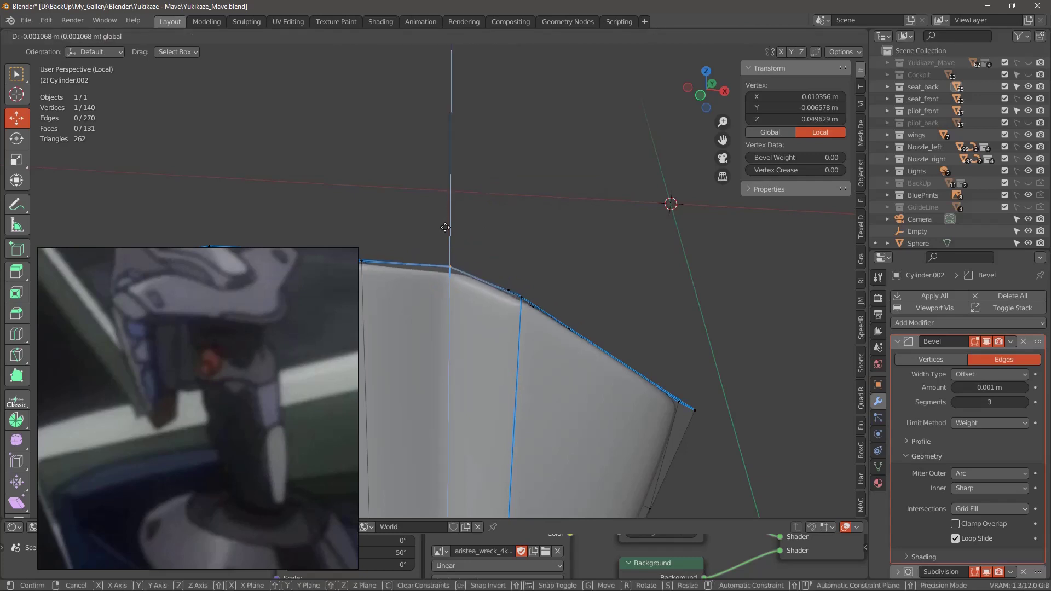
{"action": "middle_click", "coordinate": [535, 237]}
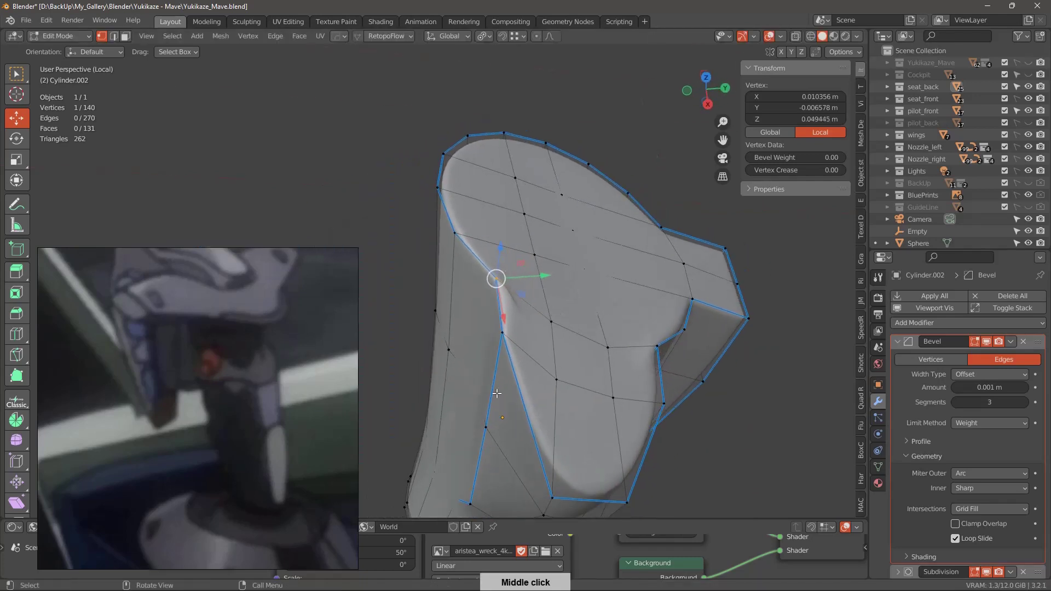
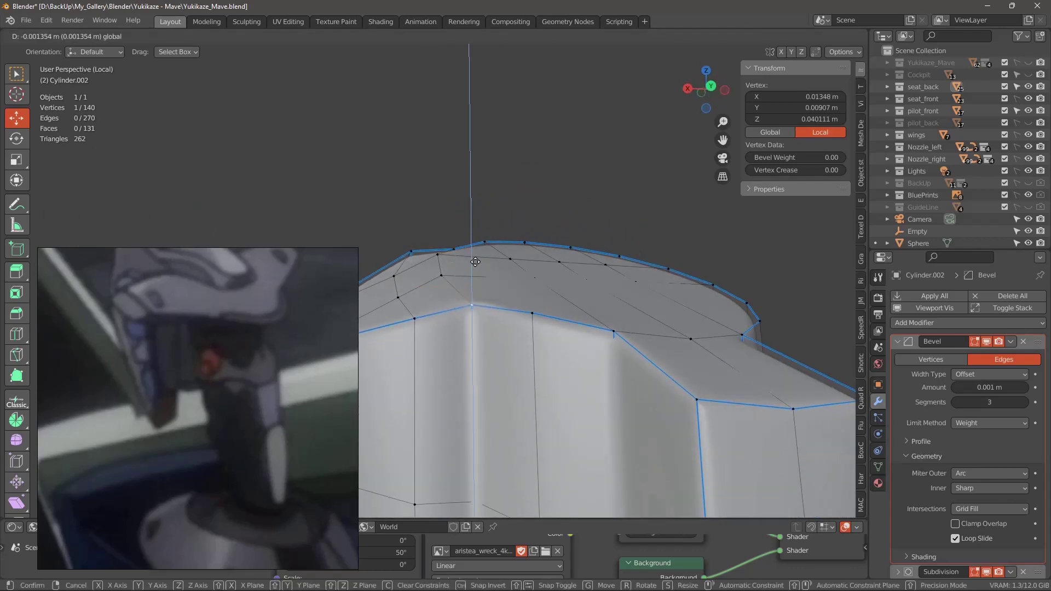
Give the grip's sharp vertical edges a Bevel Weight of 1.0 and return to Object Mode.
{"action": "middle_click", "coordinate": [509, 260]}
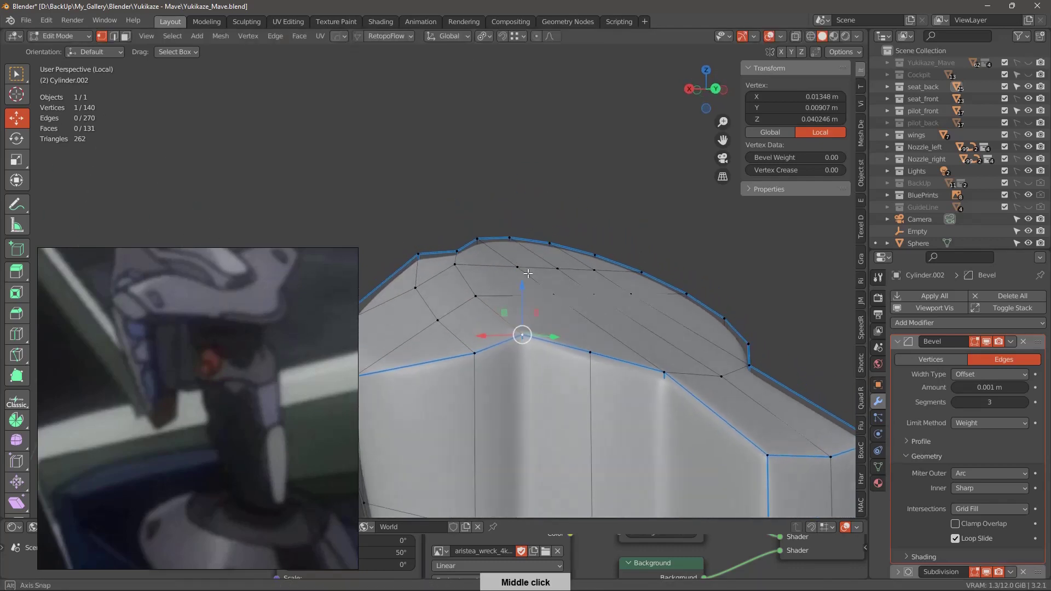
{"action": "middle_click", "coordinate": [483, 265]}
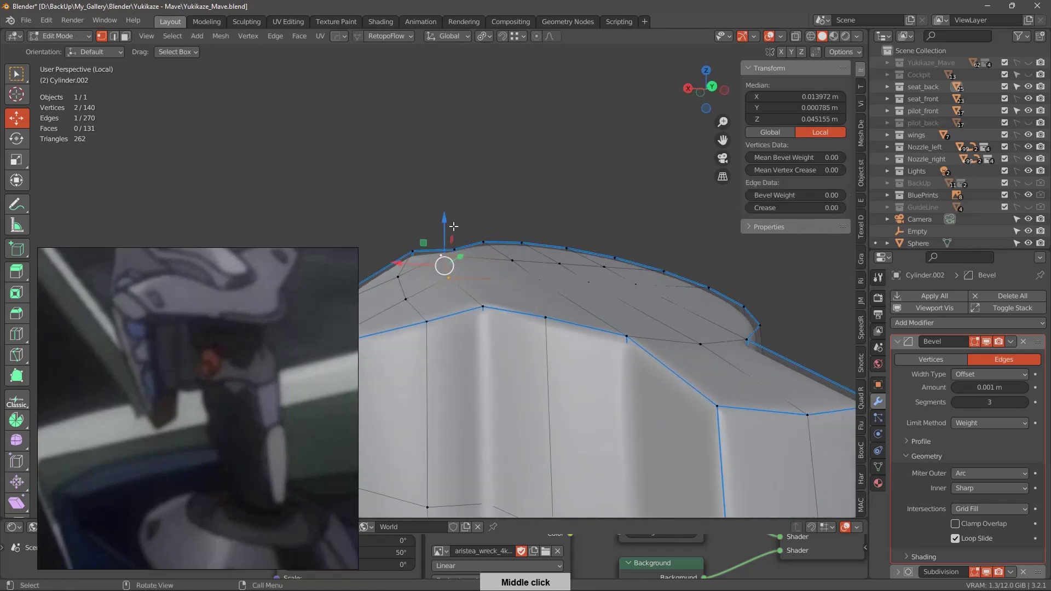
{"action": "middle_click", "coordinate": [474, 261]}
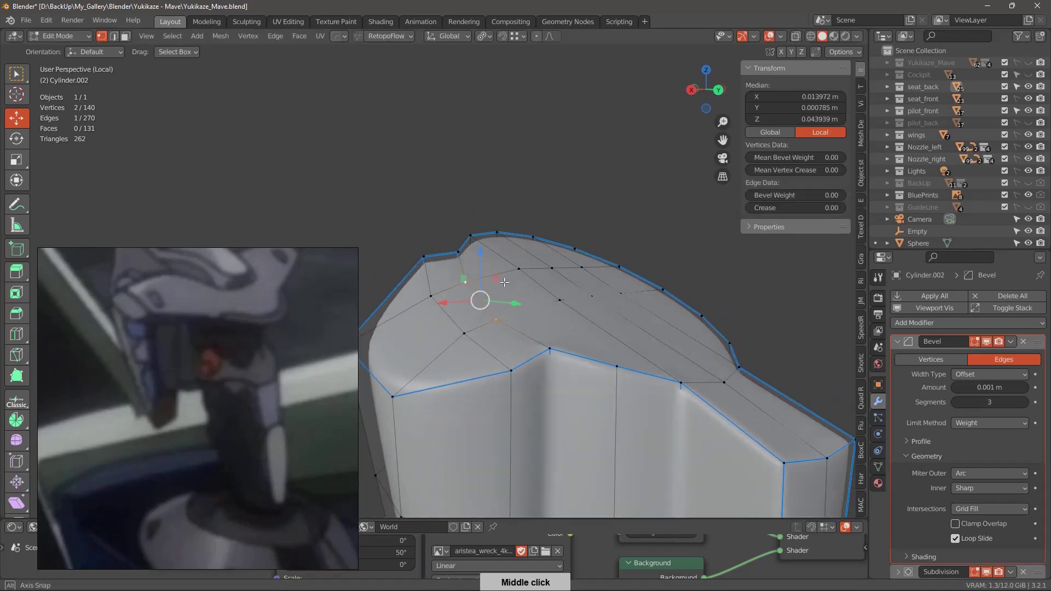
{"action": "middle_click", "coordinate": [526, 260]}
{"action": "middle_click", "coordinate": [517, 254]}
{"action": "middle_click", "coordinate": [530, 328]}
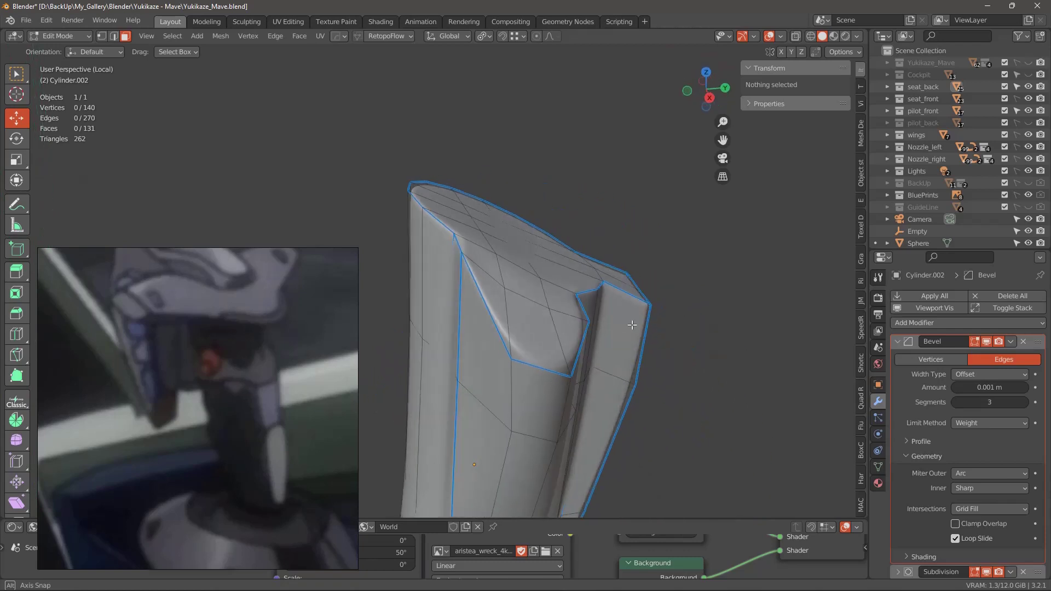
{"action": "middle_click", "coordinate": [565, 336]}
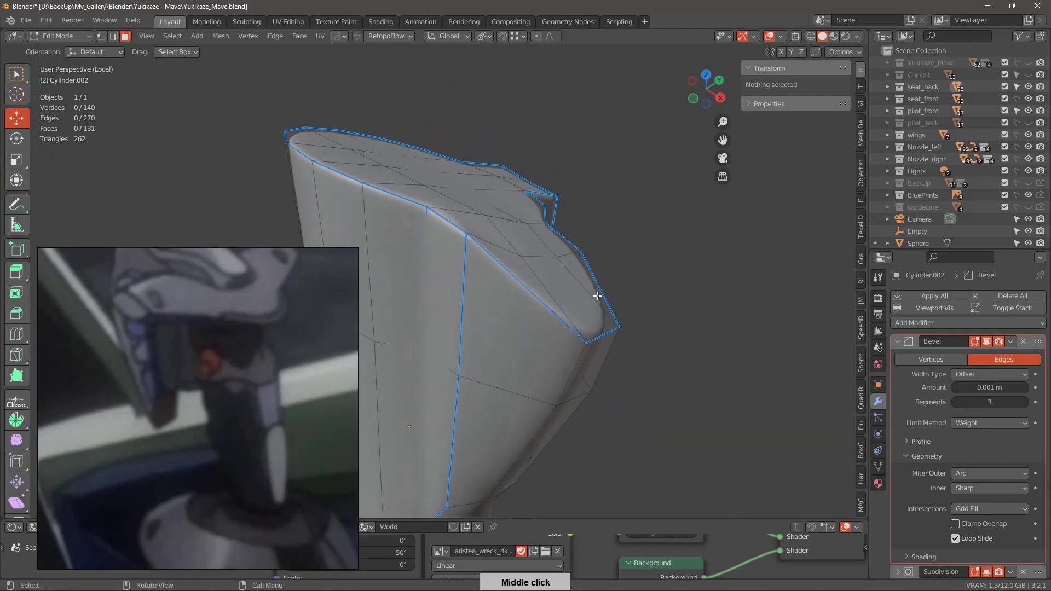
{"action": "middle_click", "coordinate": [537, 339]}
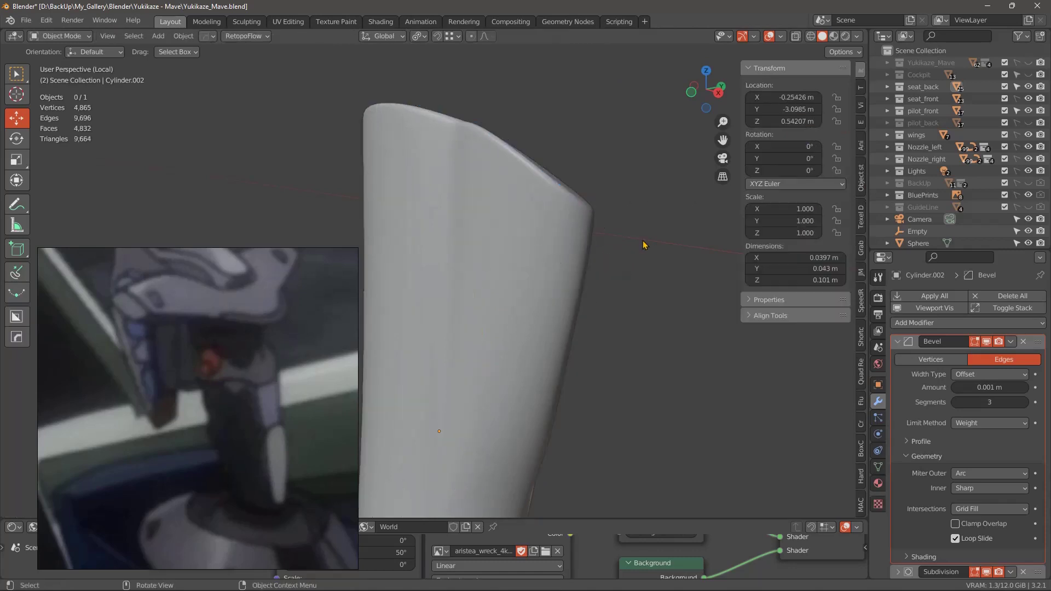
Inspect the smoothed grip from several angles to find edges still lacking creases.
{"action": "middle_click", "coordinate": [633, 331]}
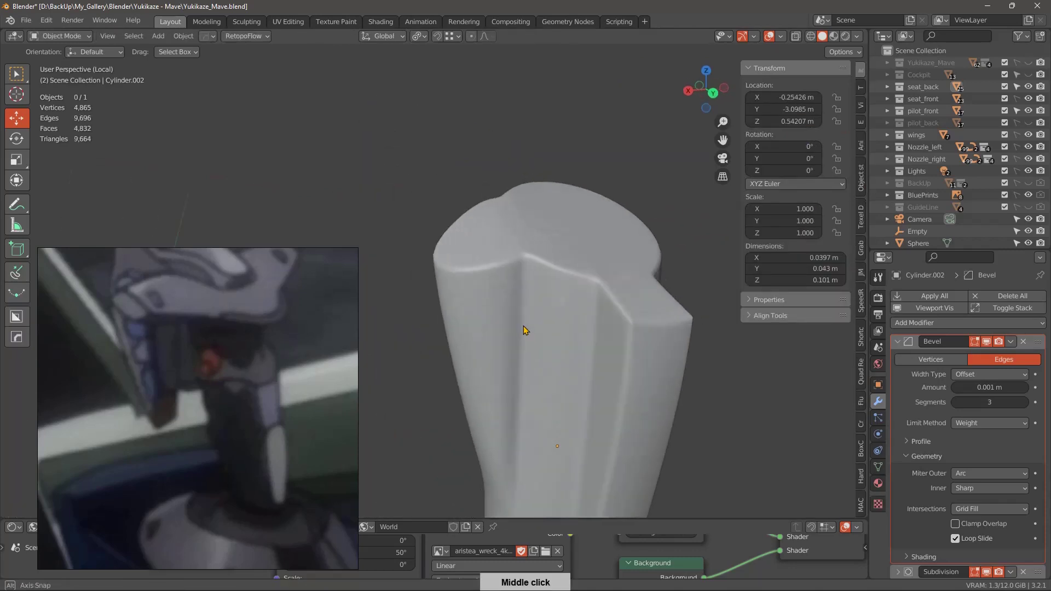
{"action": "middle_click", "coordinate": [594, 345]}
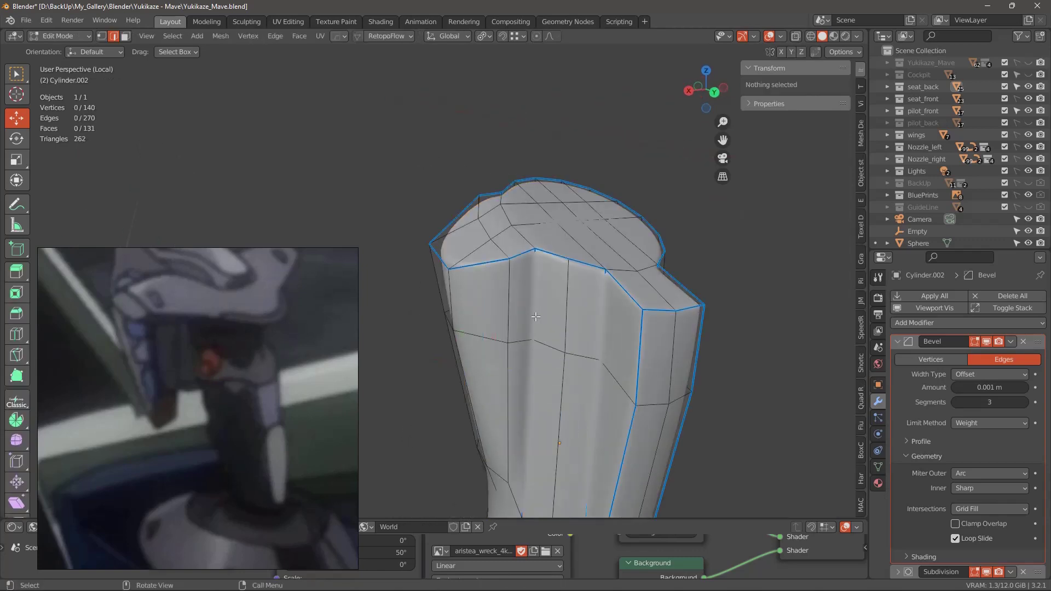
{"action": "middle_click", "coordinate": [587, 338]}
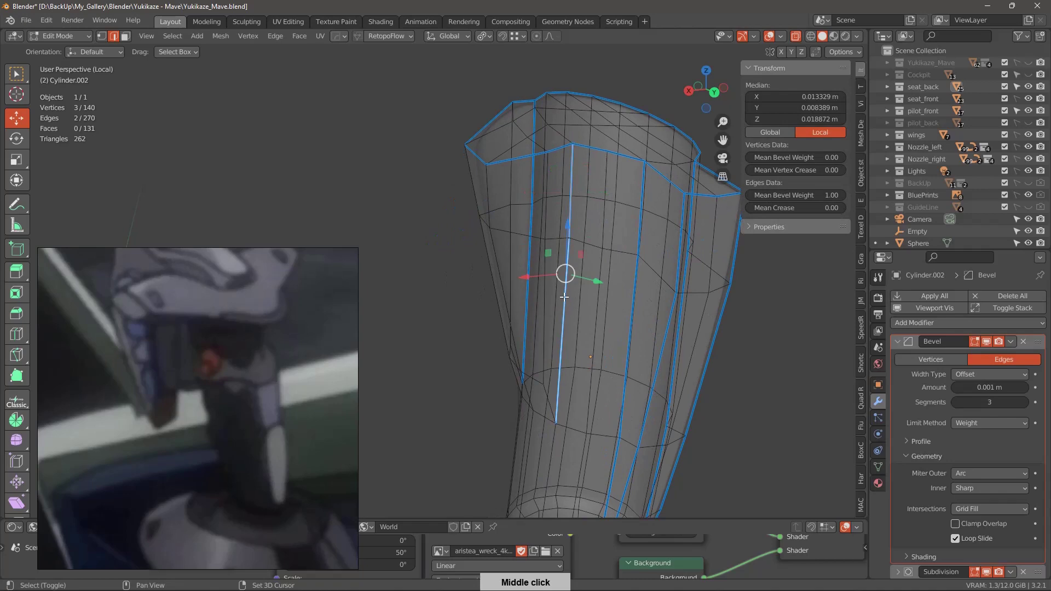
{"action": "middle_click", "coordinate": [625, 352]}
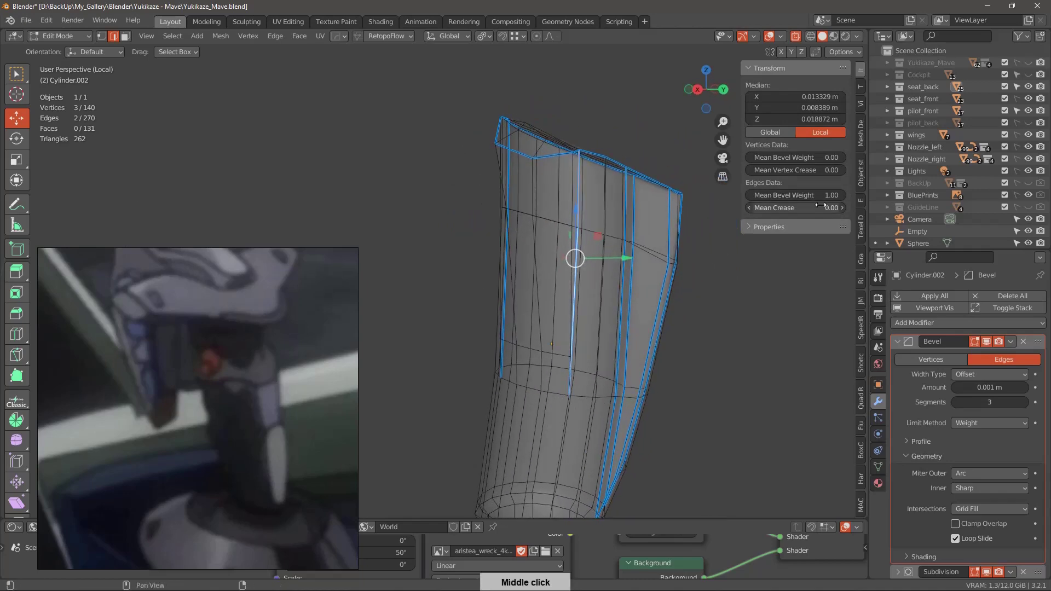
{"action": "middle_click", "coordinate": [672, 350]}
{"action": "middle_click", "coordinate": [469, 266]}
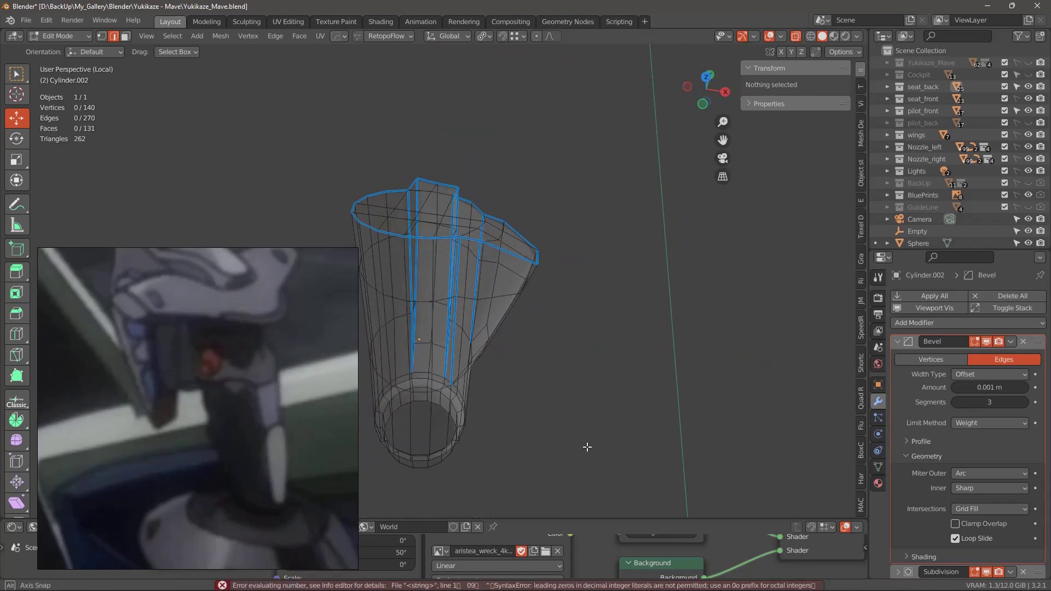
{"action": "middle_click", "coordinate": [535, 381]}
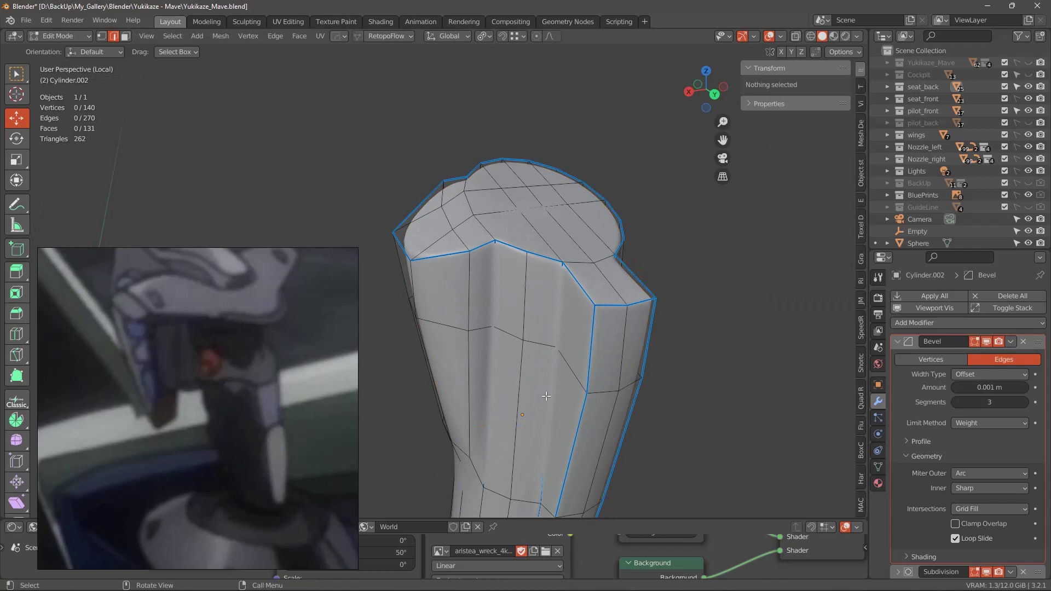
Select the grip's top-corner ridge edges and enter a 1.0 bevel weight for them.
{"action": "right_click", "coordinate": [549, 310]}
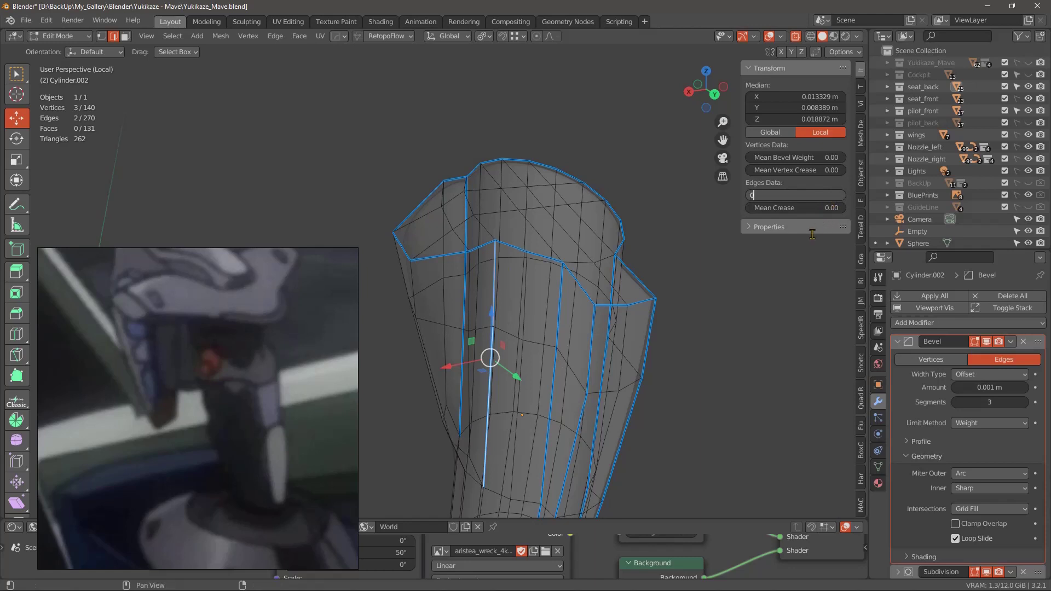
{"action": "middle_click", "coordinate": [561, 362]}
{"action": "middle_click", "coordinate": [602, 369]}
{"action": "middle_click", "coordinate": [545, 302]}
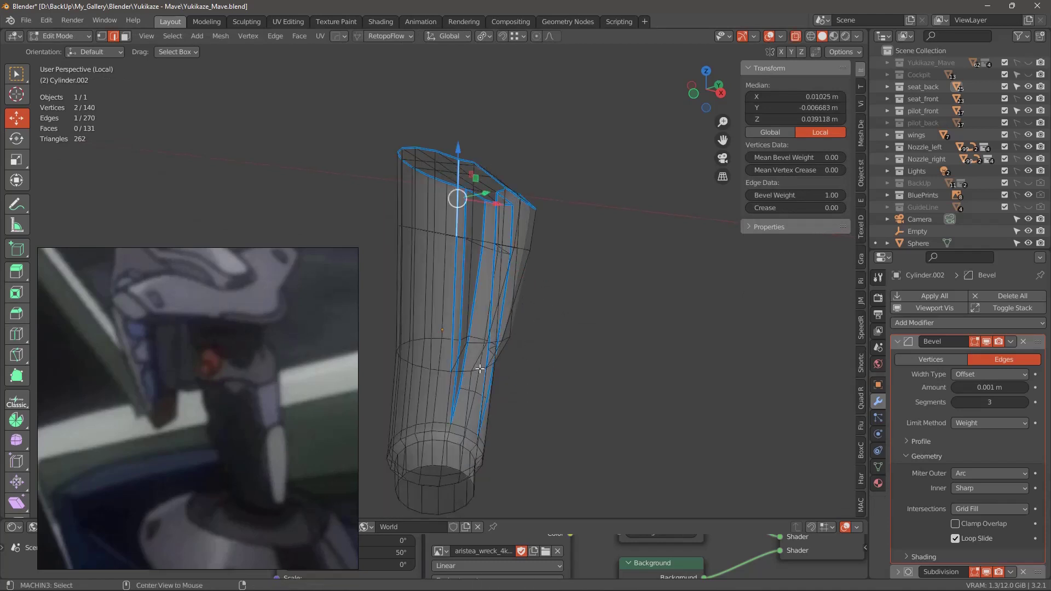
{"action": "middle_click", "coordinate": [479, 380]}
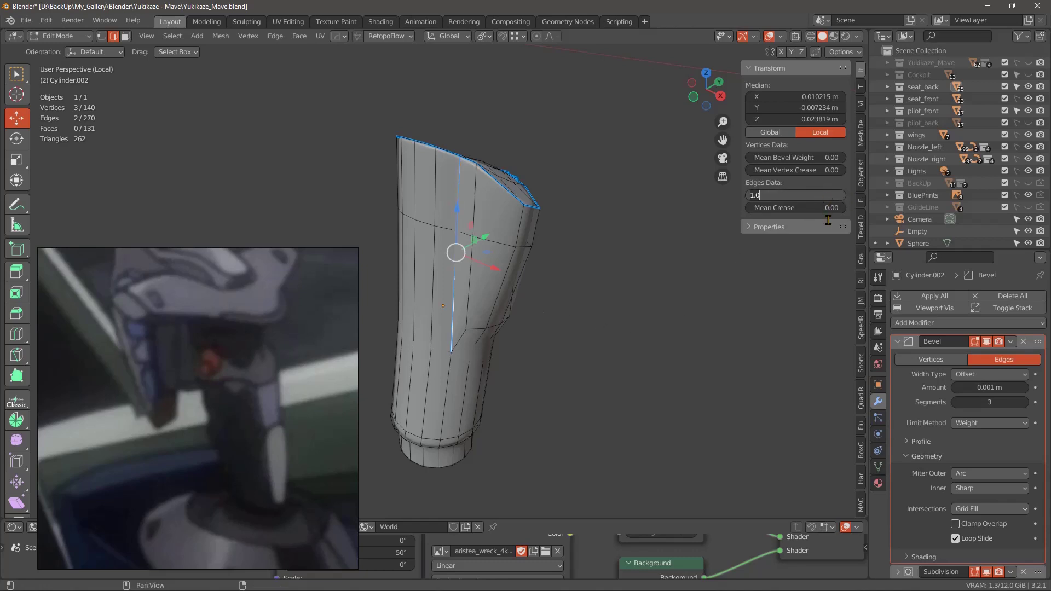
Orbit around the smoothed grip to check its top corners, then reopen it with two rim edges selected.
{"action": "middle_click", "coordinate": [572, 369]}
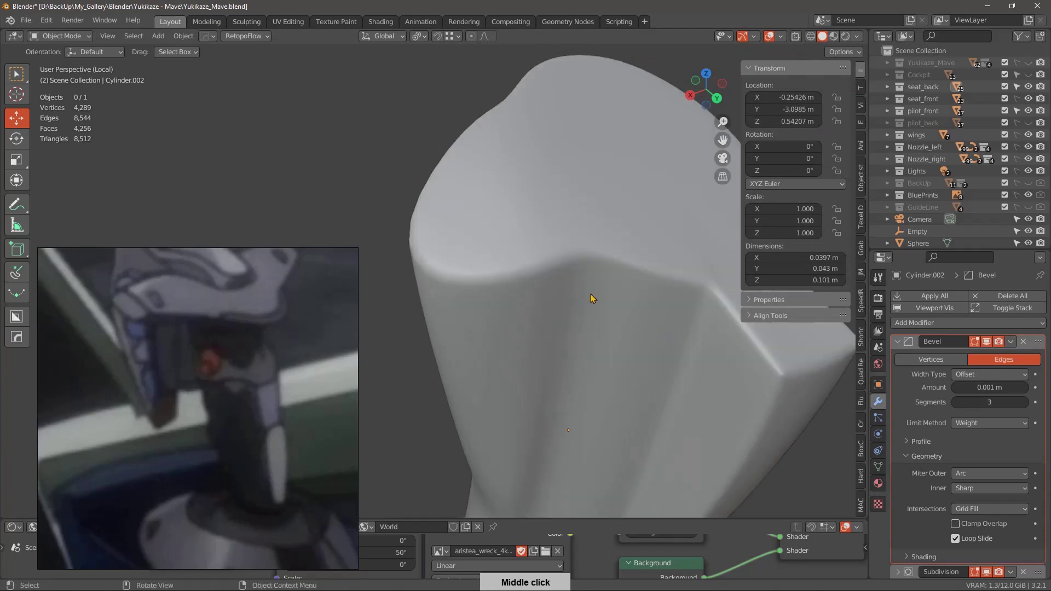
{"action": "middle_click", "coordinate": [548, 304]}
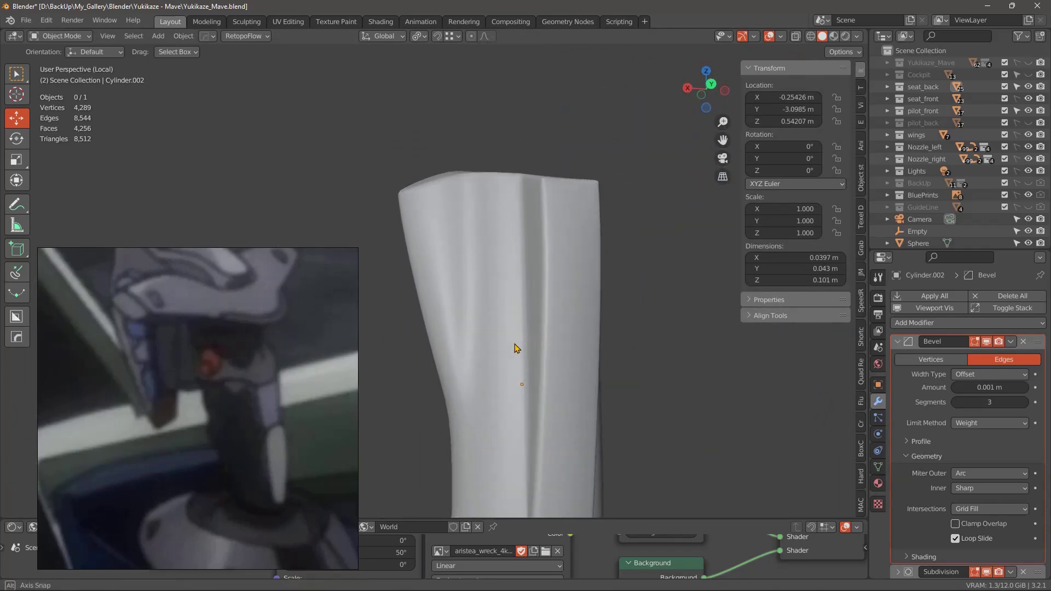
{"action": "middle_click", "coordinate": [526, 380]}
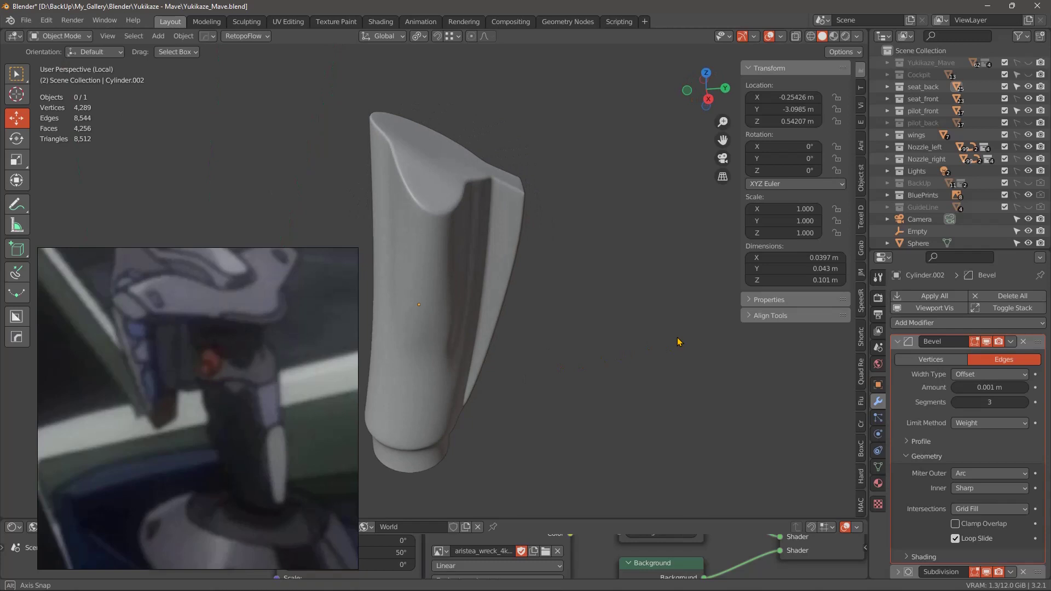
{"action": "middle_click", "coordinate": [618, 323]}
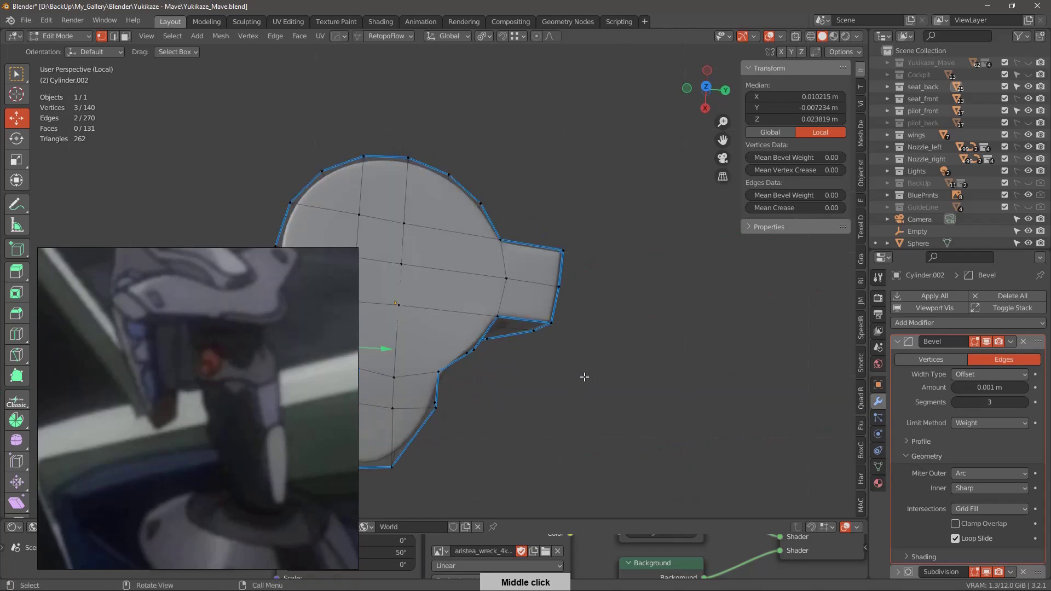
Nudge a corner vertex at the tip of the grip arm about 1 mm inward and view the bevelled result.
{"action": "middle_click", "coordinate": [582, 361]}
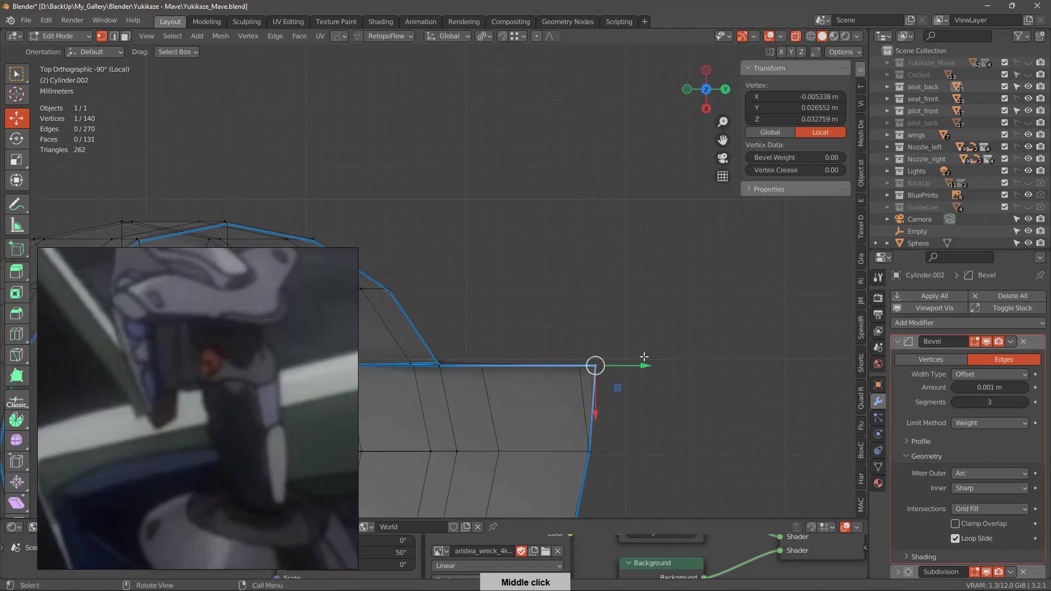
{"action": "middle_click", "coordinate": [649, 370]}
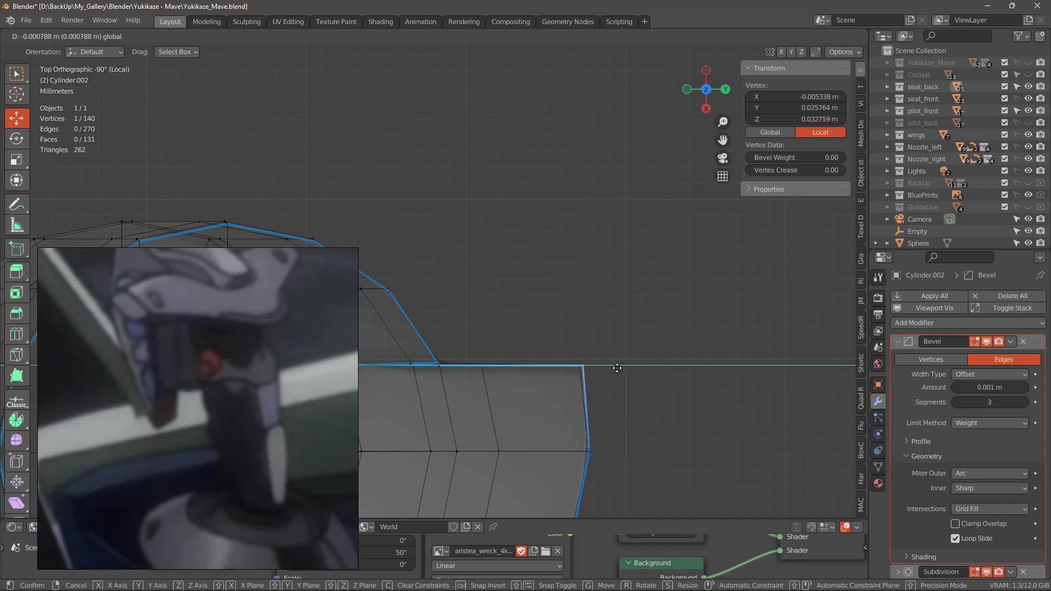
{"action": "middle_click", "coordinate": [644, 388]}
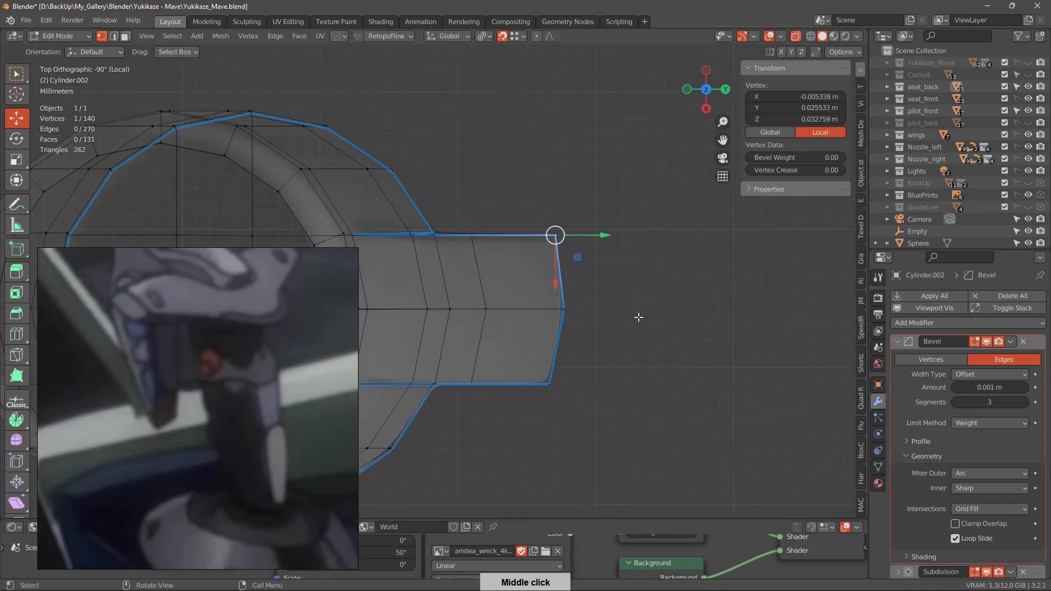
Leave local view and orbit around the grip sitting on the cockpit stick base.
{"action": "middle_click", "coordinate": [625, 358]}
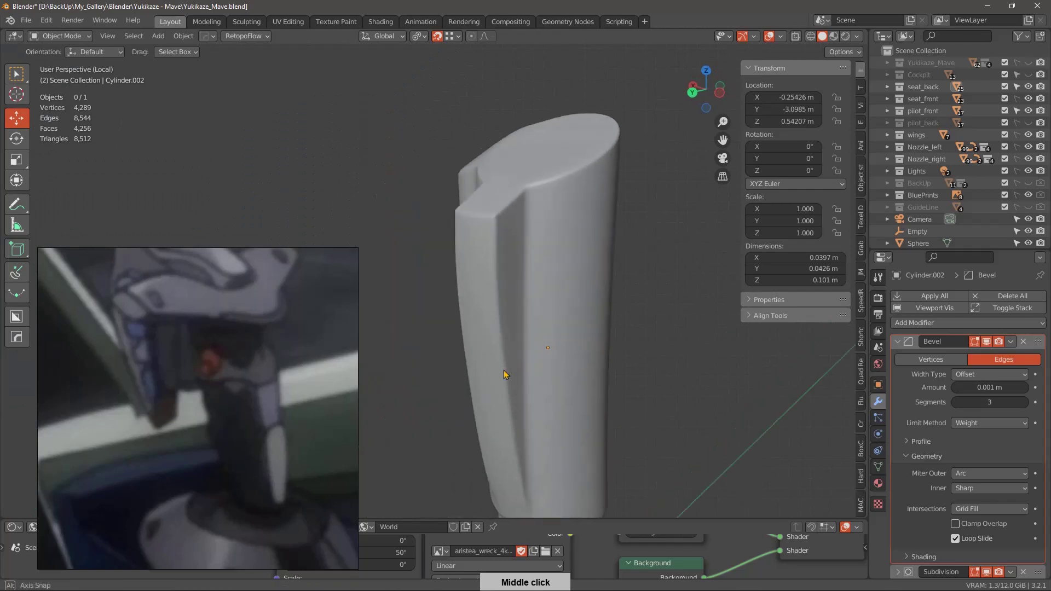
{"action": "middle_click", "coordinate": [490, 419]}
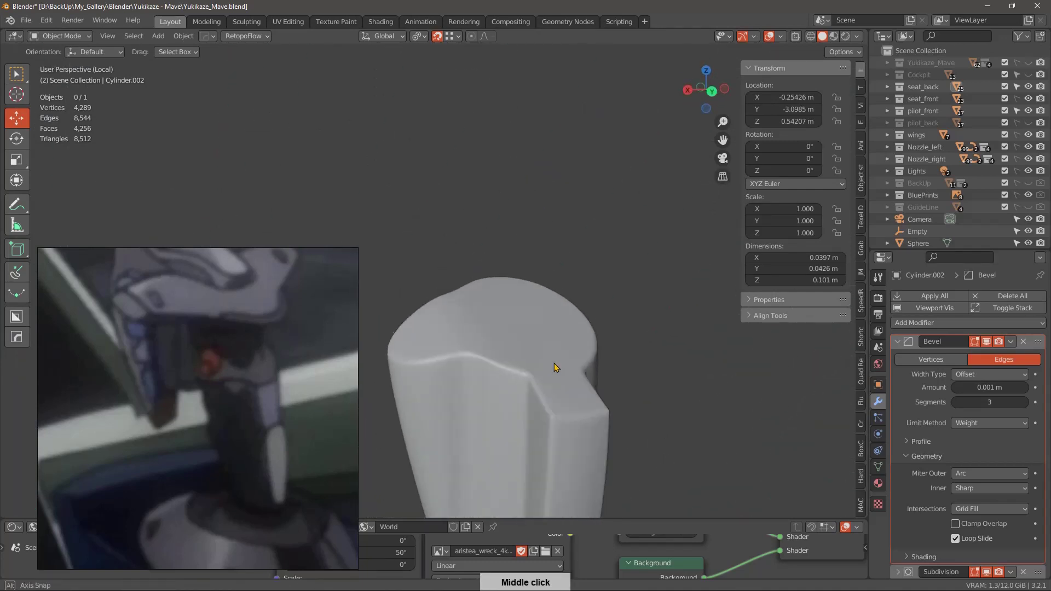
{"action": "middle_click", "coordinate": [600, 394]}
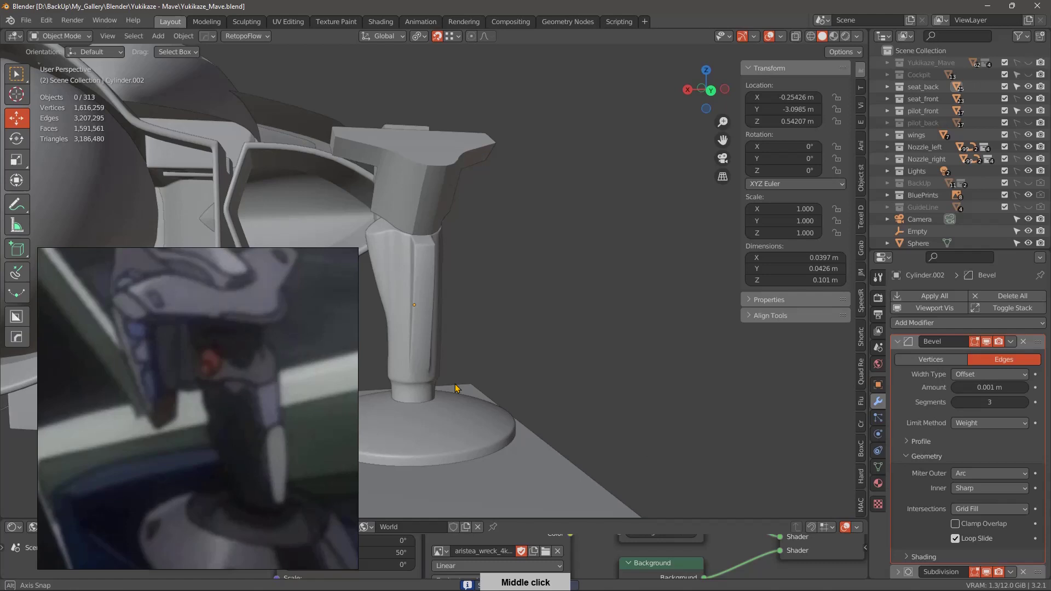
{"action": "middle_click", "coordinate": [536, 305]}
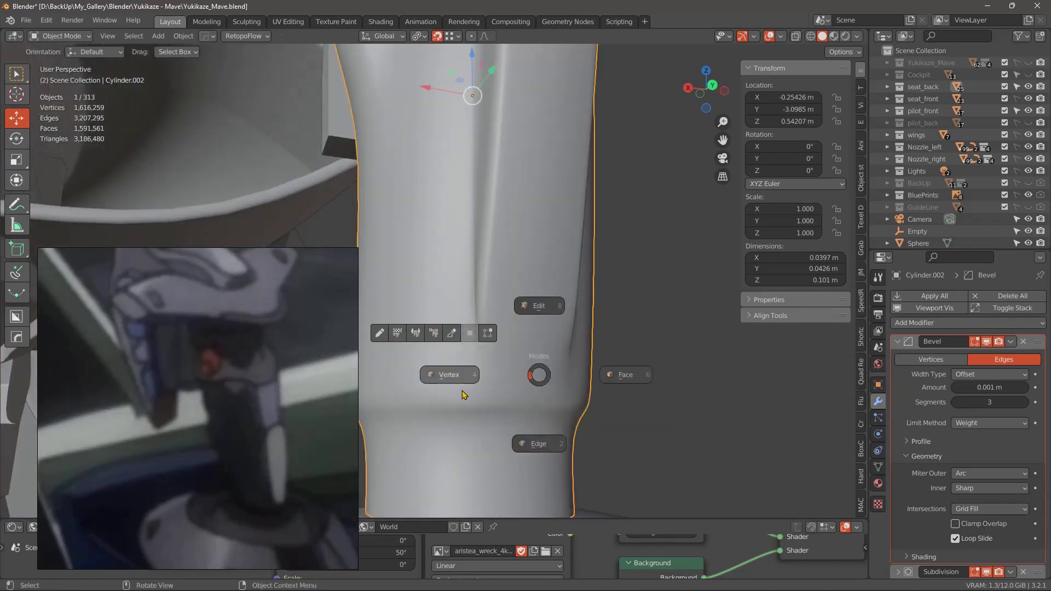
{"action": "middle_click", "coordinate": [516, 412]}
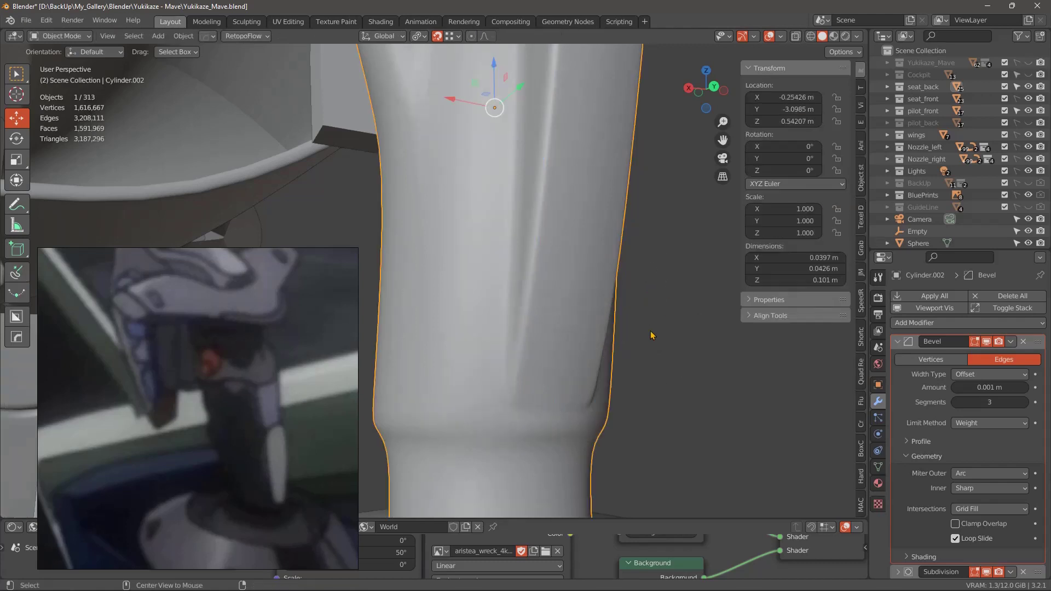
{"action": "middle_click", "coordinate": [634, 396]}
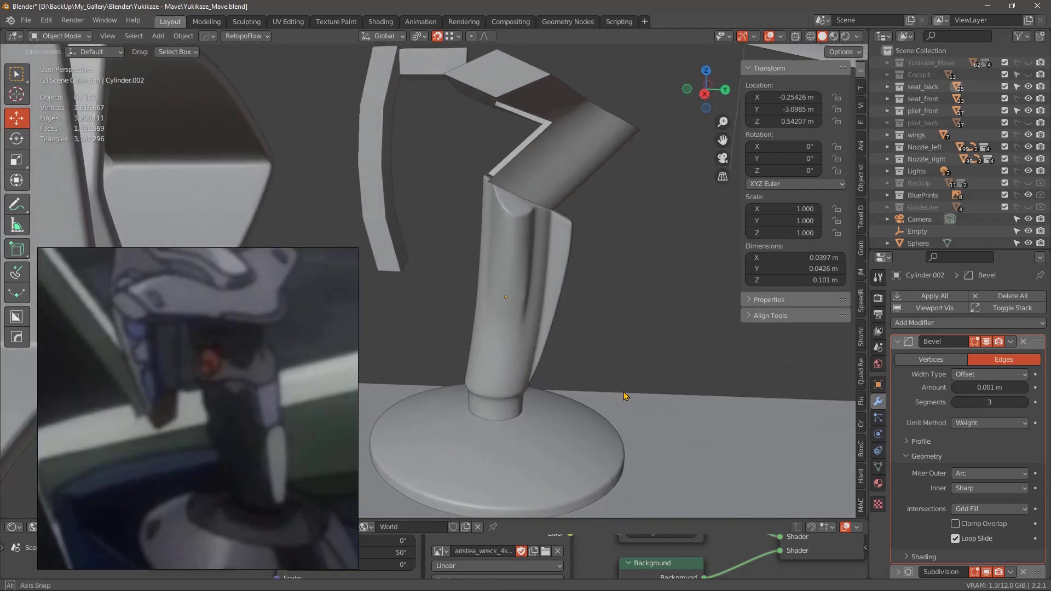
{"action": "middle_click", "coordinate": [624, 358]}
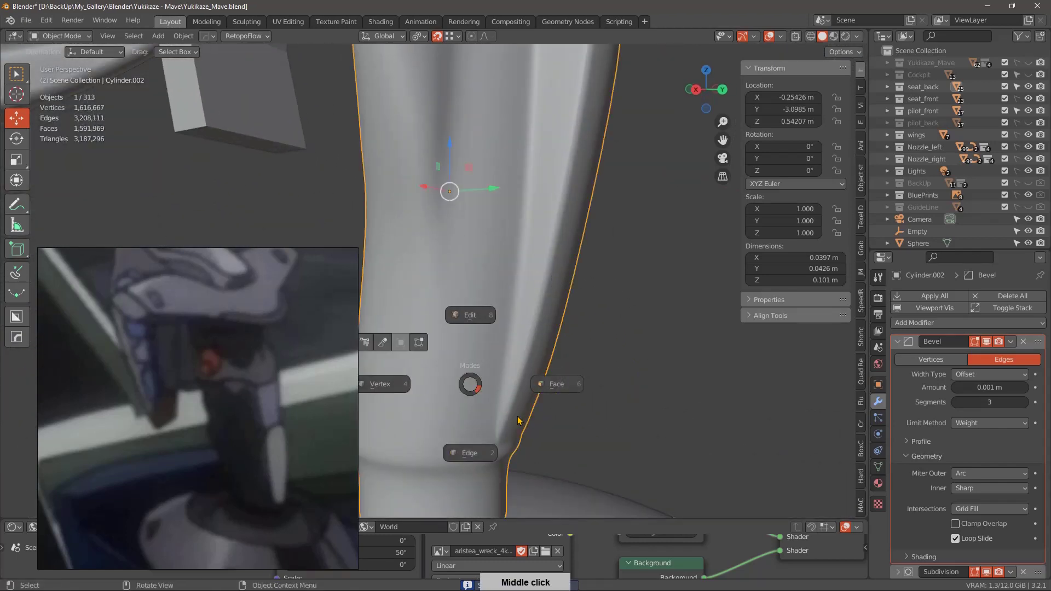
Compare the grip against the line-art reference close-up and reopen its mesh in Edit Mode.
{"action": "middle_click", "coordinate": [508, 390]}
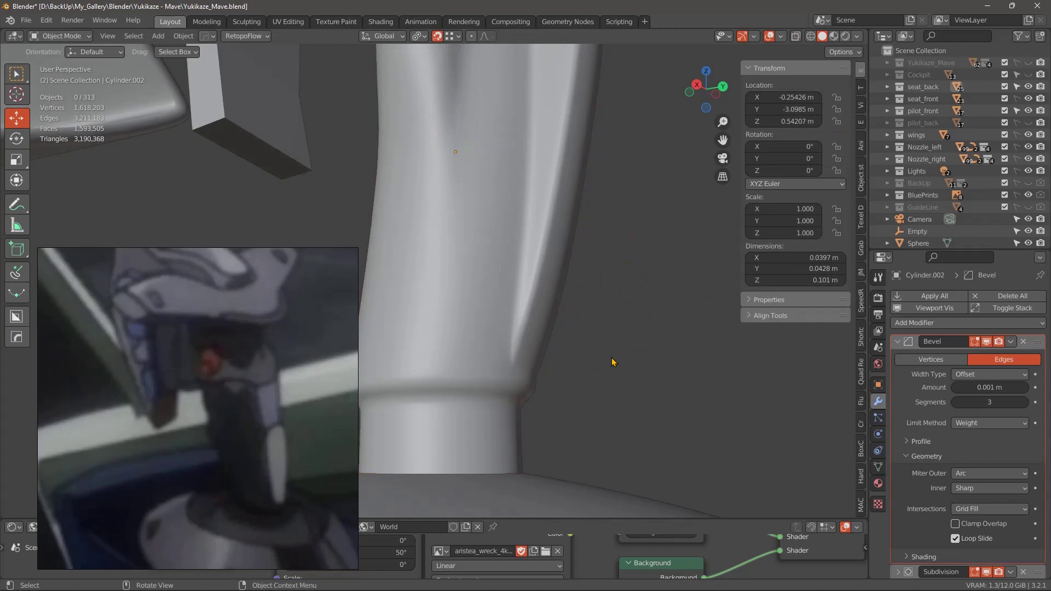
{"action": "middle_click", "coordinate": [629, 368]}
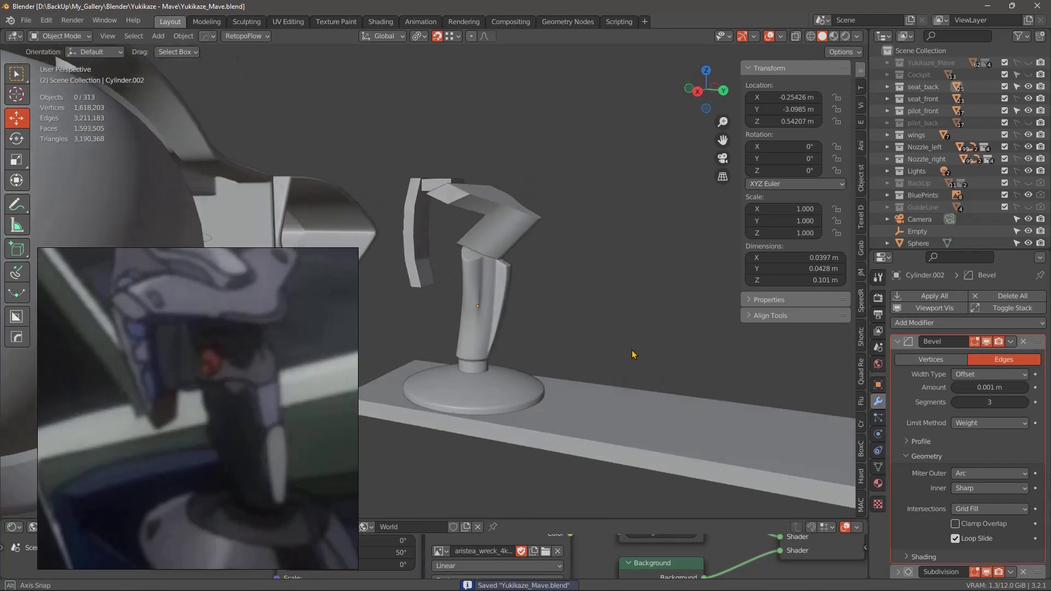
{"action": "middle_click", "coordinate": [616, 370]}
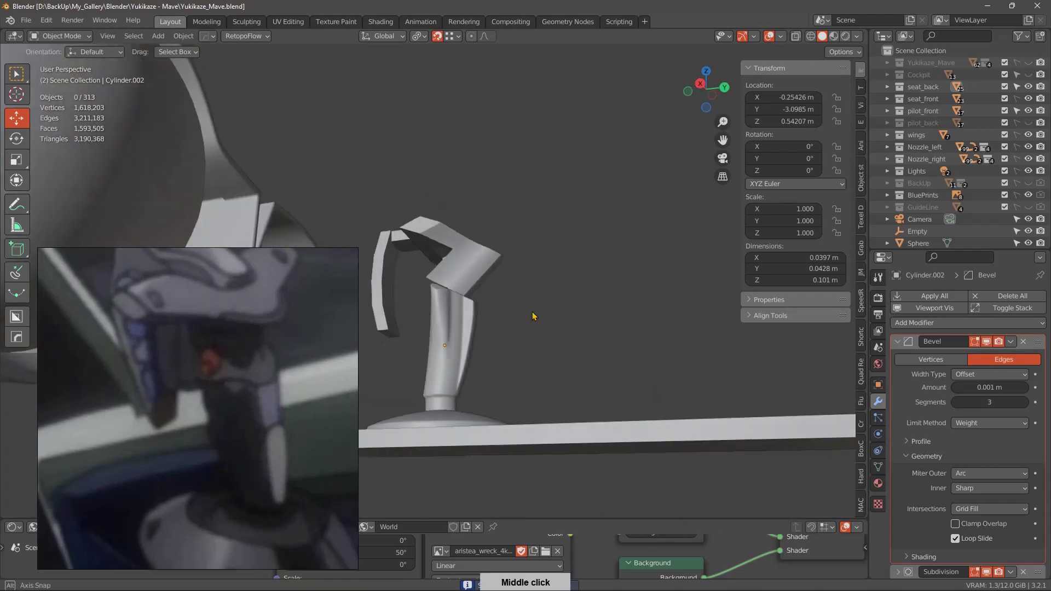
{"action": "middle_click", "coordinate": [526, 360]}
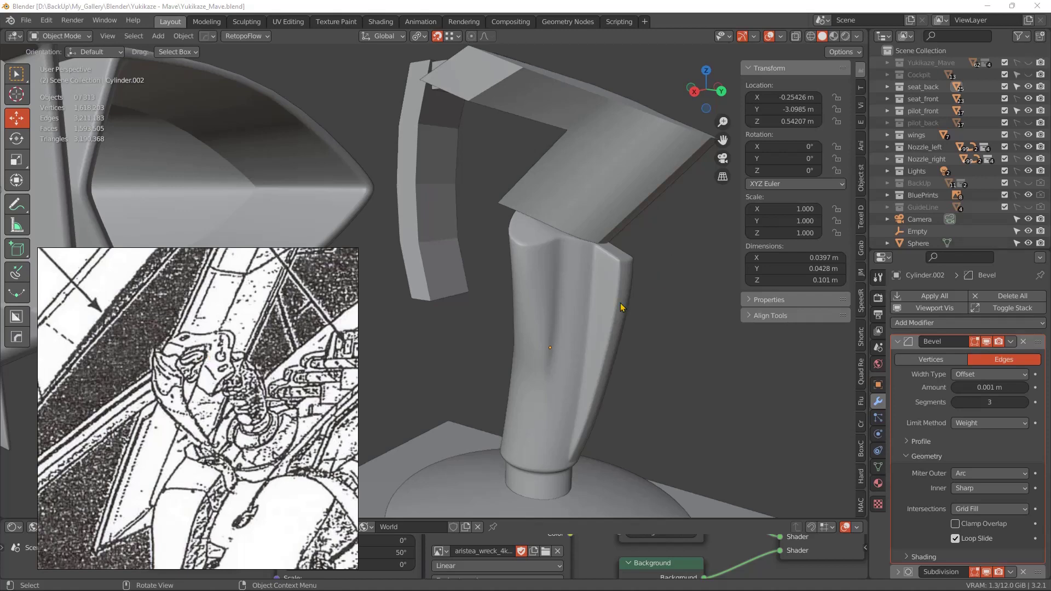
{"action": "middle_click", "coordinate": [629, 289]}
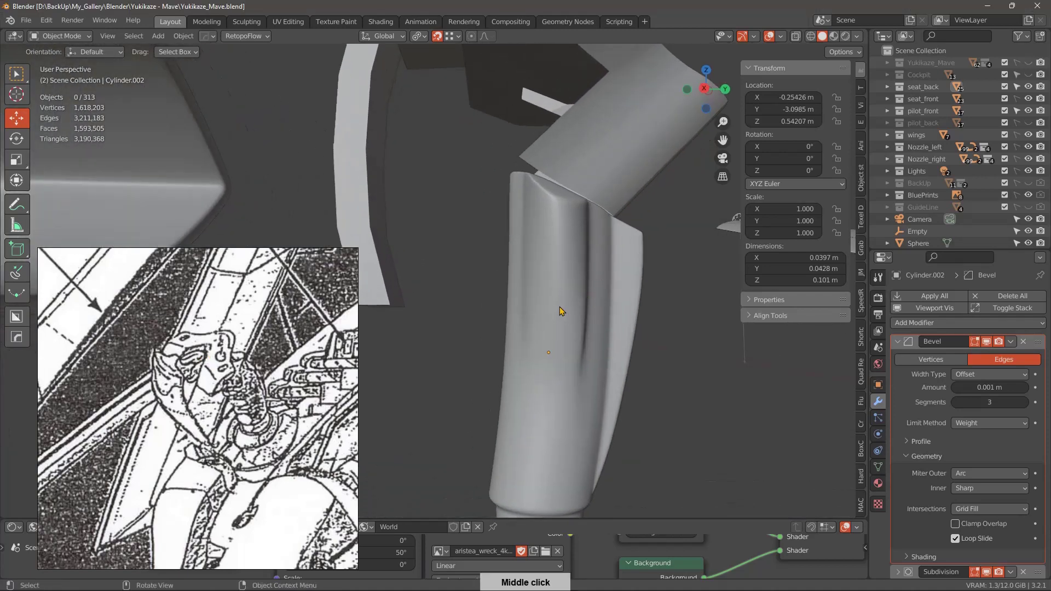
{"action": "middle_click", "coordinate": [710, 337]}
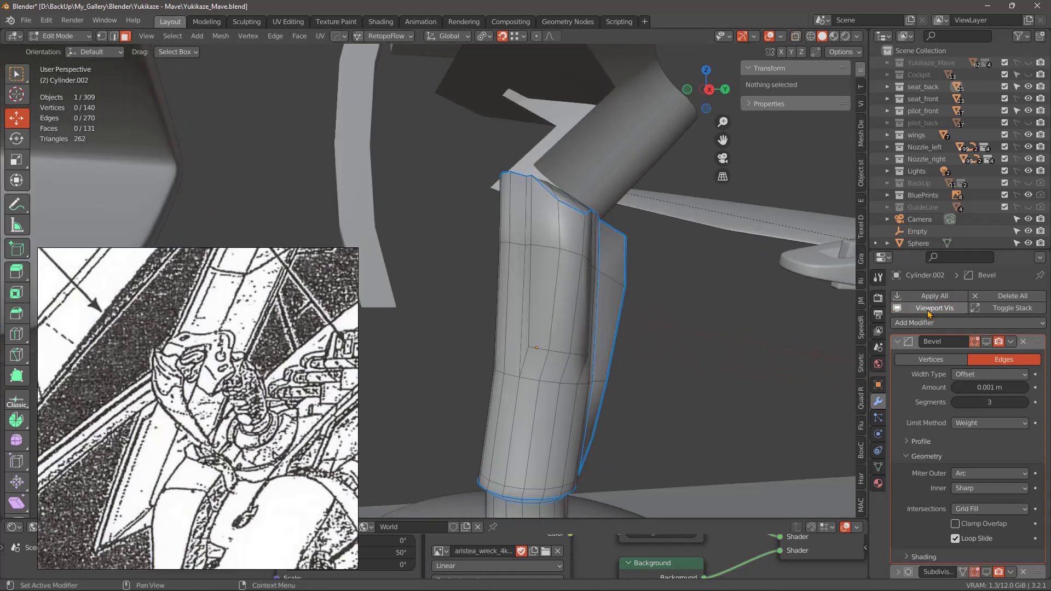
Add two horizontal edge loops around the grip, each dropped at its centre.
{"action": "middle_click", "coordinate": [626, 316]}
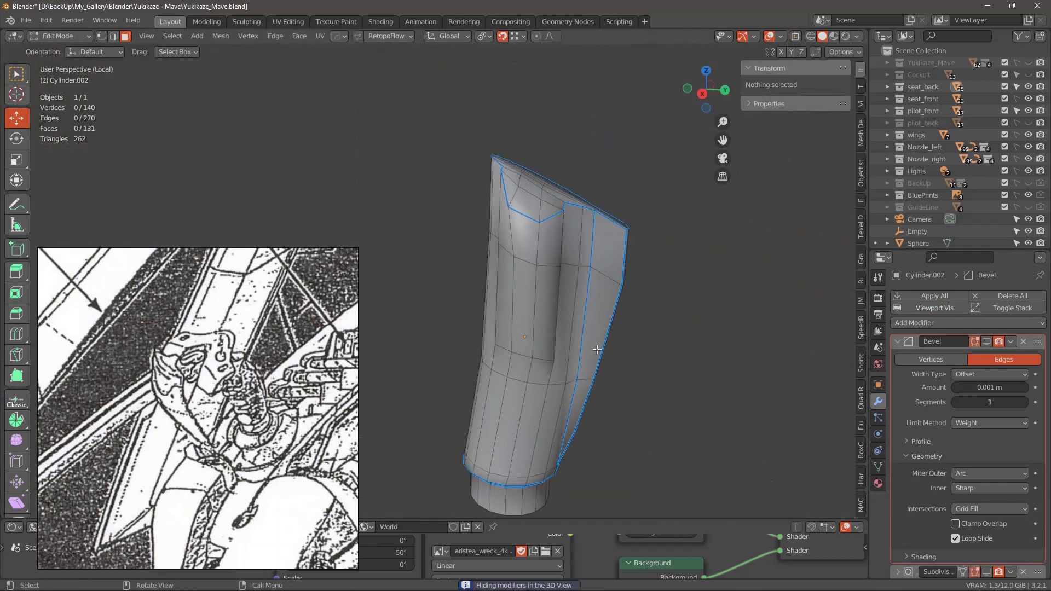
{"action": "middle_click", "coordinate": [583, 351]}
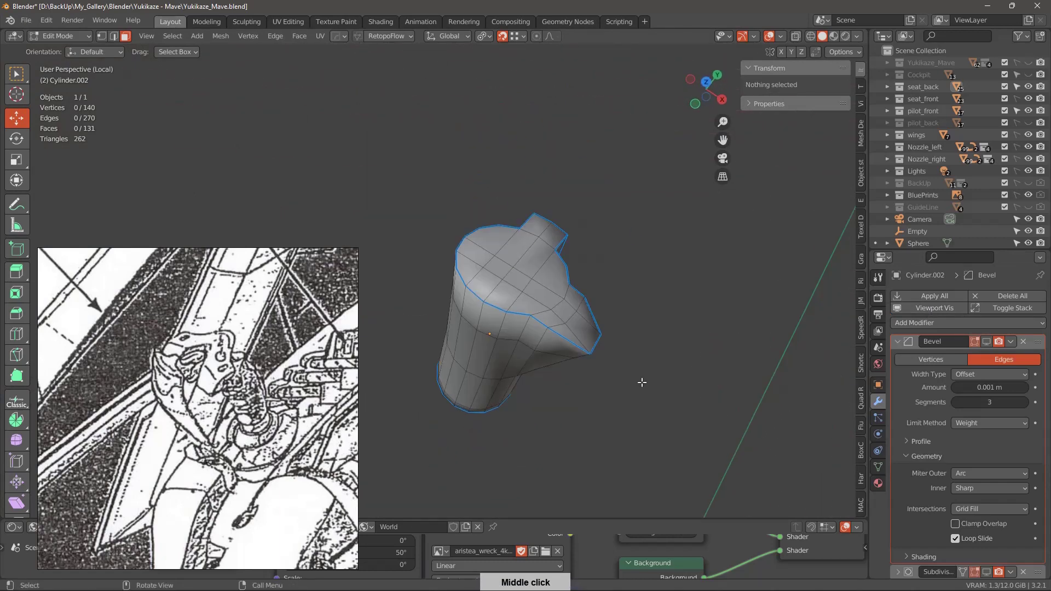
{"action": "middle_click", "coordinate": [610, 306]}
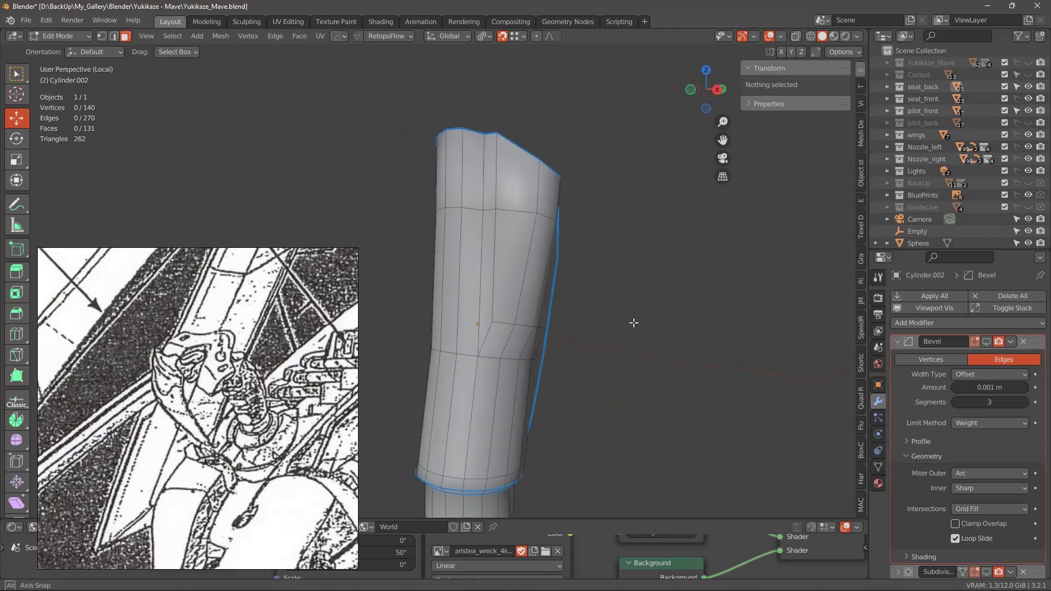
{"action": "middle_click", "coordinate": [620, 334]}
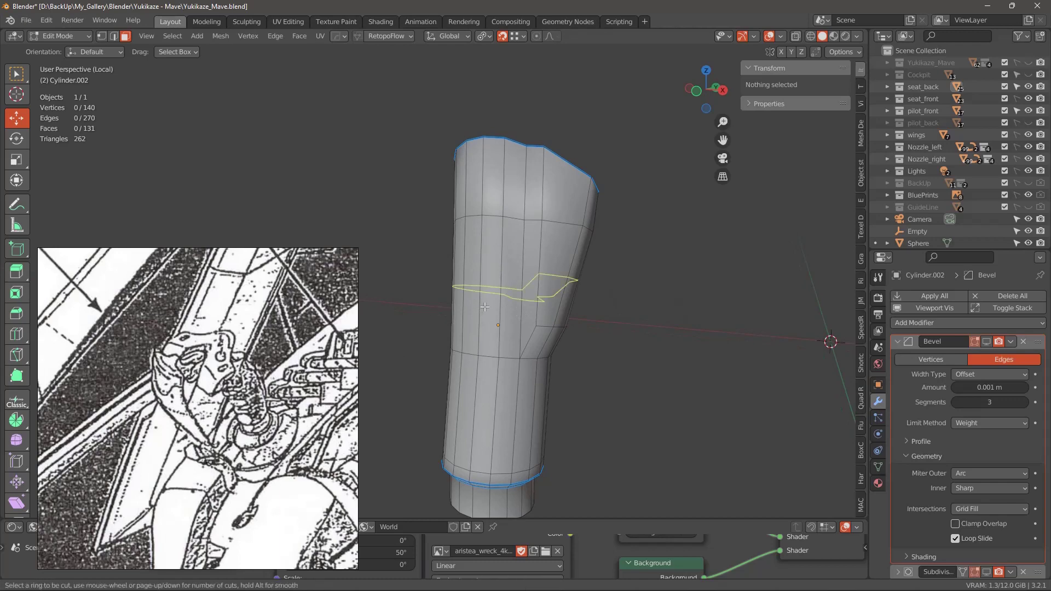
{"action": "right_click", "coordinate": [497, 296]}
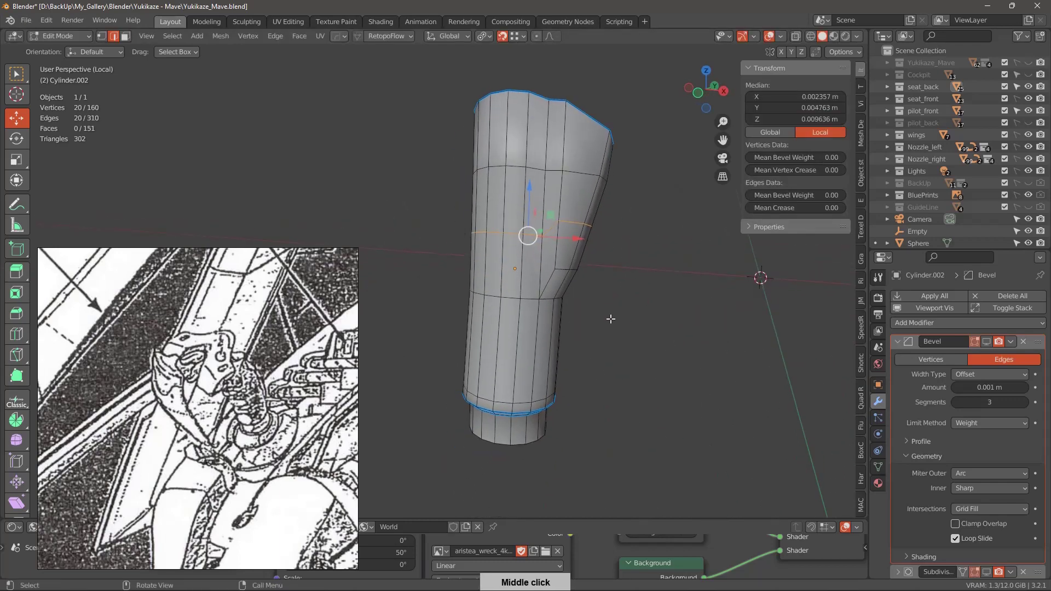
{"action": "right_click", "coordinate": [525, 355]}
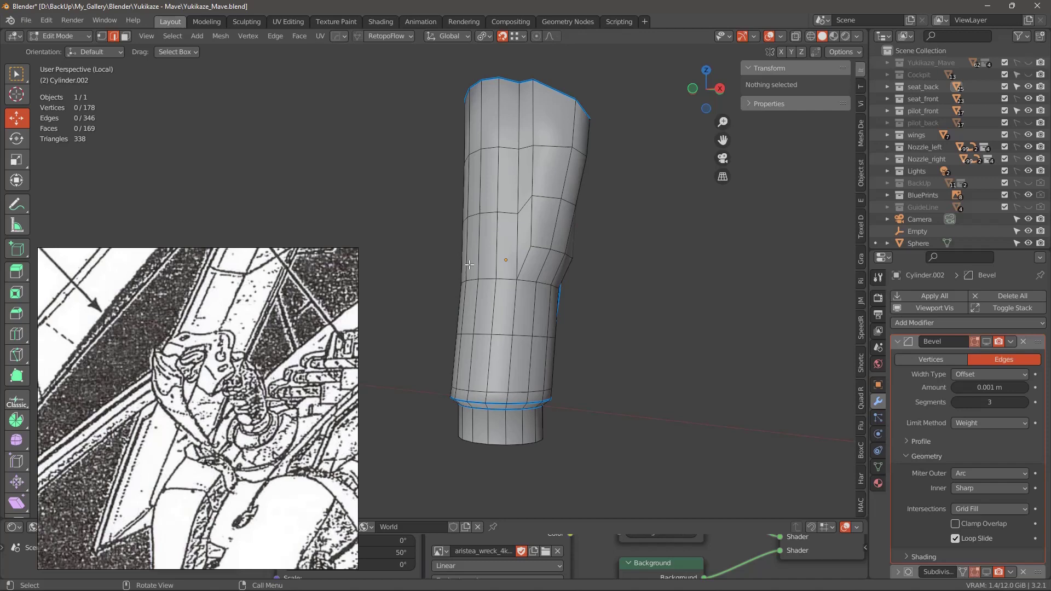
Add another edge loop near the grip's top and slide it toward the notched corner.
{"action": "middle_click", "coordinate": [575, 296]}
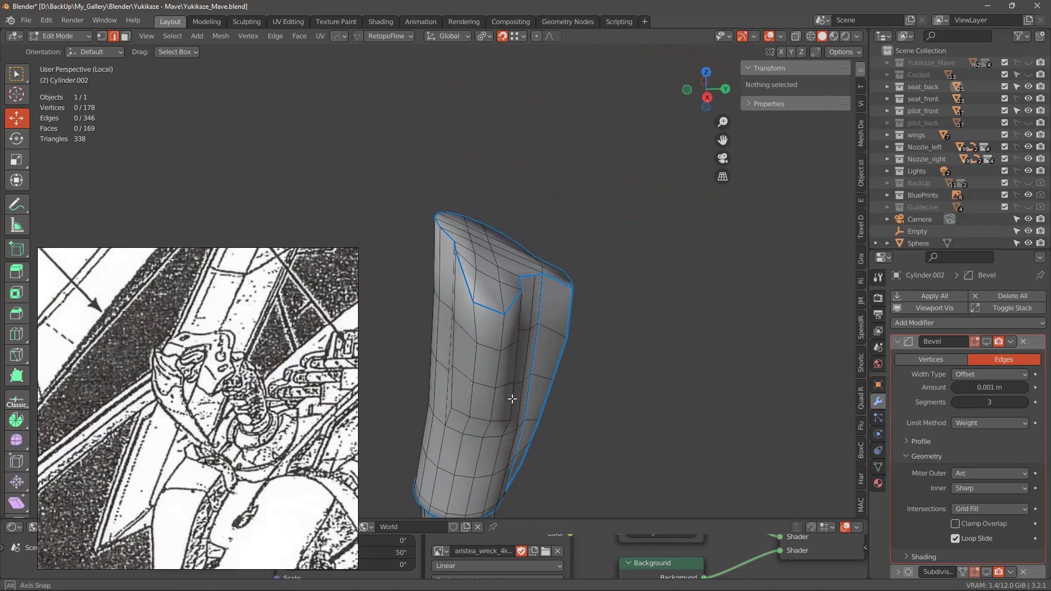
{"action": "middle_click", "coordinate": [506, 365]}
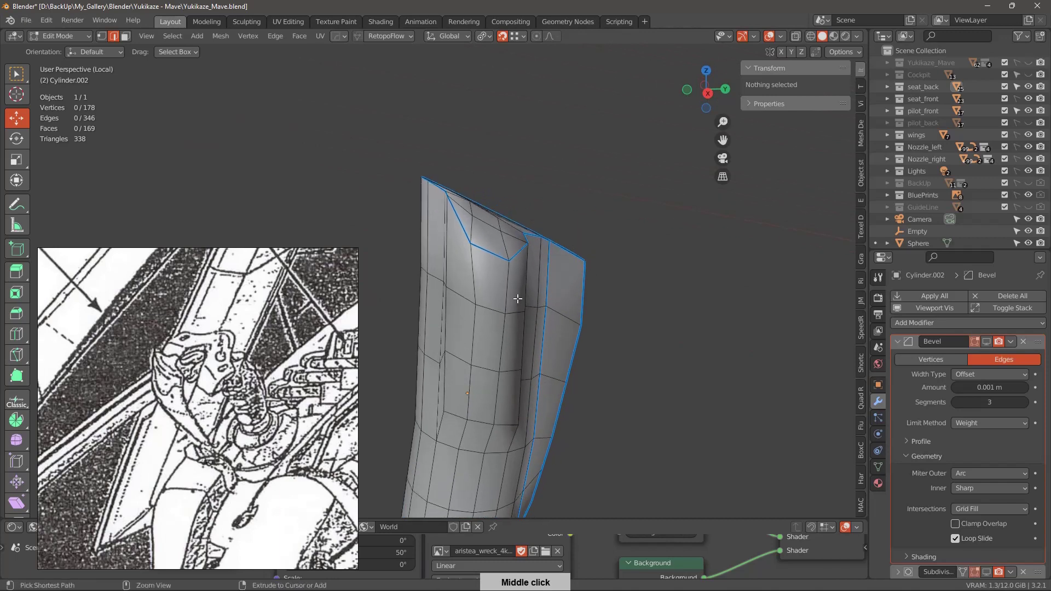
{"action": "right_click", "coordinate": [515, 288]}
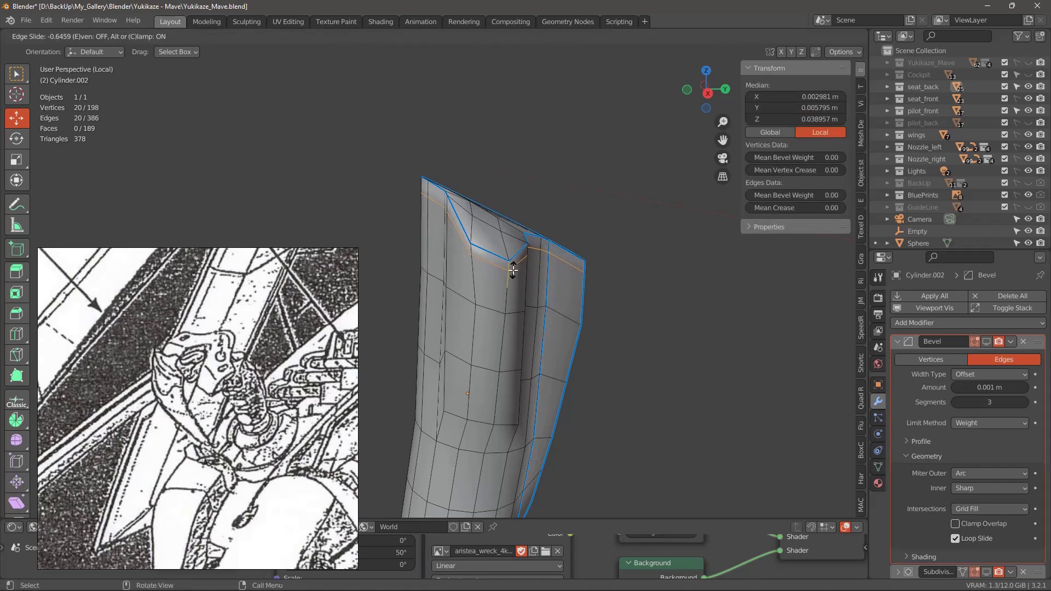
Add edge loops and move vertices in Right Orthographic view to notch ridges into the grip's side profile.
{"action": "middle_click", "coordinate": [563, 290]}
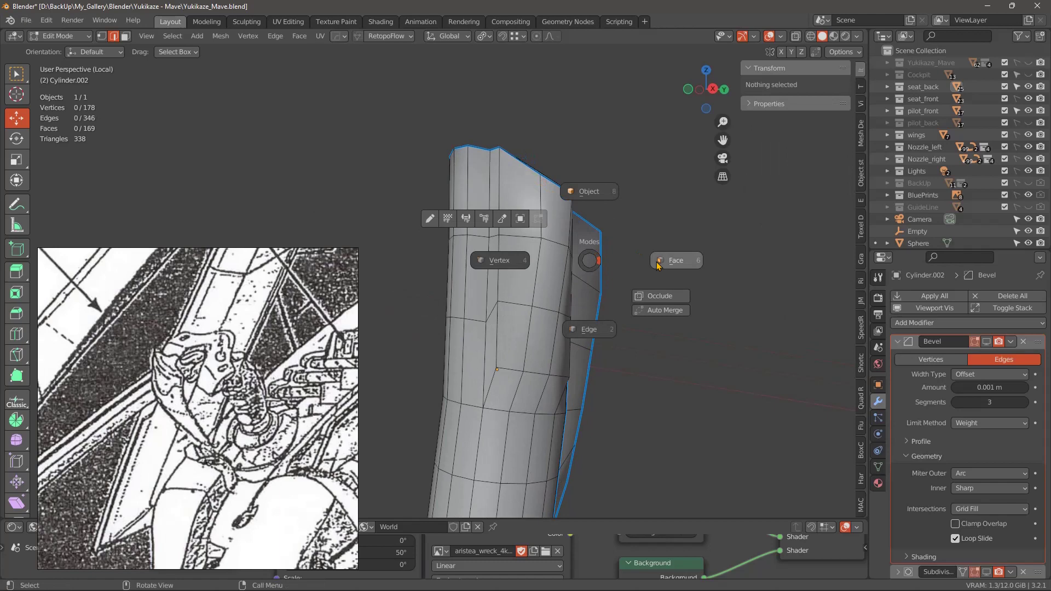
{"action": "middle_click", "coordinate": [578, 296]}
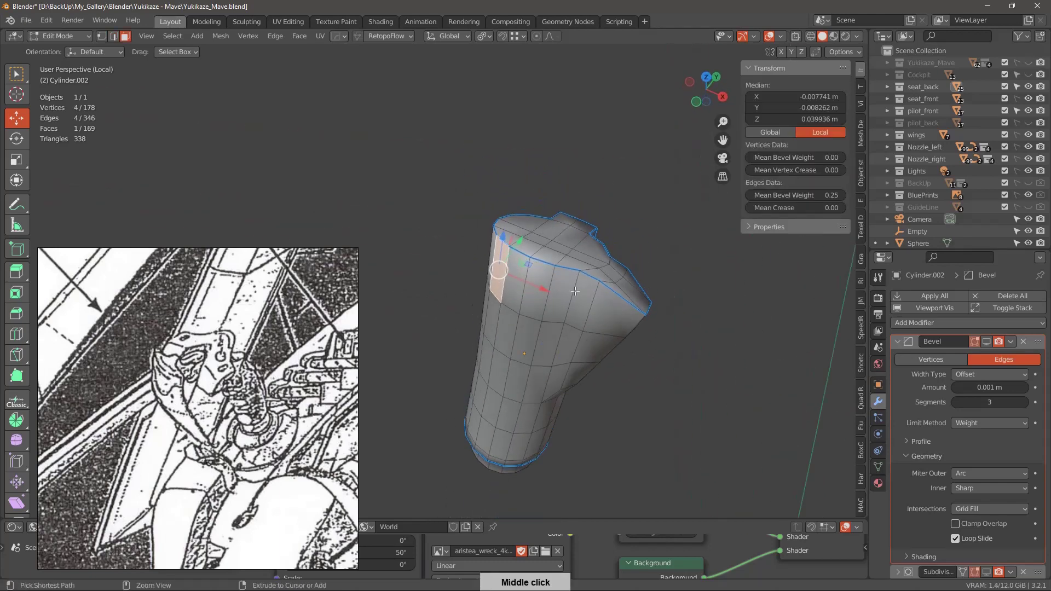
{"action": "middle_click", "coordinate": [584, 281]}
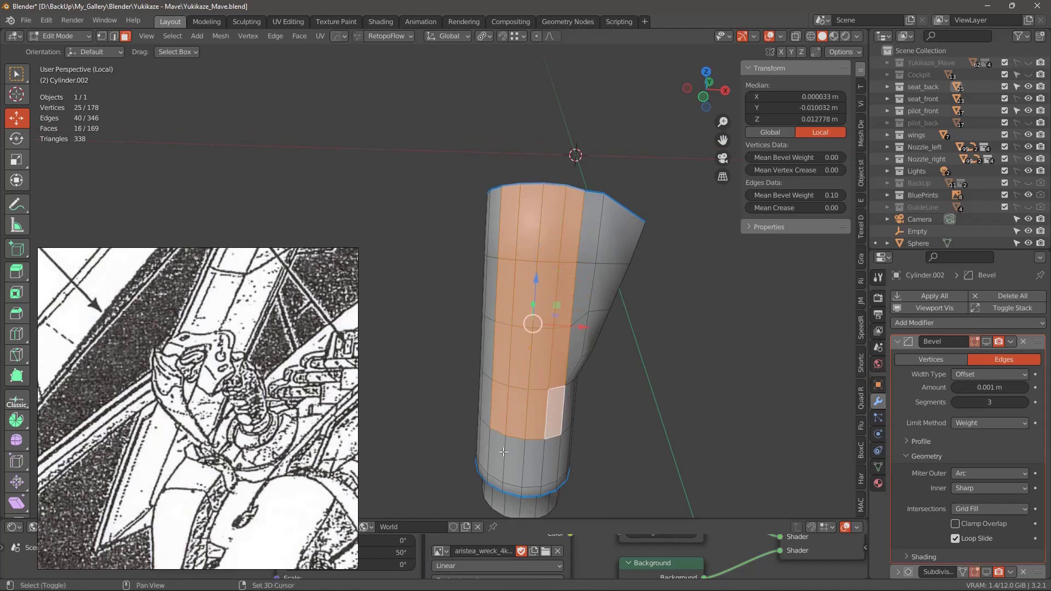
{"action": "middle_click", "coordinate": [539, 415]}
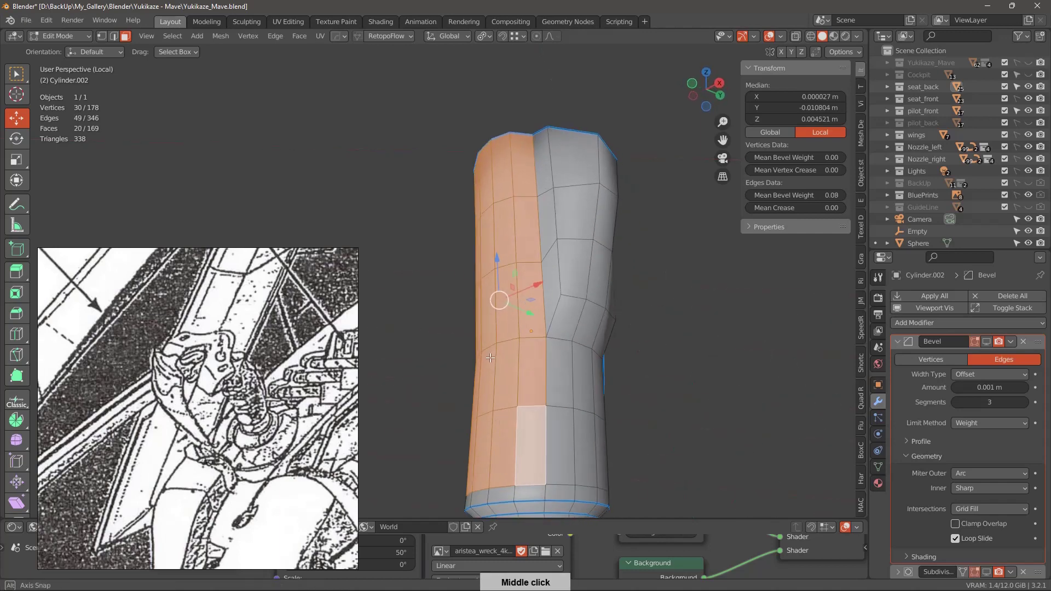
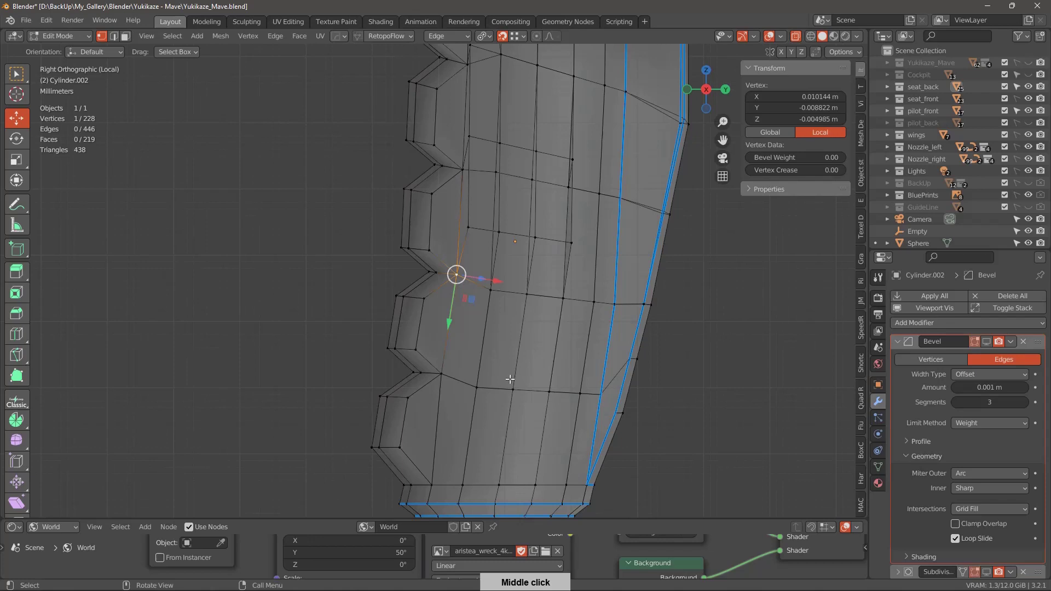
Move the lowest notch's vertices on the grip edge 0.002357 m along Y.
{"action": "middle_click", "coordinate": [559, 344]}
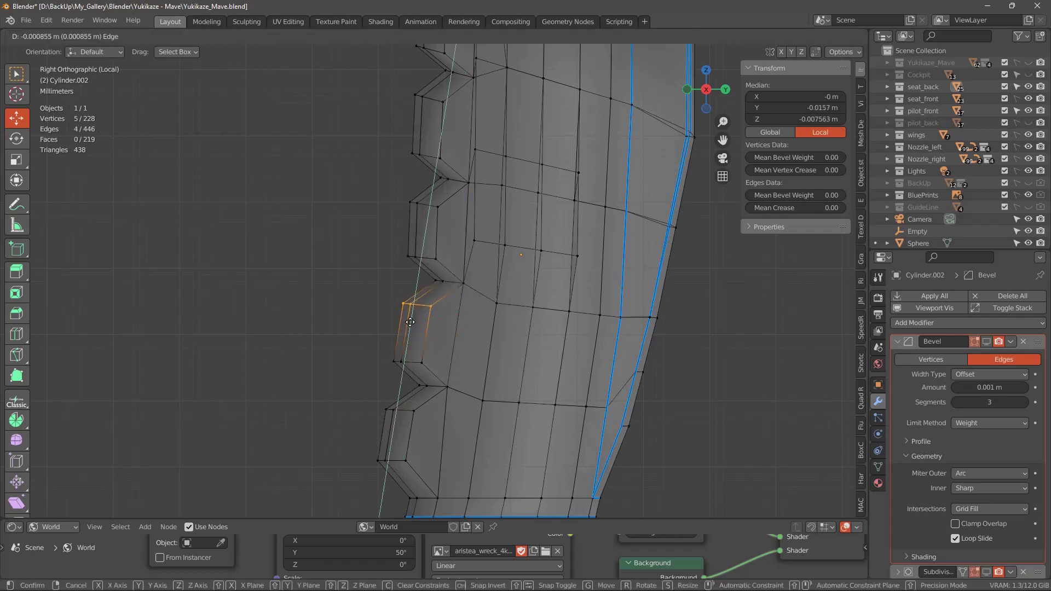
{"action": "middle_click", "coordinate": [587, 308]}
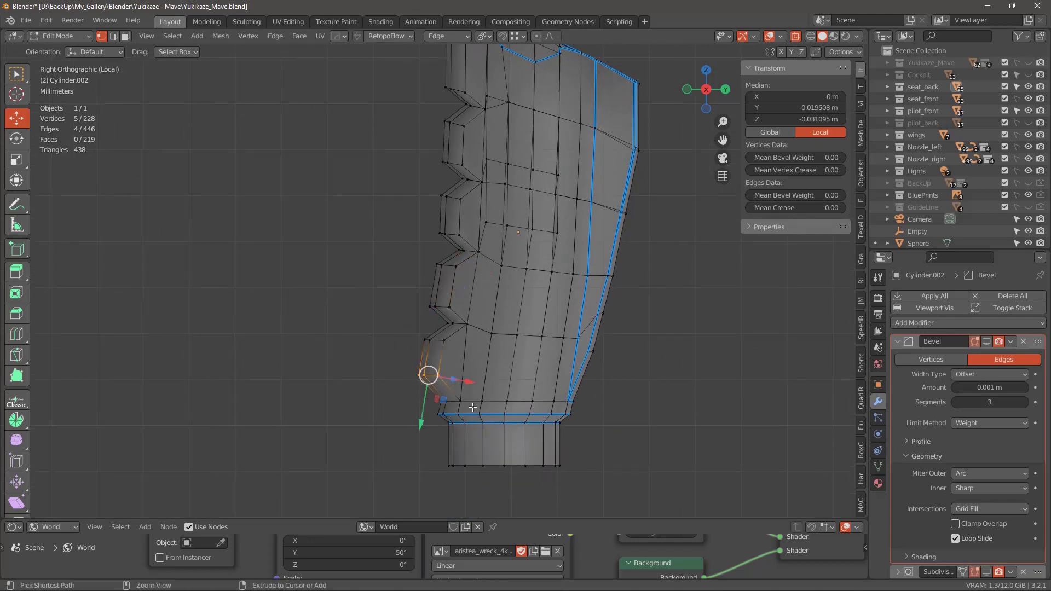
{"action": "middle_click", "coordinate": [518, 364]}
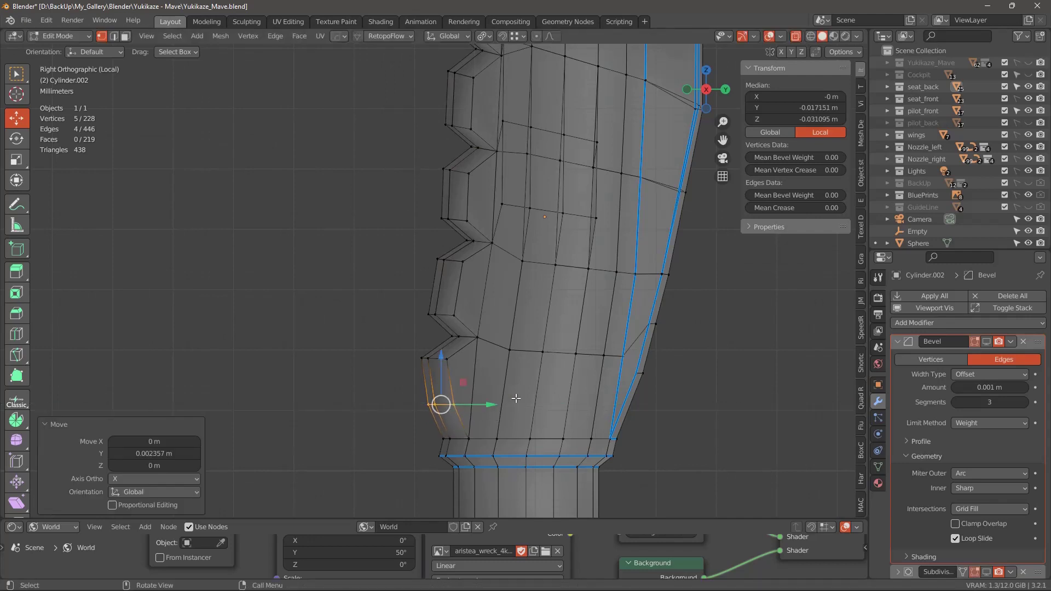
Build a bent bracket block from a cube above the grip with a HardOps mirror modifier on X.
{"action": "middle_click", "coordinate": [596, 362]}
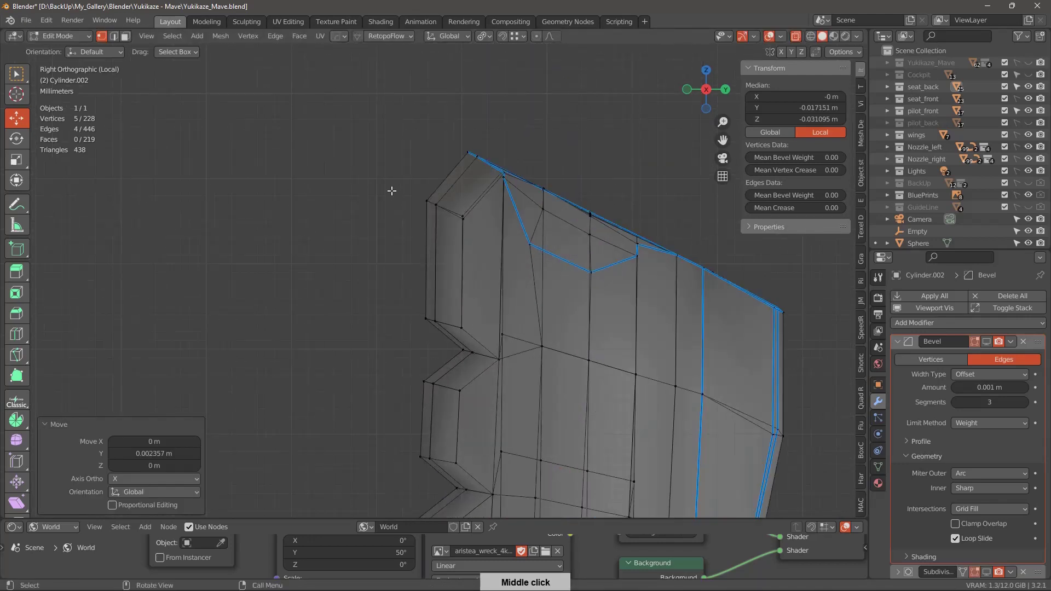
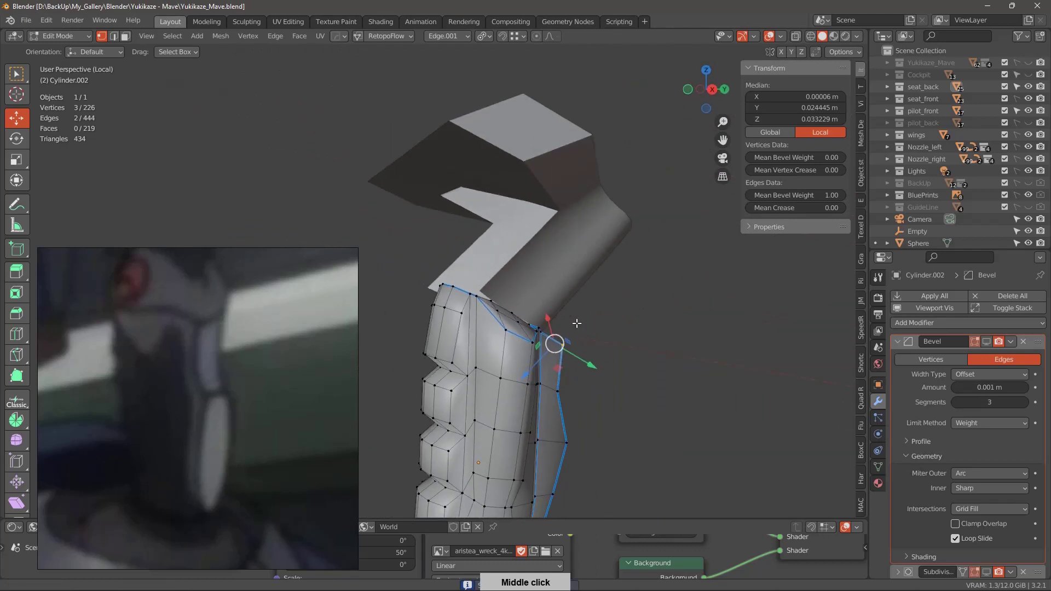
{"action": "middle_click", "coordinate": [601, 282]}
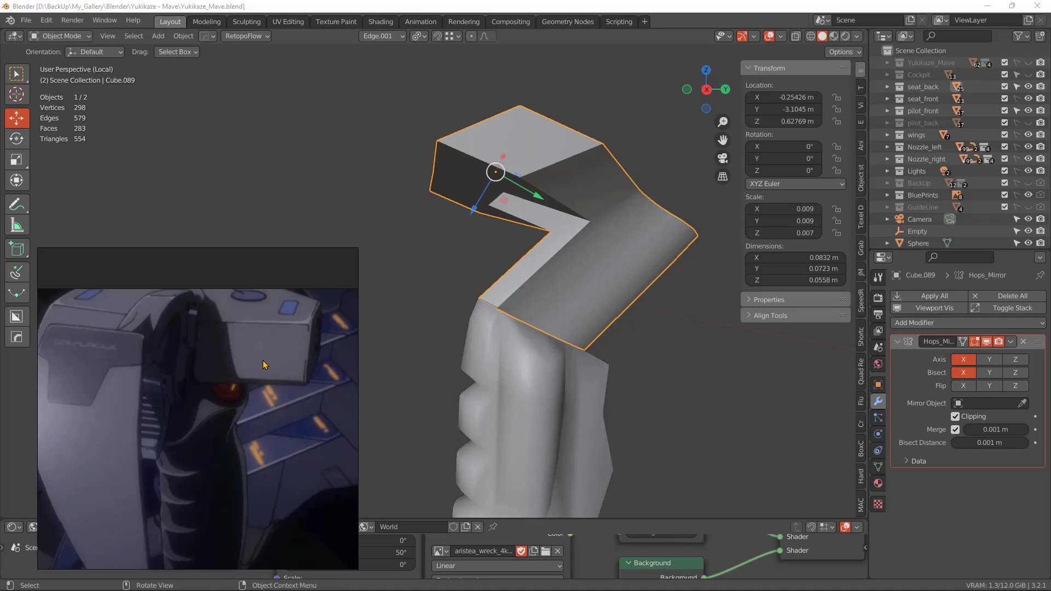
Delete vertices on the bracket's end and extrude an edge down to the grip top as an arm.
{"action": "middle_click", "coordinate": [594, 314]}
{"action": "middle_click", "coordinate": [582, 313]}
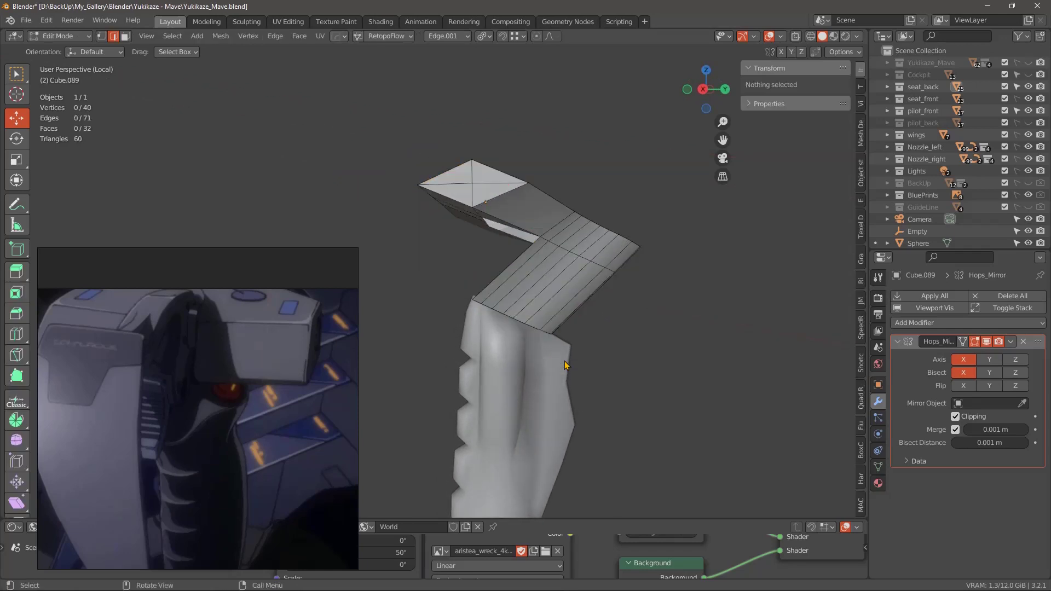
{"action": "middle_click", "coordinate": [607, 289]}
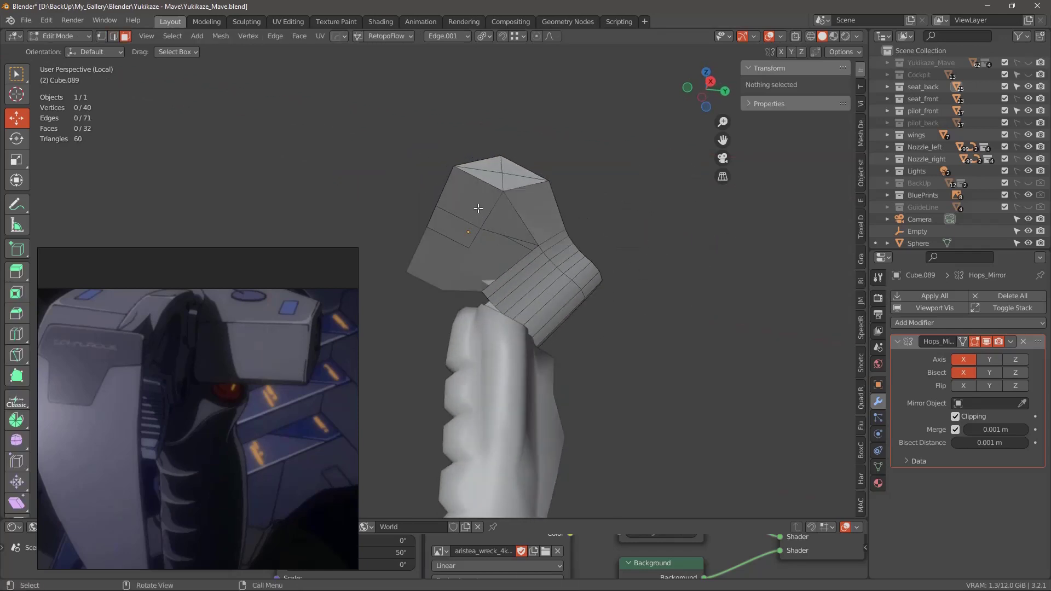
{"action": "middle_click", "coordinate": [566, 242]}
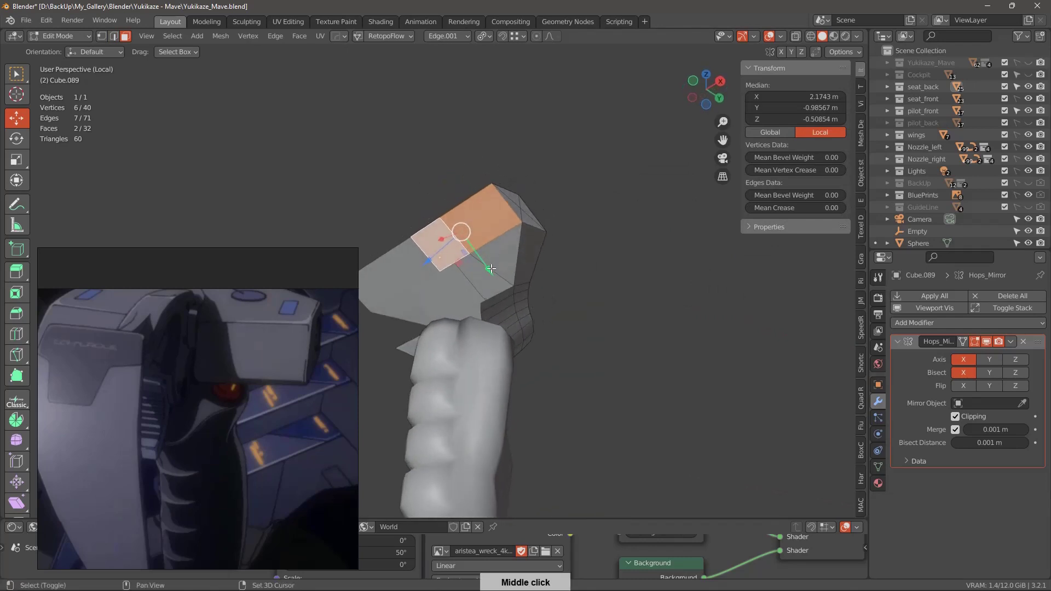
{"action": "middle_click", "coordinate": [641, 284]}
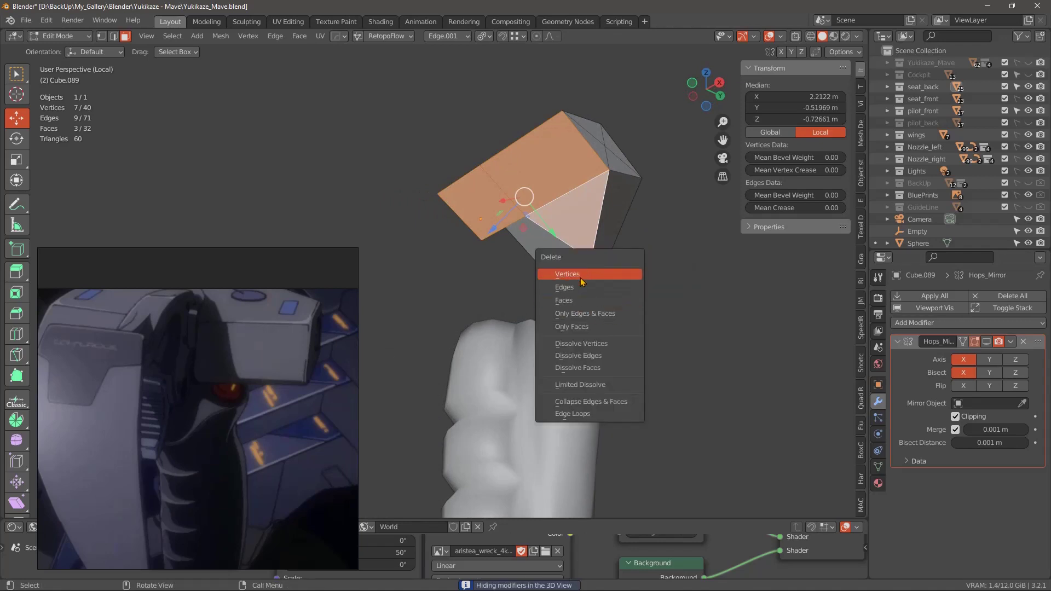
{"action": "middle_click", "coordinate": [564, 320]}
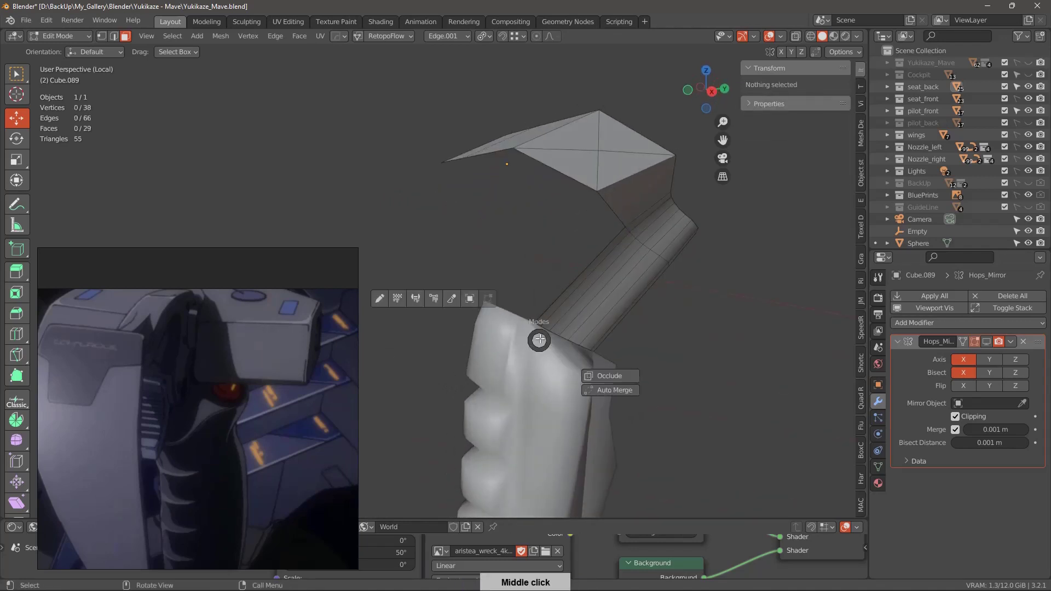
{"action": "middle_click", "coordinate": [546, 359]}
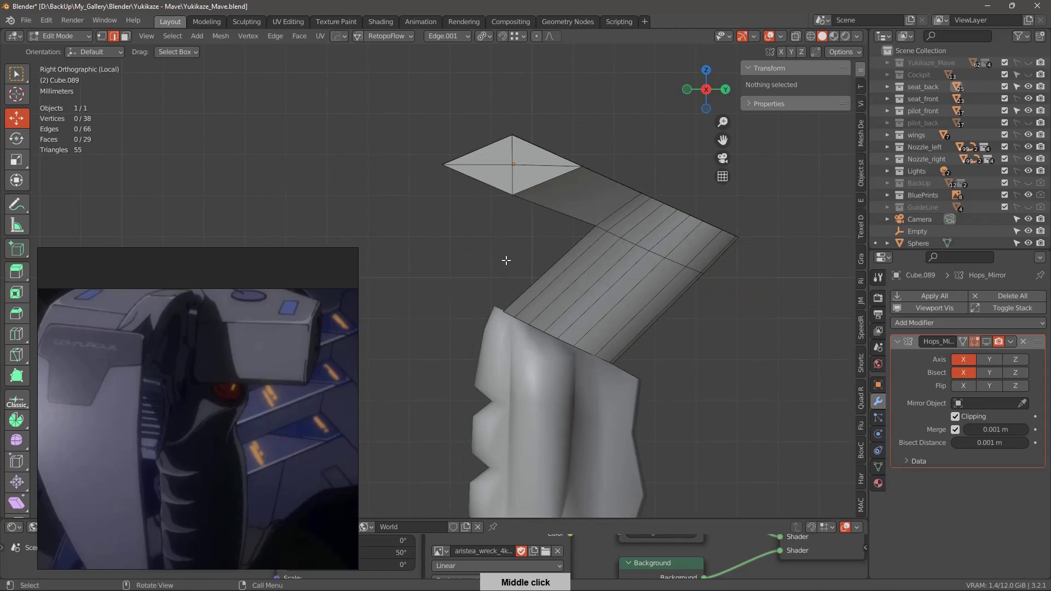
{"action": "middle_click", "coordinate": [557, 269]}
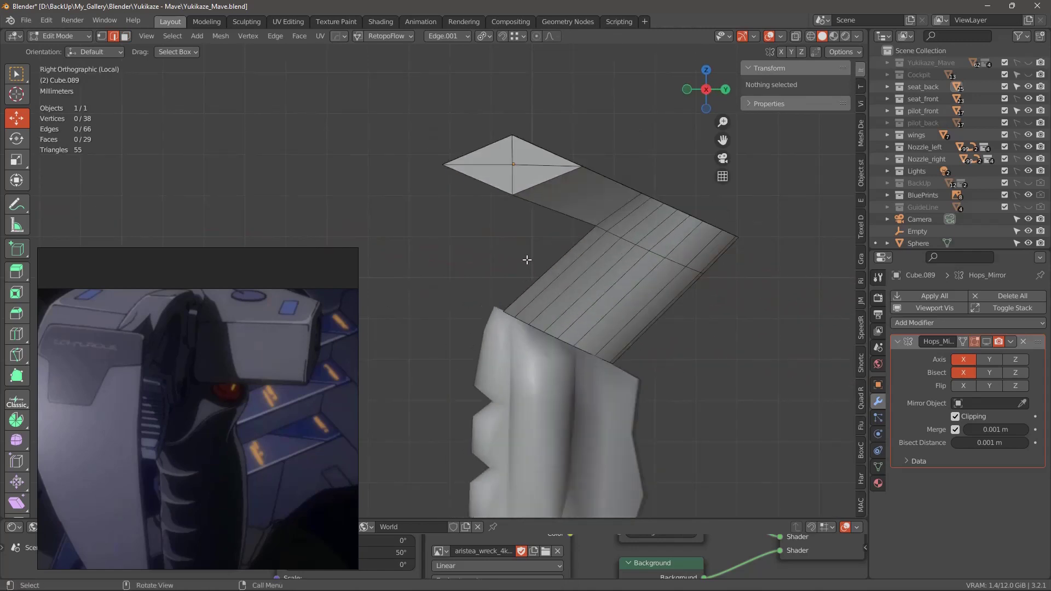
{"action": "middle_click", "coordinate": [520, 253]}
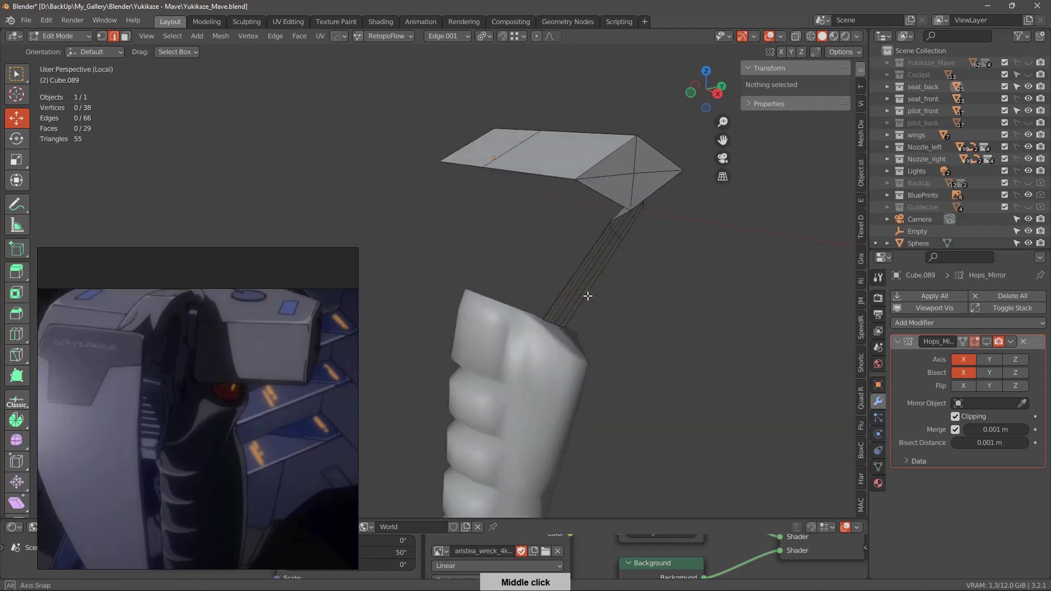
{"action": "middle_click", "coordinate": [566, 219]}
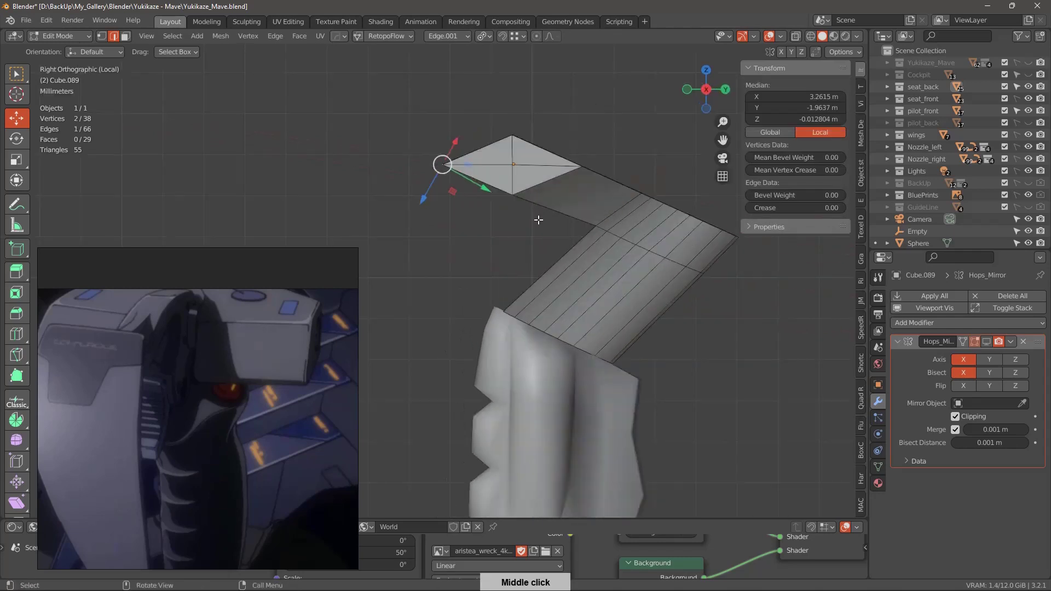
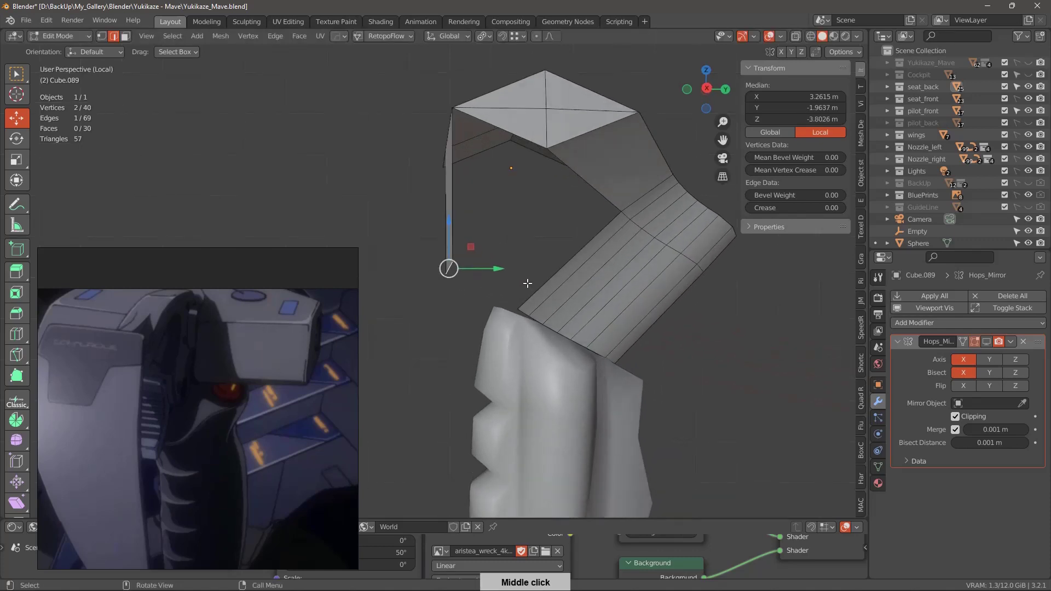
Move a vertex in front view to taper the bracket arm and check its curved, faceted side.
{"action": "middle_click", "coordinate": [530, 300]}
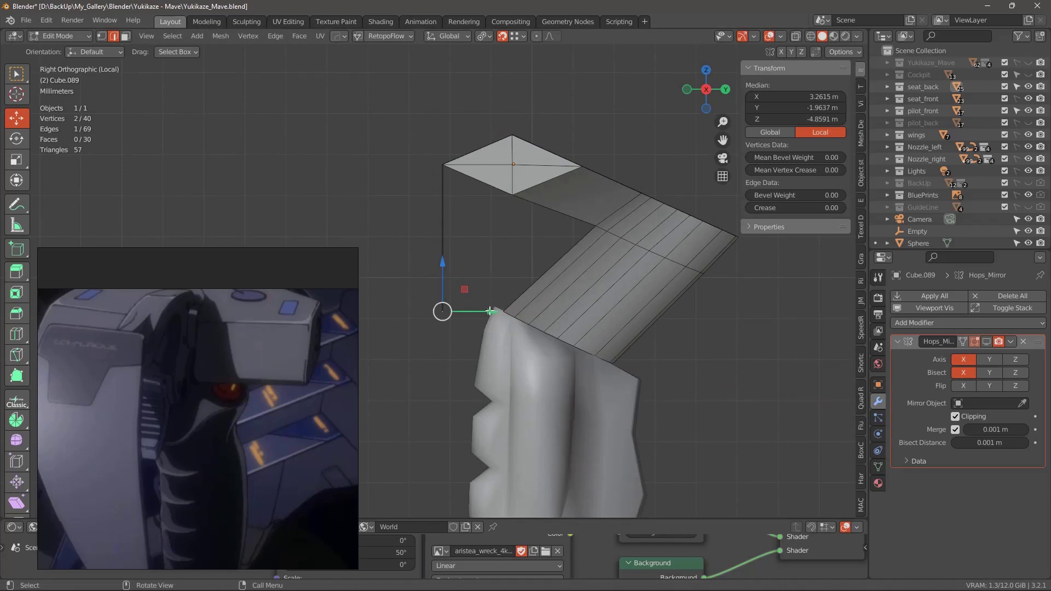
{"action": "middle_click", "coordinate": [621, 272]}
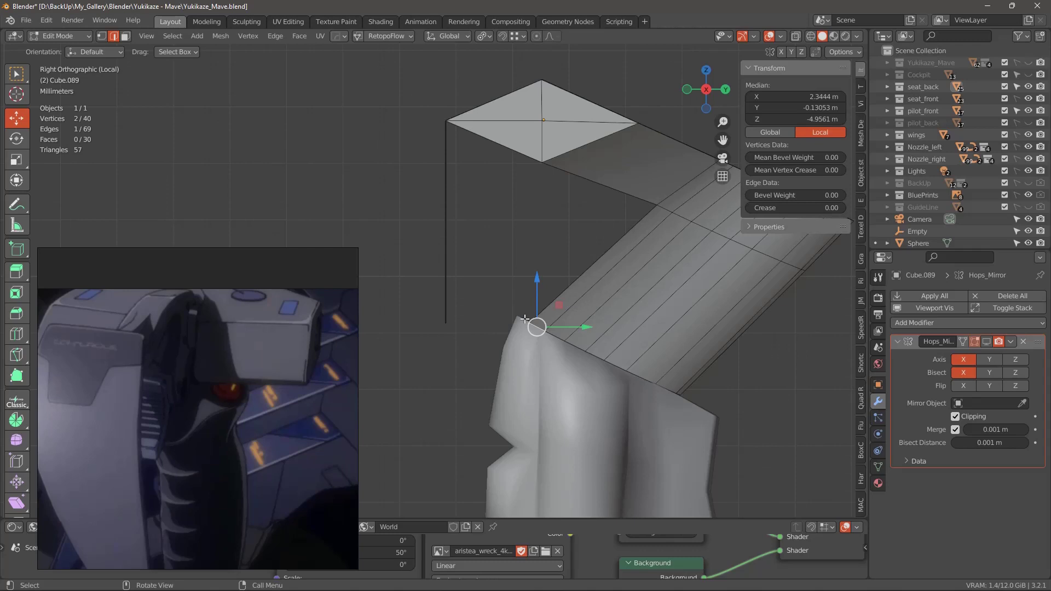
{"action": "middle_click", "coordinate": [483, 349]}
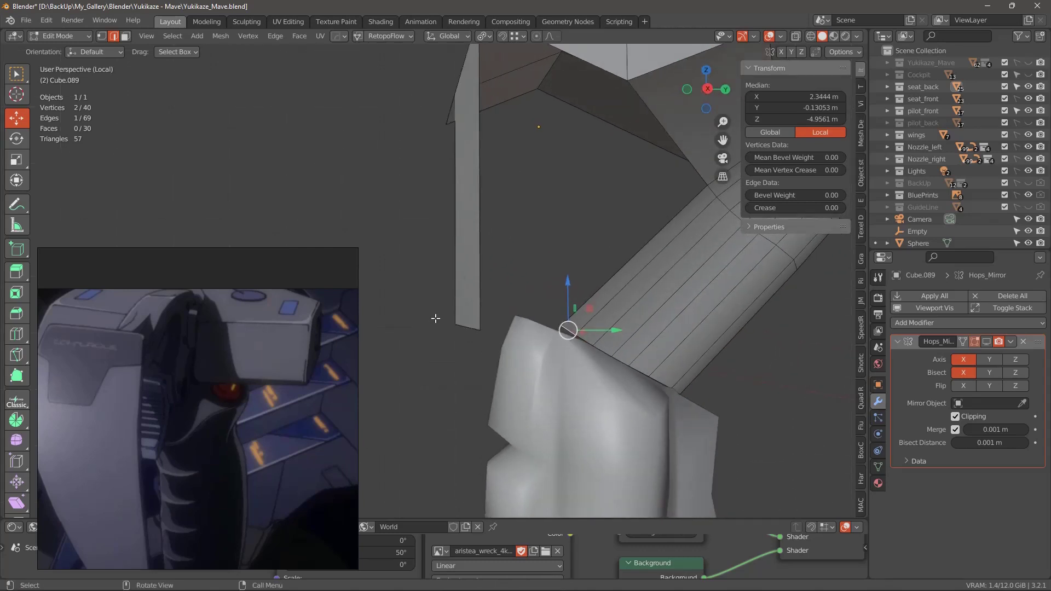
{"action": "middle_click", "coordinate": [501, 319]}
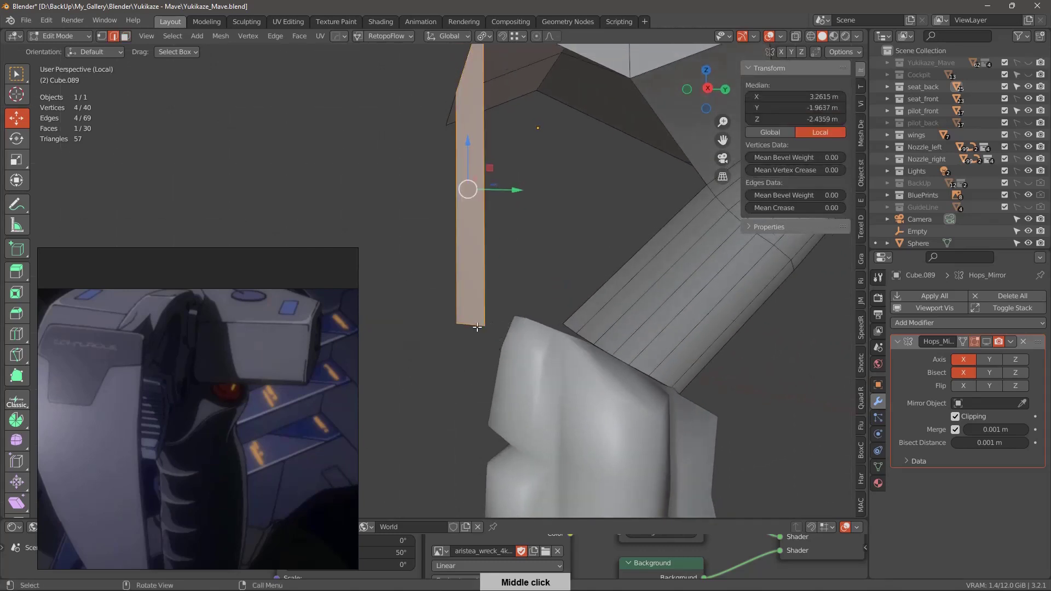
{"action": "middle_click", "coordinate": [505, 334]}
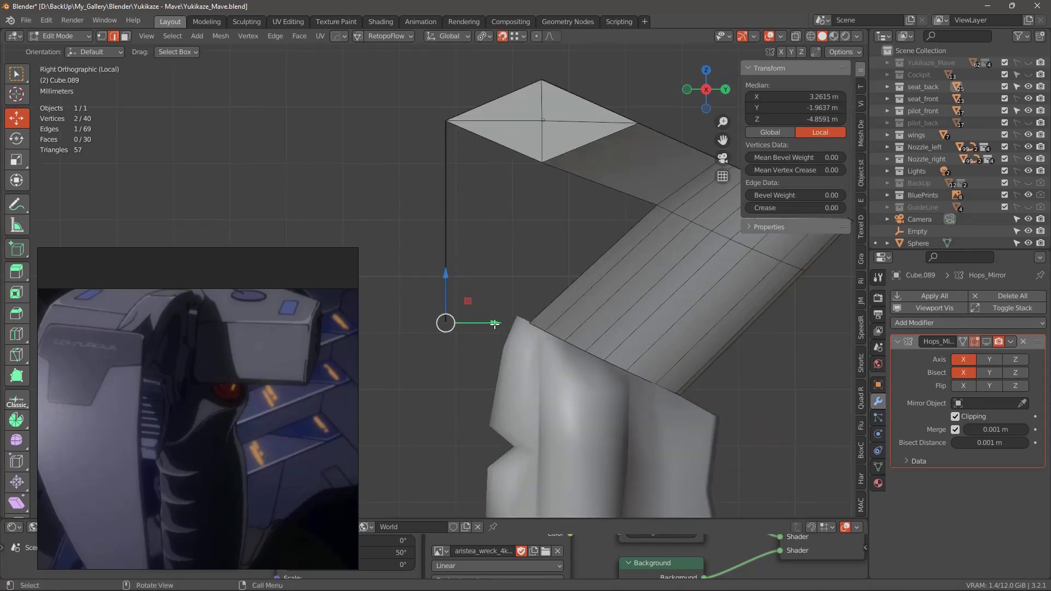
{"action": "middle_click", "coordinate": [607, 362]}
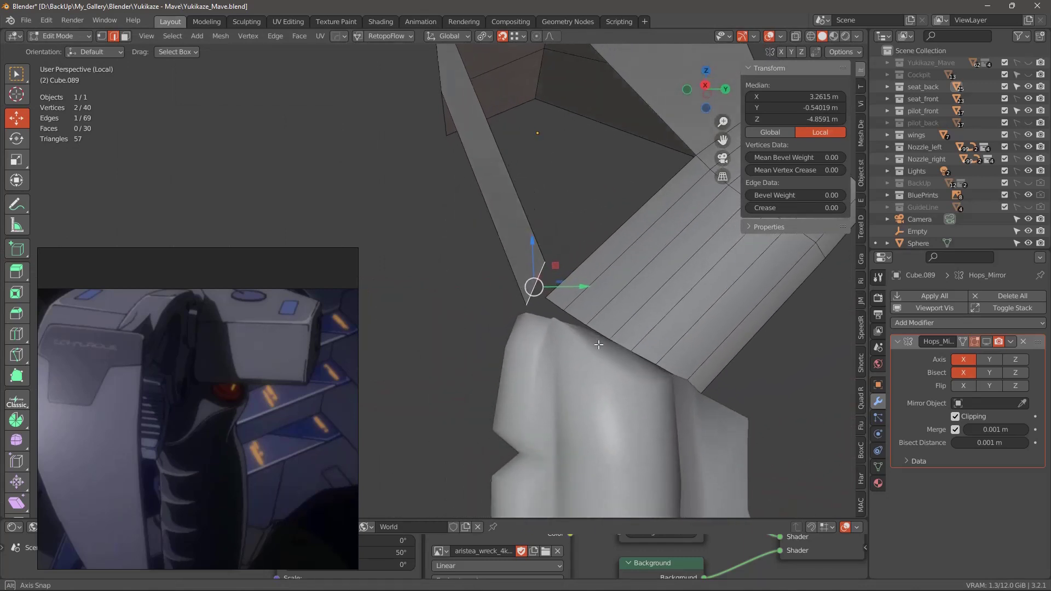
{"action": "middle_click", "coordinate": [596, 344]}
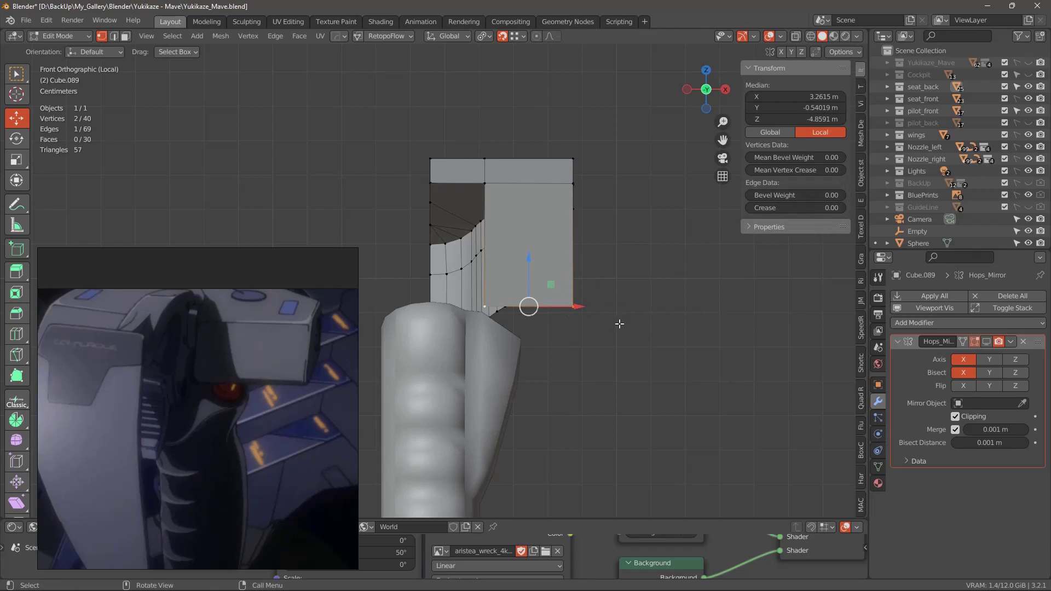
Merge the upper flap's stray corner vertices At Last so the arm tapers to a single tip.
{"action": "middle_click", "coordinate": [621, 339]}
{"action": "middle_click", "coordinate": [517, 322]}
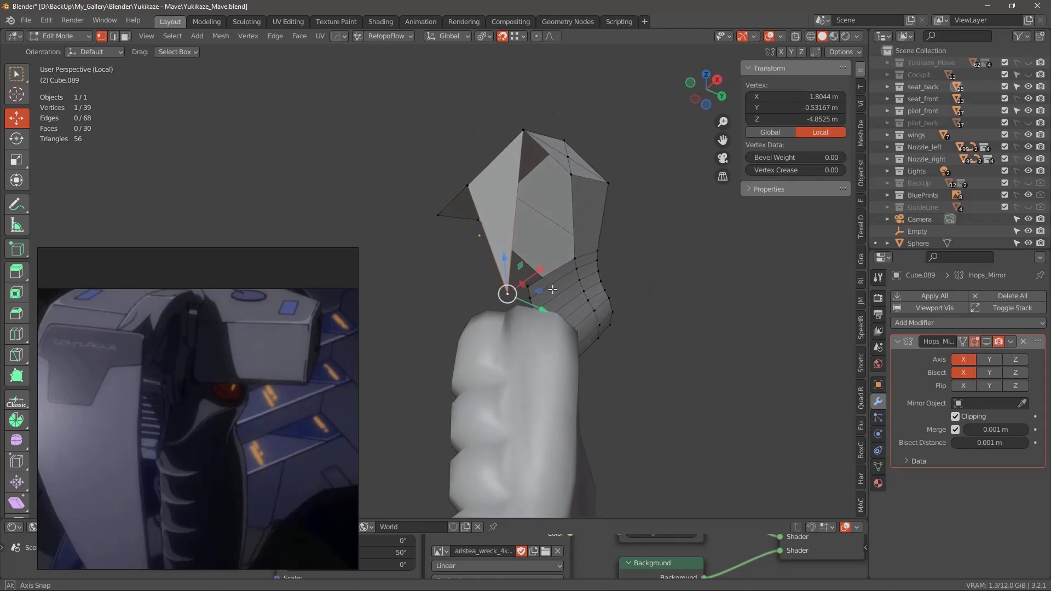
{"action": "middle_click", "coordinate": [463, 347]}
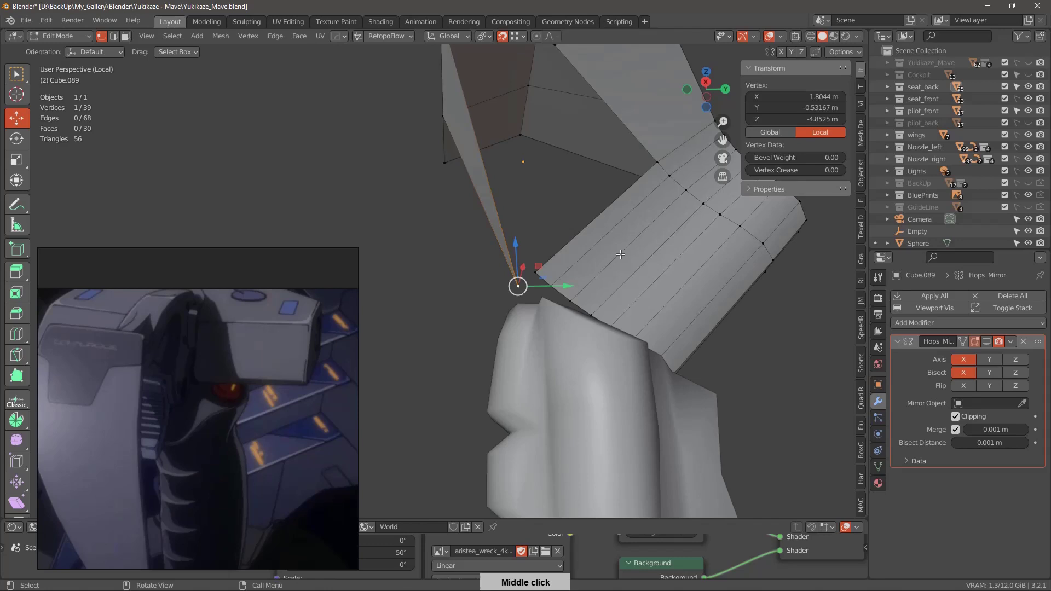
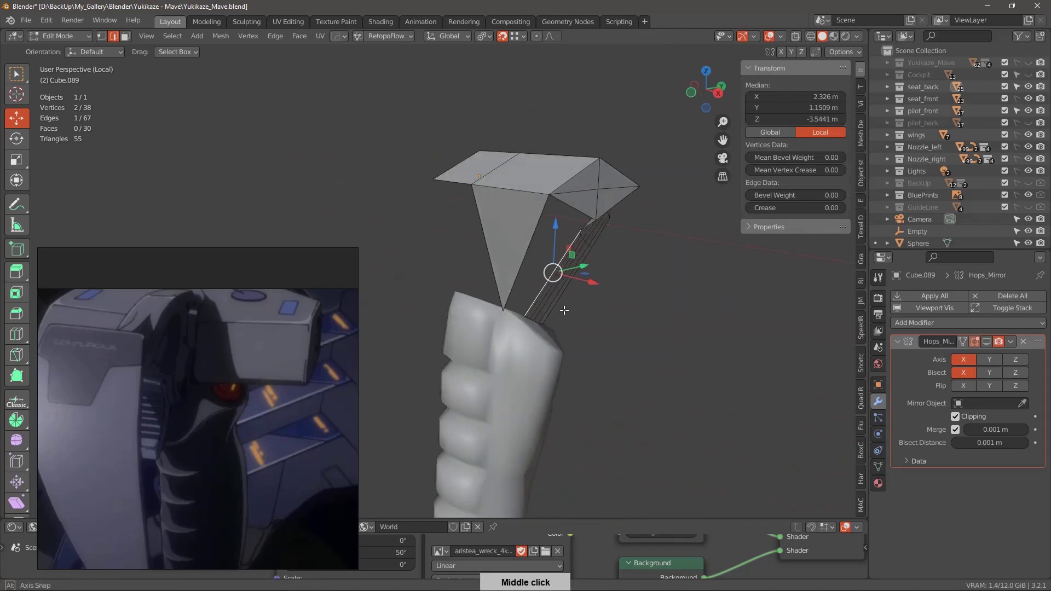
{"action": "middle_click", "coordinate": [523, 280]}
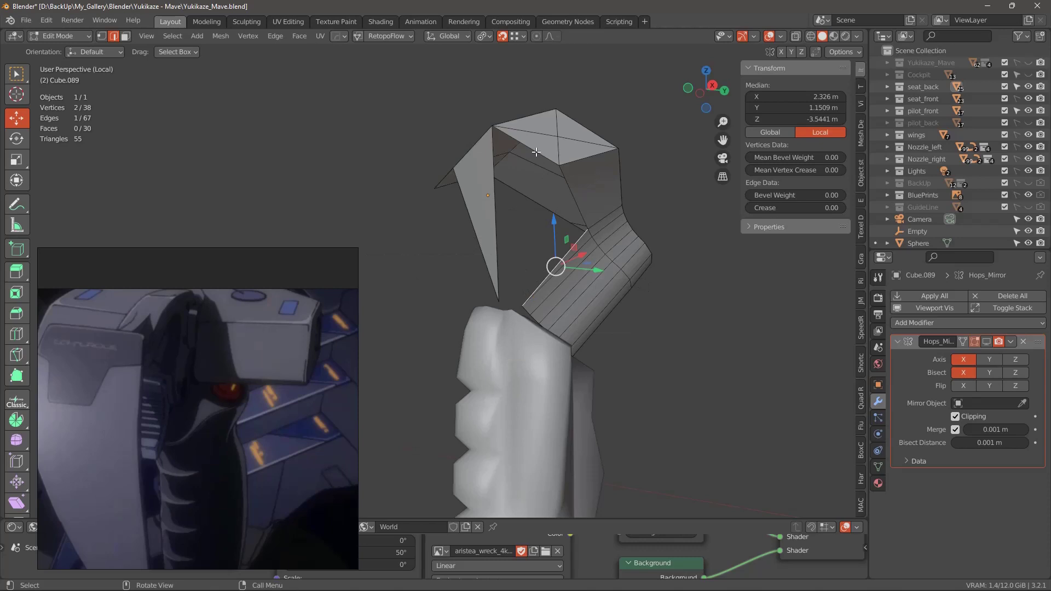
{"action": "middle_click", "coordinate": [569, 240]}
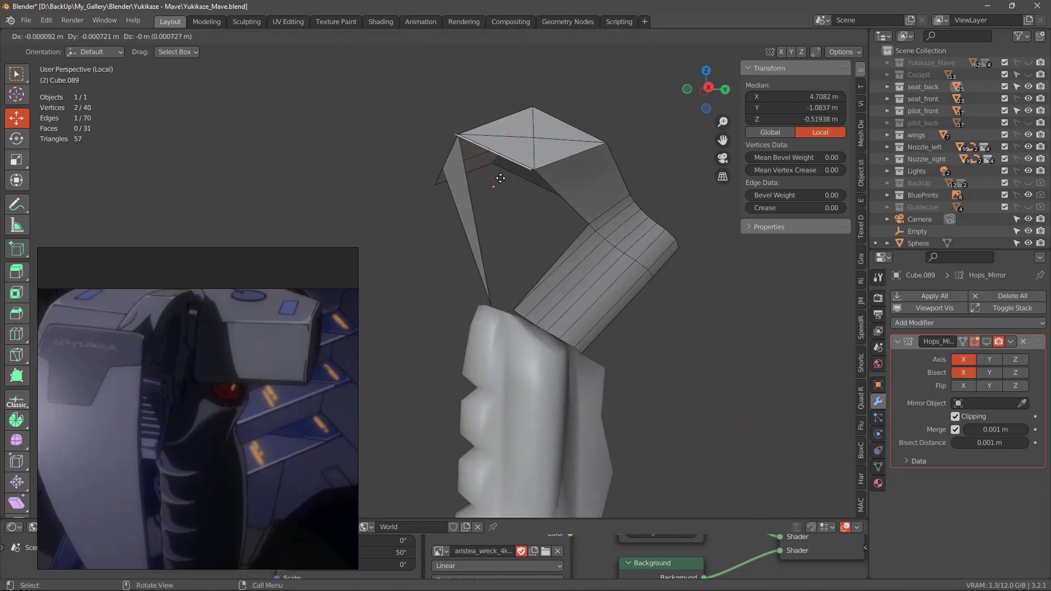
{"action": "middle_click", "coordinate": [571, 299]}
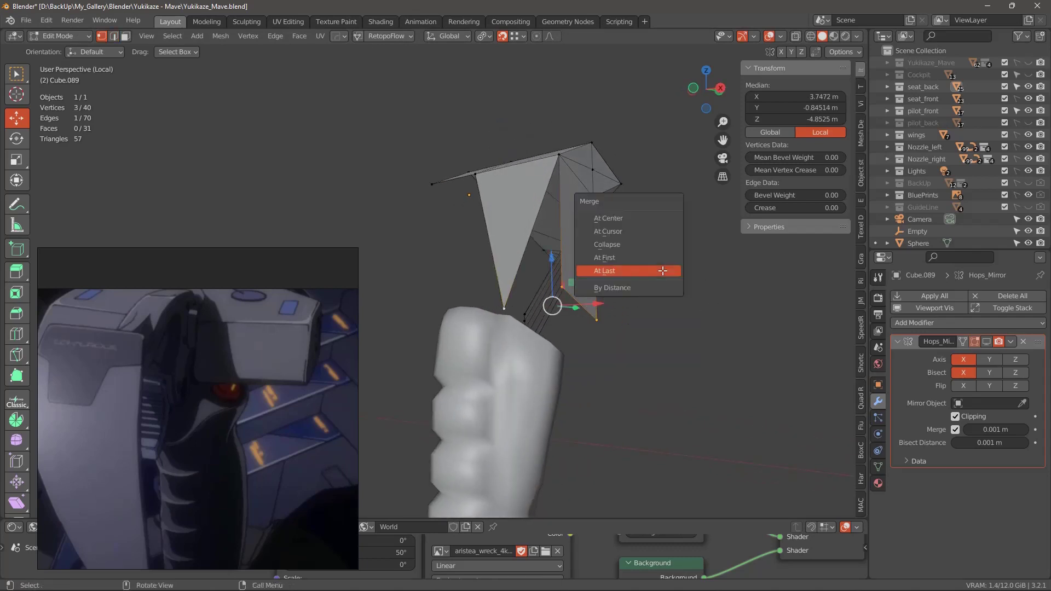
{"action": "middle_click", "coordinate": [641, 330]}
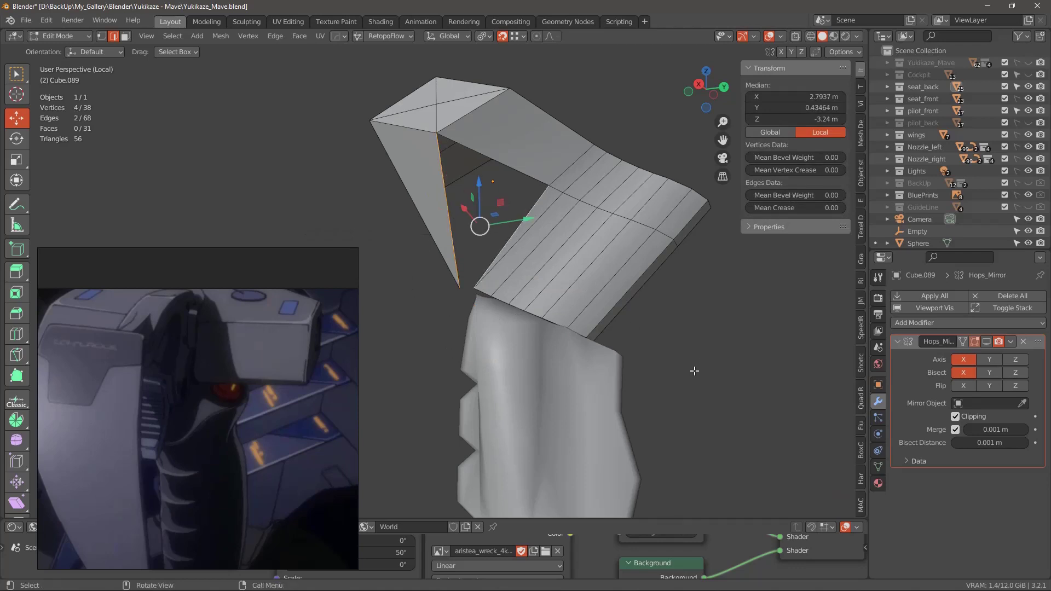
Merge the tapering arm's tip At Last onto the curved strip's bottom corner vertex.
{"action": "middle_click", "coordinate": [698, 383]}
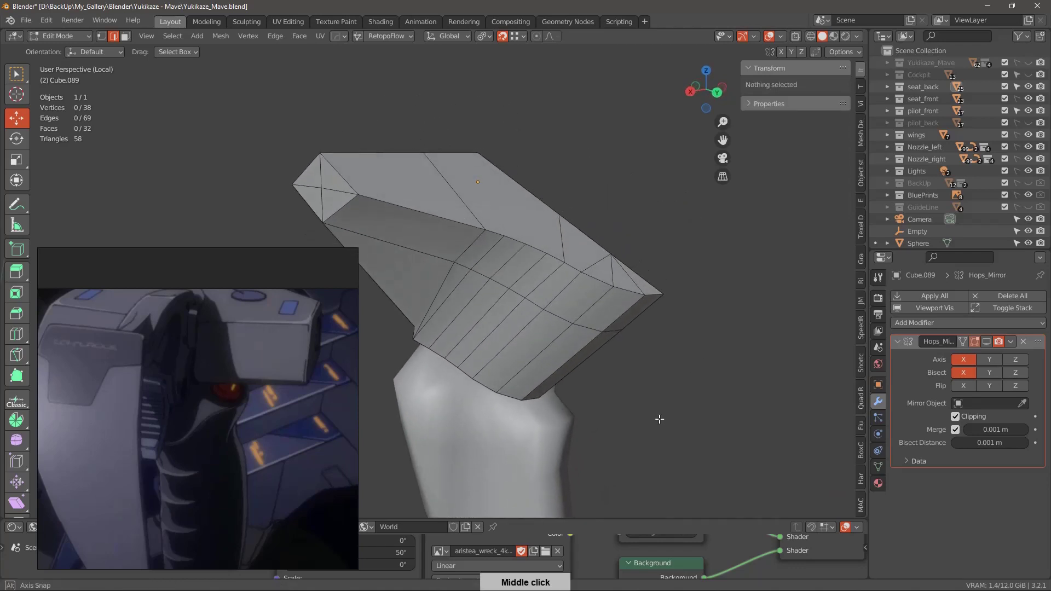
{"action": "middle_click", "coordinate": [716, 370]}
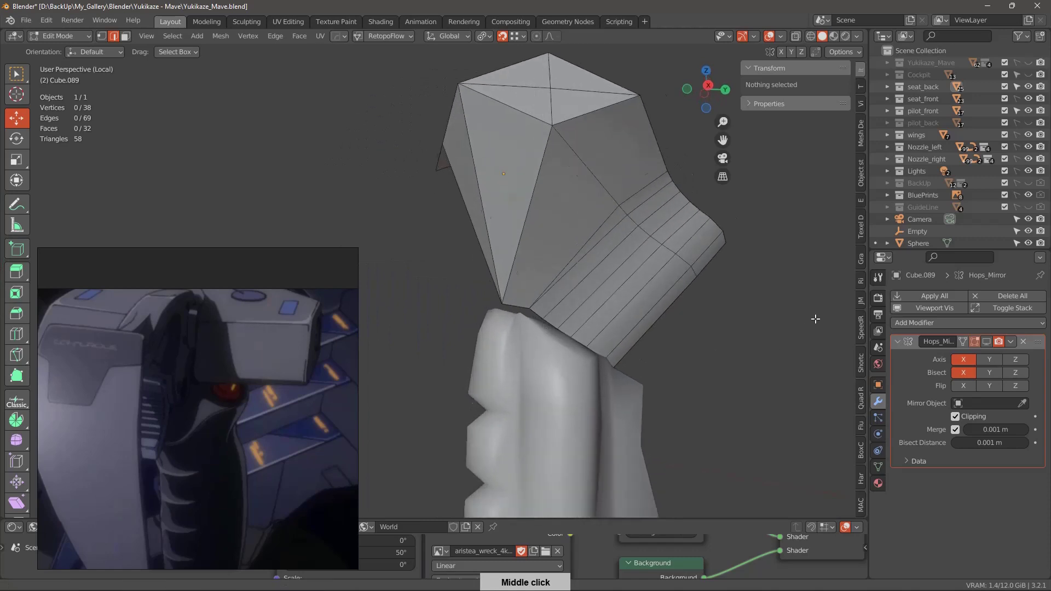
{"action": "middle_click", "coordinate": [643, 421]}
{"action": "middle_click", "coordinate": [673, 367]}
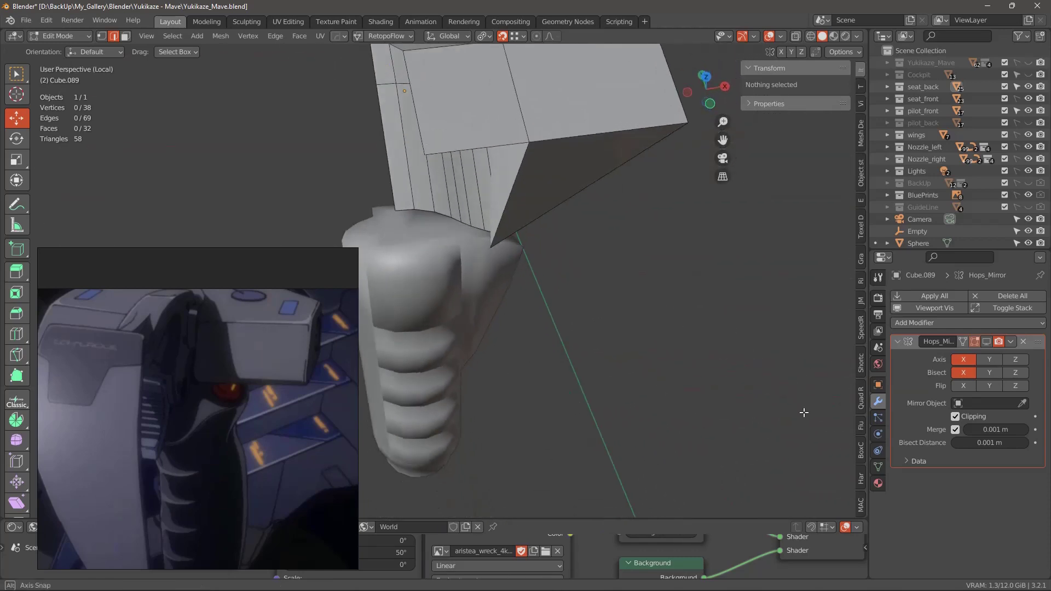
{"action": "middle_click", "coordinate": [646, 354]}
{"action": "middle_click", "coordinate": [552, 326]}
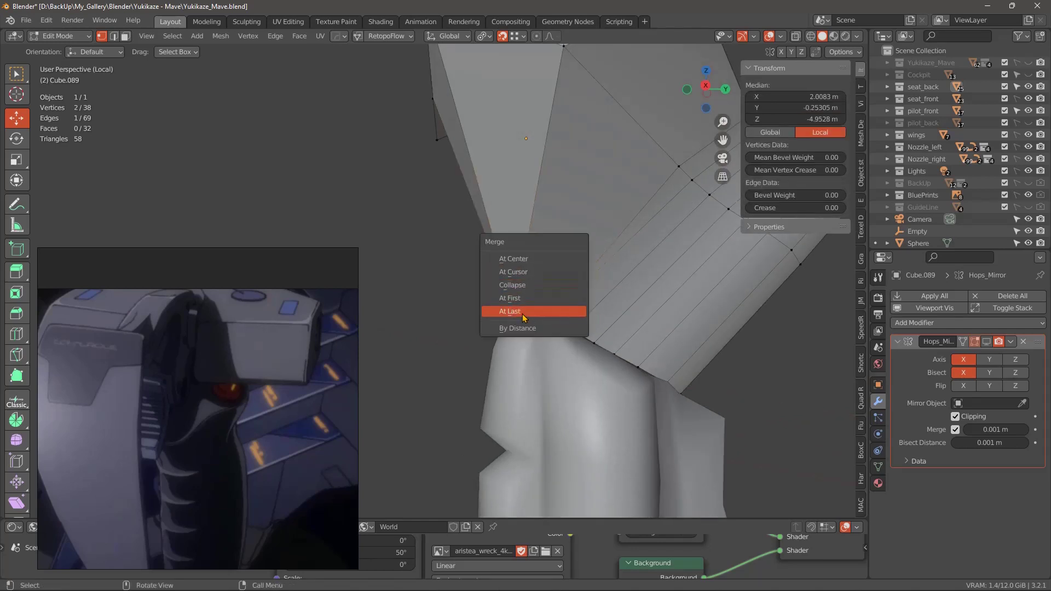
{"action": "middle_click", "coordinate": [563, 319]}
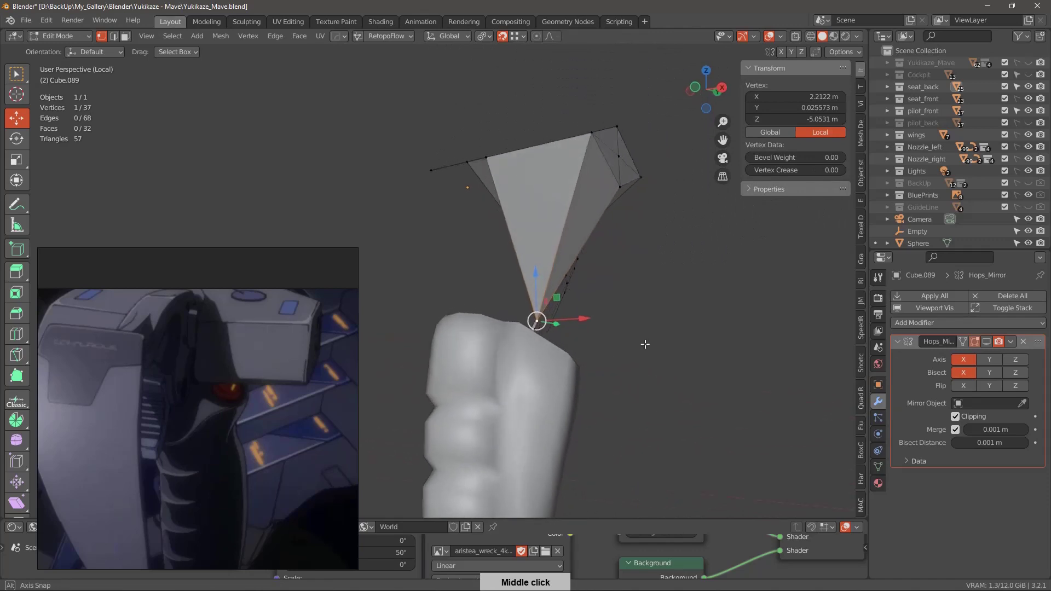
{"action": "middle_click", "coordinate": [640, 334]}
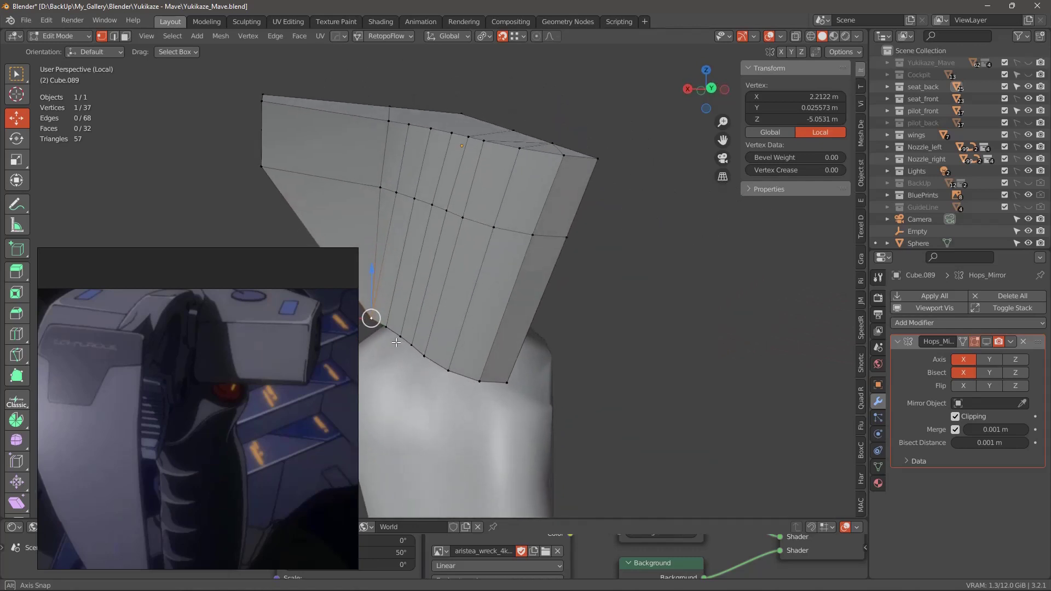
{"action": "middle_click", "coordinate": [512, 342]}
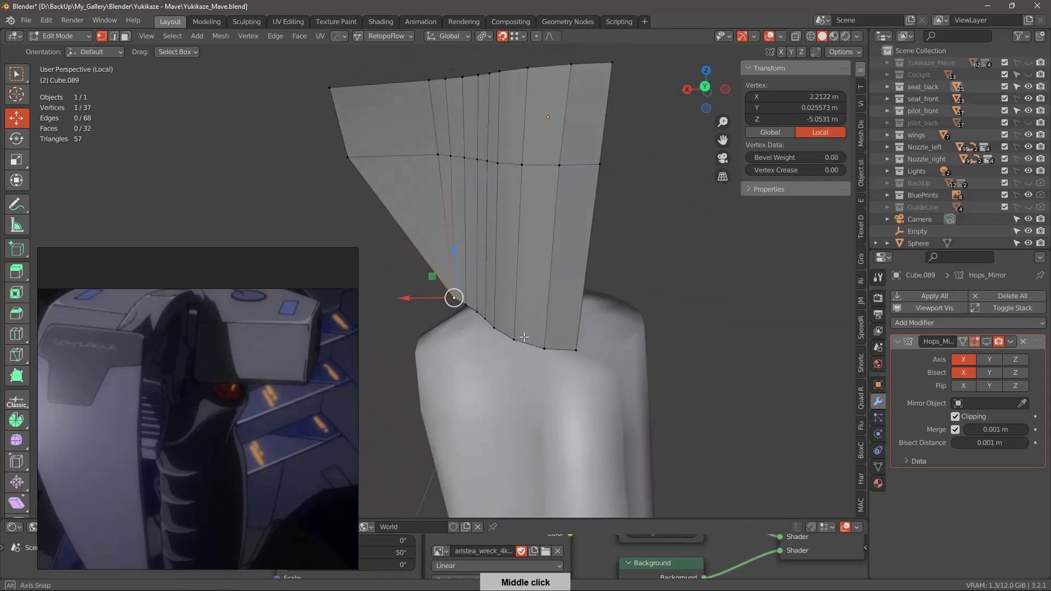
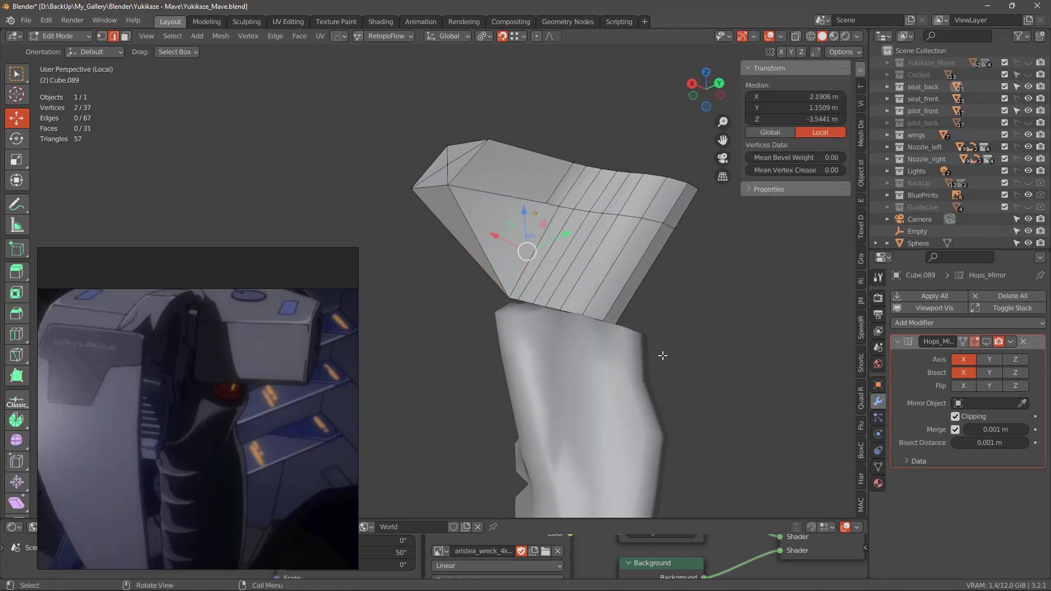
Scale the bracket's nine centre-line vertices along X so their median sits at 0 m.
{"action": "middle_click", "coordinate": [662, 342]}
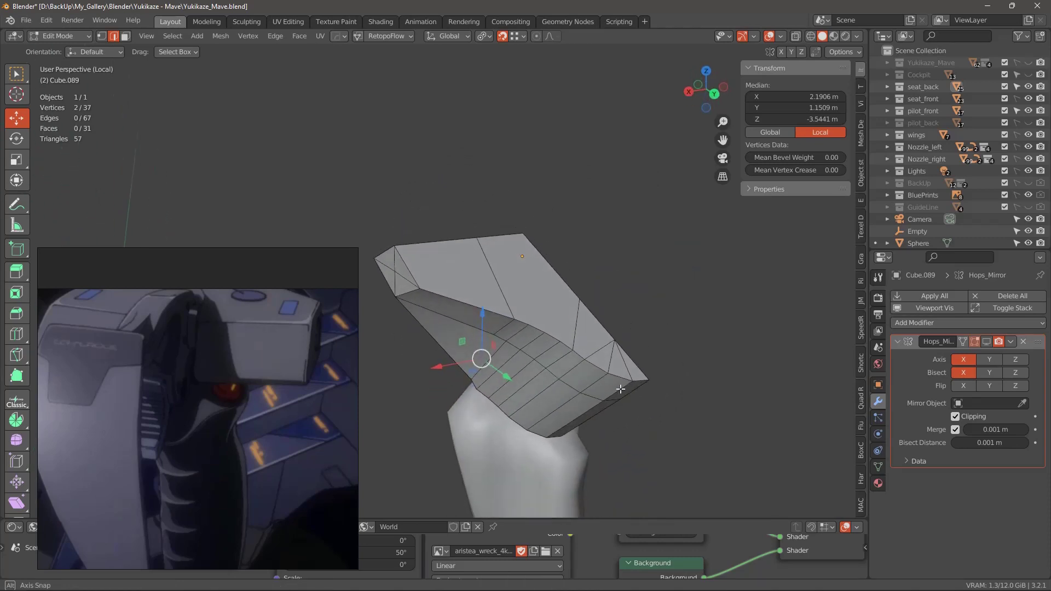
{"action": "middle_click", "coordinate": [654, 327]}
{"action": "middle_click", "coordinate": [645, 318]}
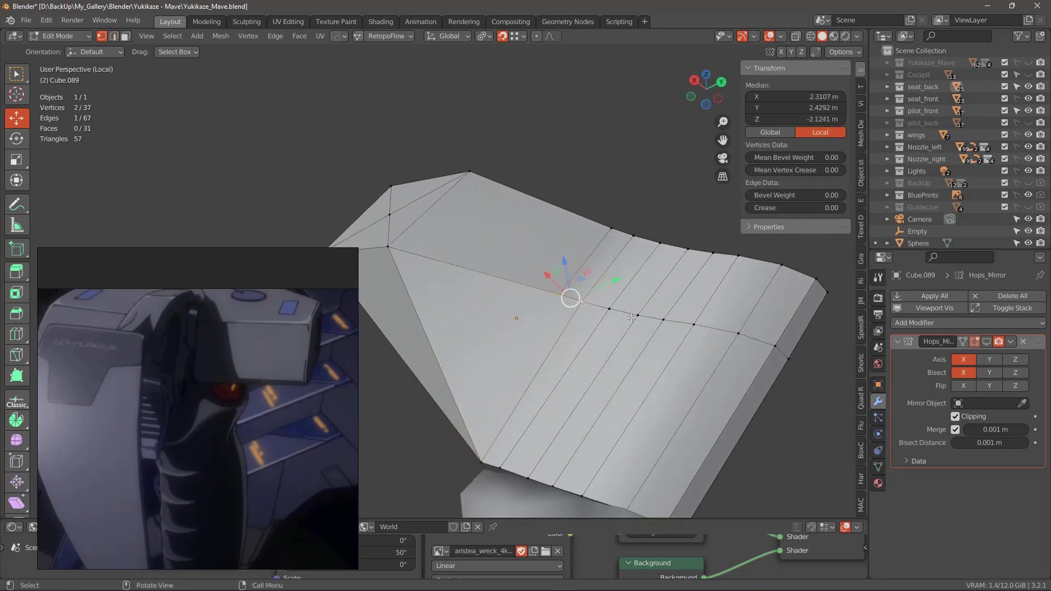
{"action": "middle_click", "coordinate": [620, 324]}
{"action": "middle_click", "coordinate": [615, 336]}
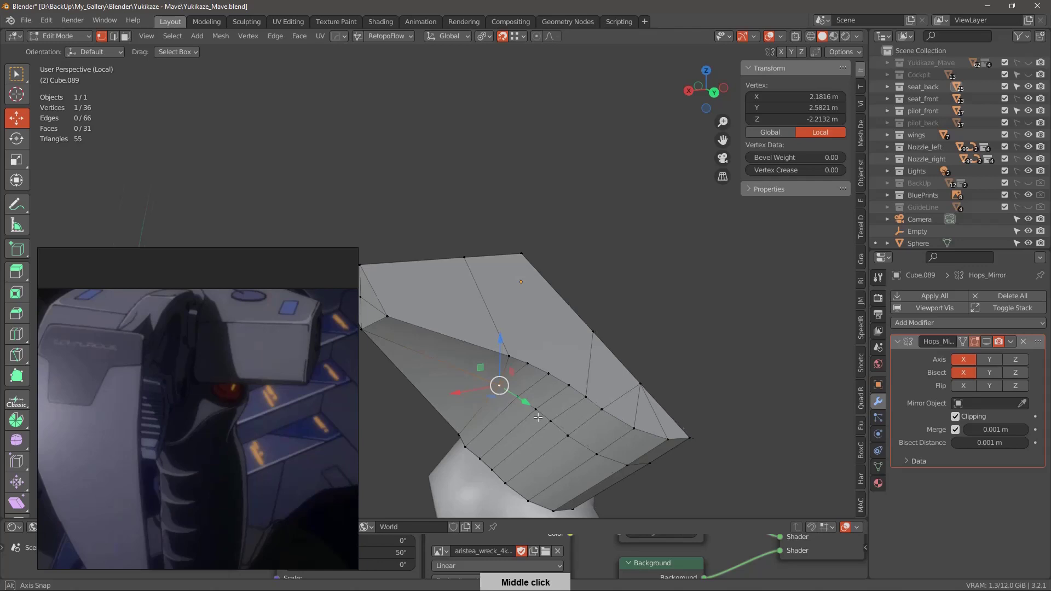
{"action": "middle_click", "coordinate": [677, 370]}
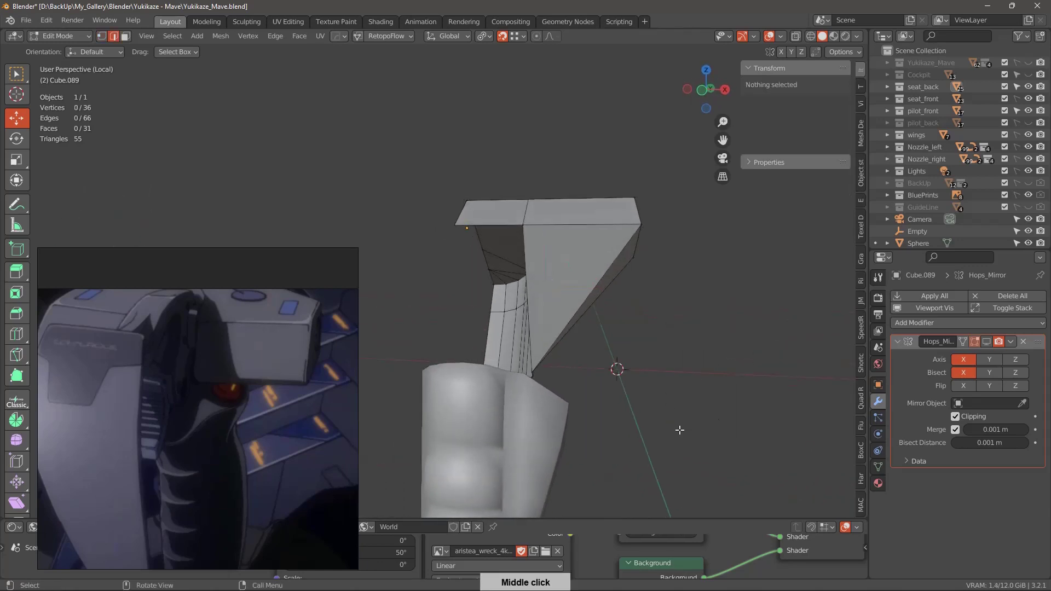
{"action": "middle_click", "coordinate": [542, 318]}
{"action": "middle_click", "coordinate": [547, 315]}
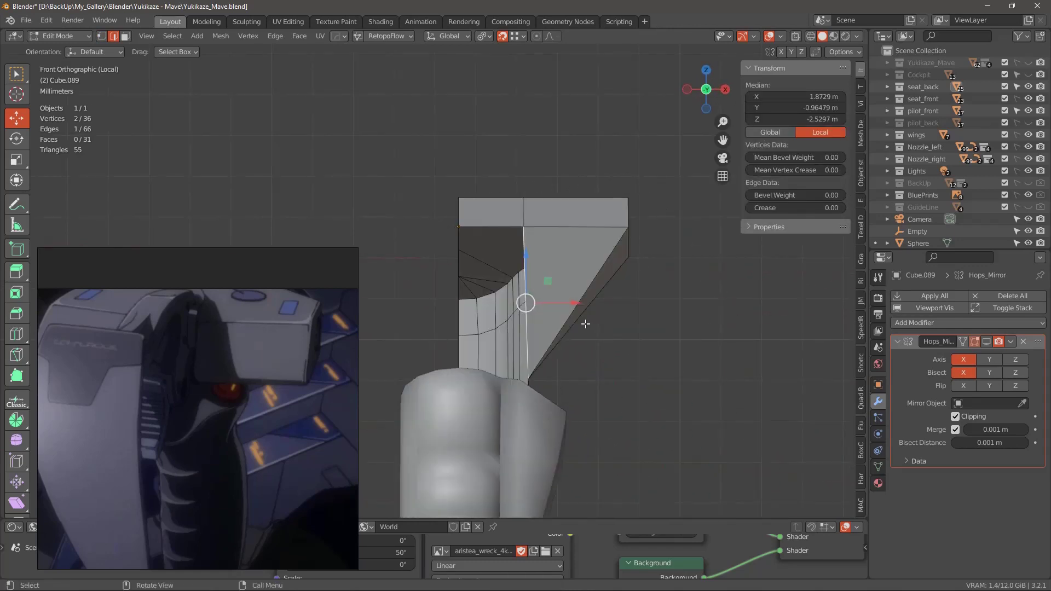
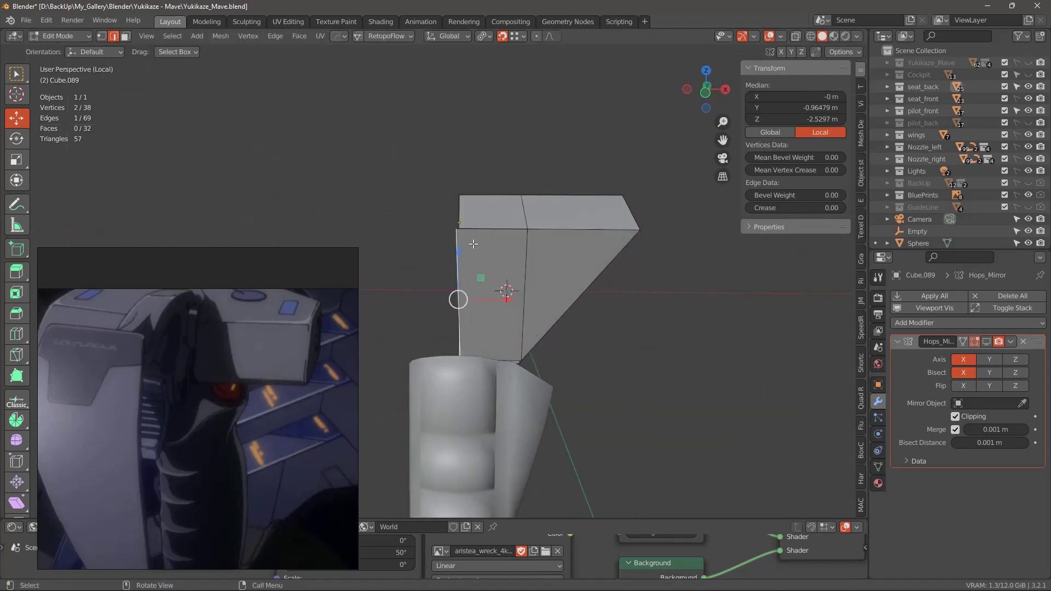
Orbit around the bracket's centre edge to check the flattened seam from all sides.
{"action": "middle_click", "coordinate": [537, 326]}
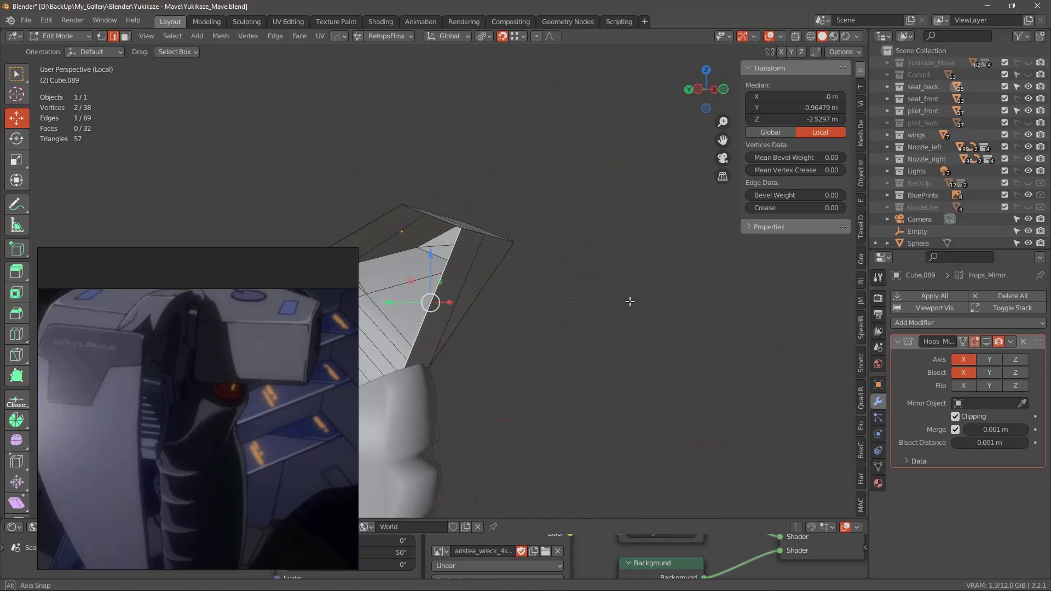
{"action": "middle_click", "coordinate": [607, 275]}
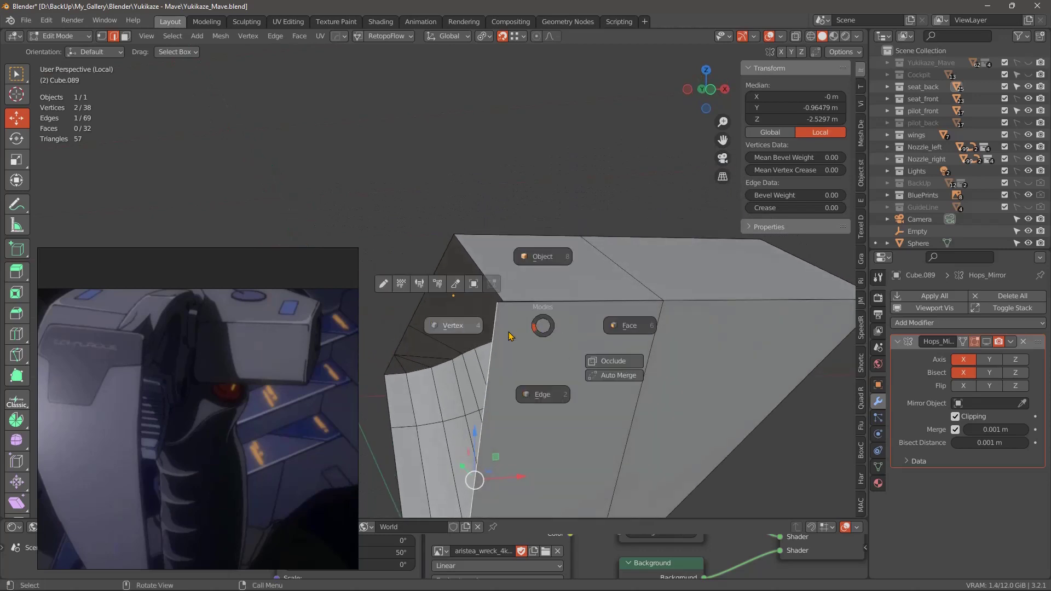
{"action": "middle_click", "coordinate": [512, 337]}
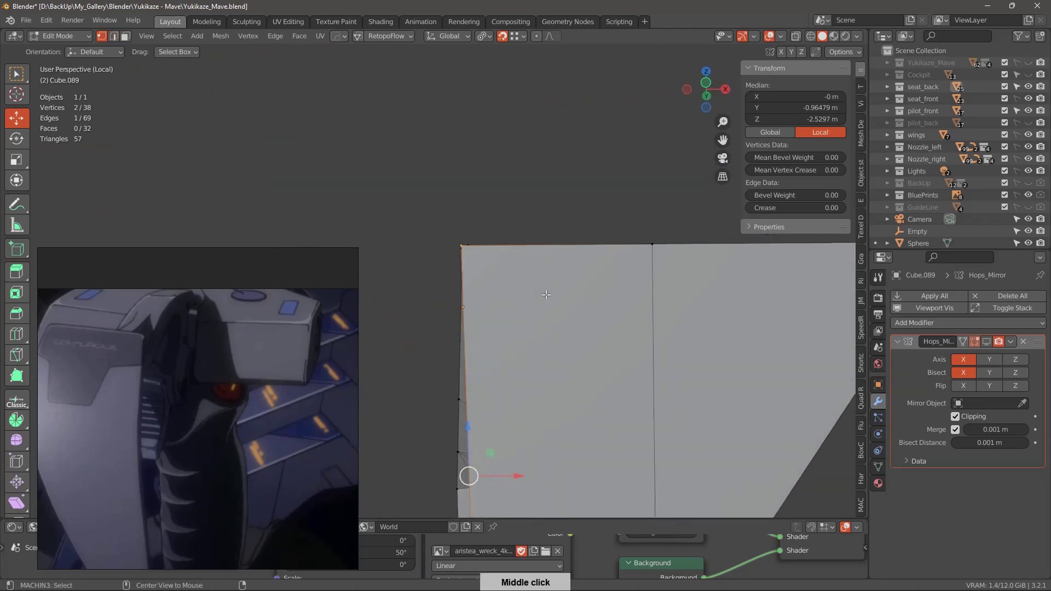
{"action": "middle_click", "coordinate": [557, 333]}
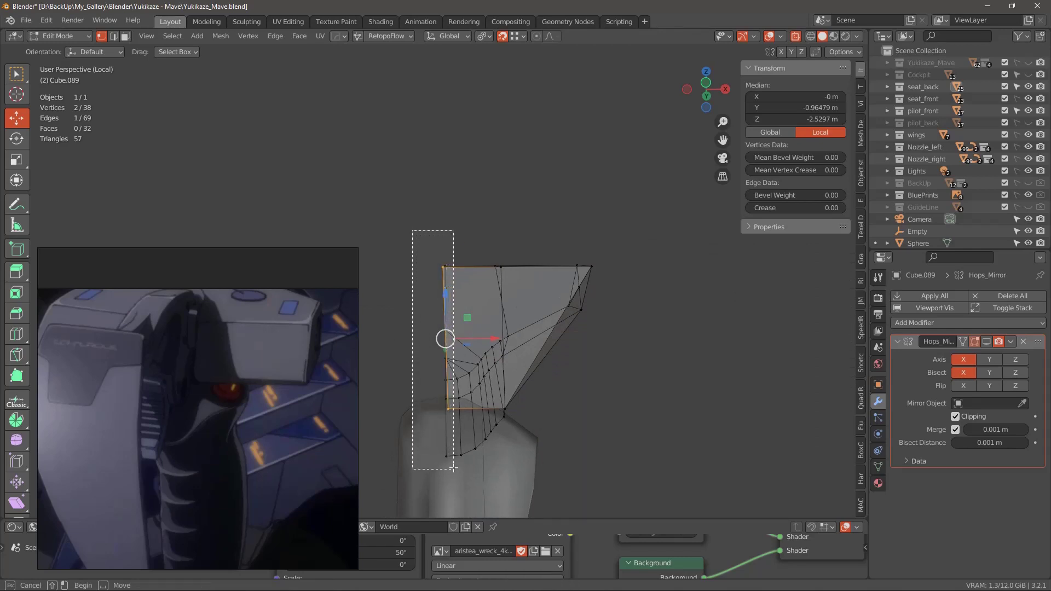
{"action": "middle_click", "coordinate": [574, 407]}
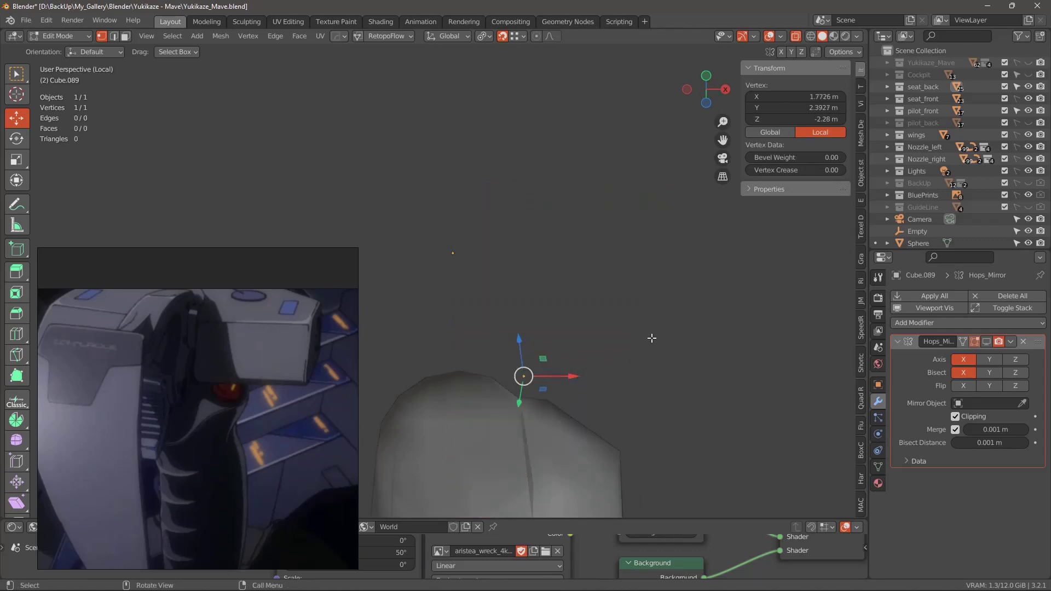
{"action": "middle_click", "coordinate": [591, 387]}
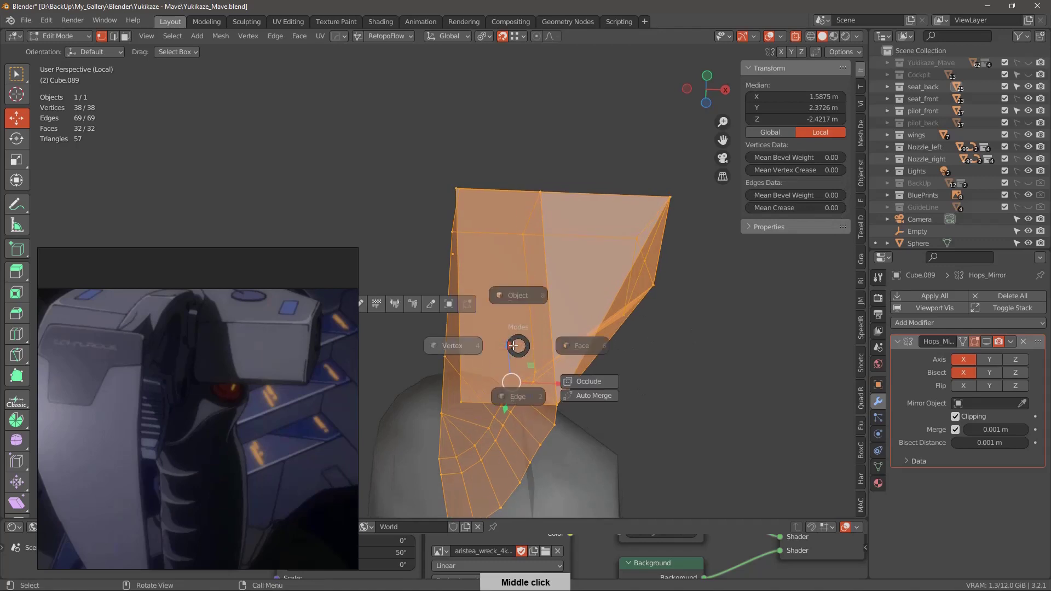
{"action": "middle_click", "coordinate": [599, 374]}
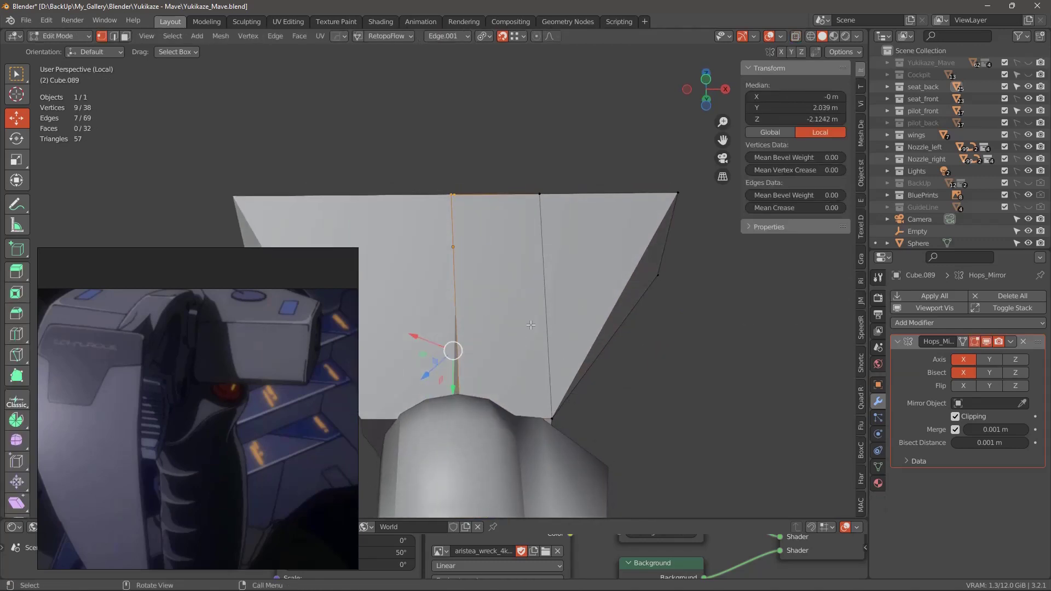
{"action": "middle_click", "coordinate": [564, 344]}
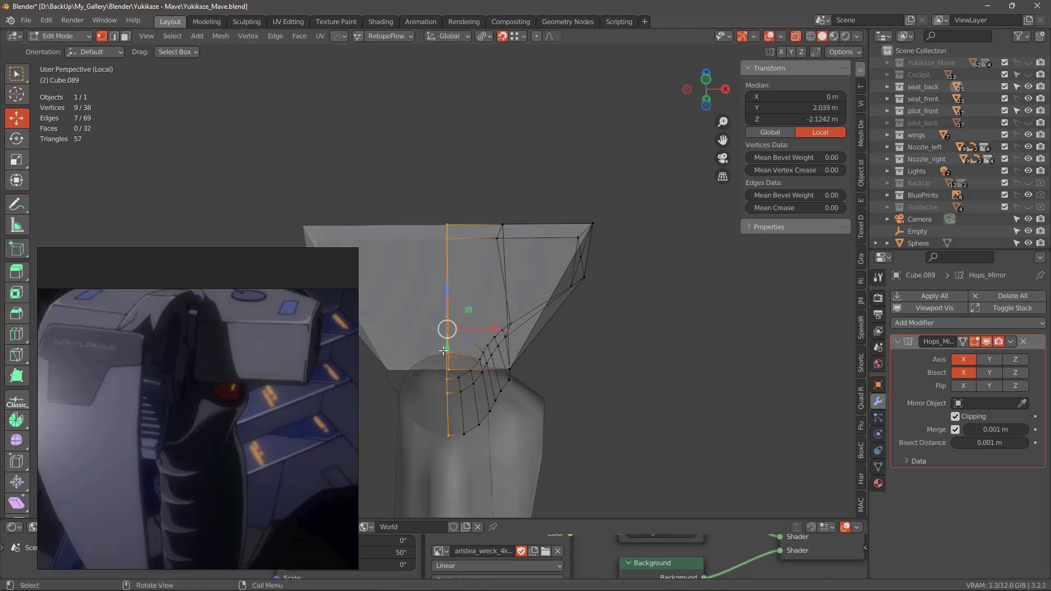
View the stick from the side and at an angle to check the finished bracket block.
{"action": "middle_click", "coordinate": [650, 412]}
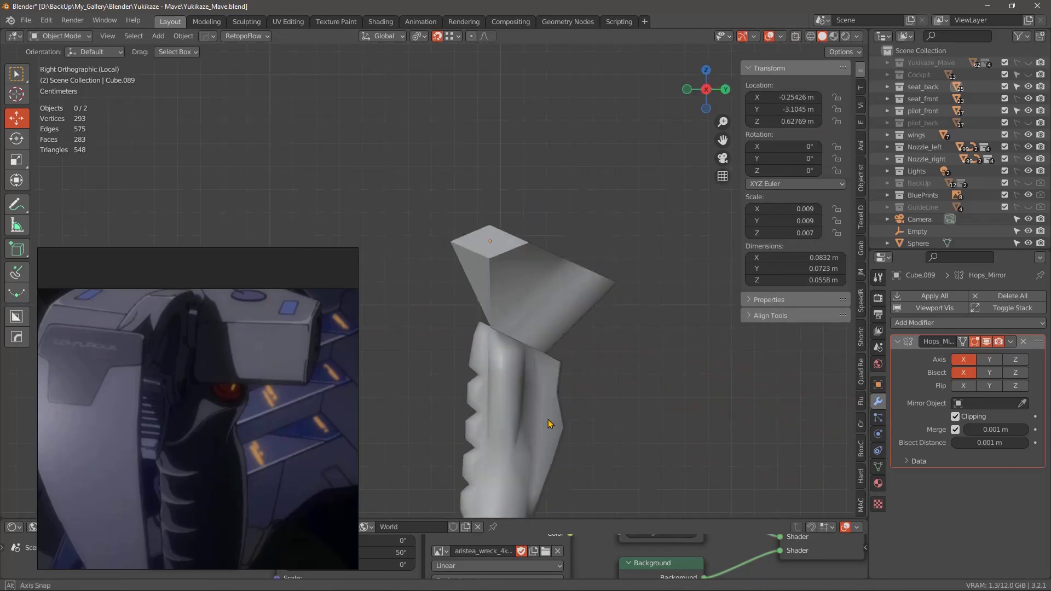
{"action": "middle_click", "coordinate": [552, 429]}
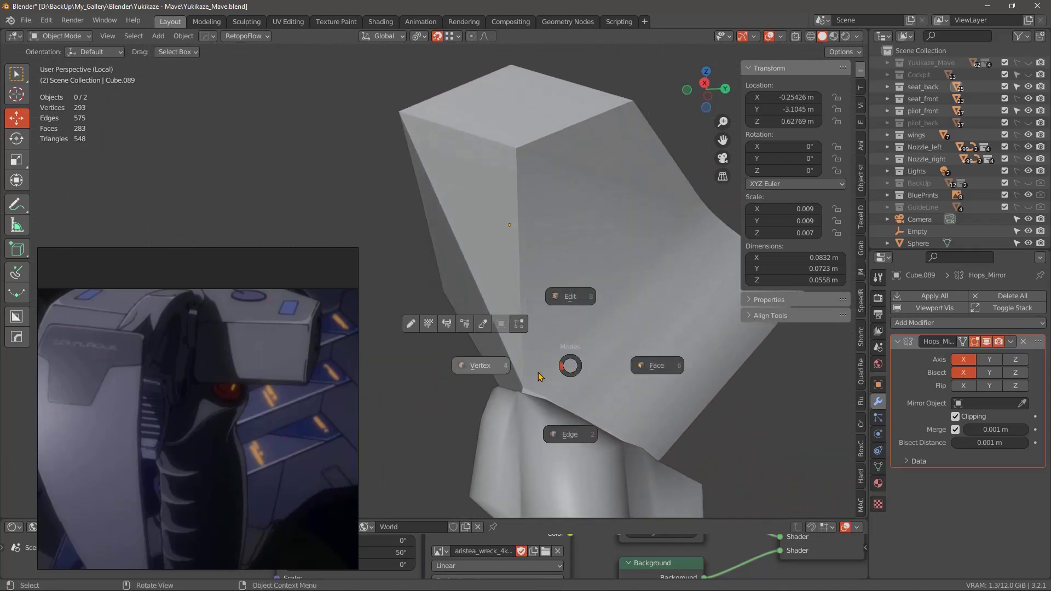
Move the bracket's bottom corner vertex to about Y −0.51, Z −4.68 onto the grip's top corner.
{"action": "middle_click", "coordinate": [543, 397]}
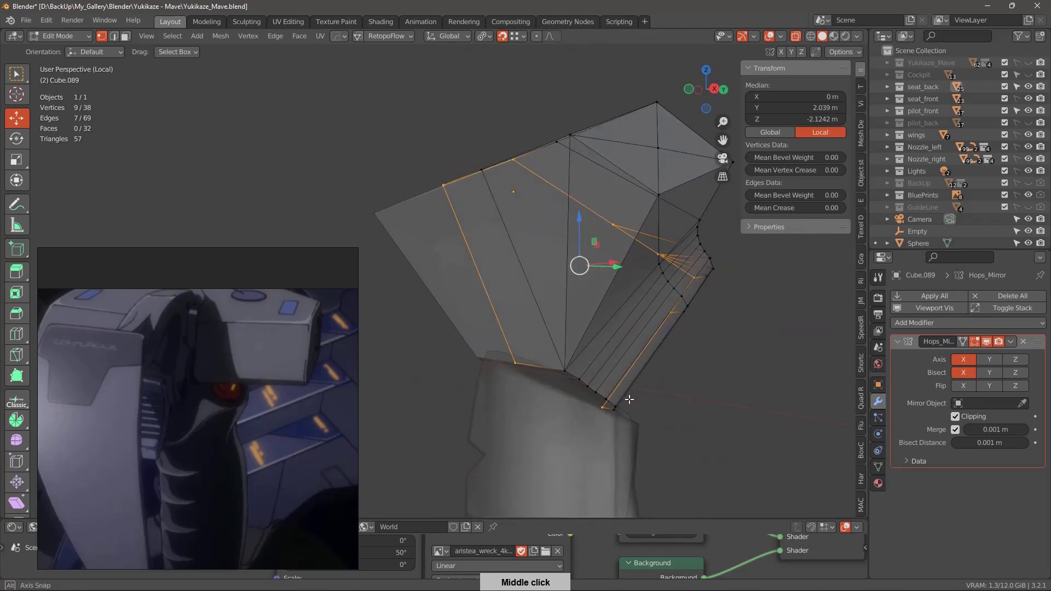
{"action": "middle_click", "coordinate": [589, 361]}
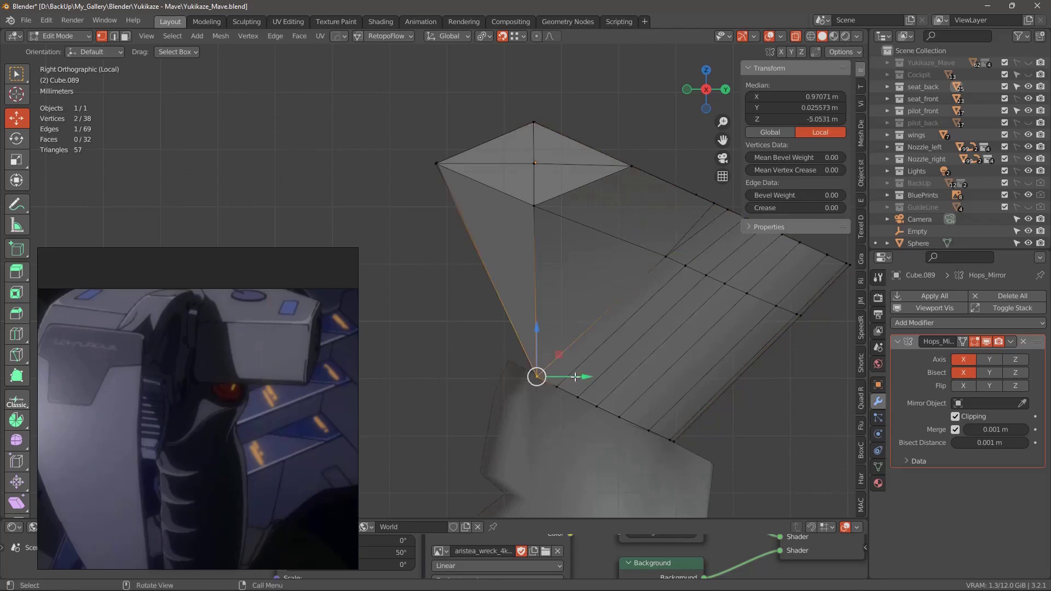
{"action": "middle_click", "coordinate": [598, 379]}
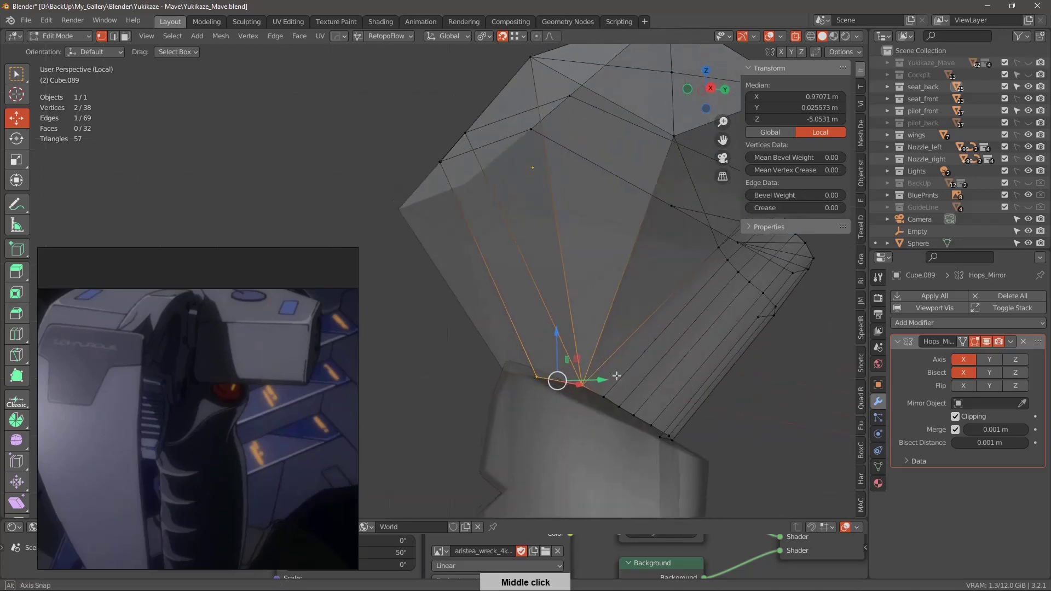
{"action": "middle_click", "coordinate": [629, 360]}
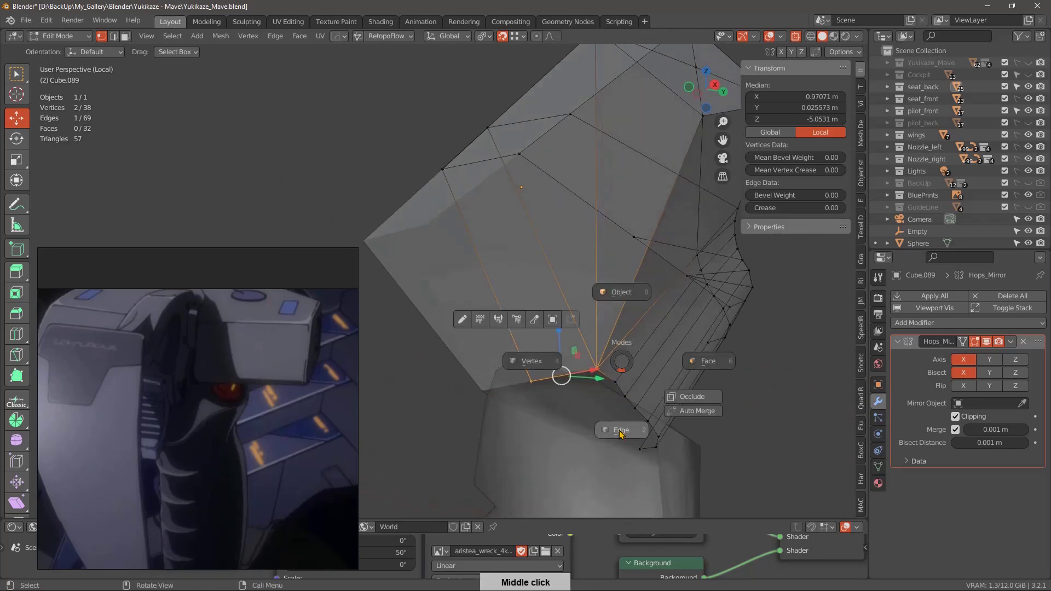
{"action": "middle_click", "coordinate": [589, 374]}
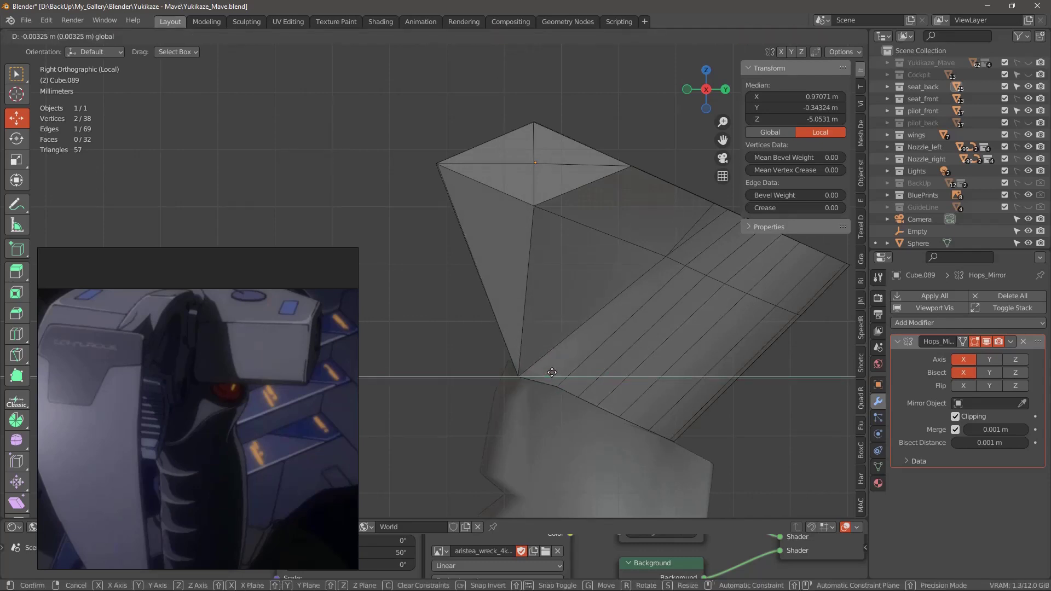
{"action": "middle_click", "coordinate": [574, 378]}
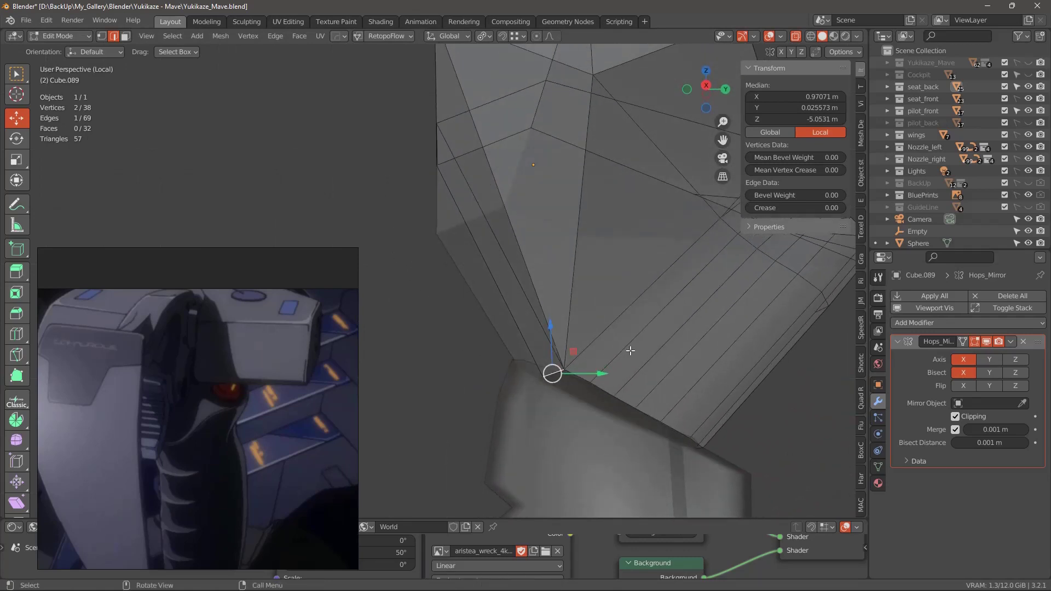
{"action": "middle_click", "coordinate": [628, 350]}
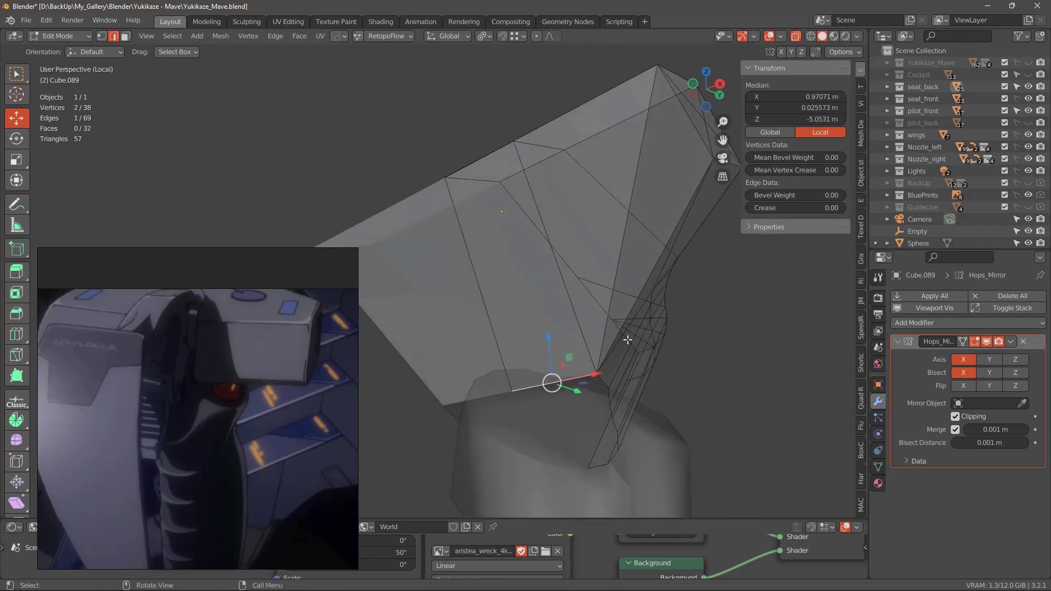
{"action": "middle_click", "coordinate": [592, 341]}
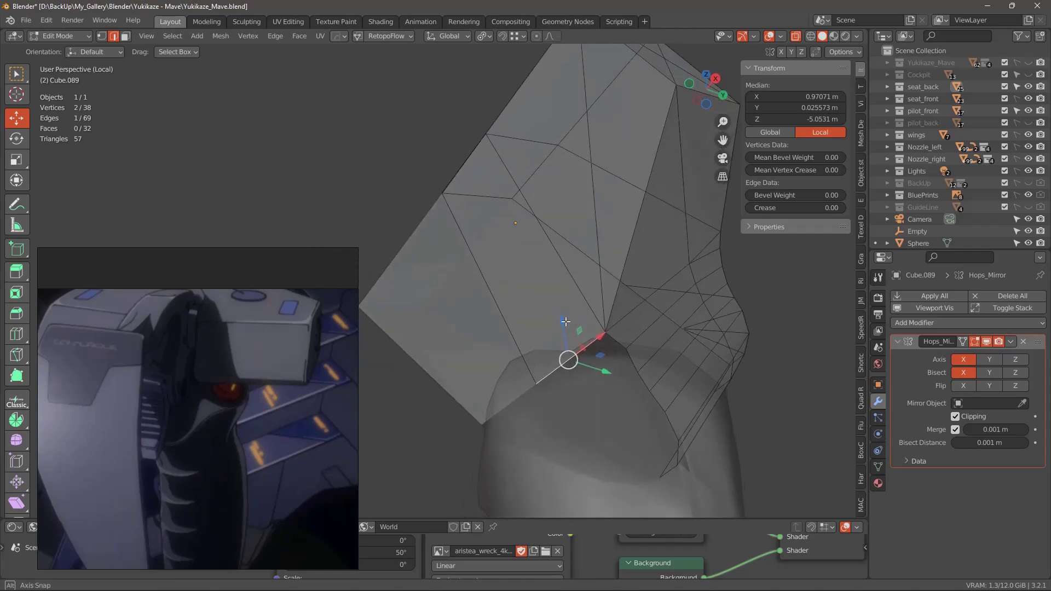
{"action": "middle_click", "coordinate": [527, 355]}
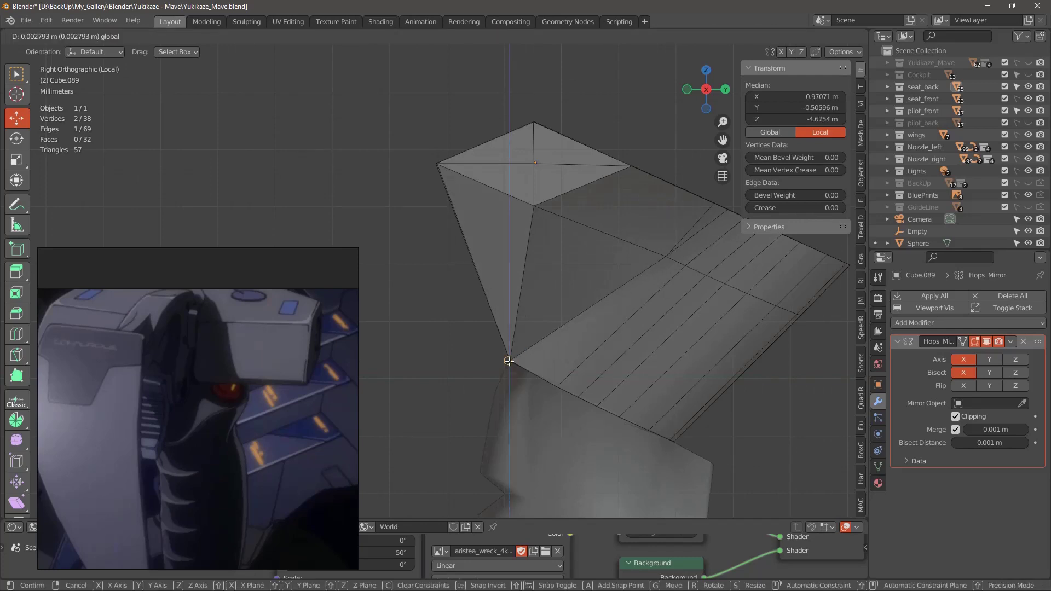
{"action": "middle_click", "coordinate": [615, 369]}
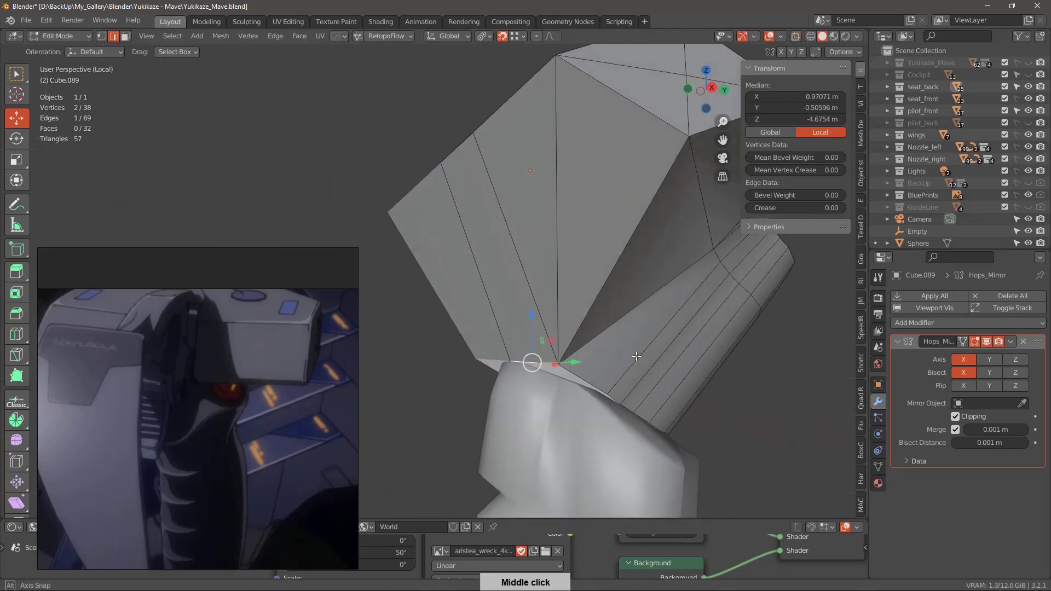
{"action": "middle_click", "coordinate": [585, 372]}
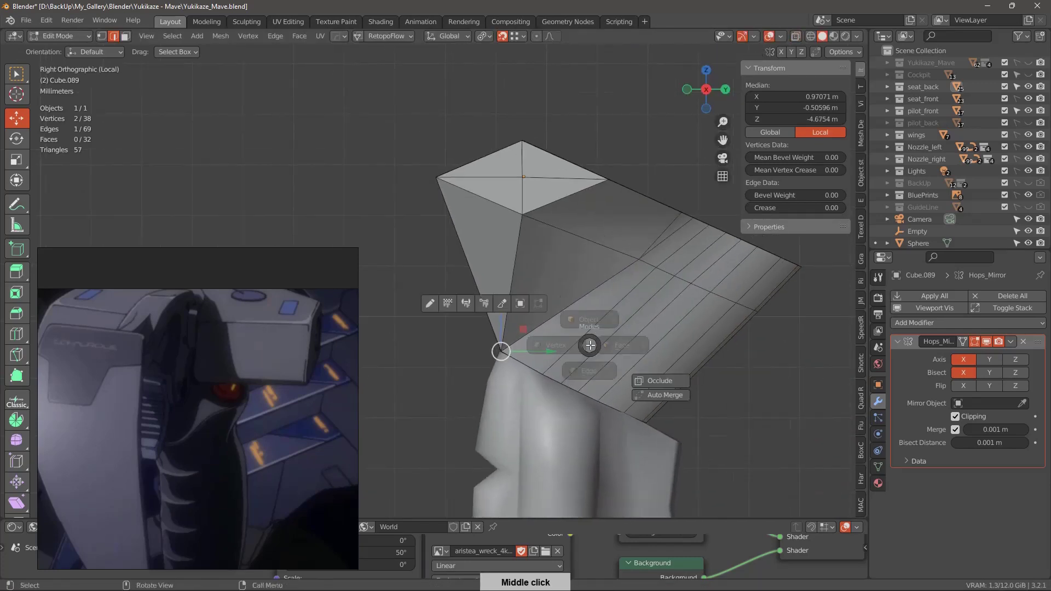
Dissolve the surplus bracket edge so its two adjacent faces become one, checking from several sides.
{"action": "right_click", "coordinate": [642, 332]}
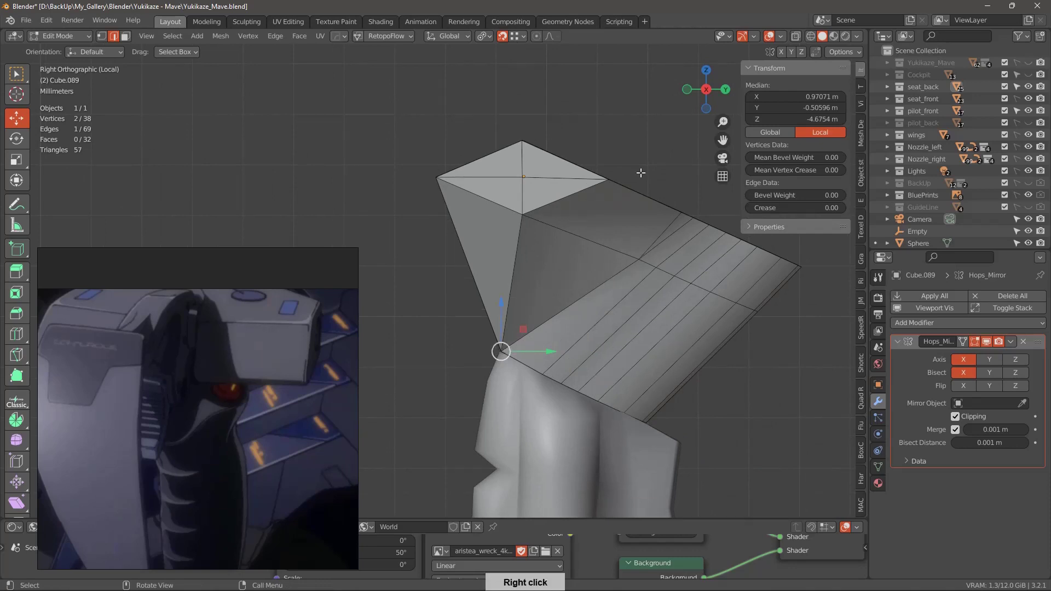
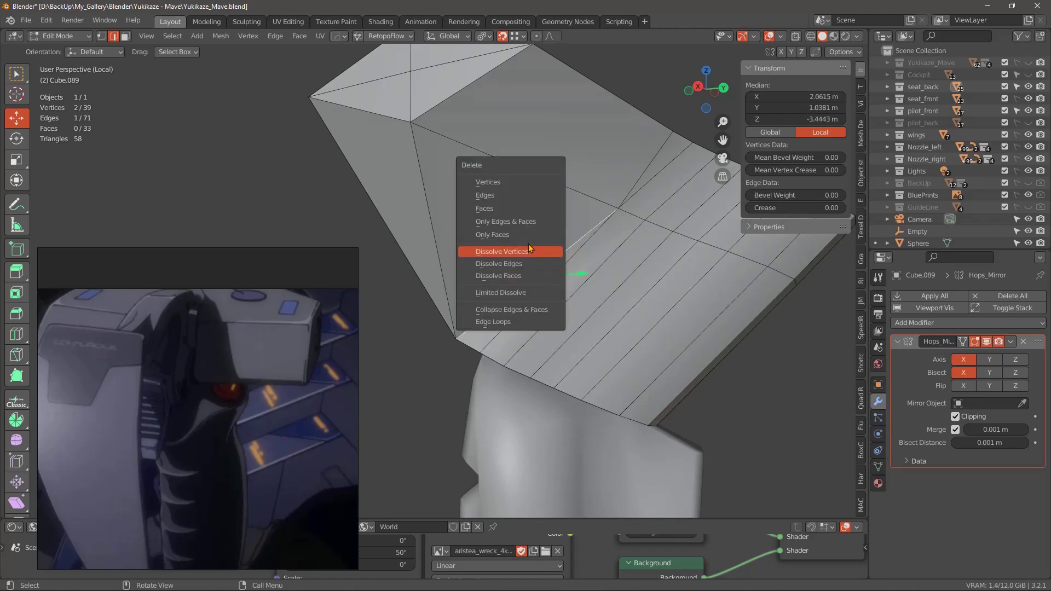
{"action": "middle_click", "coordinate": [562, 331]}
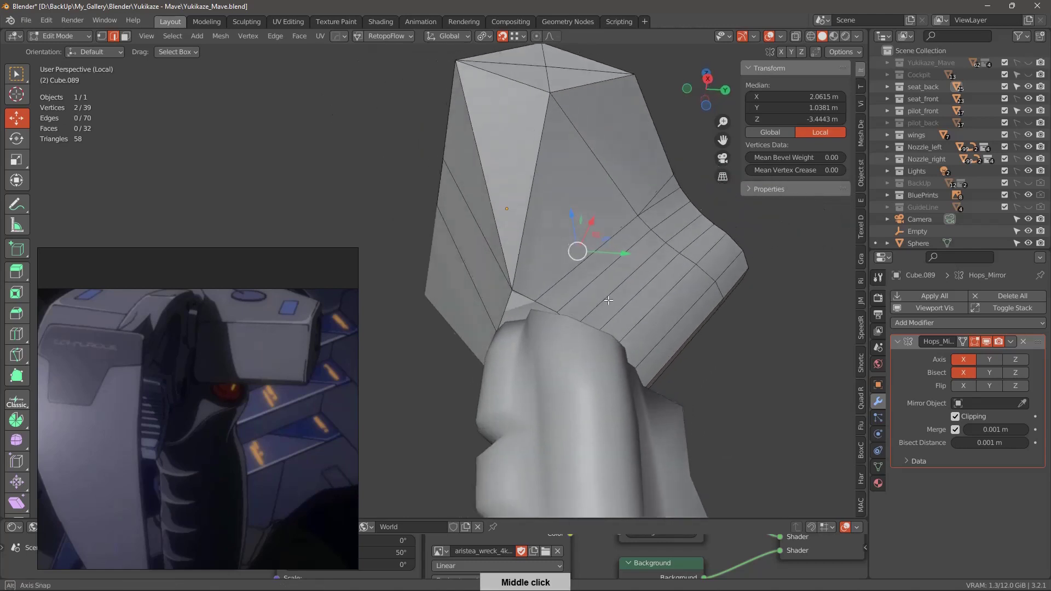
{"action": "middle_click", "coordinate": [677, 315]}
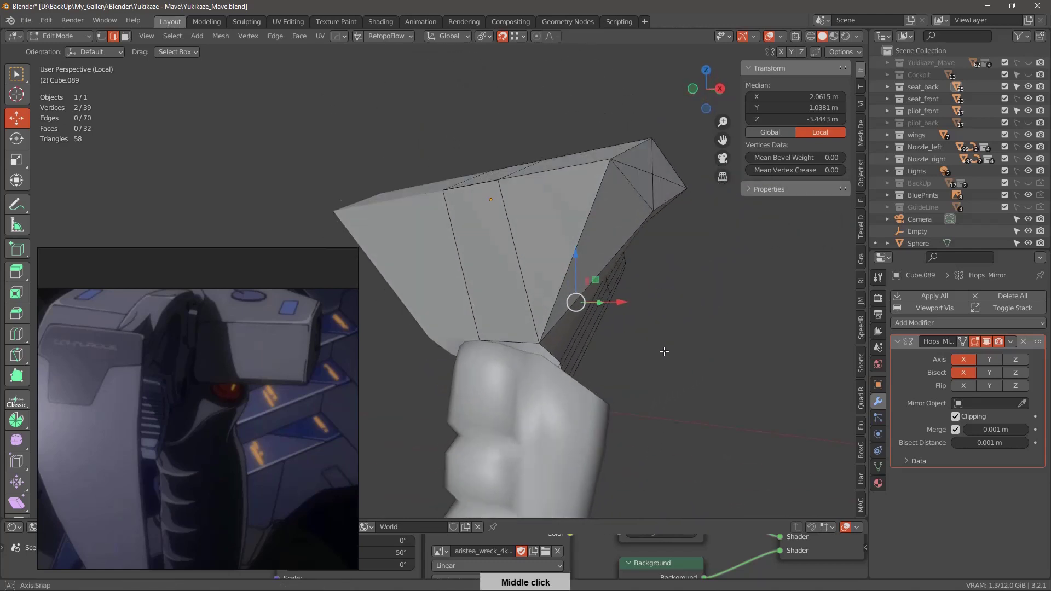
{"action": "middle_click", "coordinate": [590, 336]}
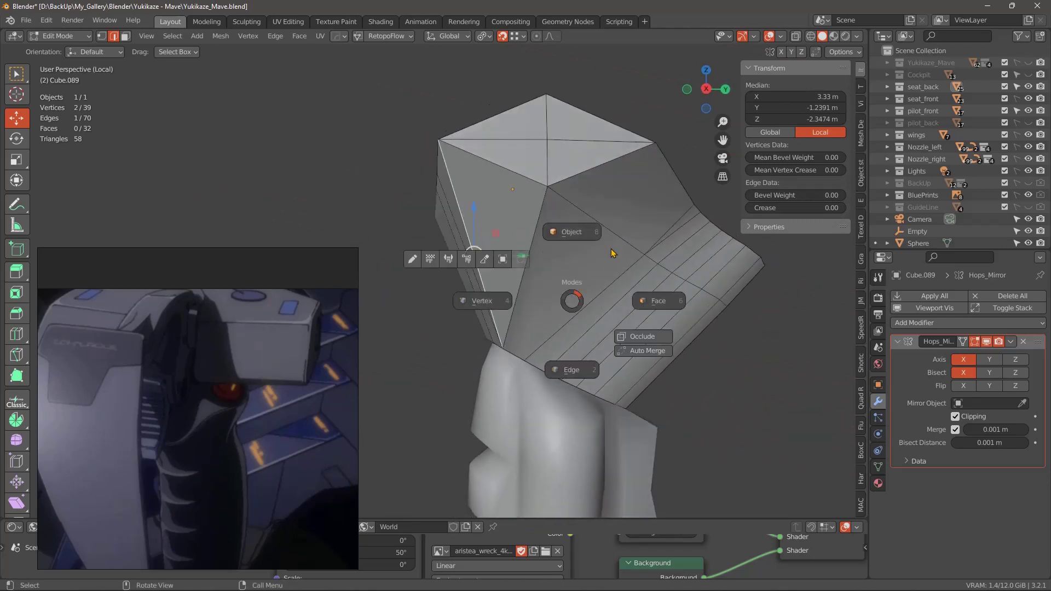
Orbit around the whole control stick to inspect the reshaped bracket and its underside.
{"action": "middle_click", "coordinate": [624, 295]}
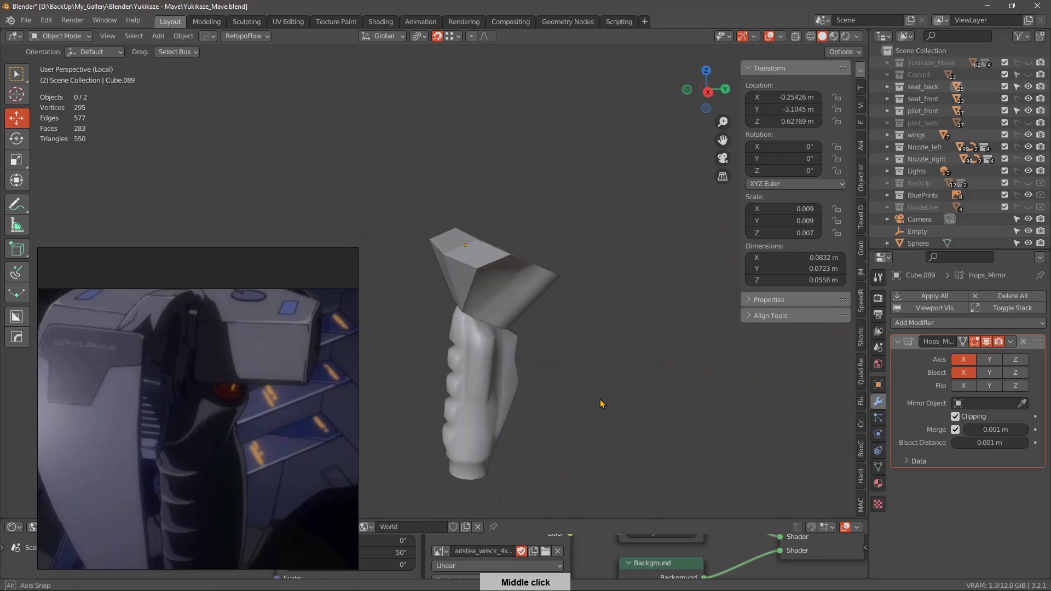
{"action": "middle_click", "coordinate": [610, 347]}
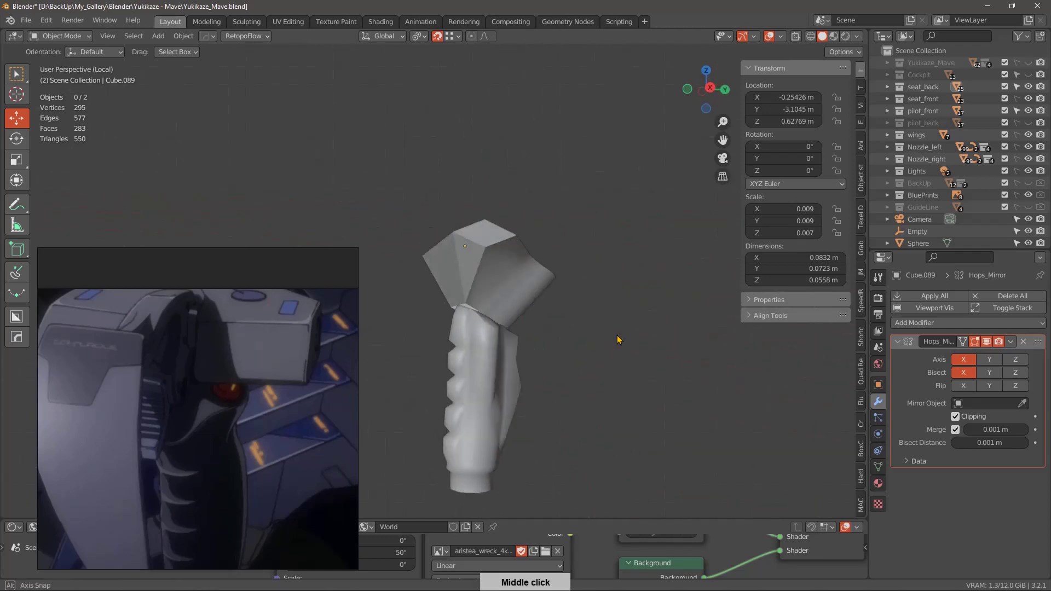
{"action": "middle_click", "coordinate": [600, 339]}
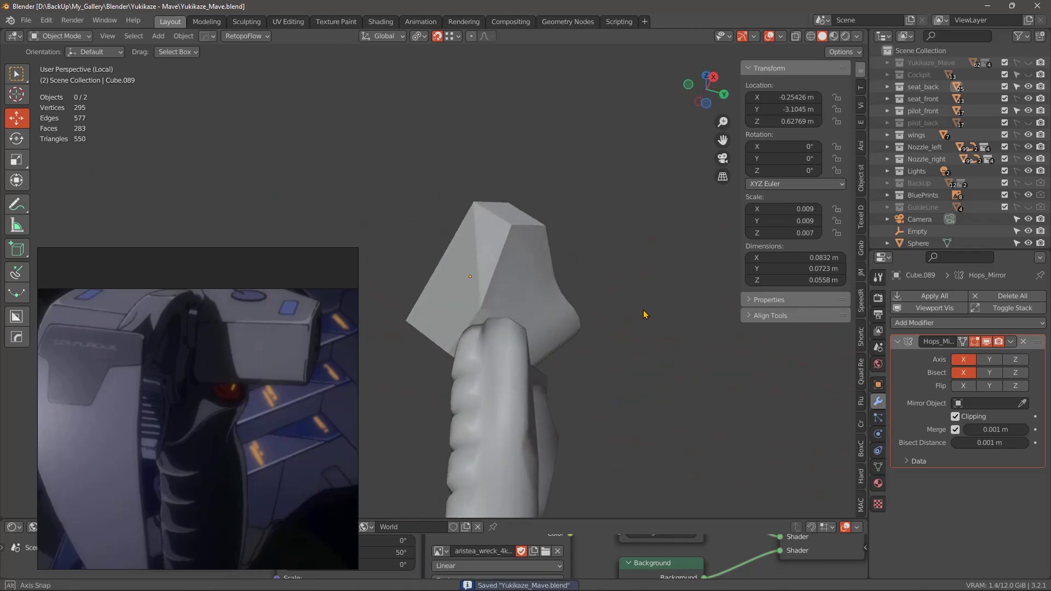
{"action": "middle_click", "coordinate": [589, 328]}
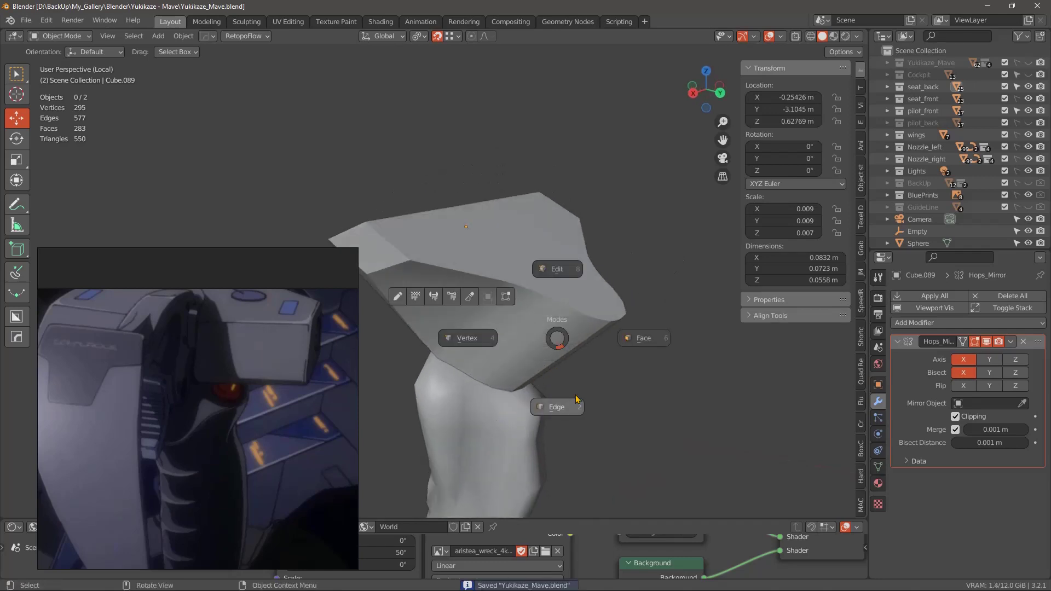
Give the pair of edges on the bracket's outer end a full 1.0 bevel weight.
{"action": "middle_click", "coordinate": [589, 361]}
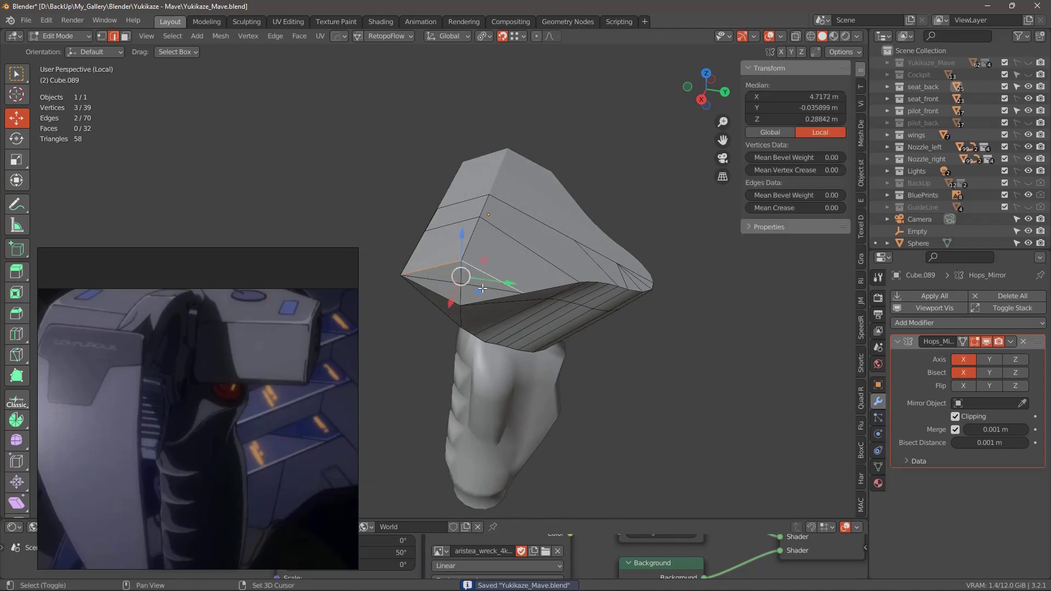
{"action": "middle_click", "coordinate": [496, 268]}
{"action": "middle_click", "coordinate": [486, 316]}
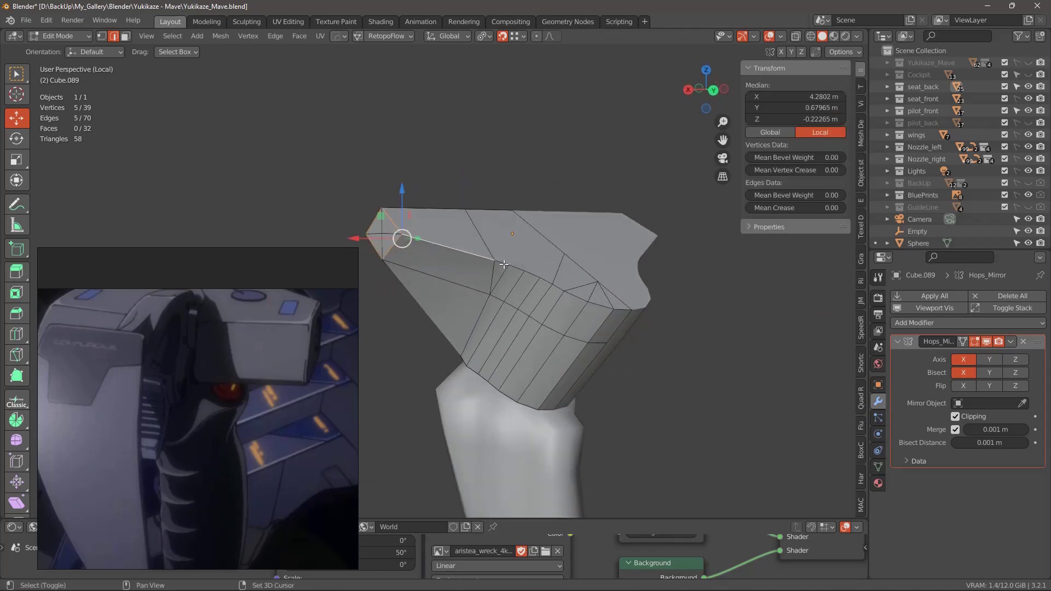
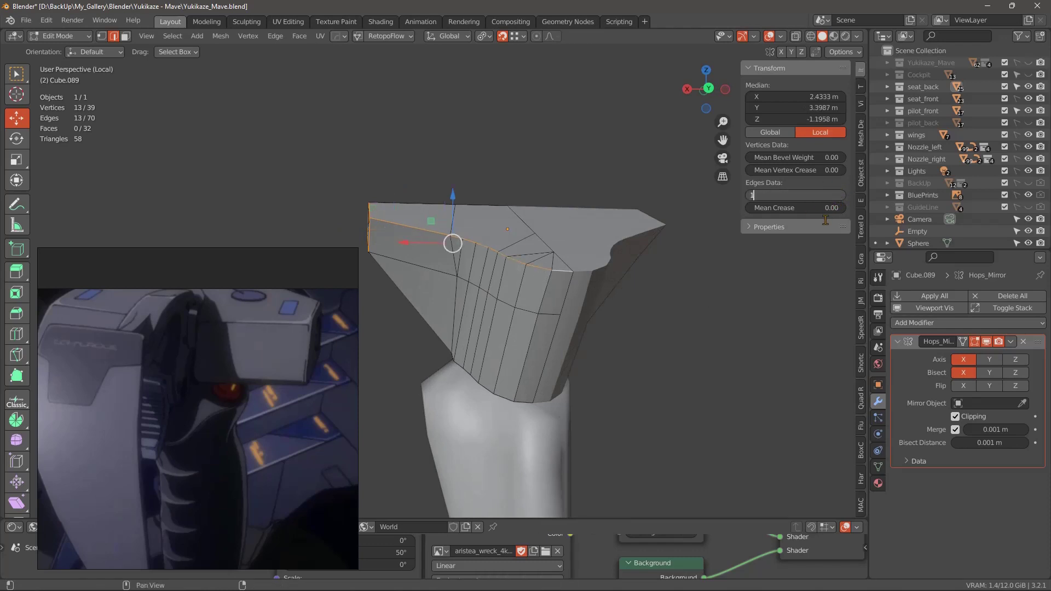
{"action": "middle_click", "coordinate": [660, 338]}
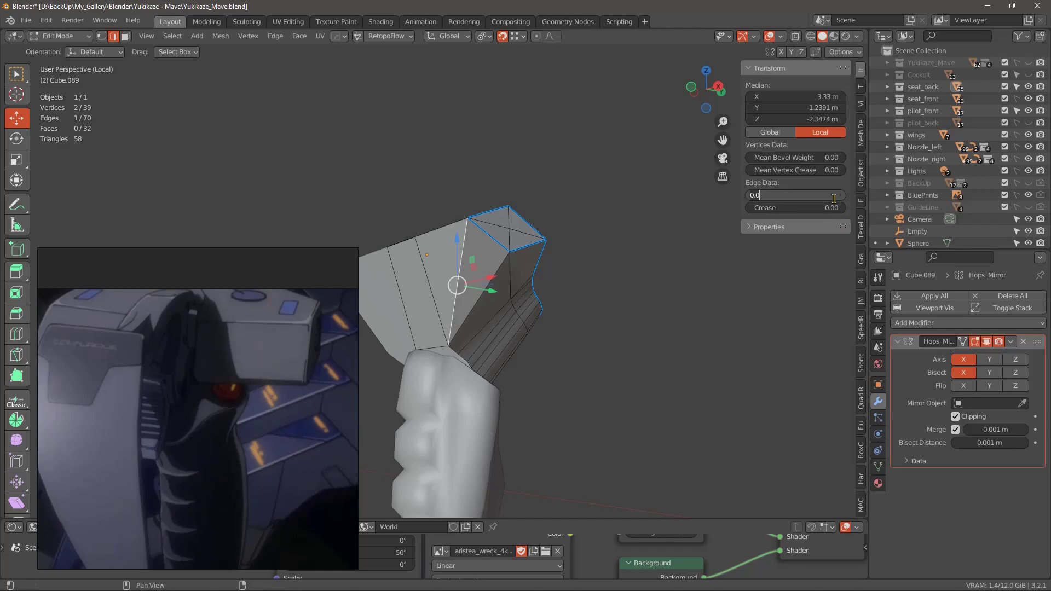
{"action": "middle_click", "coordinate": [697, 419]}
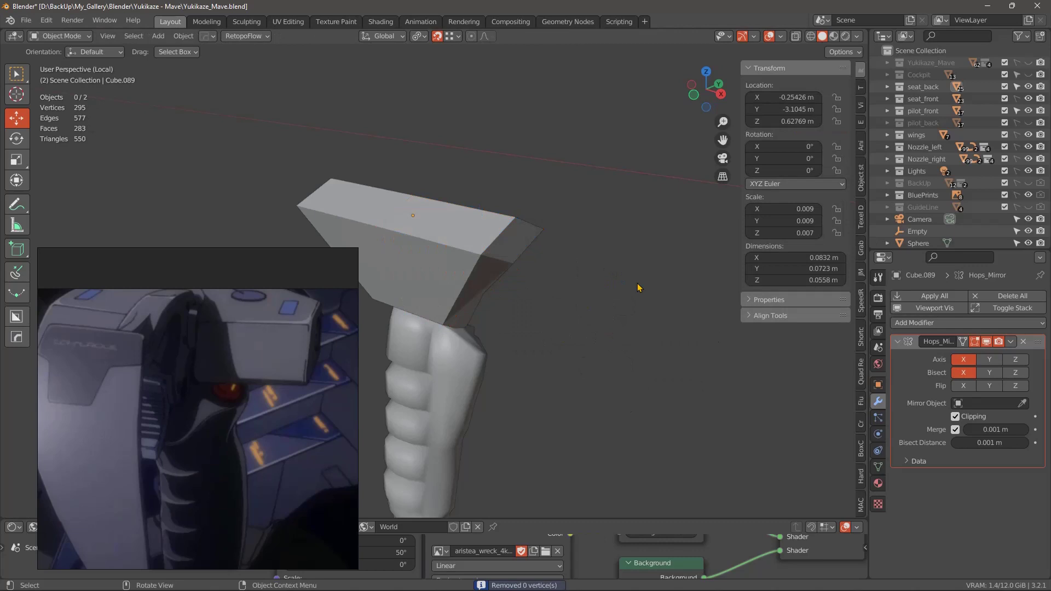
Copy the grip's Bevel and Subdivision modifiers to the bracket and move Hops_Mirror to the top of its stack.
{"action": "middle_click", "coordinate": [664, 324]}
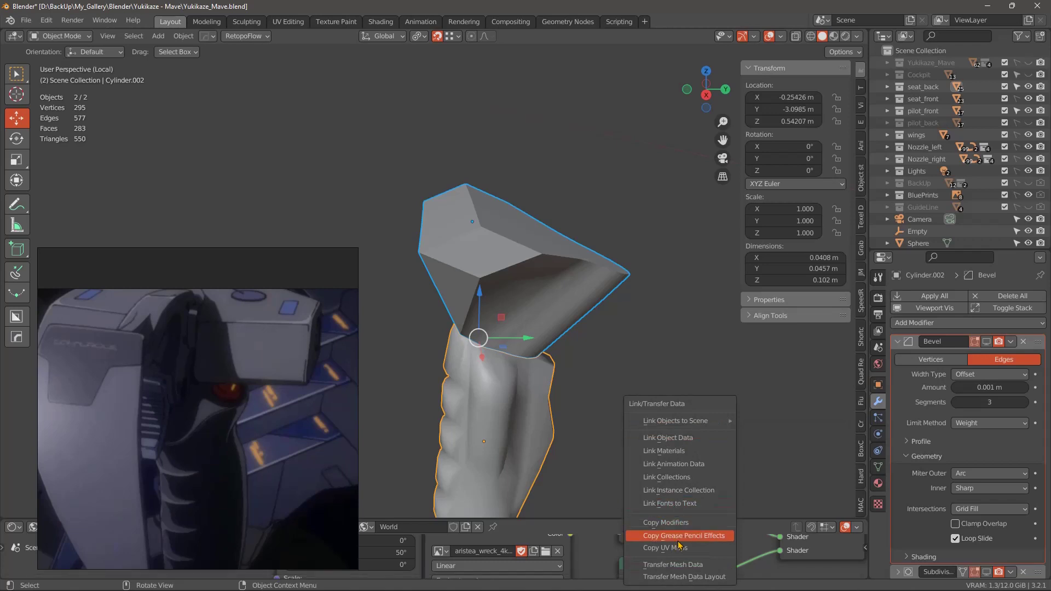
{"action": "middle_click", "coordinate": [615, 440]}
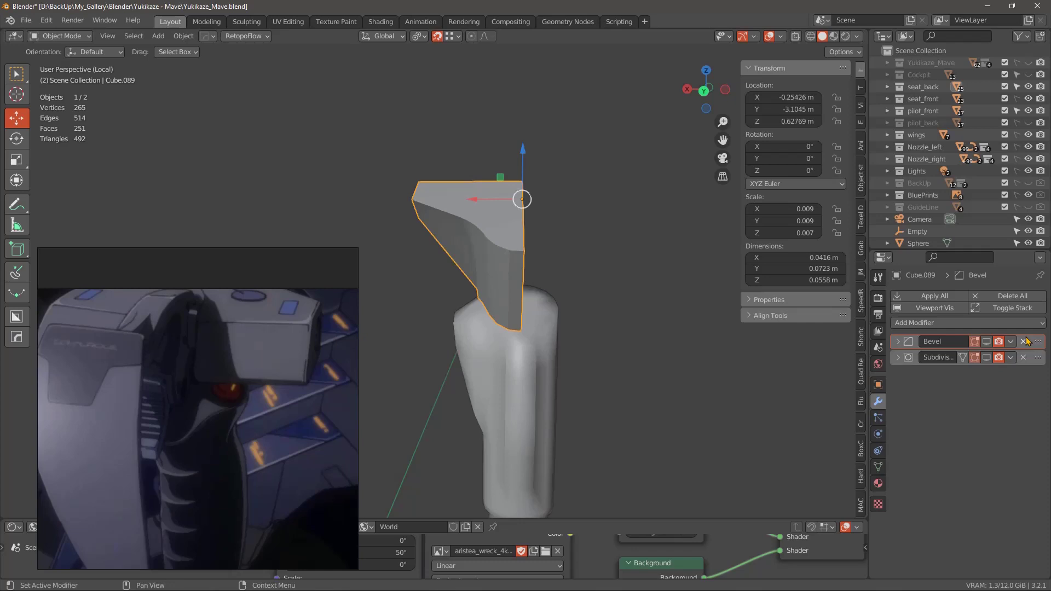
{"action": "middle_click", "coordinate": [613, 334]}
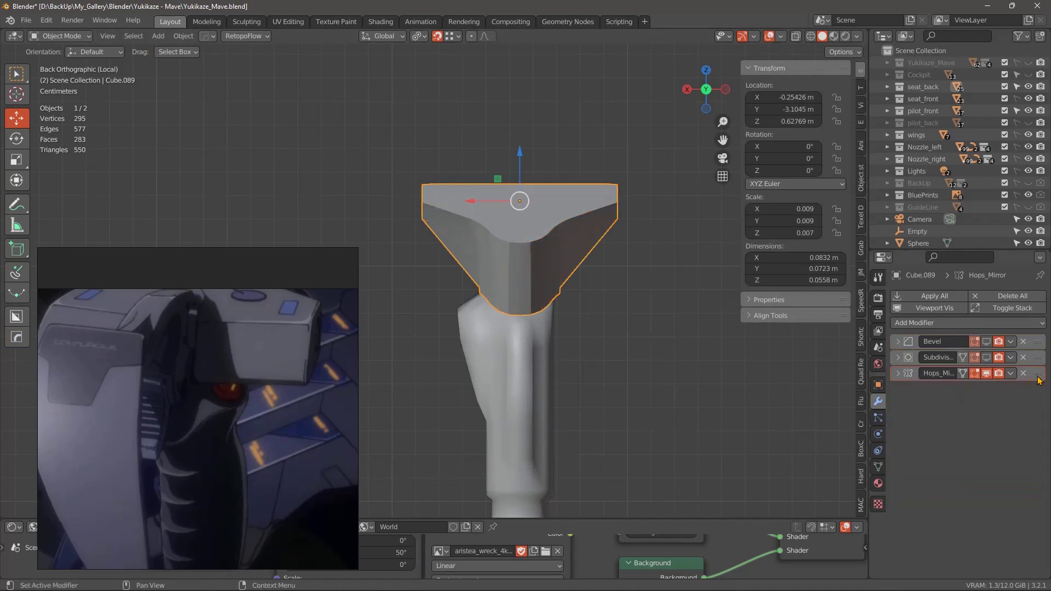
{"action": "middle_click", "coordinate": [587, 350]}
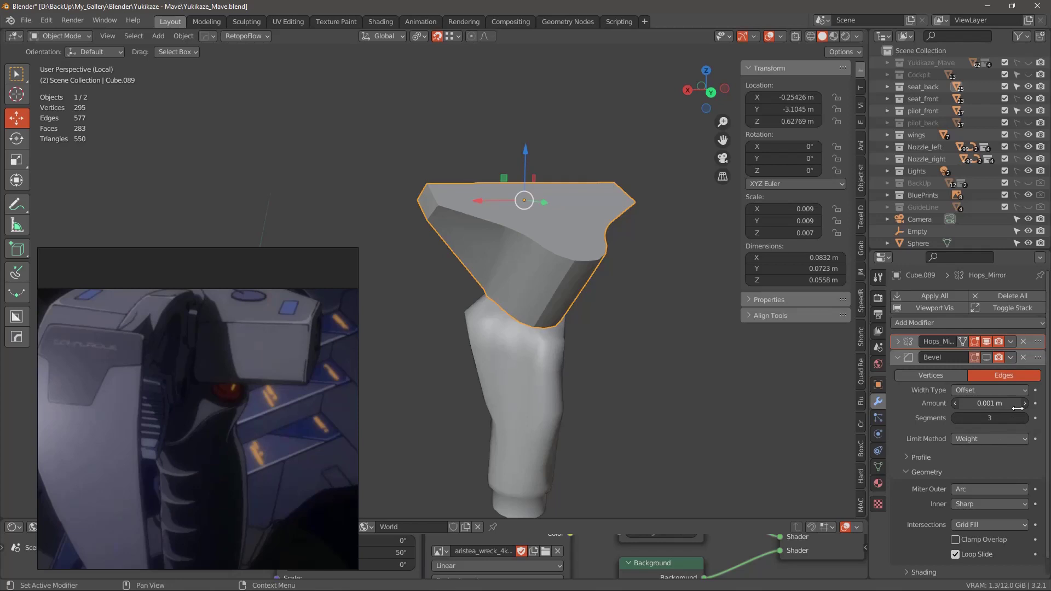
{"action": "middle_click", "coordinate": [660, 377]}
Set Mean Bevel Weight to 1.0 on two more of the bracket's top outer-rim edges.
{"action": "middle_click", "coordinate": [669, 350]}
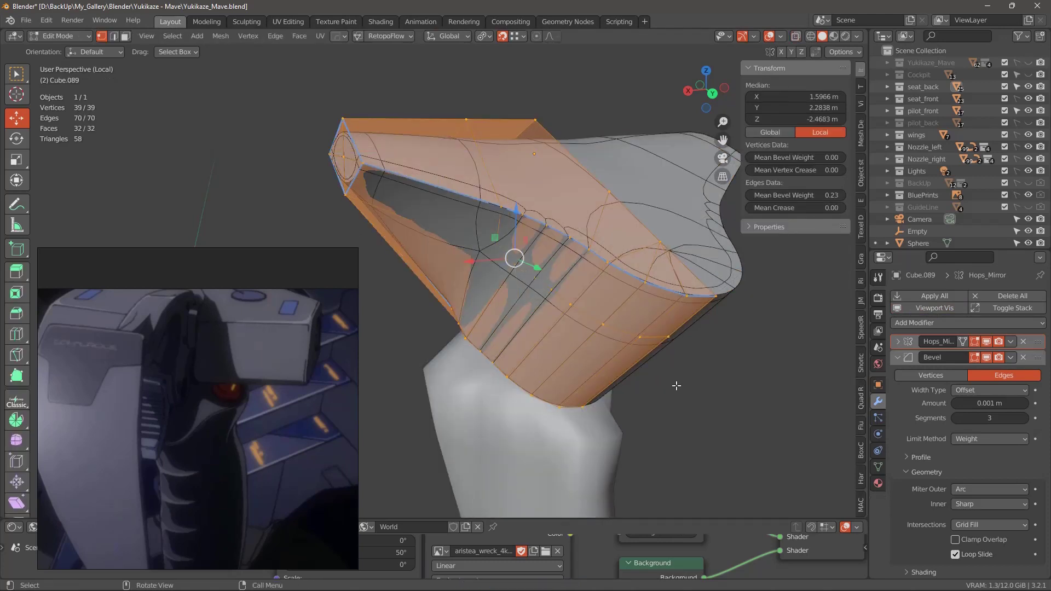
{"action": "middle_click", "coordinate": [679, 365]}
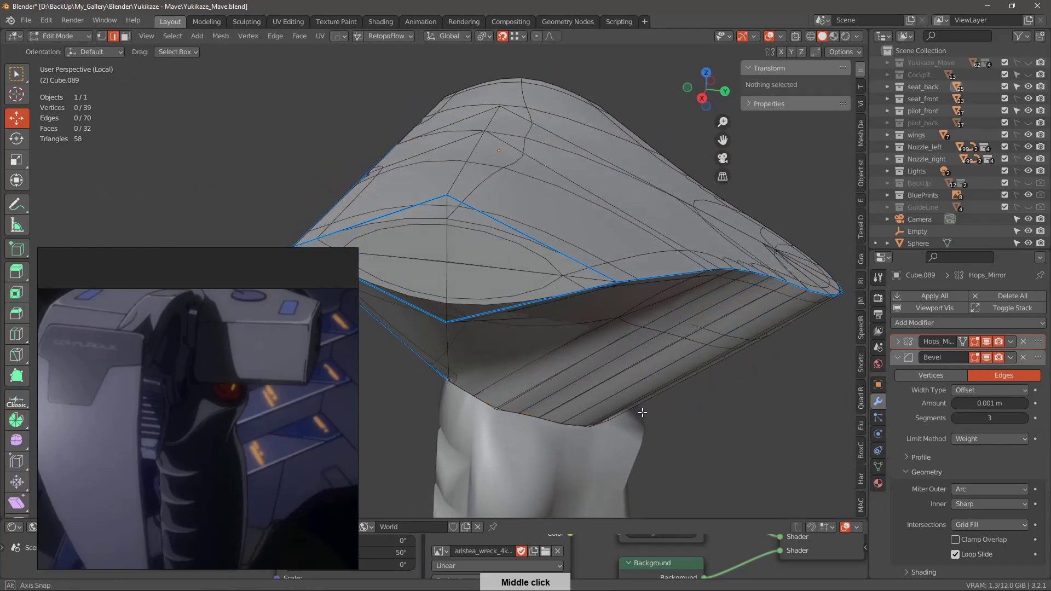
{"action": "middle_click", "coordinate": [542, 252]}
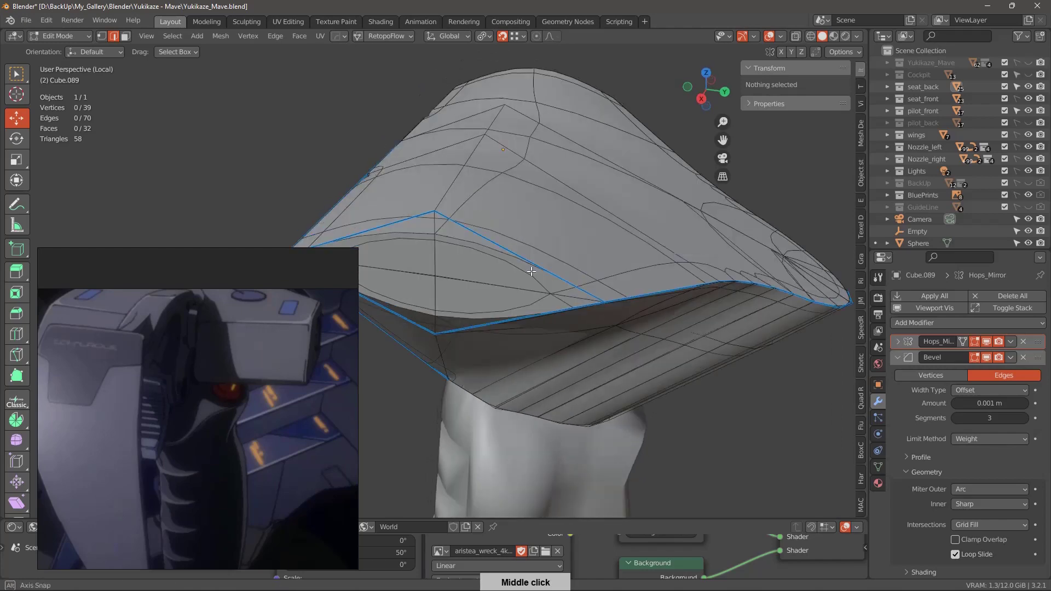
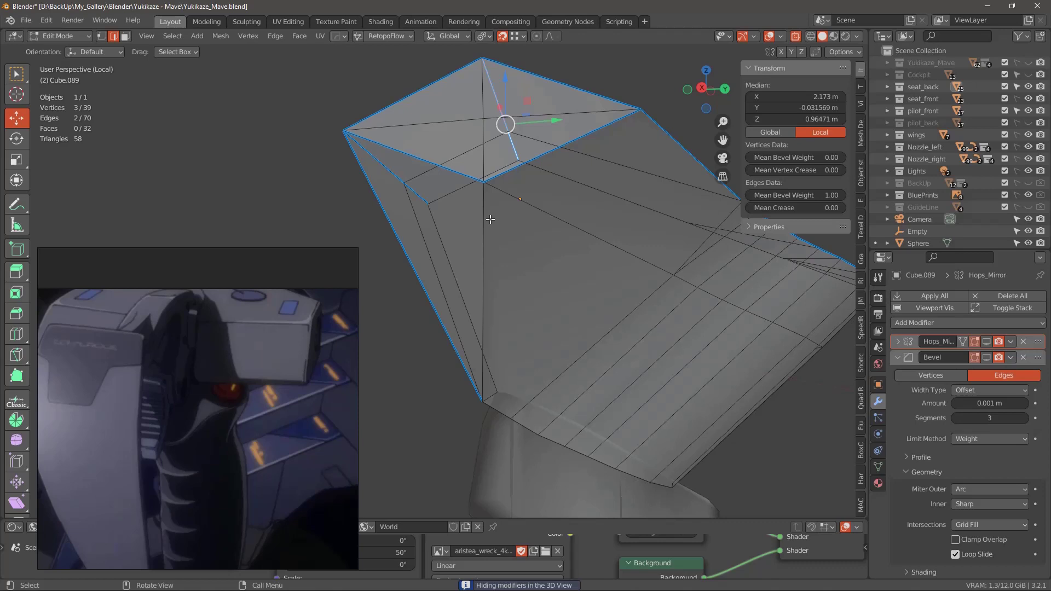
{"action": "middle_click", "coordinate": [550, 296]}
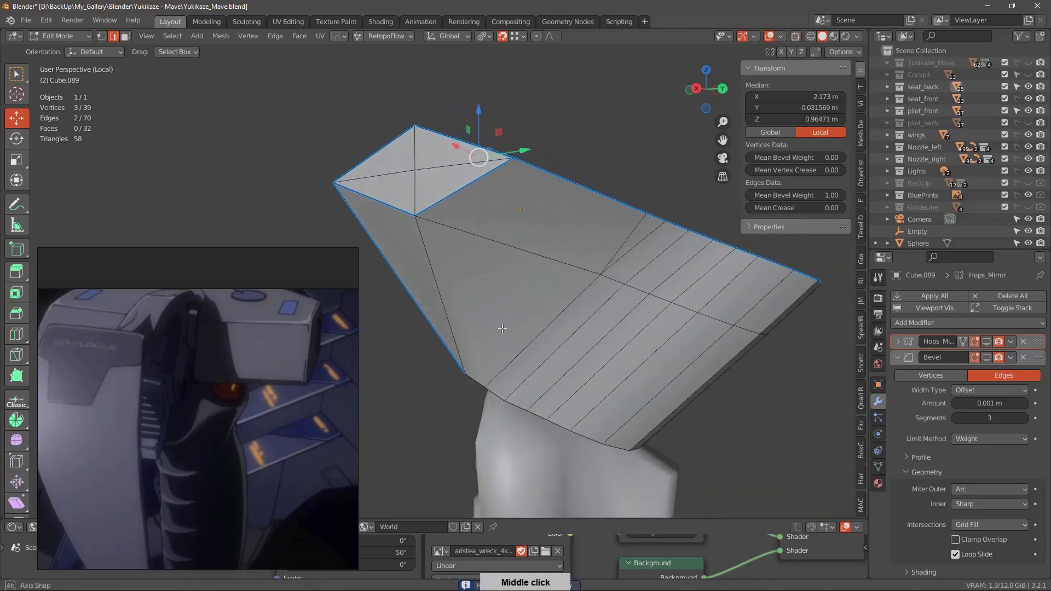
{"action": "middle_click", "coordinate": [524, 281]}
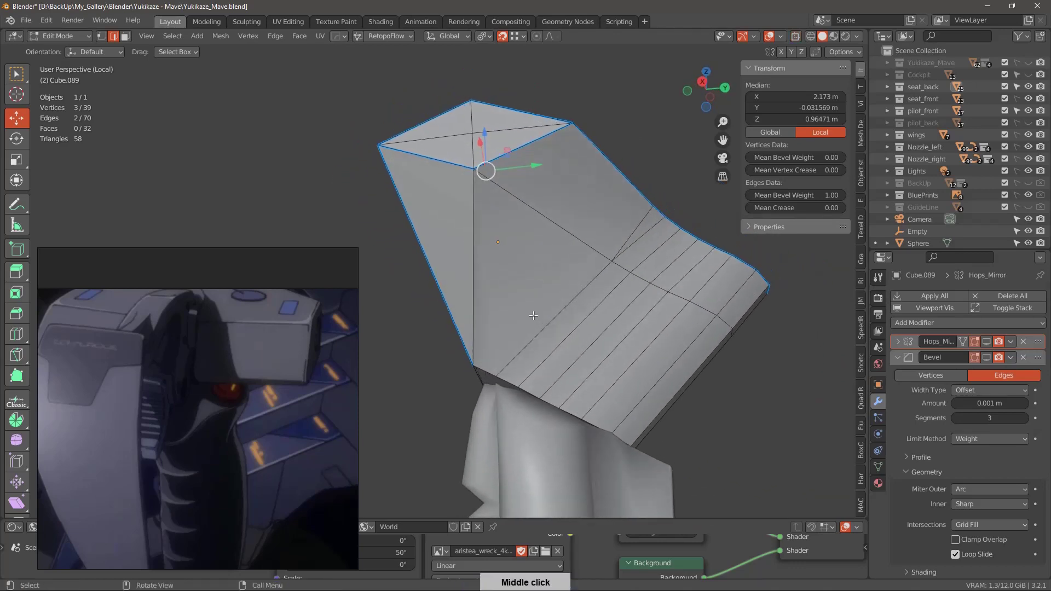
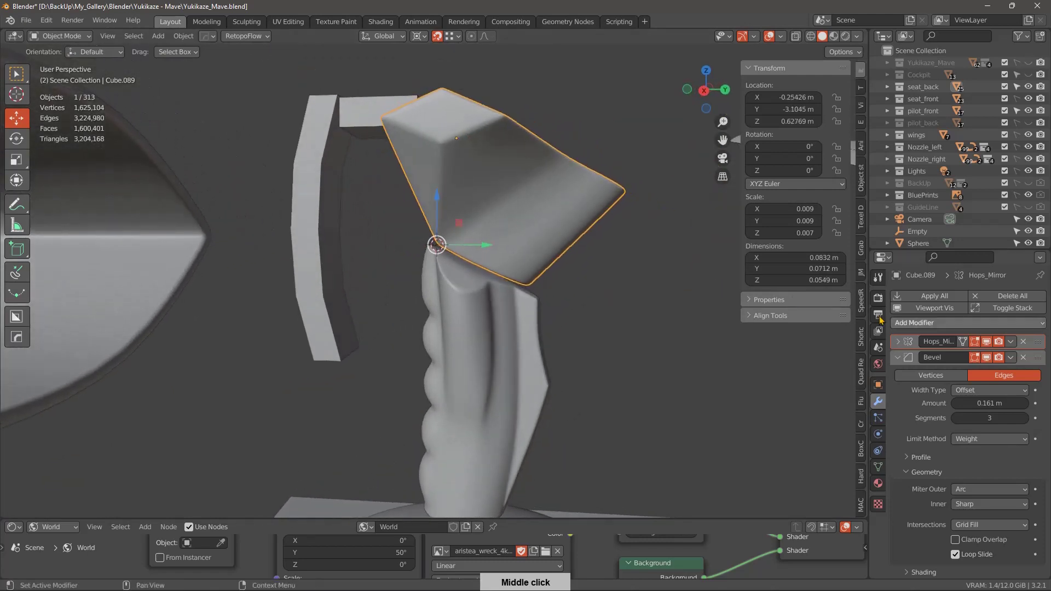
Orbit around the bracket block to check its Bevel and Subdivision smoothing.
{"action": "middle_click", "coordinate": [511, 377]}
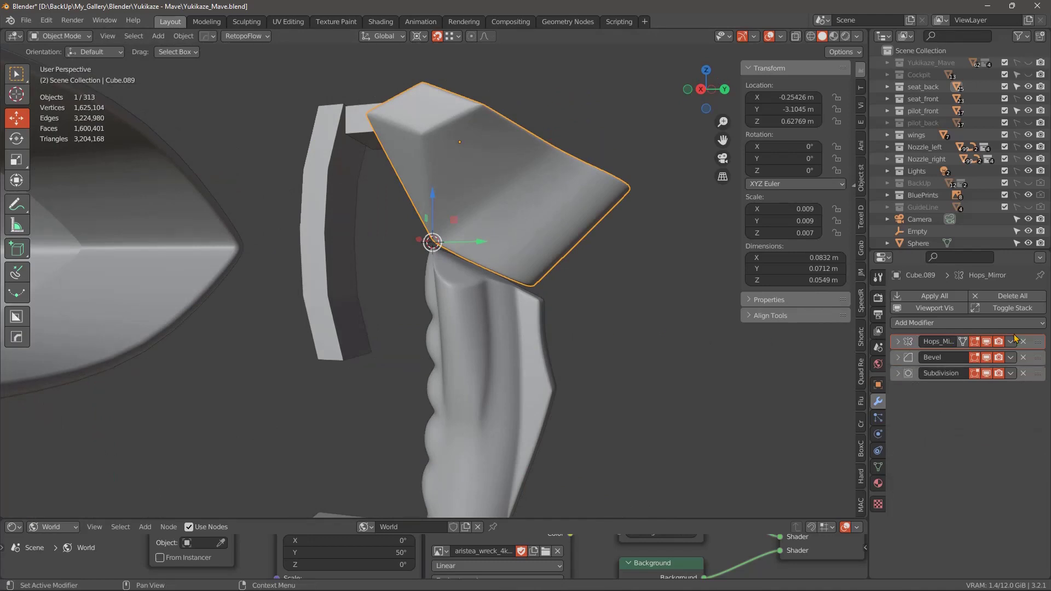
Set the bracket's origin to its geometry and nudge it down along Z onto the grip.
{"action": "right_click", "coordinate": [540, 234]}
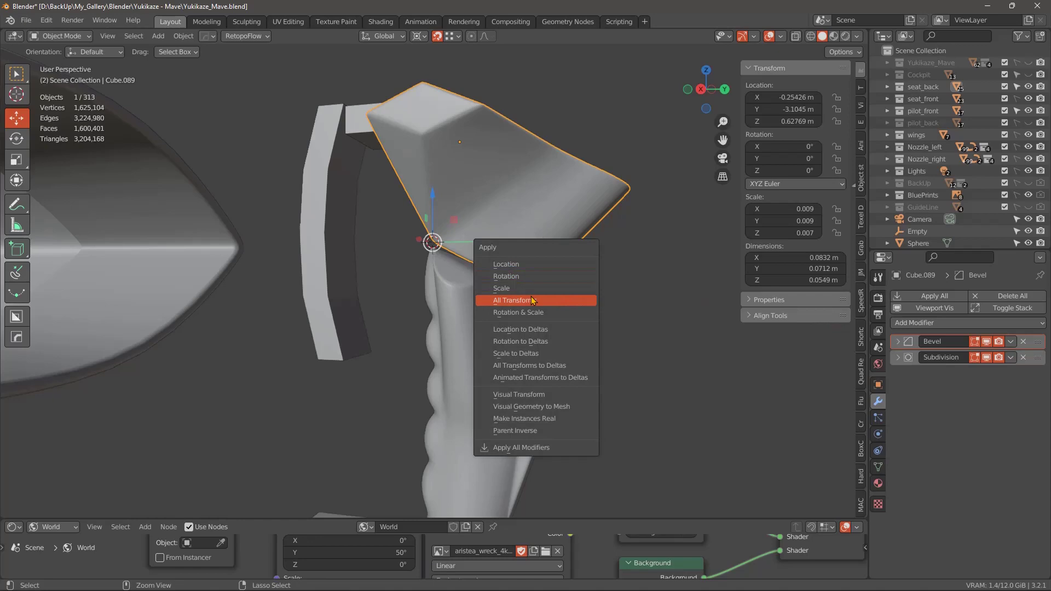
{"action": "middle_click", "coordinate": [554, 308]}
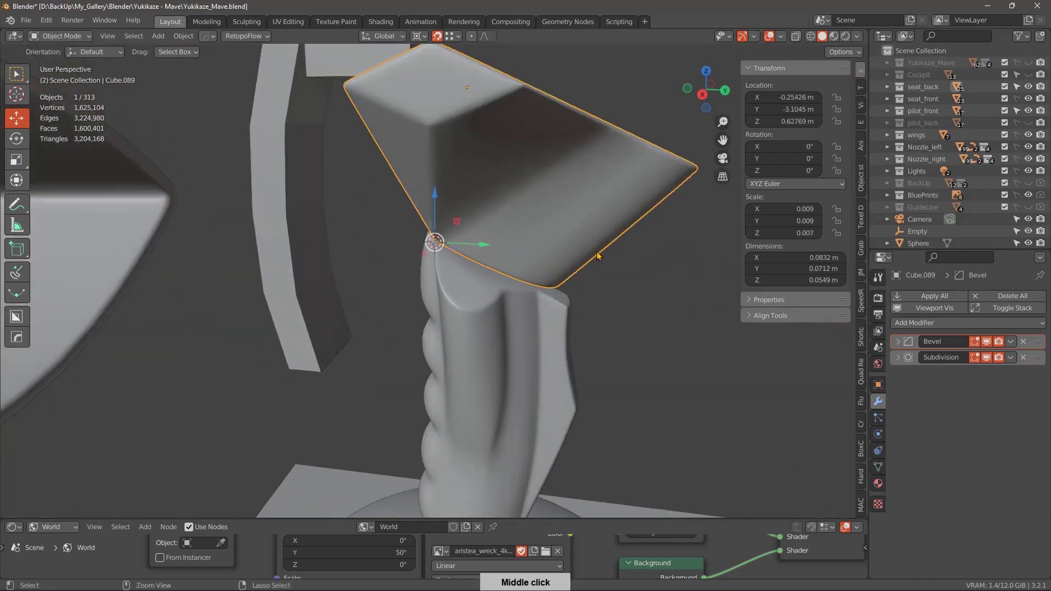
{"action": "middle_click", "coordinate": [564, 280]}
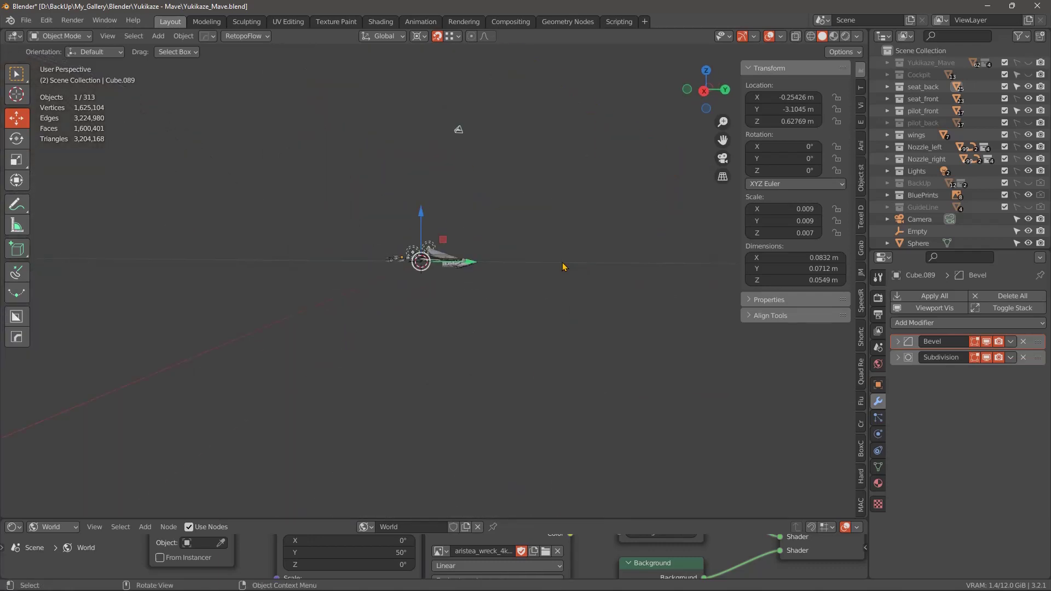
{"action": "middle_click", "coordinate": [589, 294]}
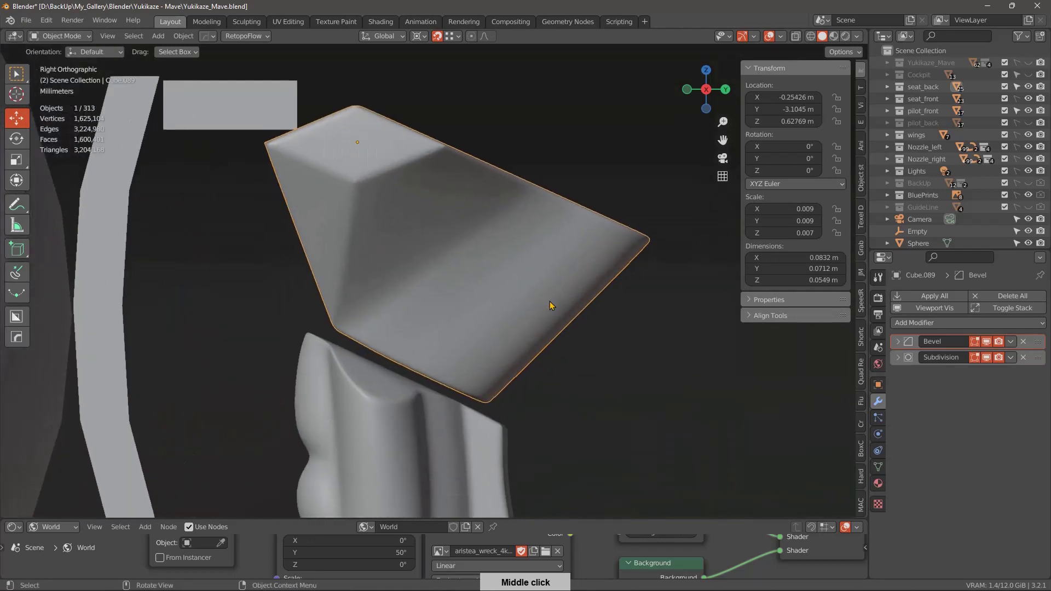
{"action": "right_click", "coordinate": [548, 301]}
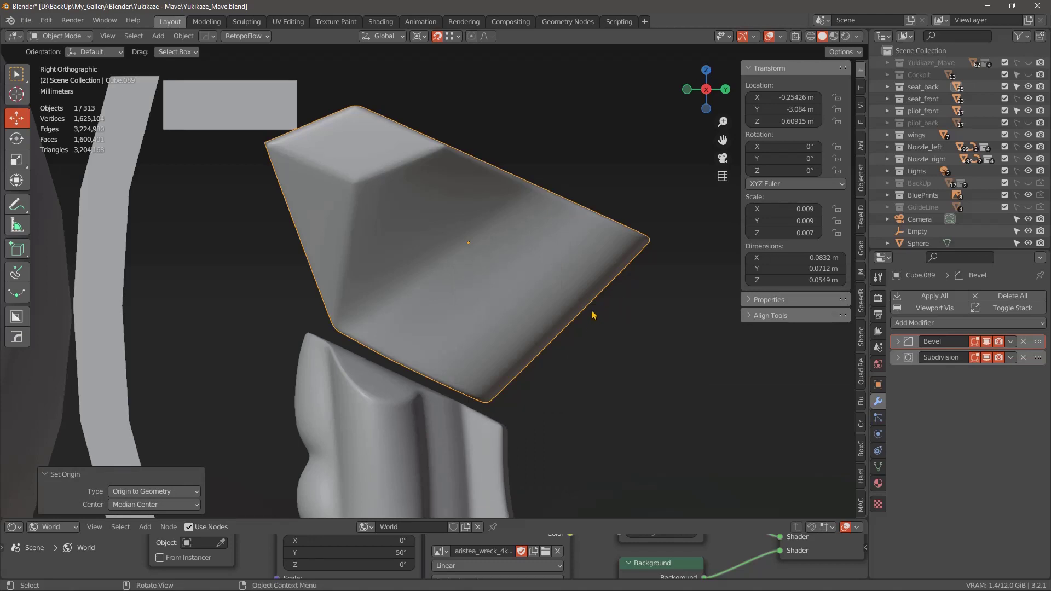
{"action": "right_click", "coordinate": [583, 310]}
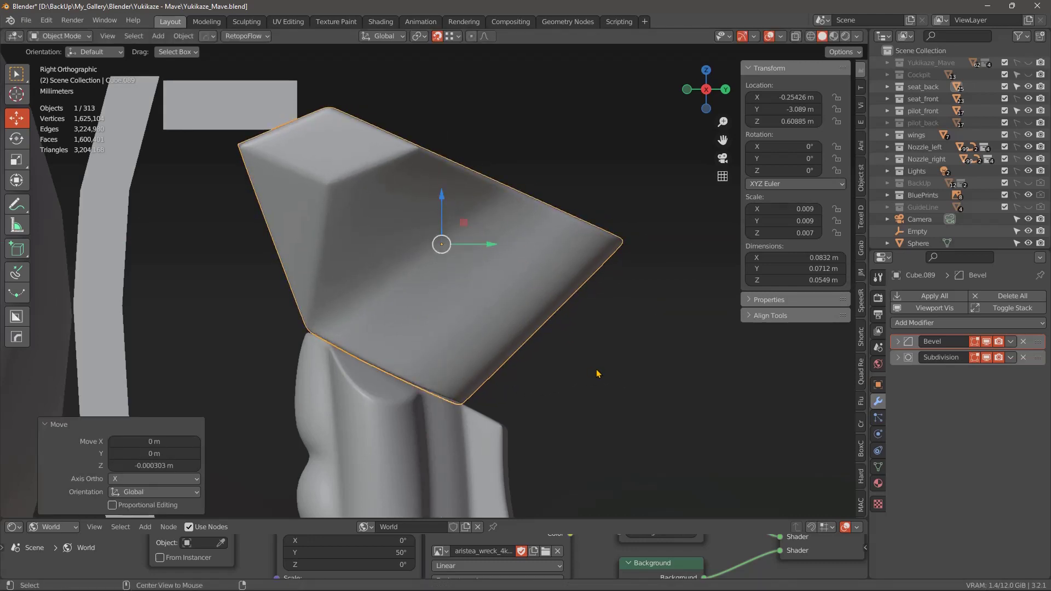
{"action": "middle_click", "coordinate": [591, 395]}
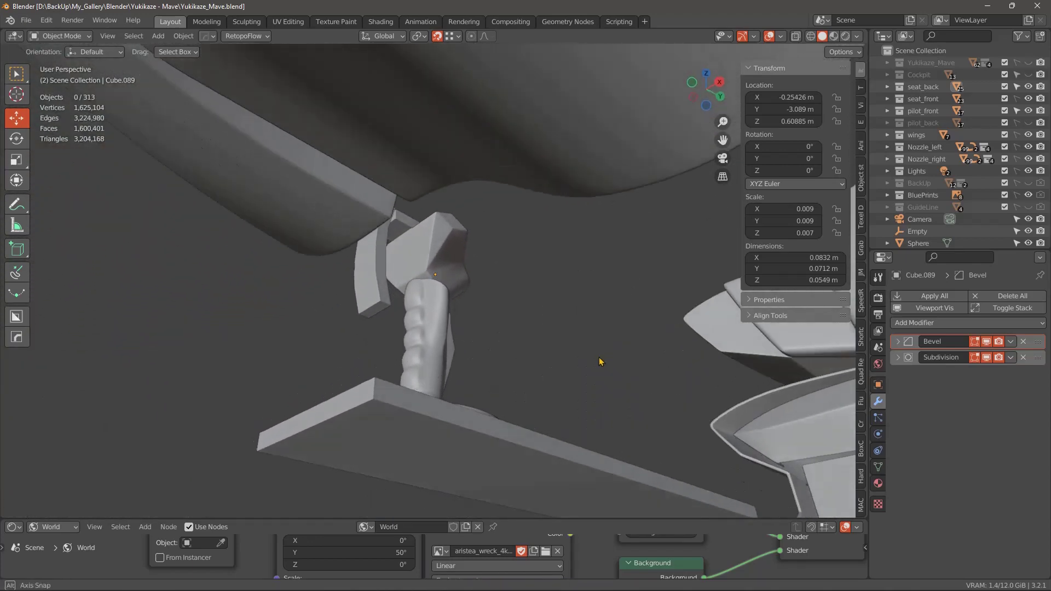
Stretch the small bar's end vertices out over the top of the stick head.
{"action": "middle_click", "coordinate": [586, 310]}
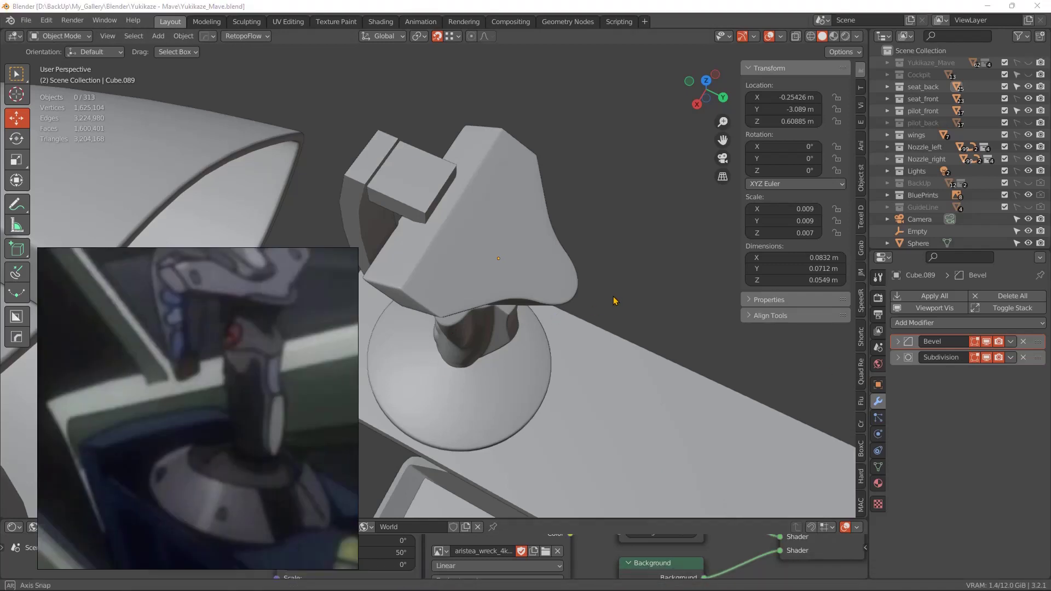
{"action": "middle_click", "coordinate": [506, 296]}
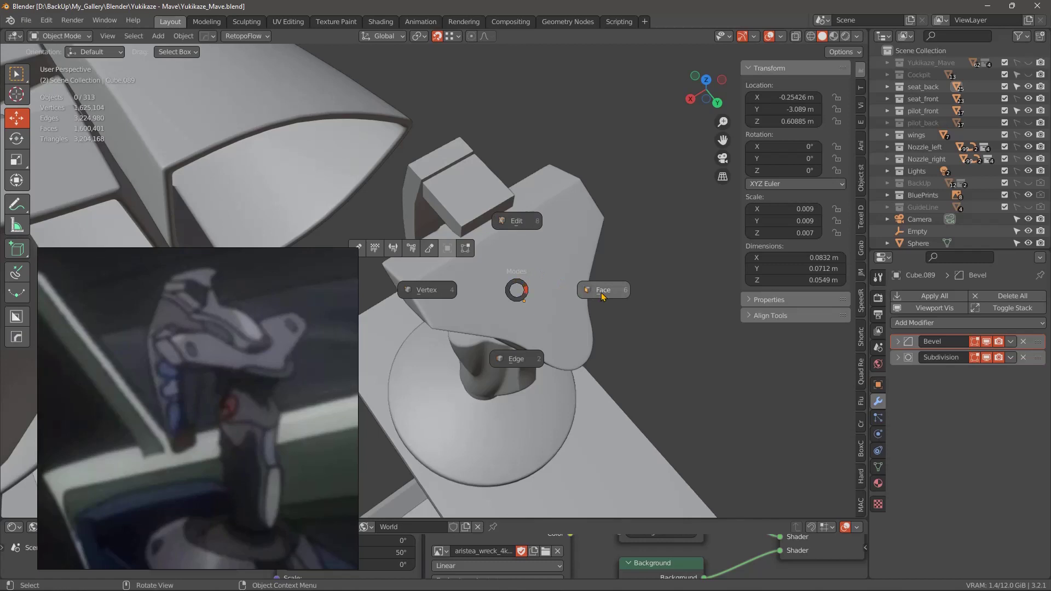
{"action": "right_click", "coordinate": [569, 257]}
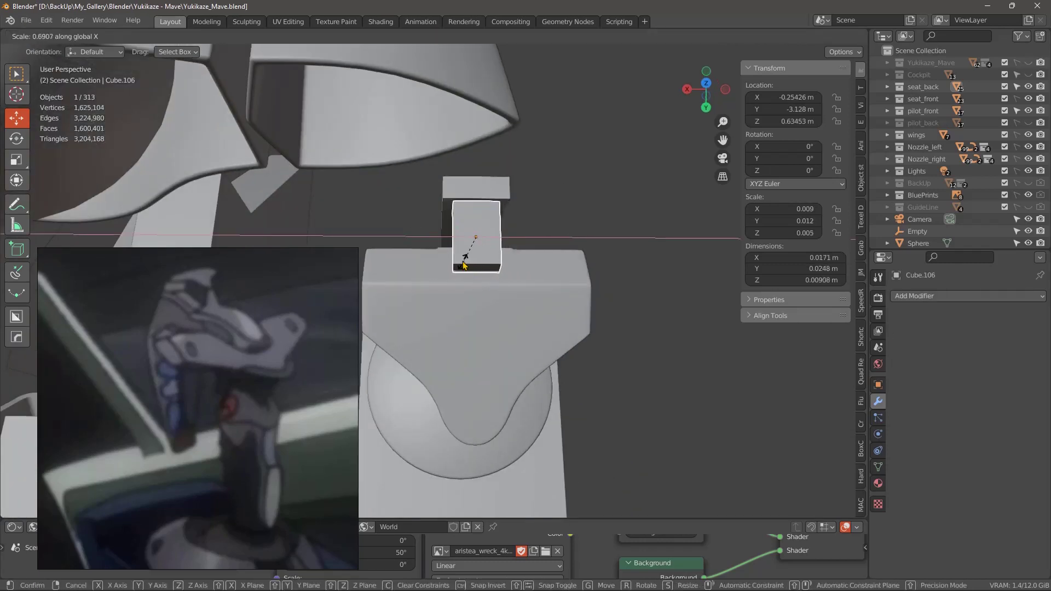
{"action": "middle_click", "coordinate": [510, 314]}
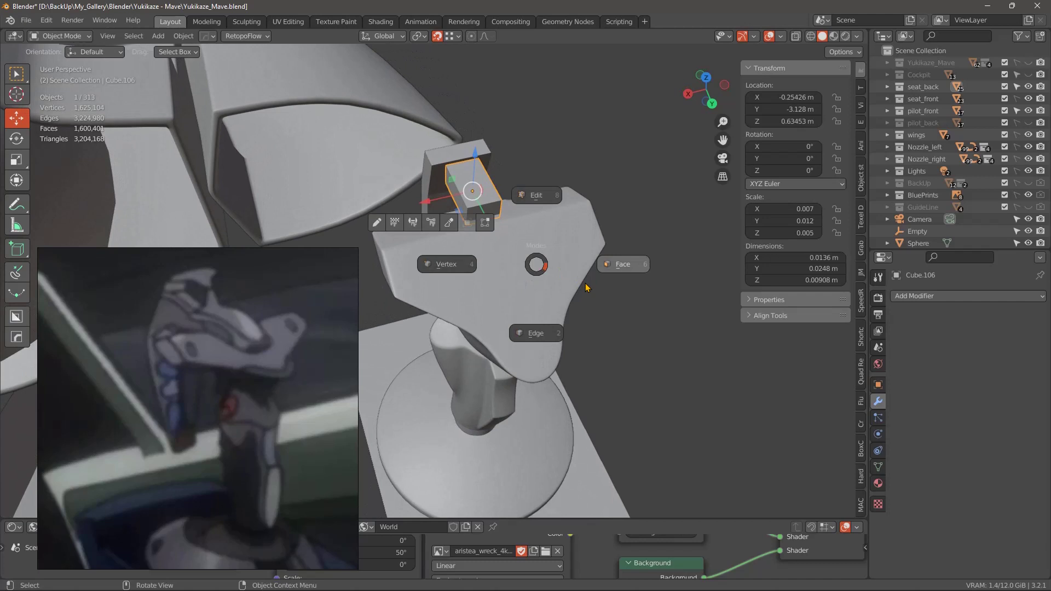
{"action": "middle_click", "coordinate": [556, 245]}
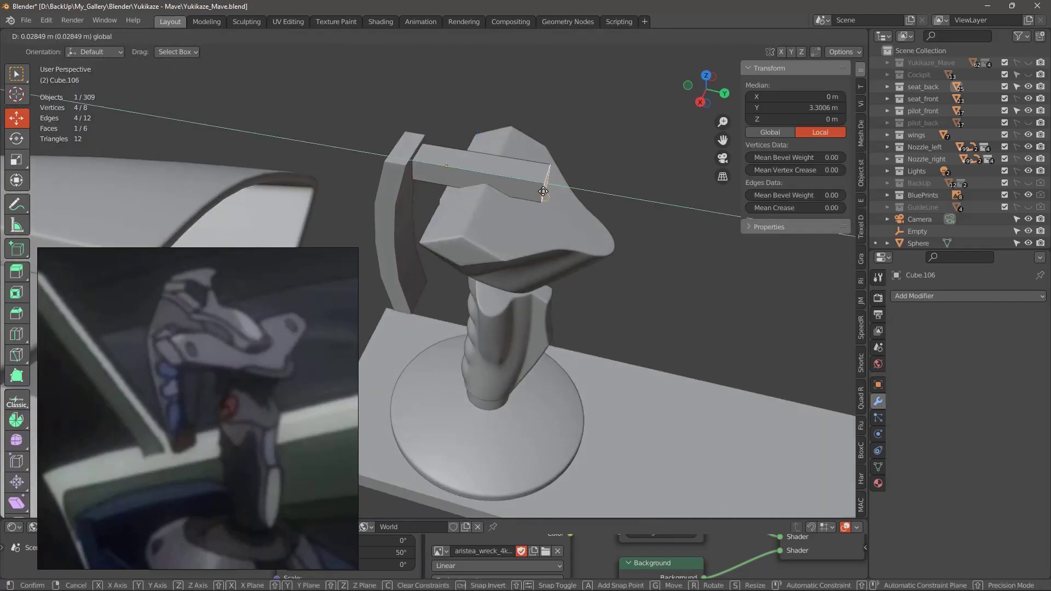
Add two centred loop cuts and bend the bar down along the head's sloped top in Right view.
{"action": "middle_click", "coordinate": [585, 232]}
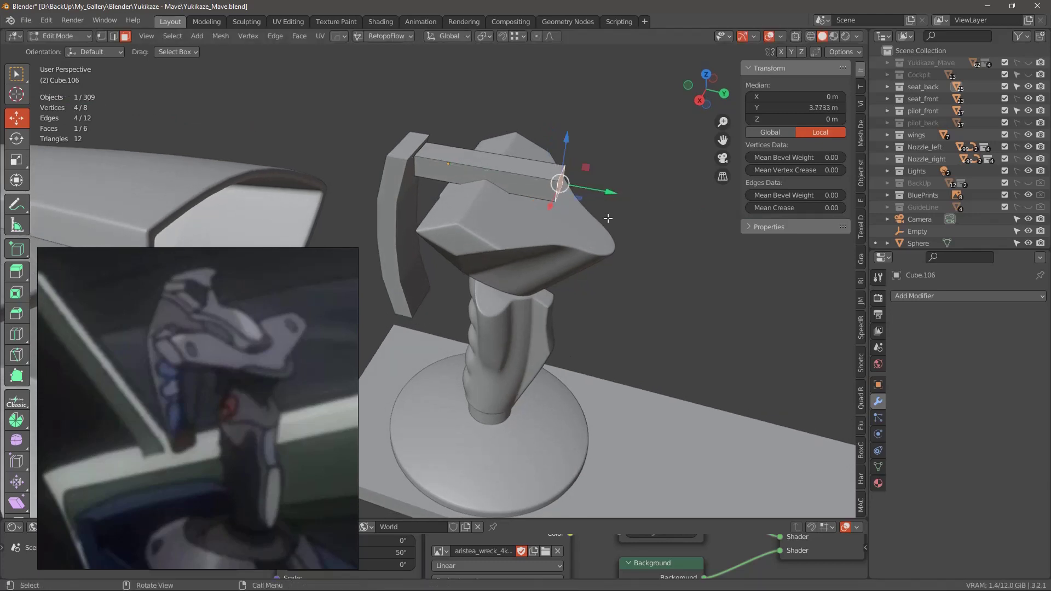
{"action": "middle_click", "coordinate": [611, 217]}
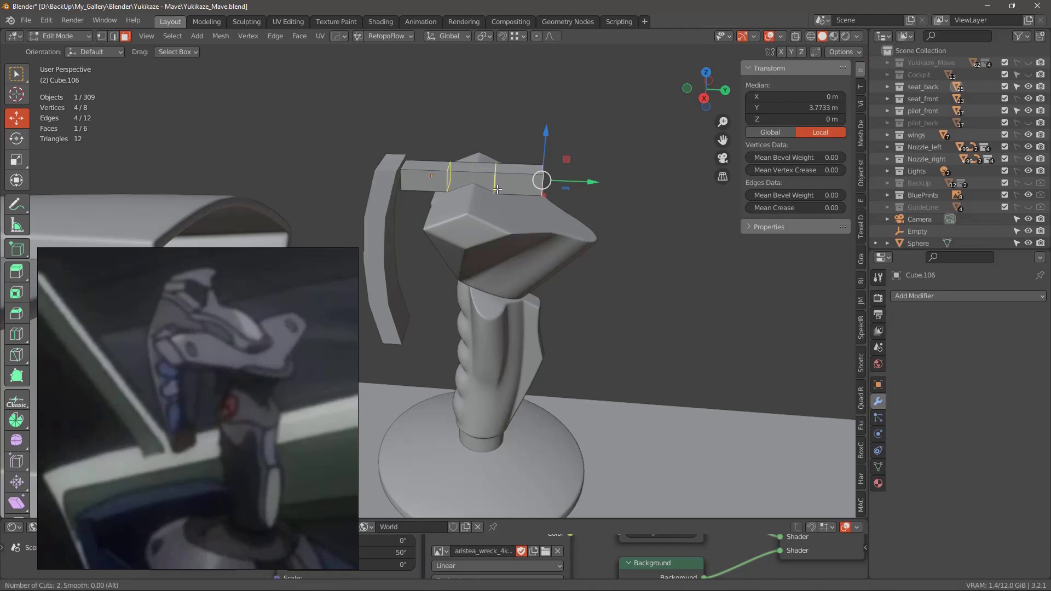
{"action": "right_click", "coordinate": [504, 186]}
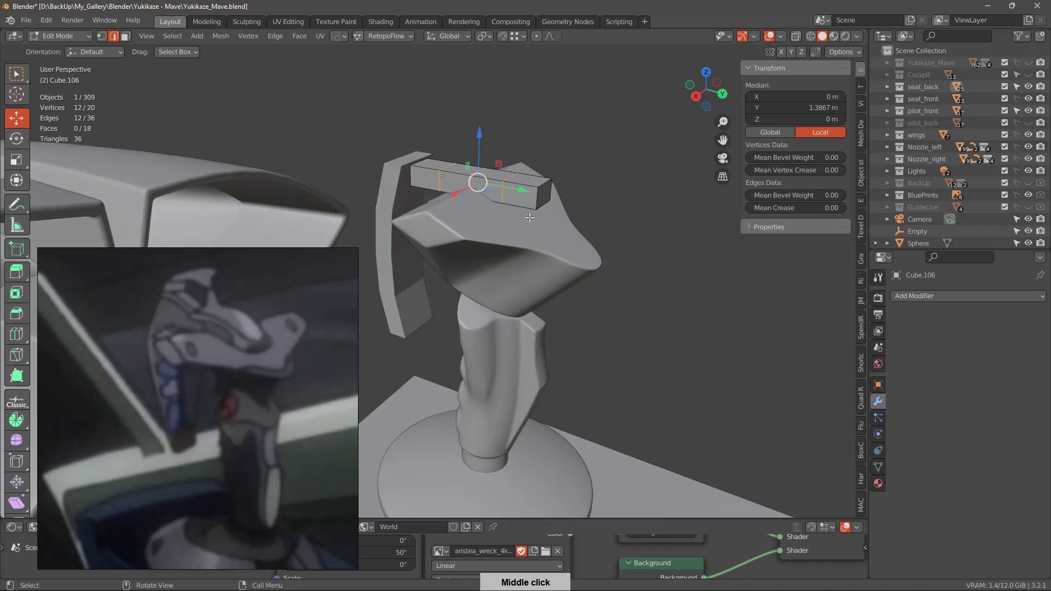
{"action": "middle_click", "coordinate": [586, 206]}
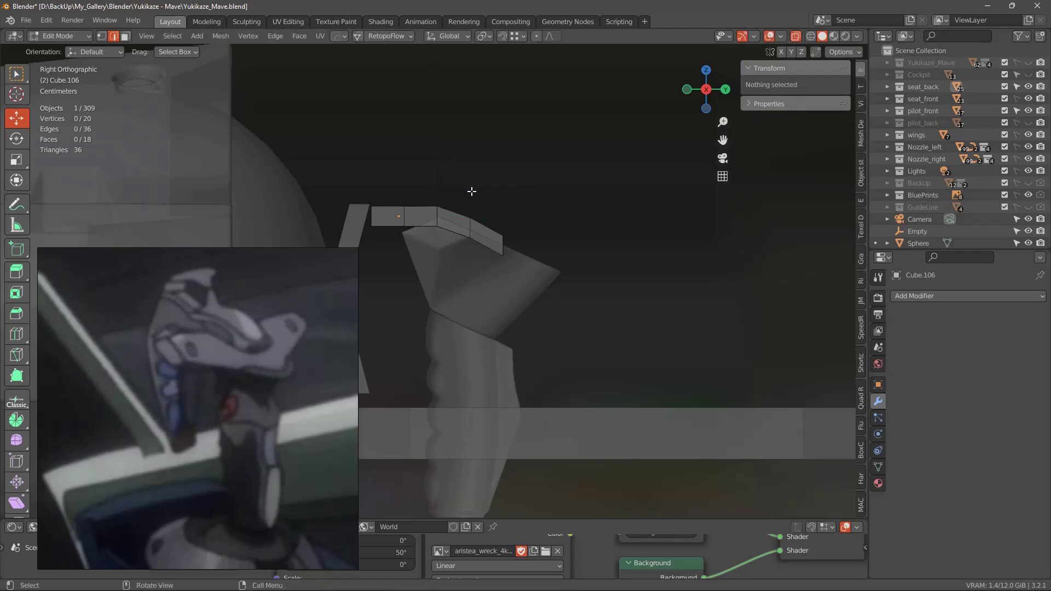
{"action": "middle_click", "coordinate": [489, 239]}
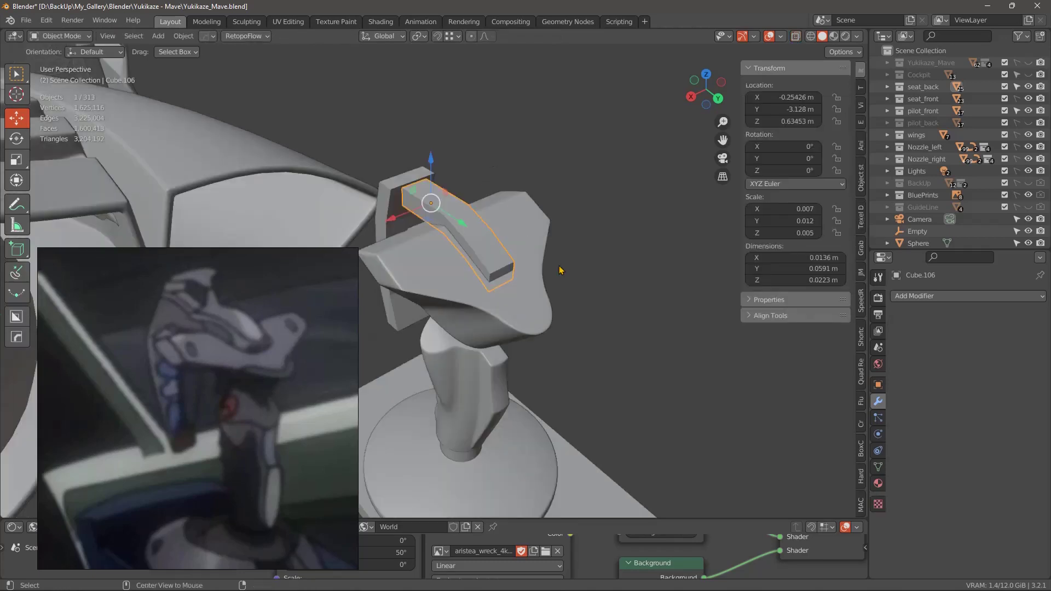
Scale each edge loop from top view so the bar pinches in the middle and tapers at its upper end.
{"action": "middle_click", "coordinate": [557, 276]}
{"action": "middle_click", "coordinate": [513, 312]}
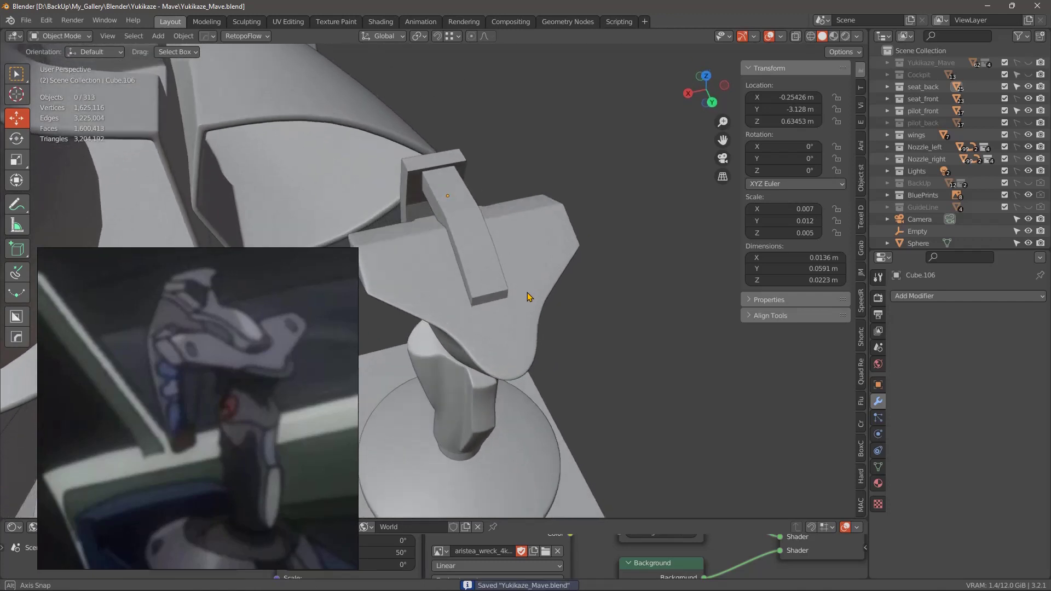
{"action": "middle_click", "coordinate": [507, 344]}
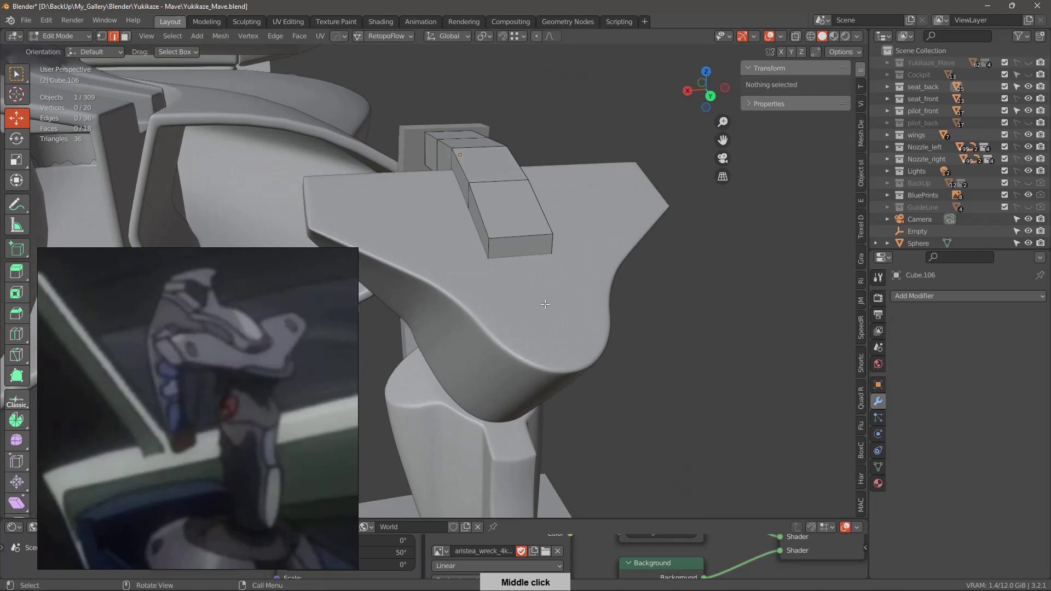
{"action": "middle_click", "coordinate": [499, 273]}
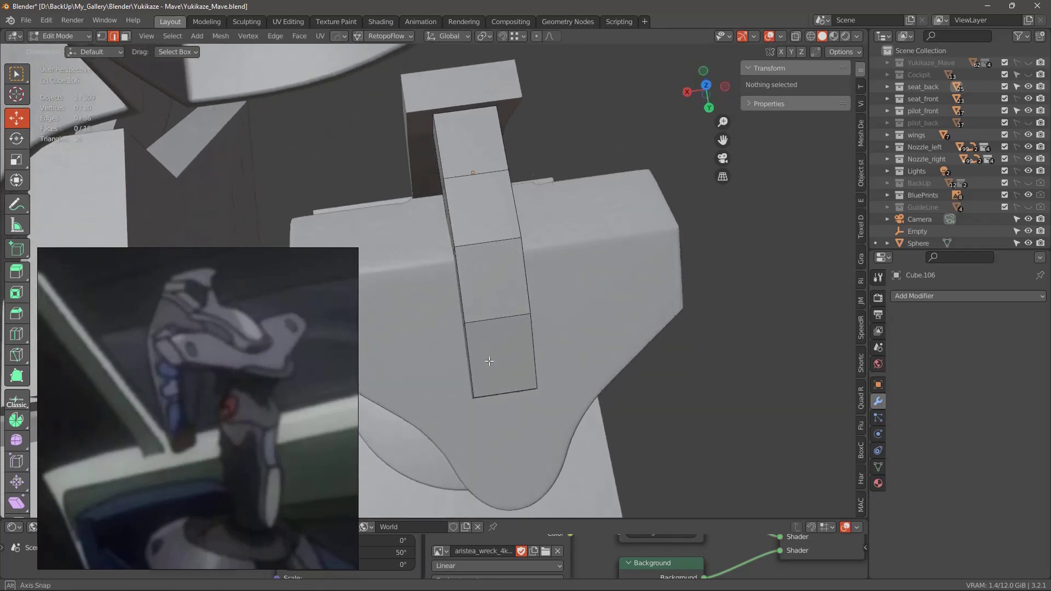
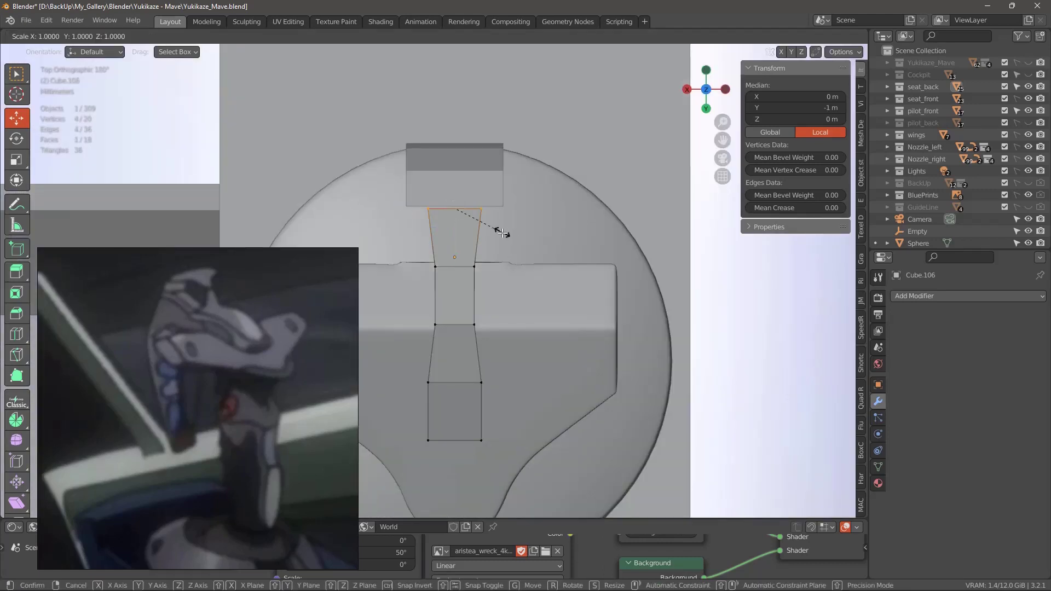
{"action": "middle_click", "coordinate": [542, 268]}
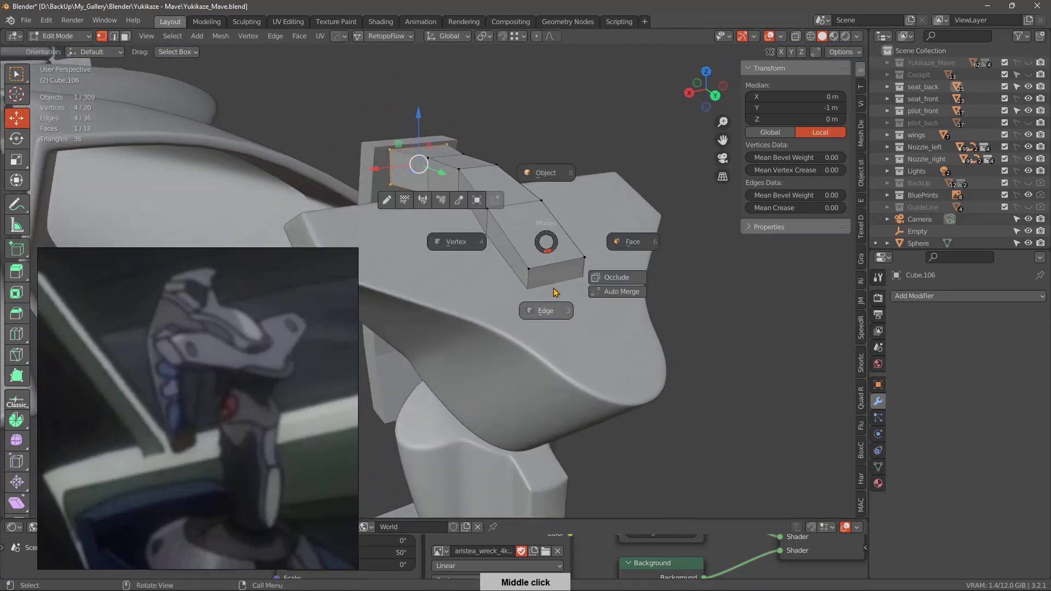
Apply All Transforms to the bar and set its origin to geometry before bevelling the tip with 4 segments.
{"action": "middle_click", "coordinate": [602, 274]}
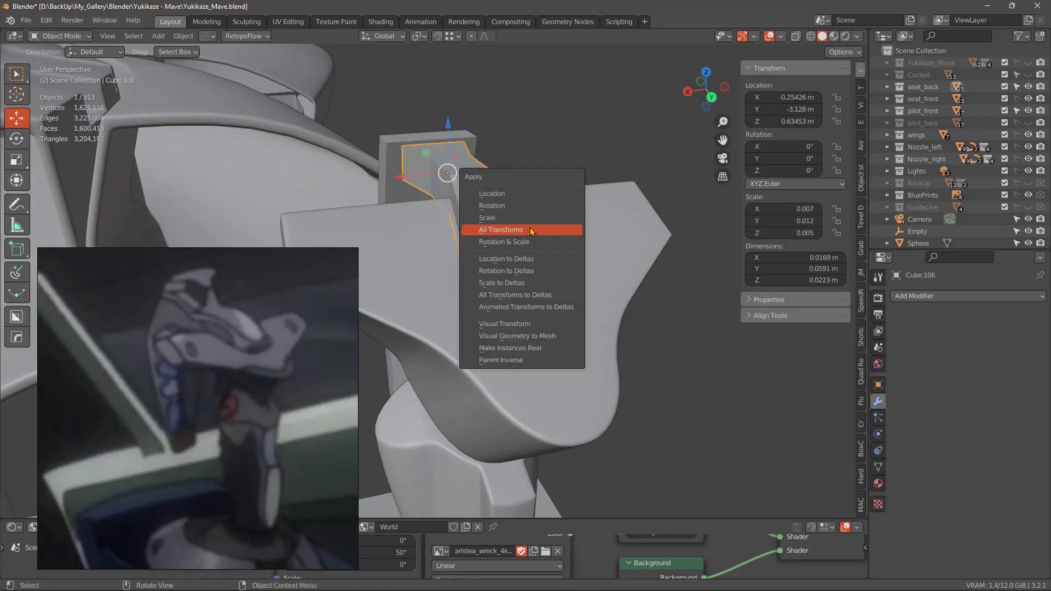
{"action": "right_click", "coordinate": [518, 258]}
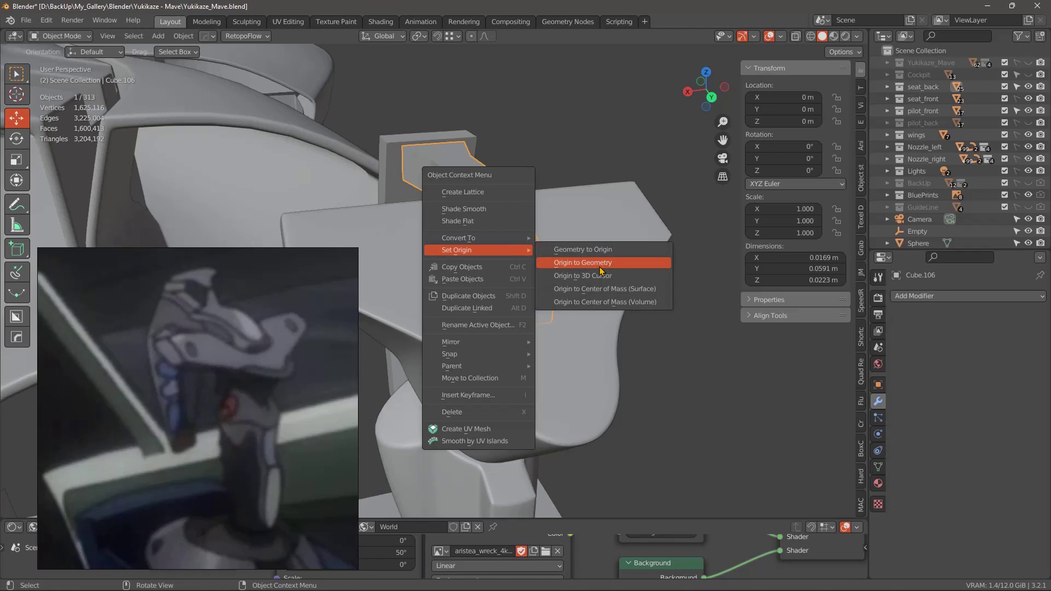
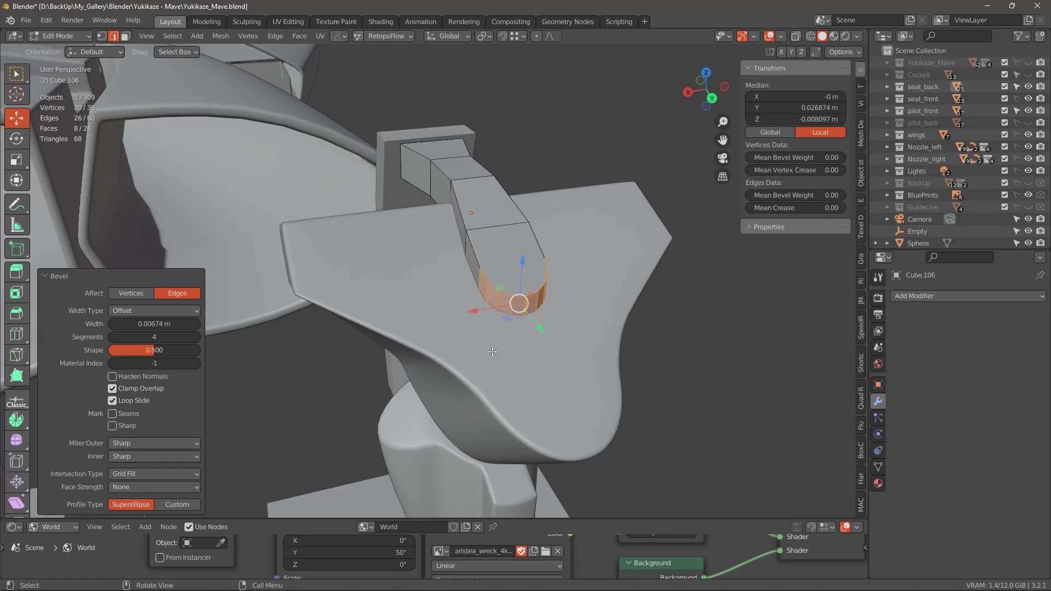
Undo the tip bevel from Right view and select the bar's end vertices, leaving the tip open.
{"action": "middle_click", "coordinate": [498, 350]}
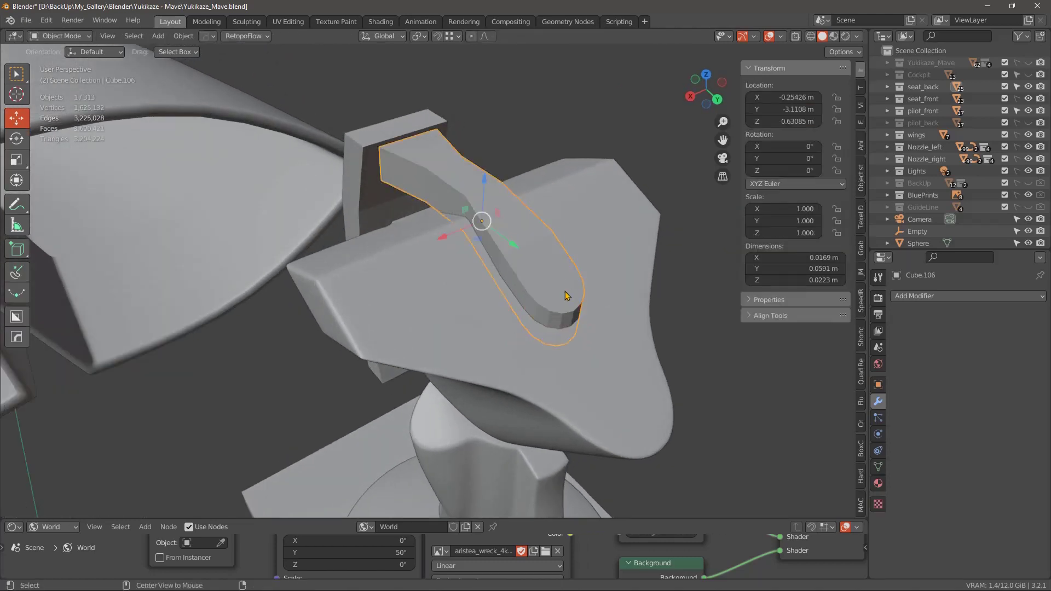
{"action": "middle_click", "coordinate": [584, 294]}
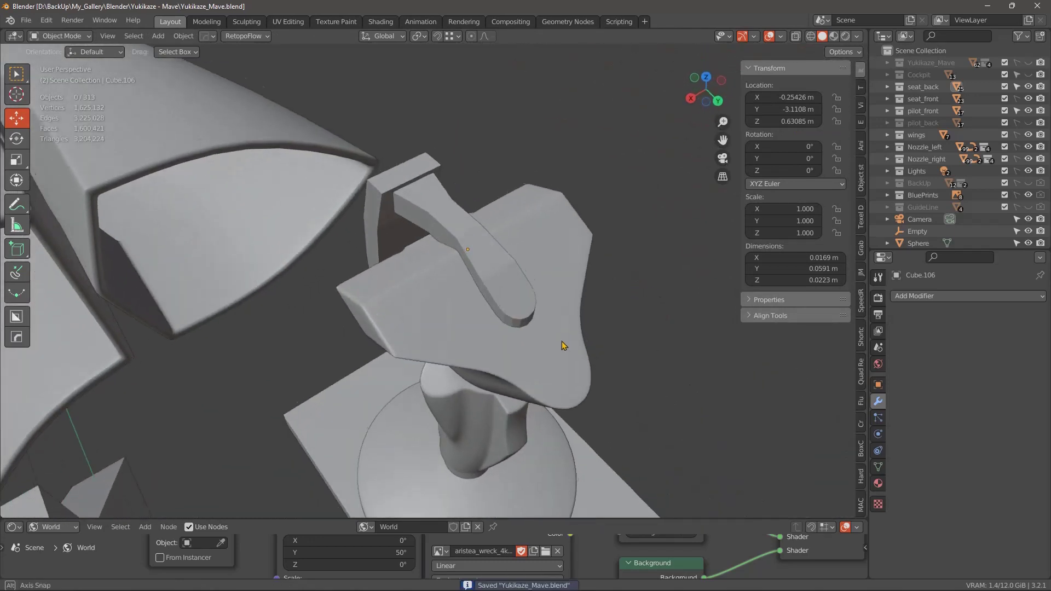
{"action": "middle_click", "coordinate": [544, 360]}
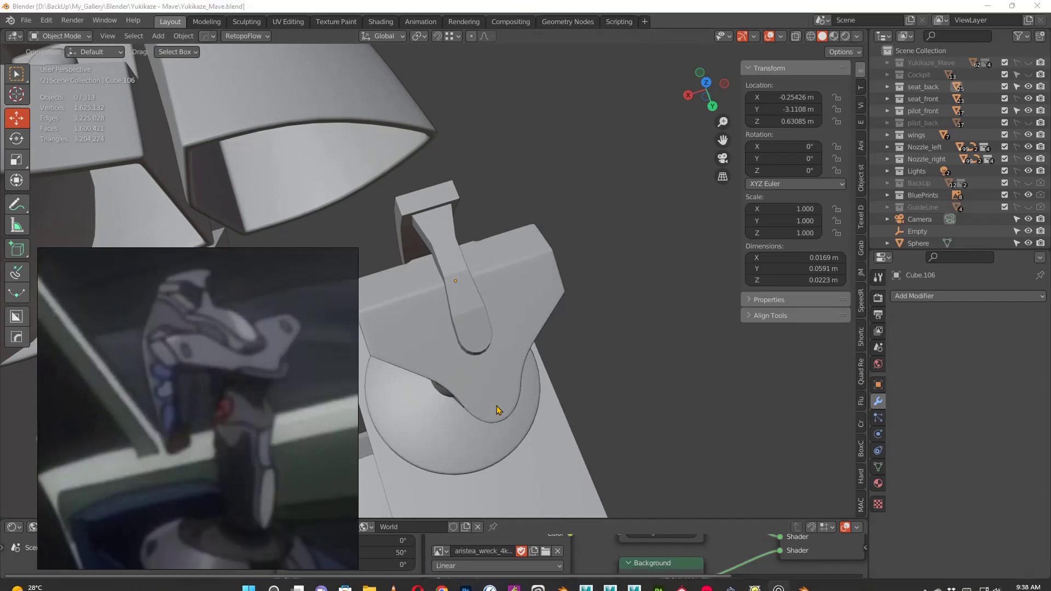
{"action": "middle_click", "coordinate": [510, 381]}
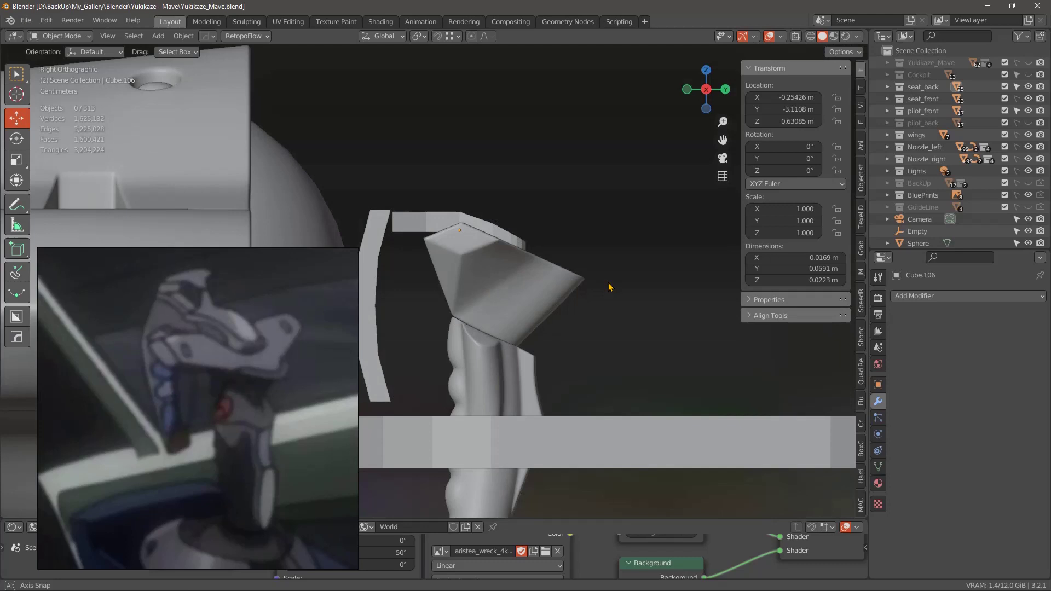
{"action": "middle_click", "coordinate": [565, 281]}
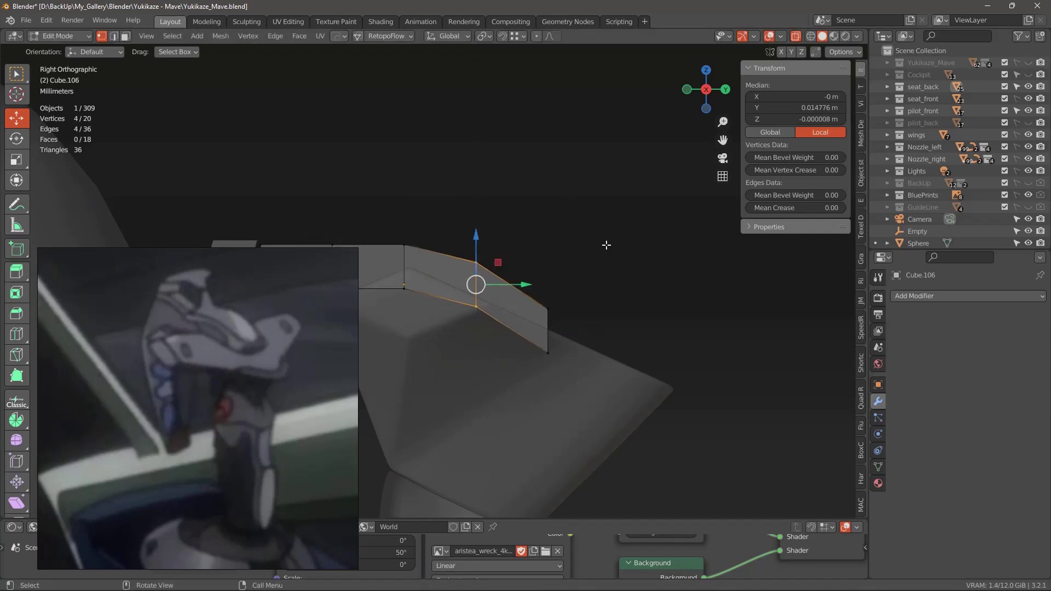
Move the bar's end edge down onto the sloped head and bevel the tip into a rounded, filled end.
{"action": "middle_click", "coordinate": [583, 338]}
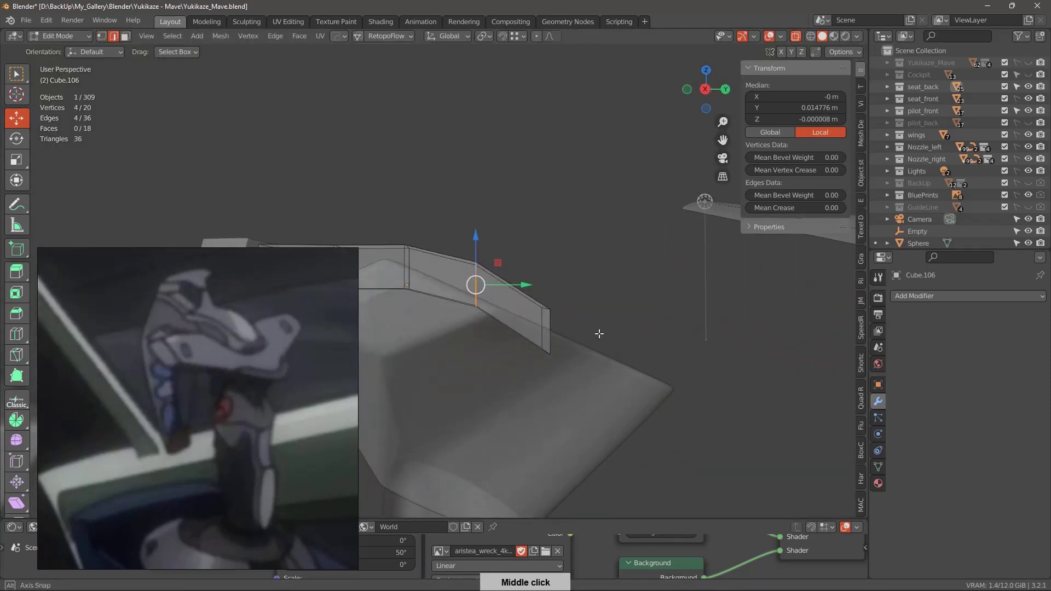
{"action": "middle_click", "coordinate": [583, 328]}
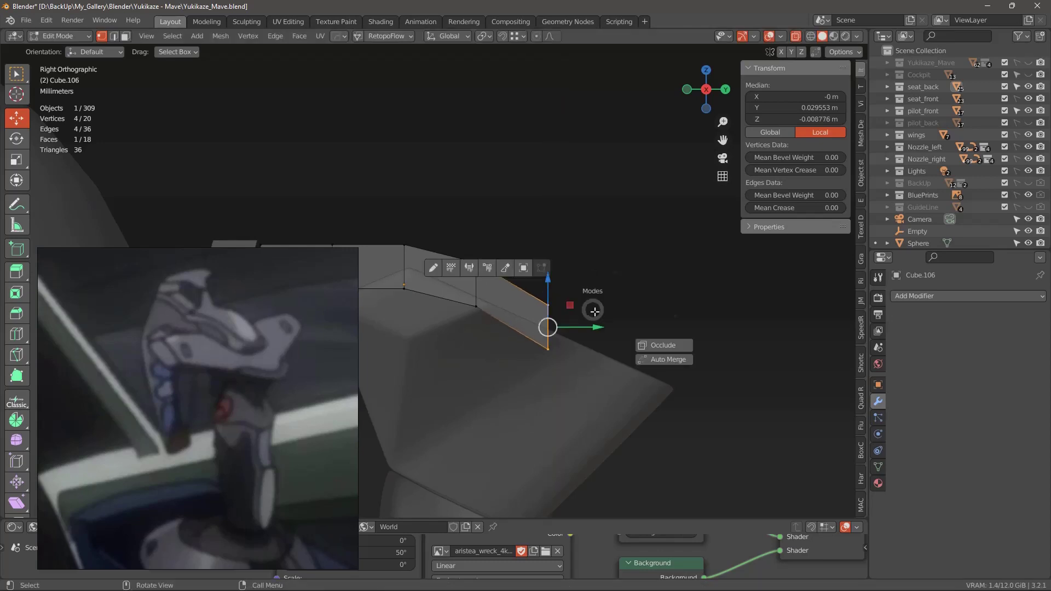
{"action": "middle_click", "coordinate": [584, 390]}
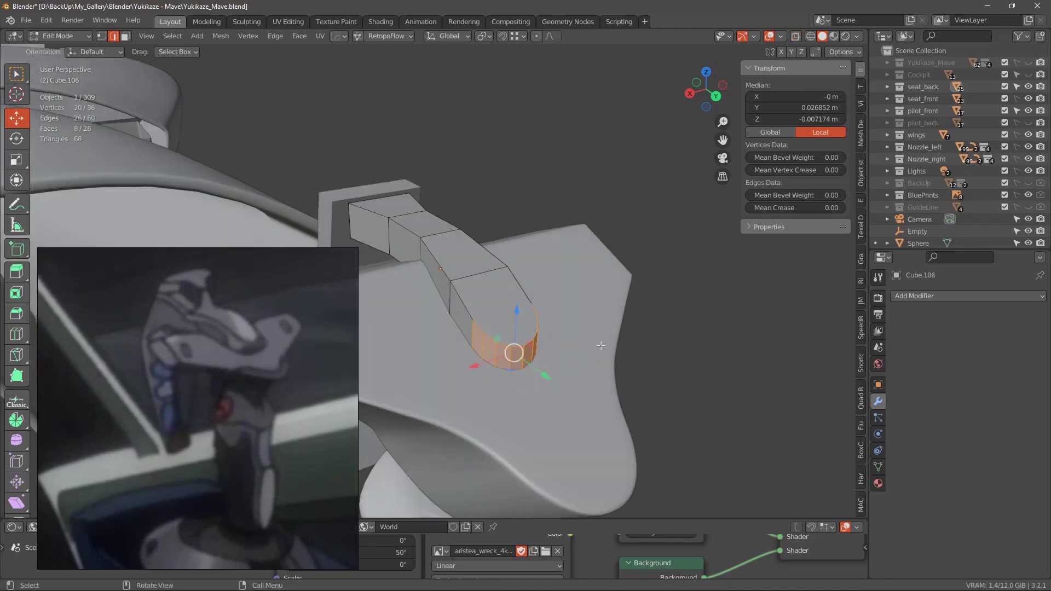
{"action": "middle_click", "coordinate": [610, 344]}
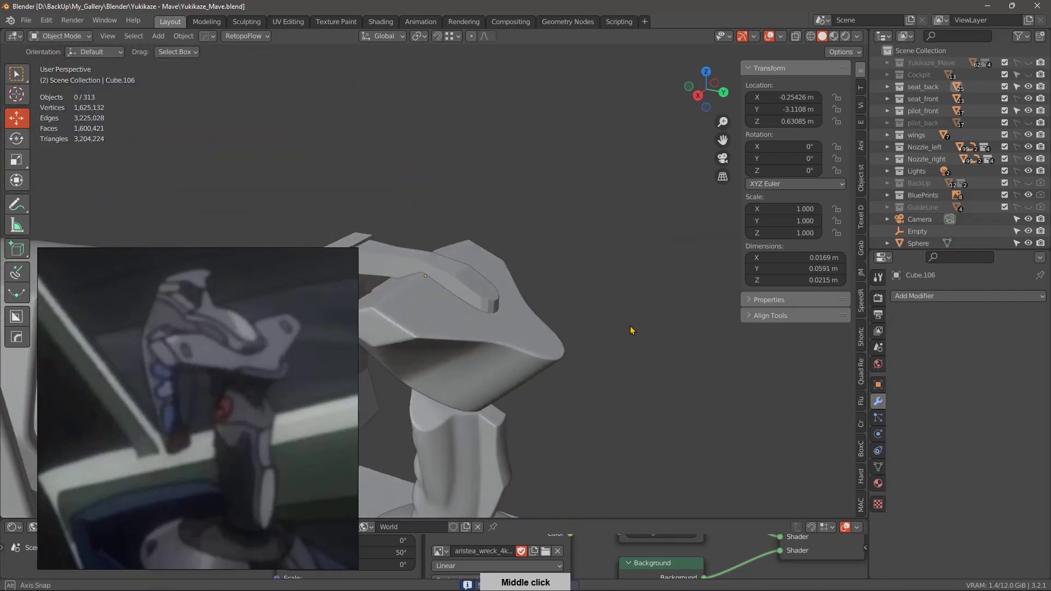
Isolate Cube.089 in Local View and enter Edit Mode with its vertices selected.
{"action": "middle_click", "coordinate": [641, 335]}
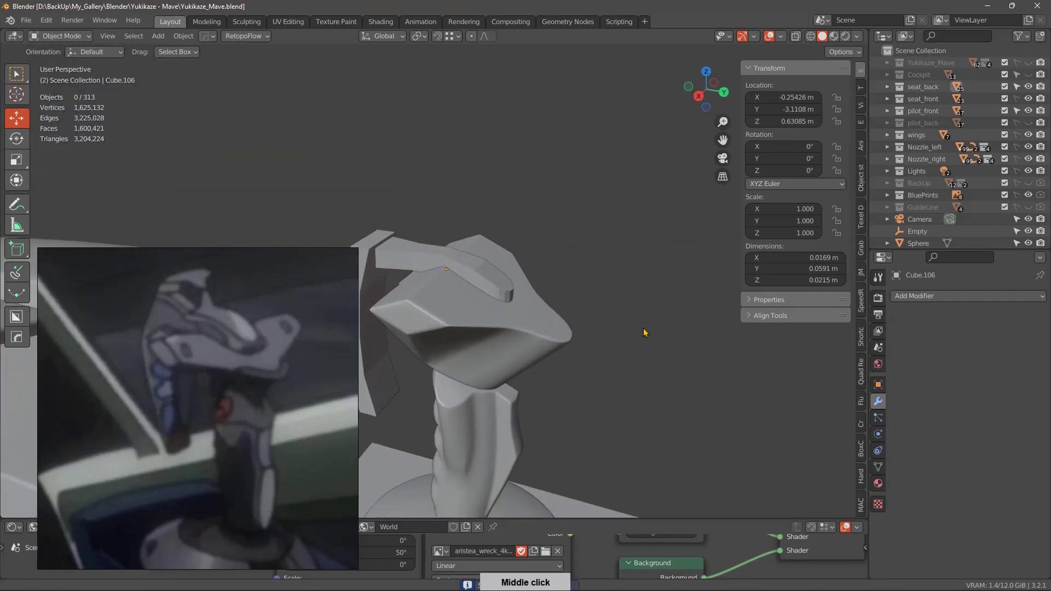
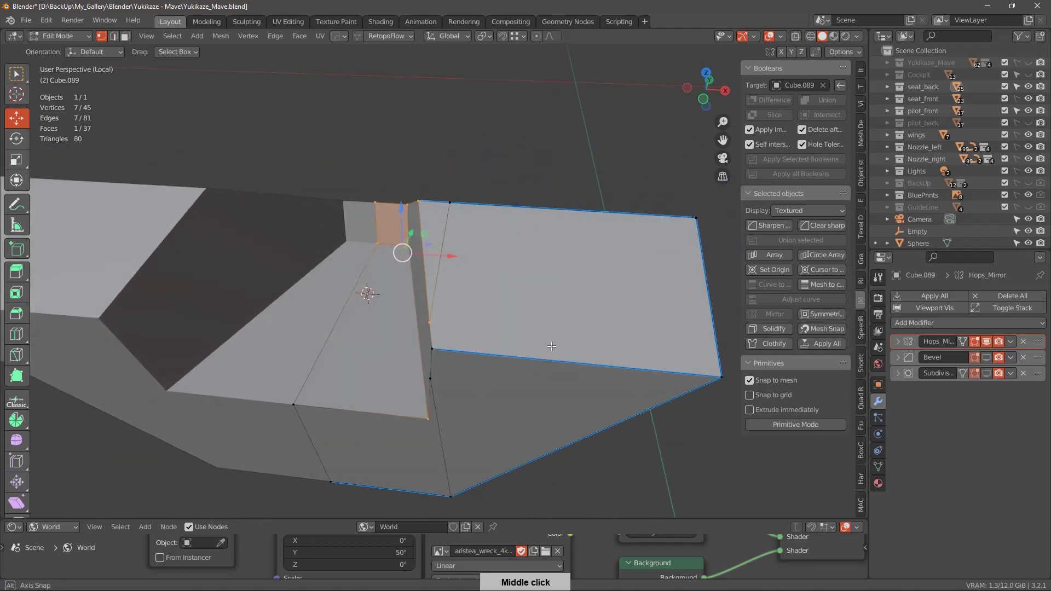
Merge the extra notch vertices At Last, then check the V-shaped piece back in the full cockpit scene.
{"action": "middle_click", "coordinate": [556, 320]}
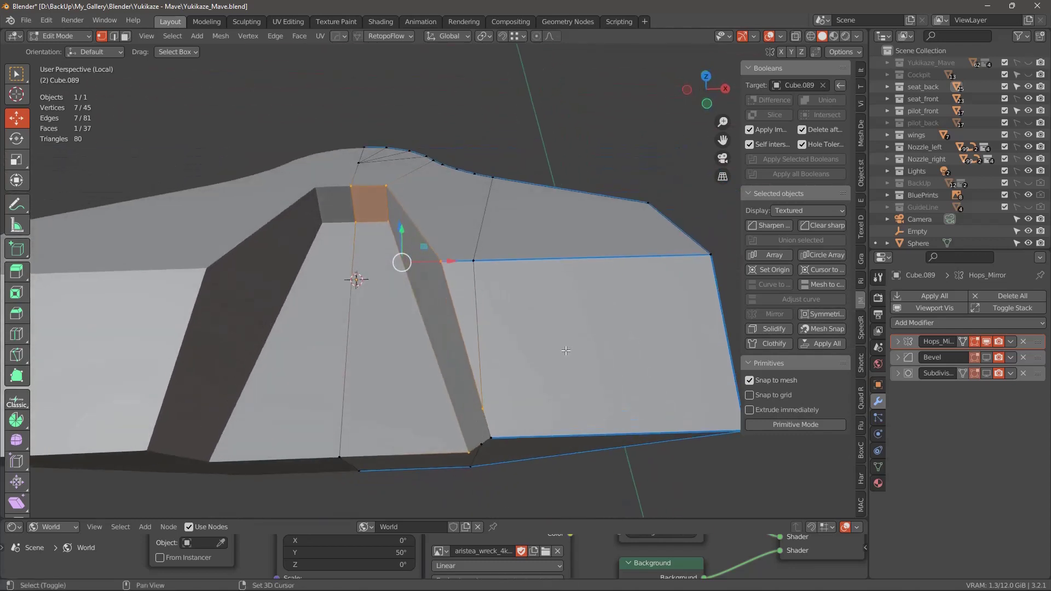
{"action": "middle_click", "coordinate": [547, 320]}
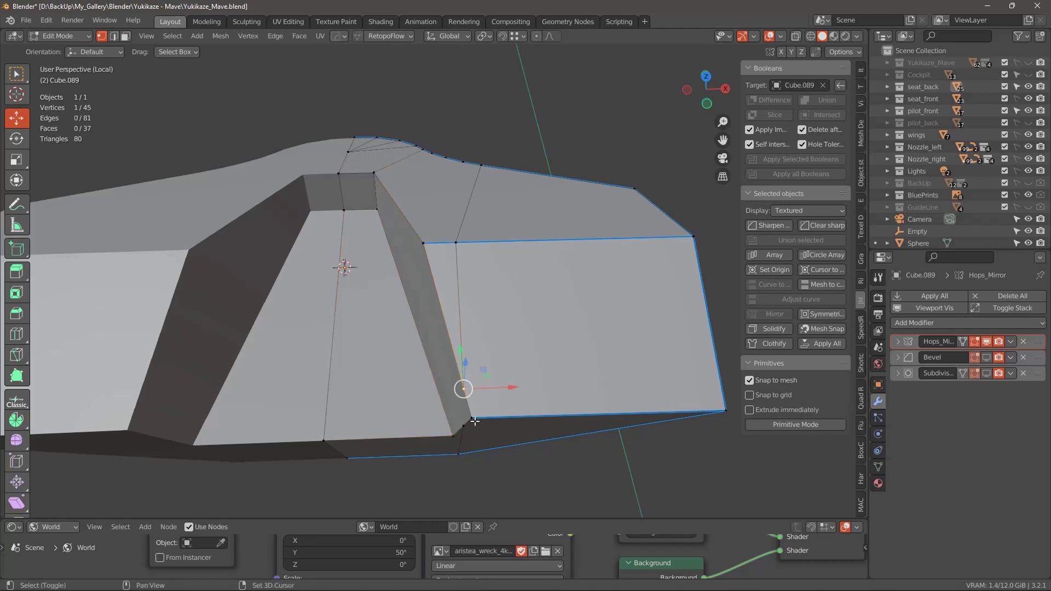
{"action": "middle_click", "coordinate": [531, 388]}
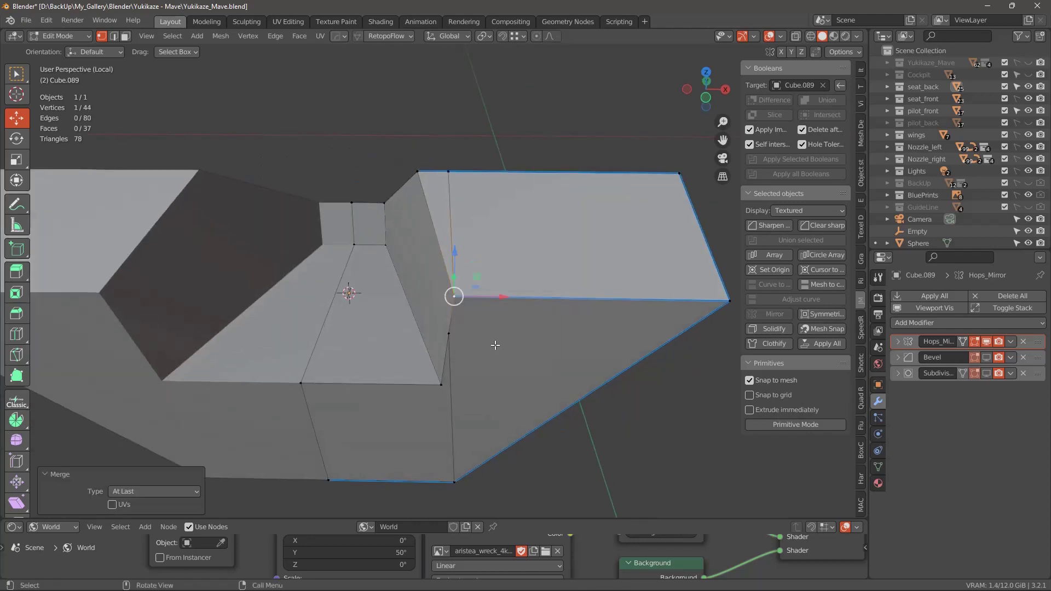
{"action": "middle_click", "coordinate": [509, 354]}
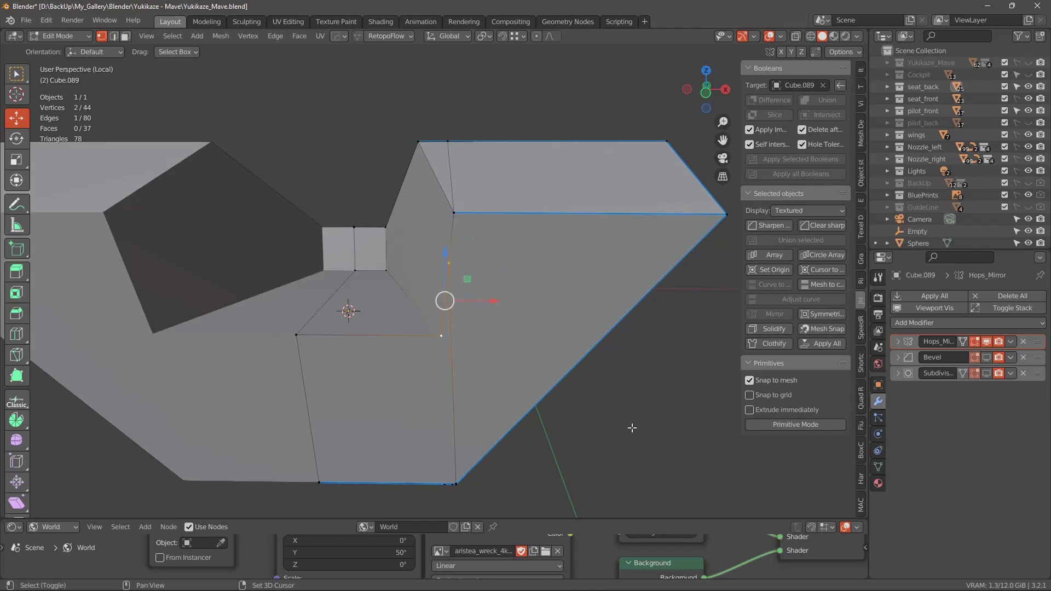
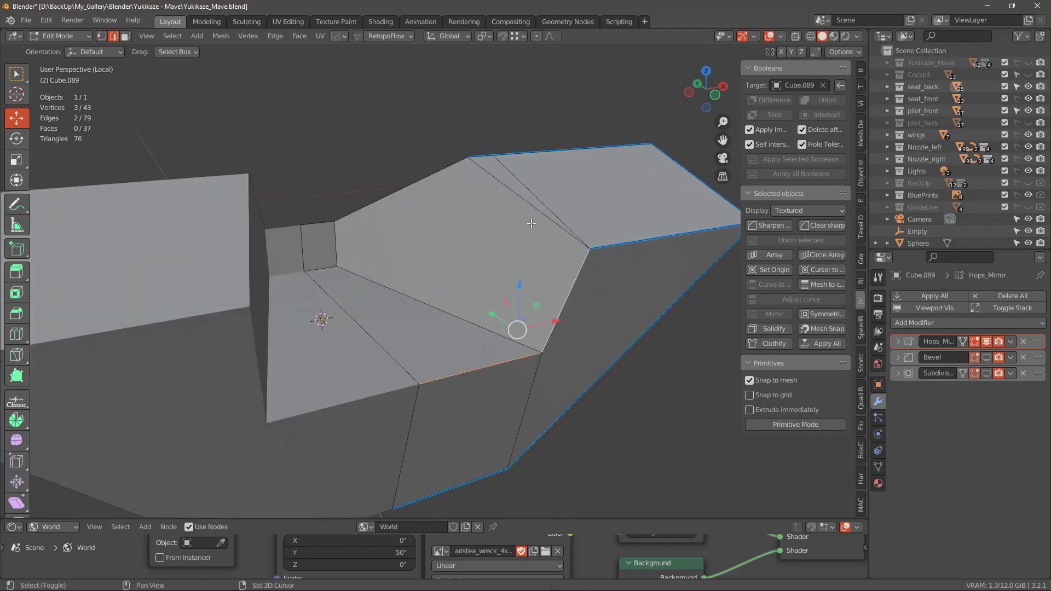
{"action": "middle_click", "coordinate": [543, 253]}
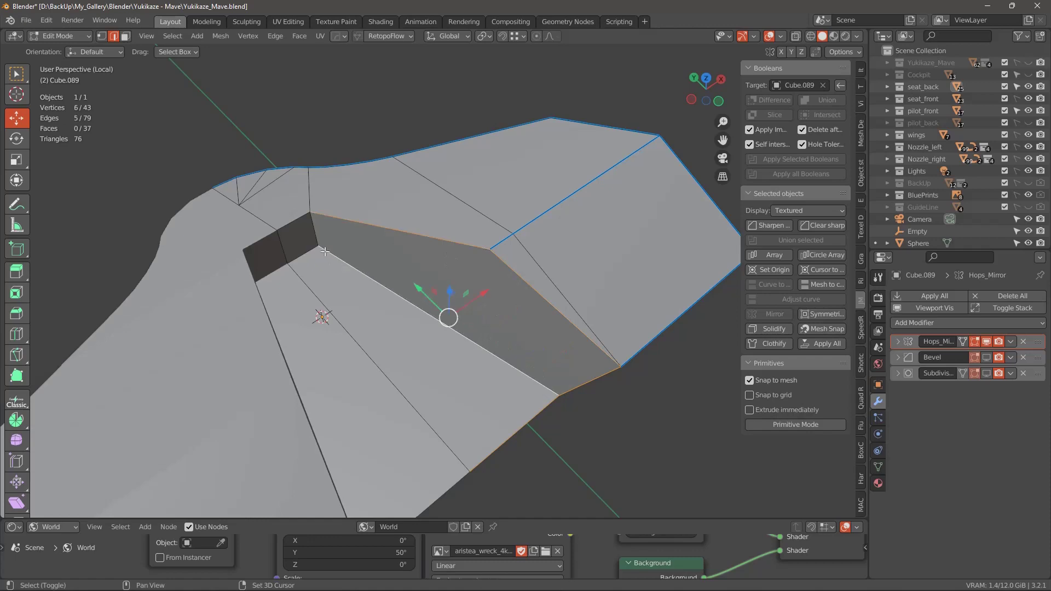
{"action": "middle_click", "coordinate": [561, 372]}
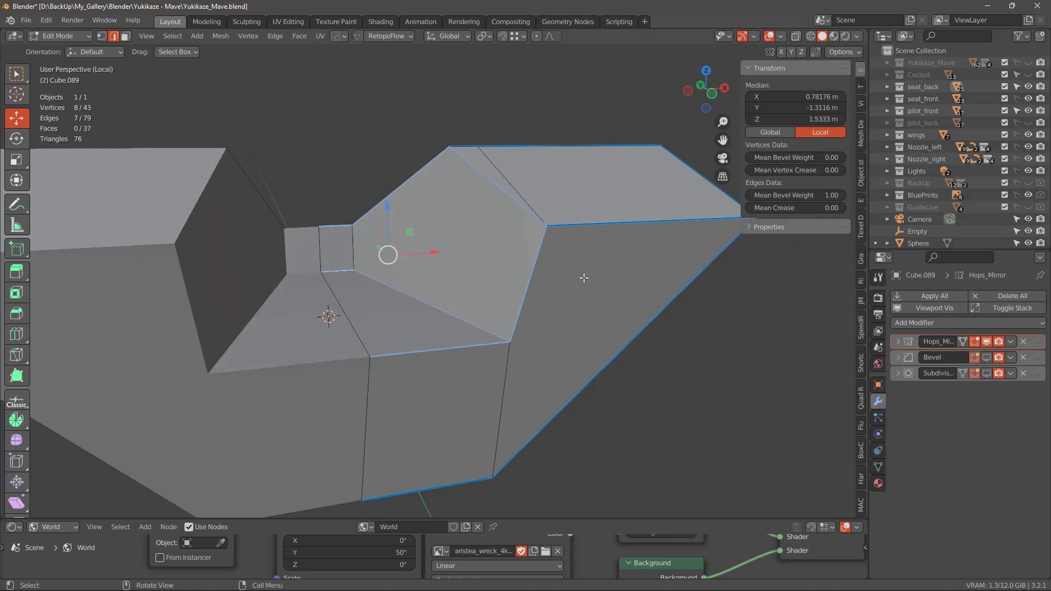
{"action": "middle_click", "coordinate": [600, 357]}
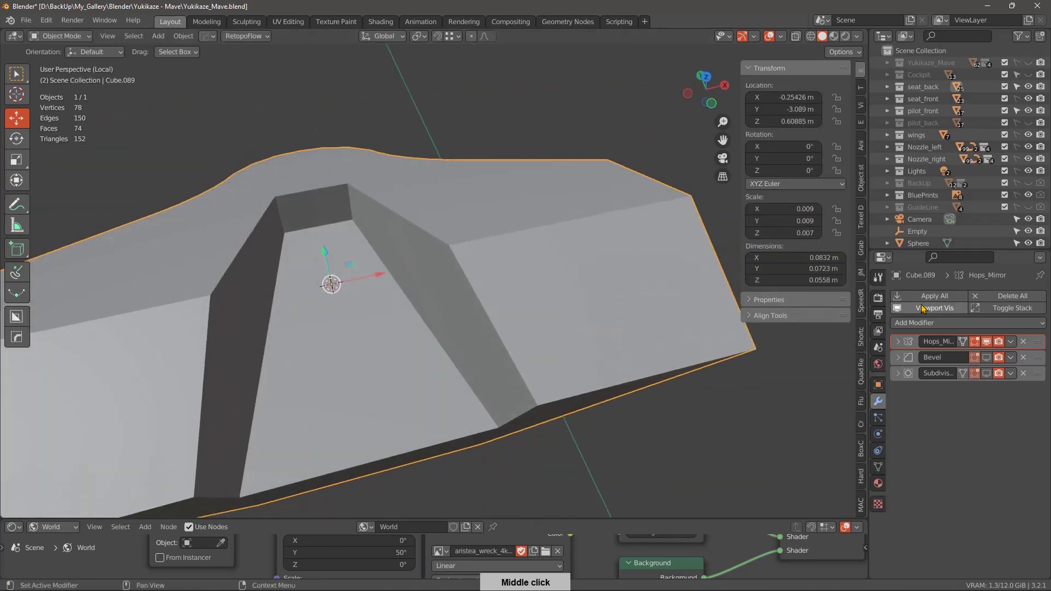
{"action": "middle_click", "coordinate": [550, 373]}
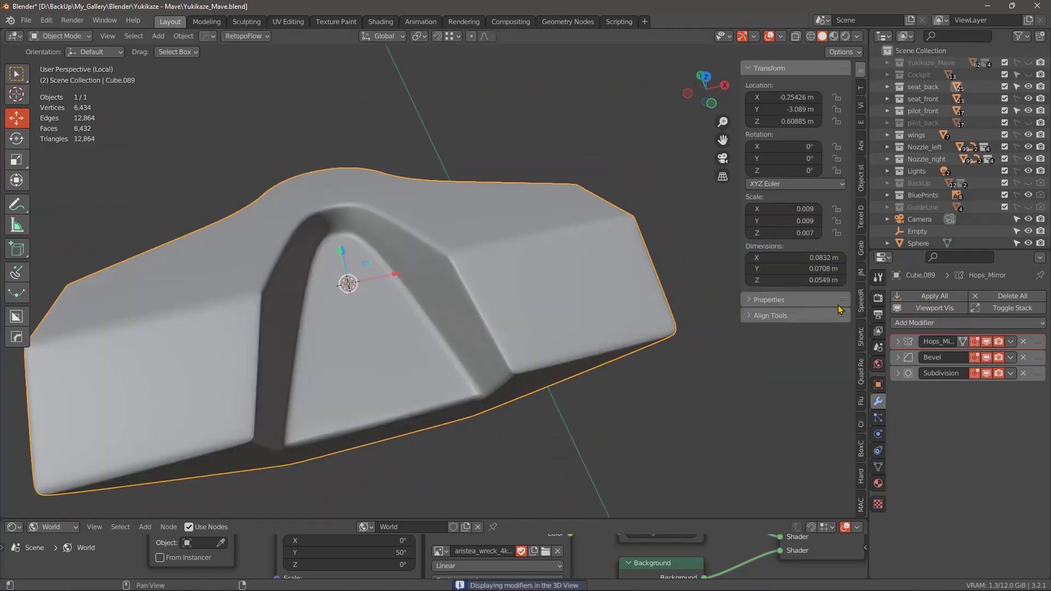
{"action": "middle_click", "coordinate": [527, 358]}
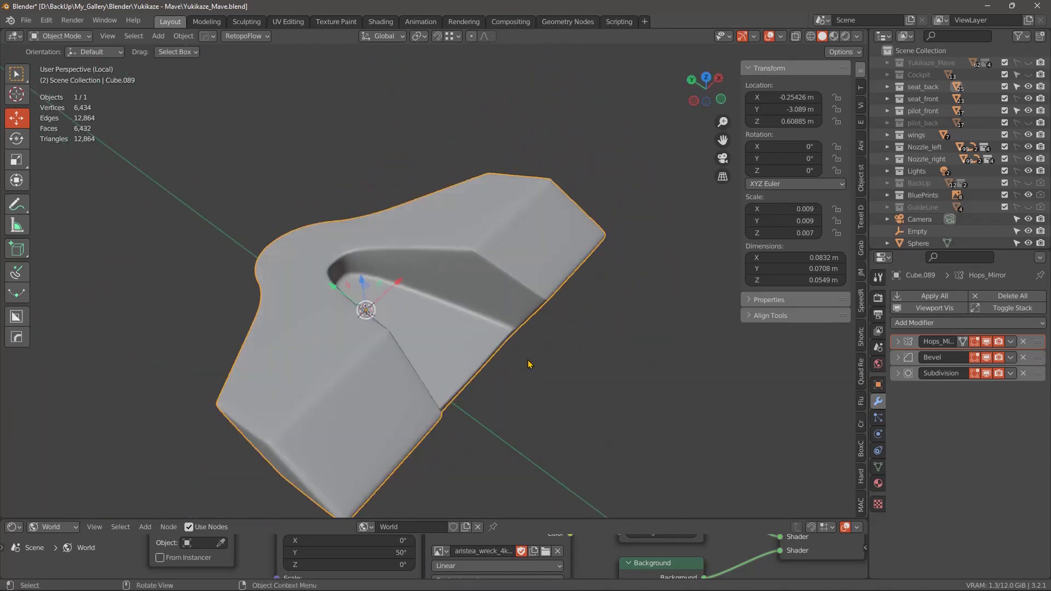
{"action": "middle_click", "coordinate": [567, 367]}
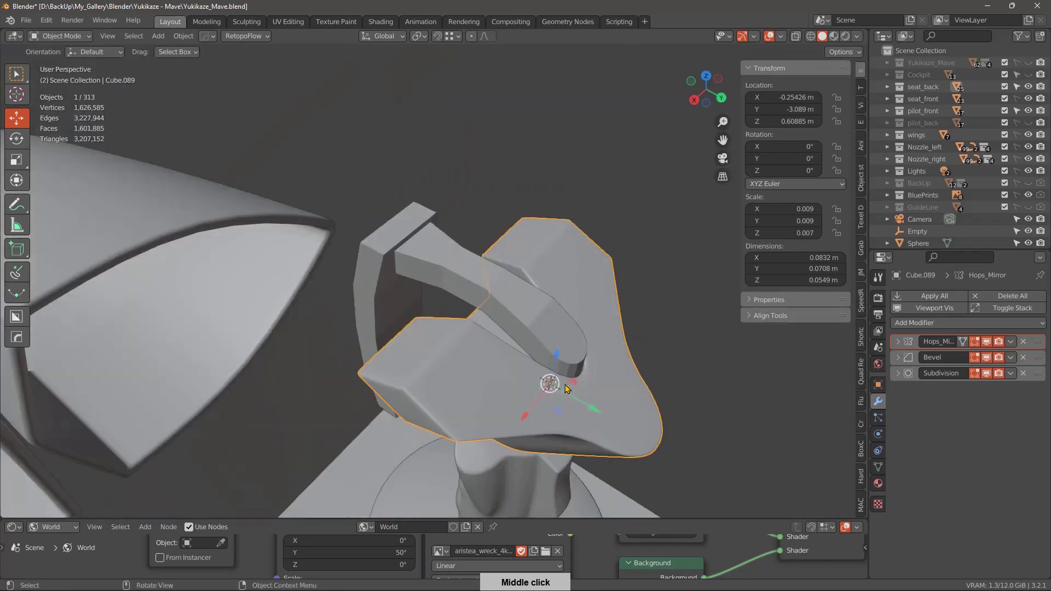
{"action": "middle_click", "coordinate": [557, 360]}
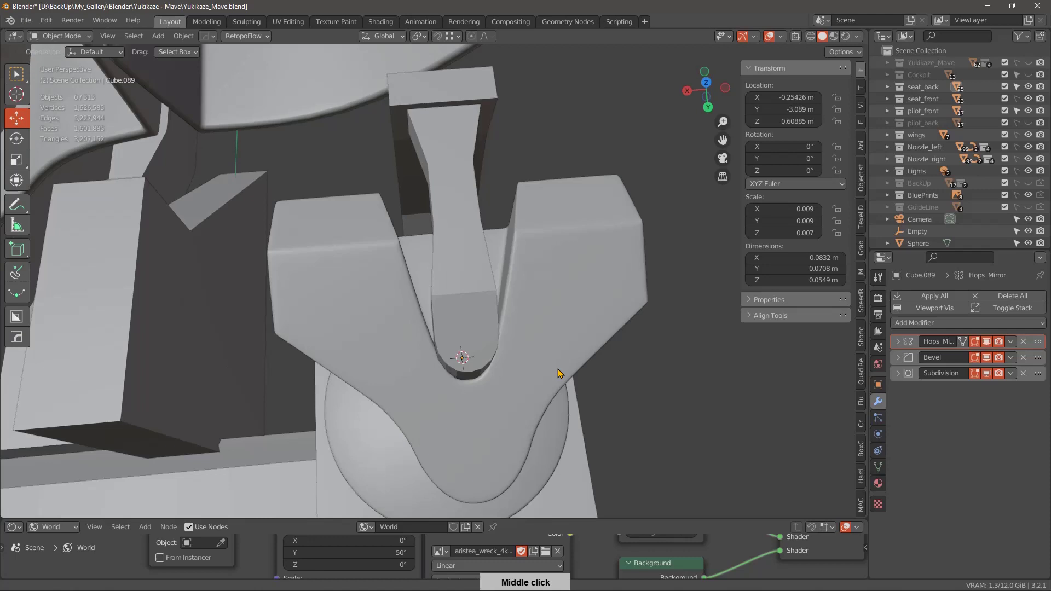
Move the inner notch vertex about 2 mm from top view so it hugs the stick's shaft.
{"action": "middle_click", "coordinate": [483, 384]}
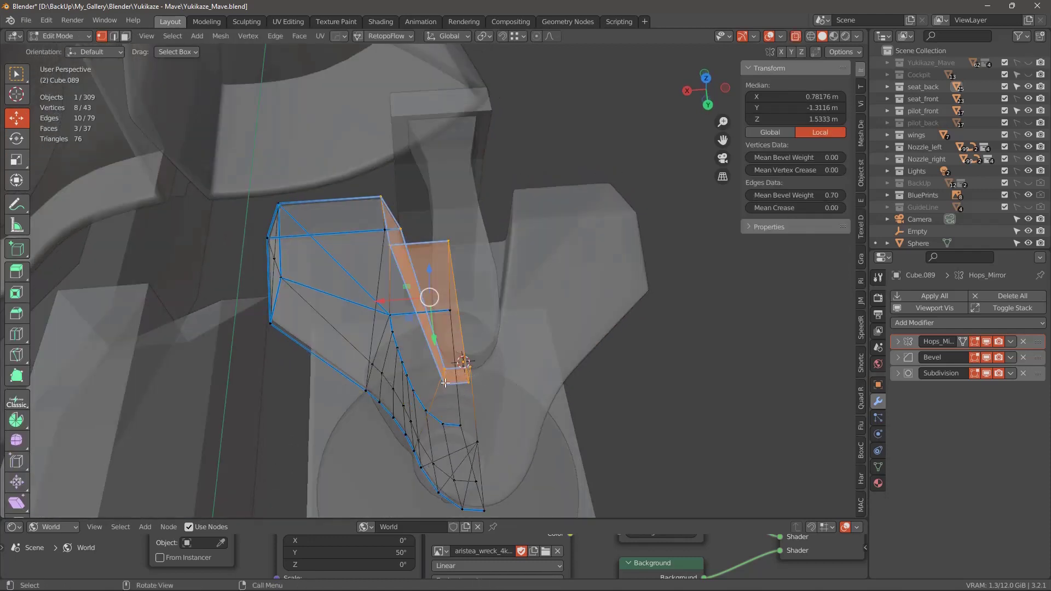
{"action": "middle_click", "coordinate": [522, 349]}
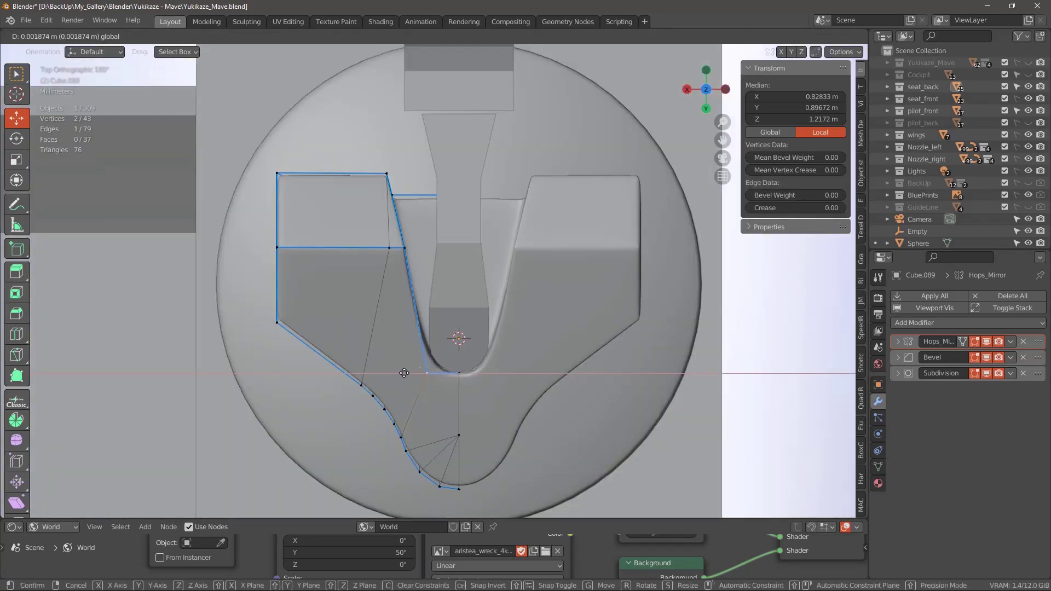
{"action": "middle_click", "coordinate": [518, 368]}
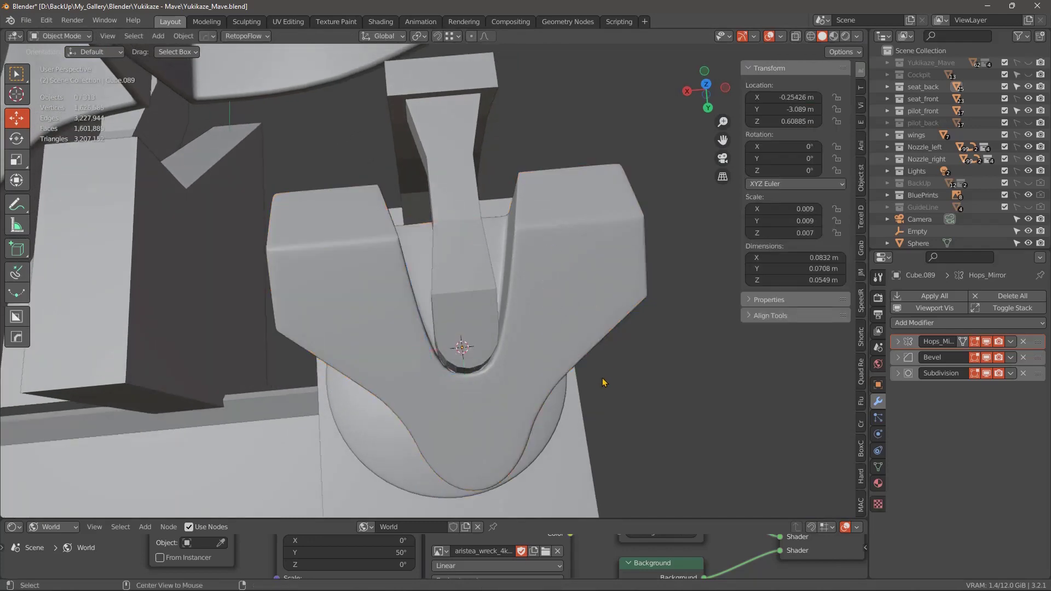
{"action": "middle_click", "coordinate": [626, 349]}
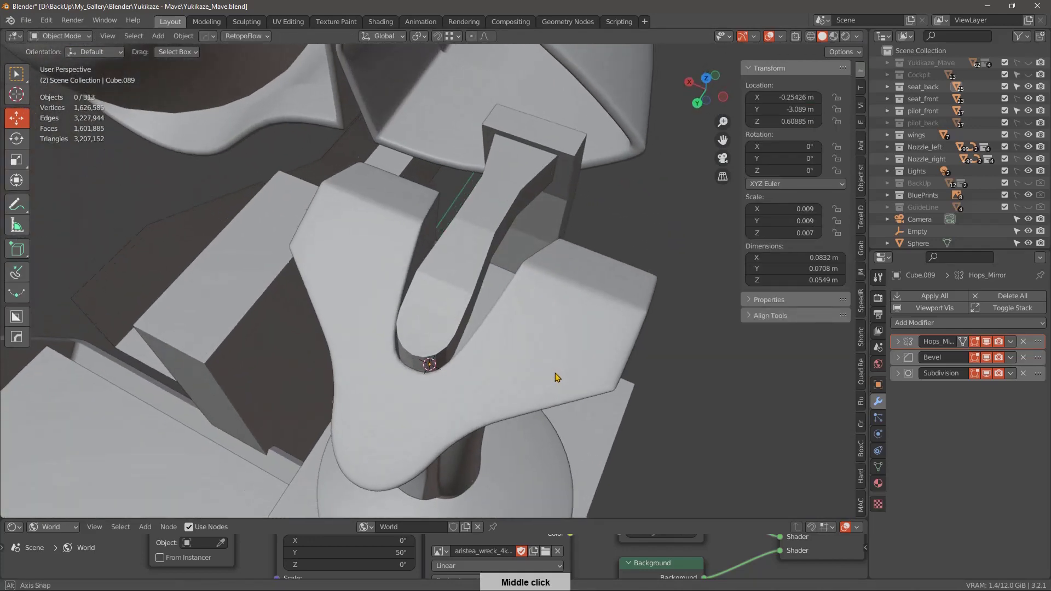
{"action": "middle_click", "coordinate": [565, 383]}
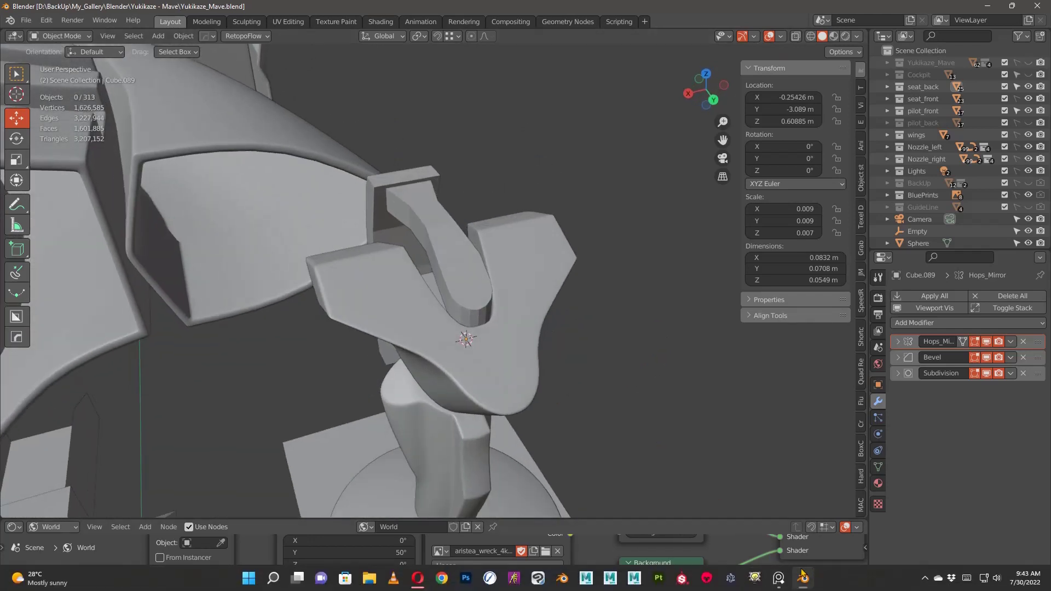
{"action": "middle_click", "coordinate": [569, 379]}
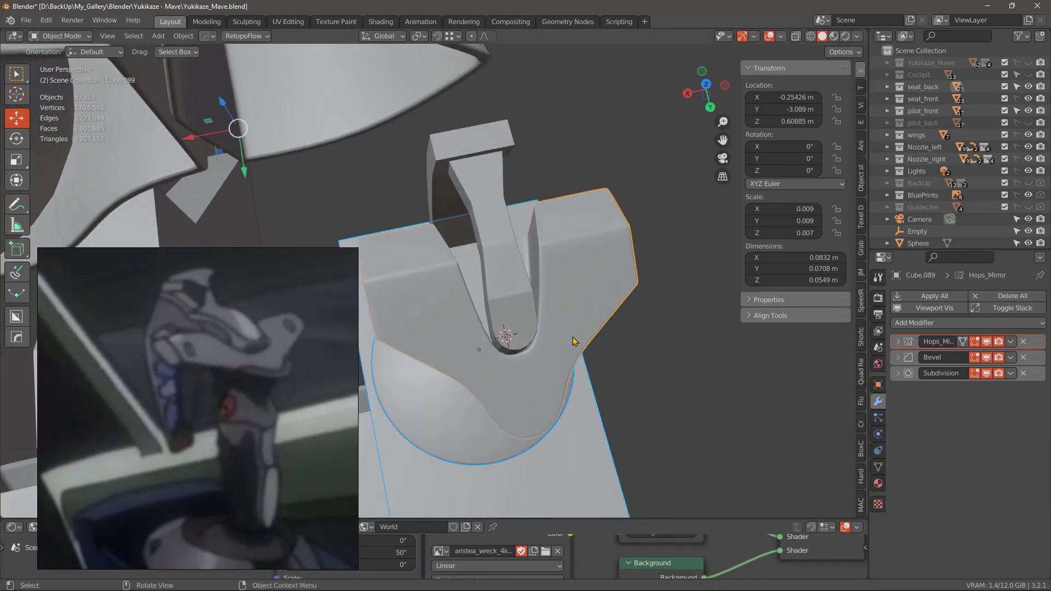
Orbit around the bracket's notch corner while bevelling it and weighting the new inner-curve edges.
{"action": "middle_click", "coordinate": [631, 407]}
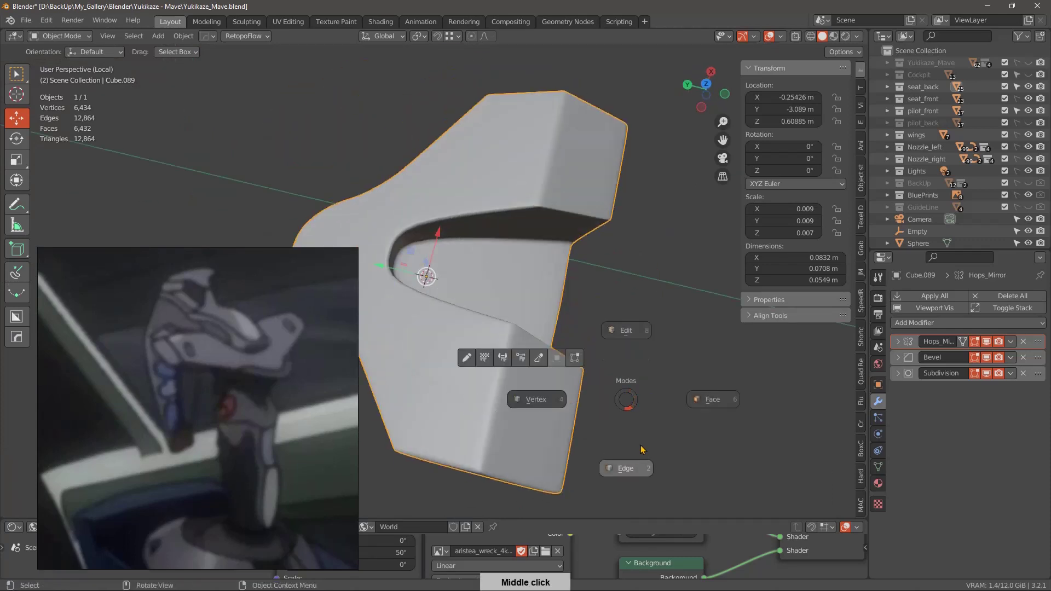
{"action": "middle_click", "coordinate": [580, 411]}
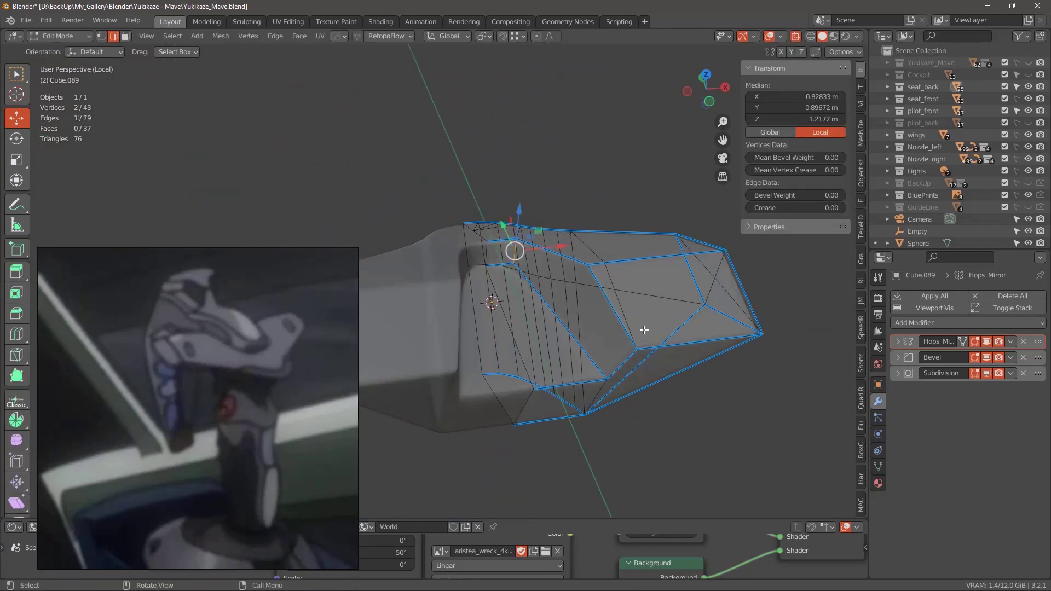
{"action": "middle_click", "coordinate": [653, 380]}
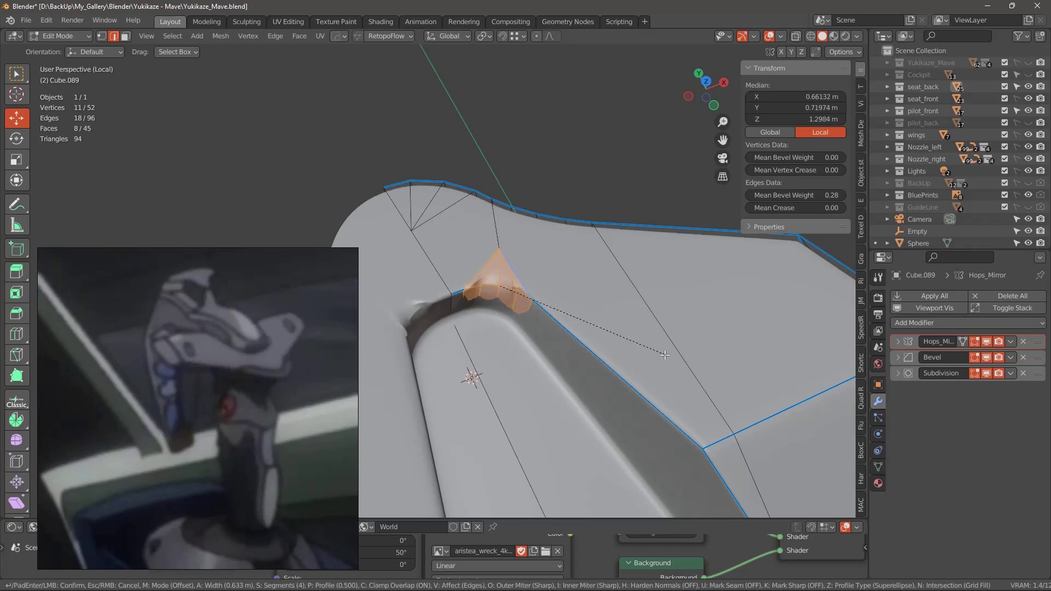
{"action": "middle_click", "coordinate": [661, 385]}
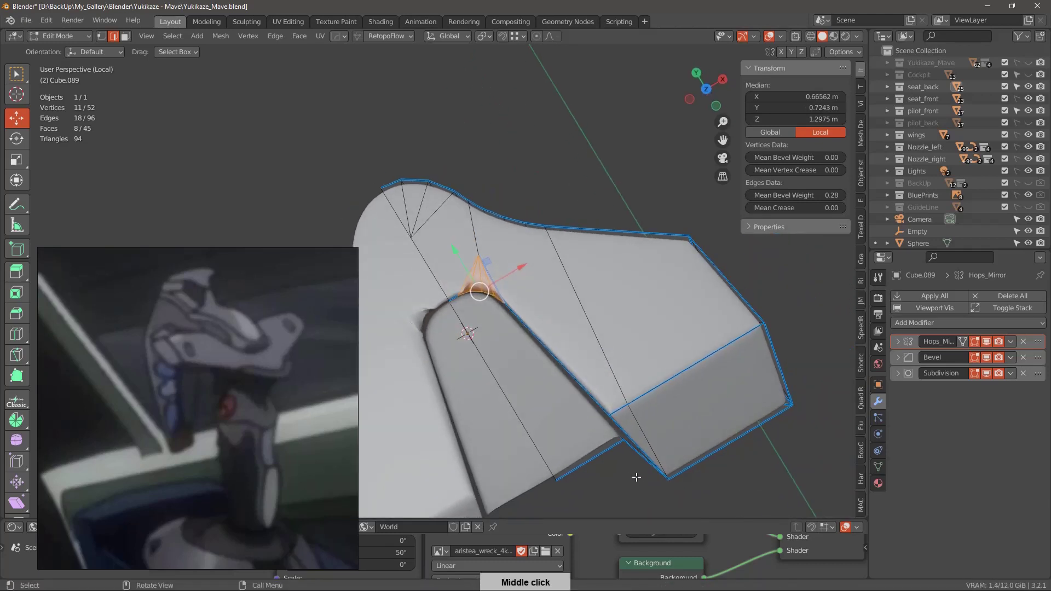
{"action": "middle_click", "coordinate": [619, 436]}
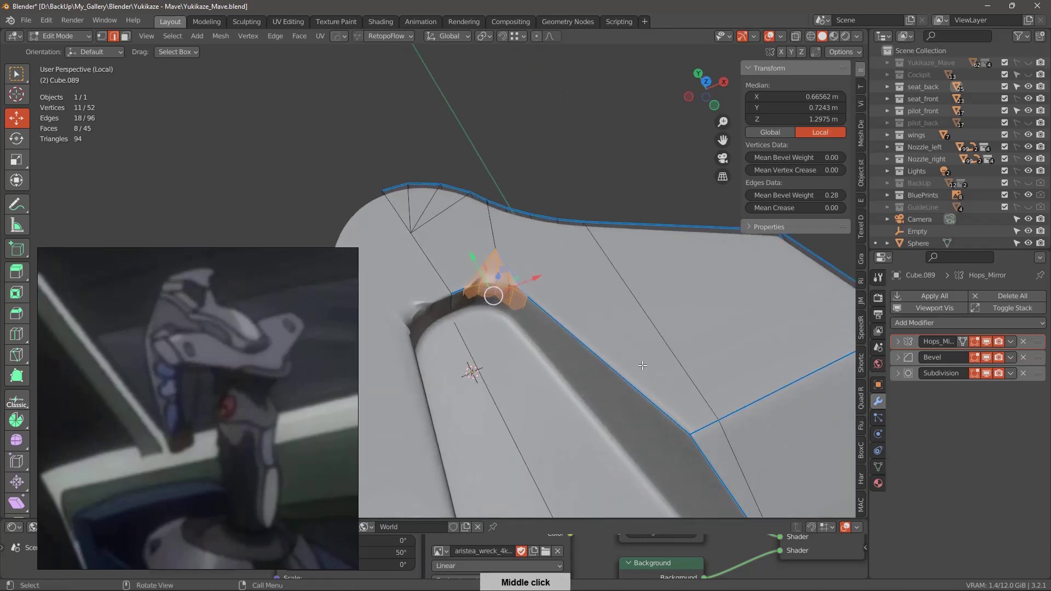
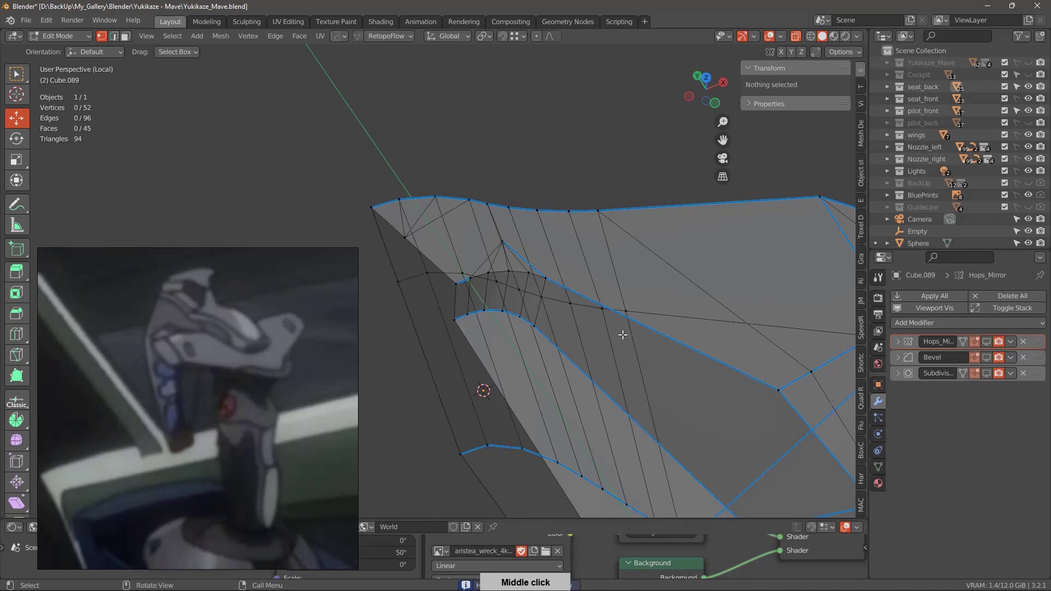
{"action": "middle_click", "coordinate": [576, 389]}
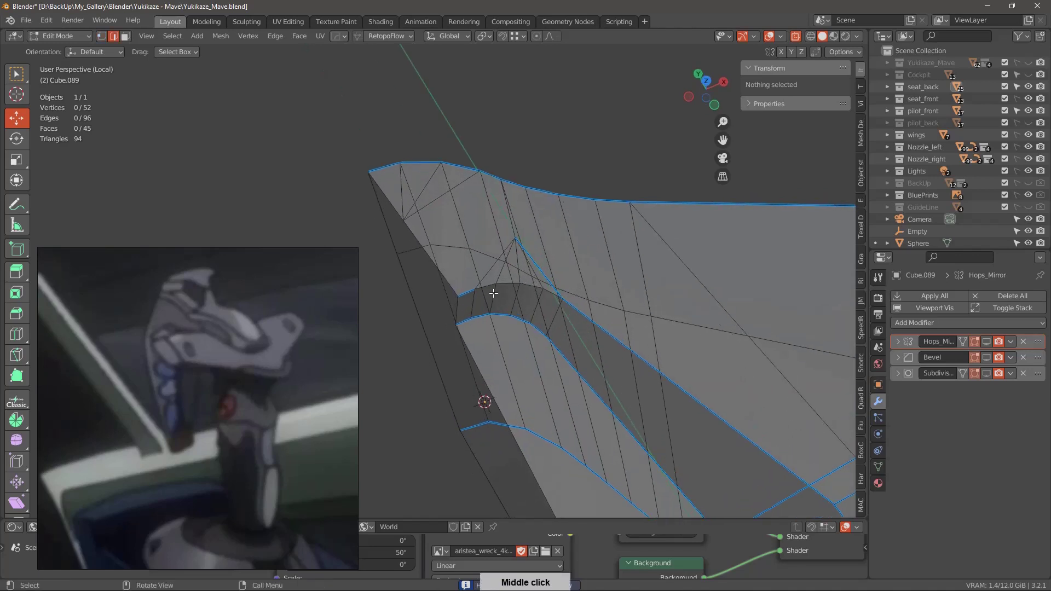
{"action": "middle_click", "coordinate": [561, 295]}
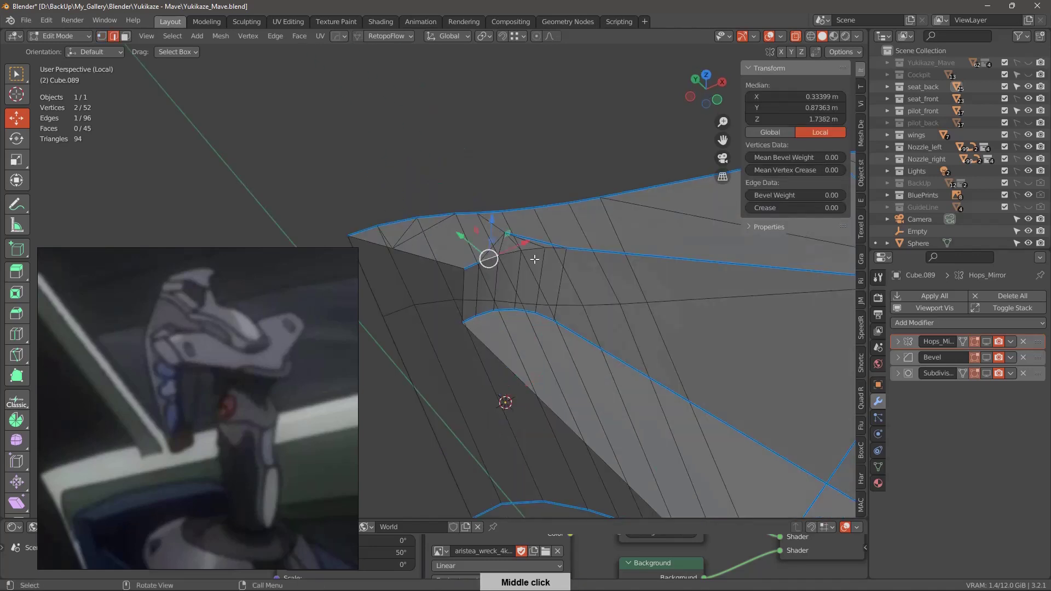
{"action": "middle_click", "coordinate": [584, 318]}
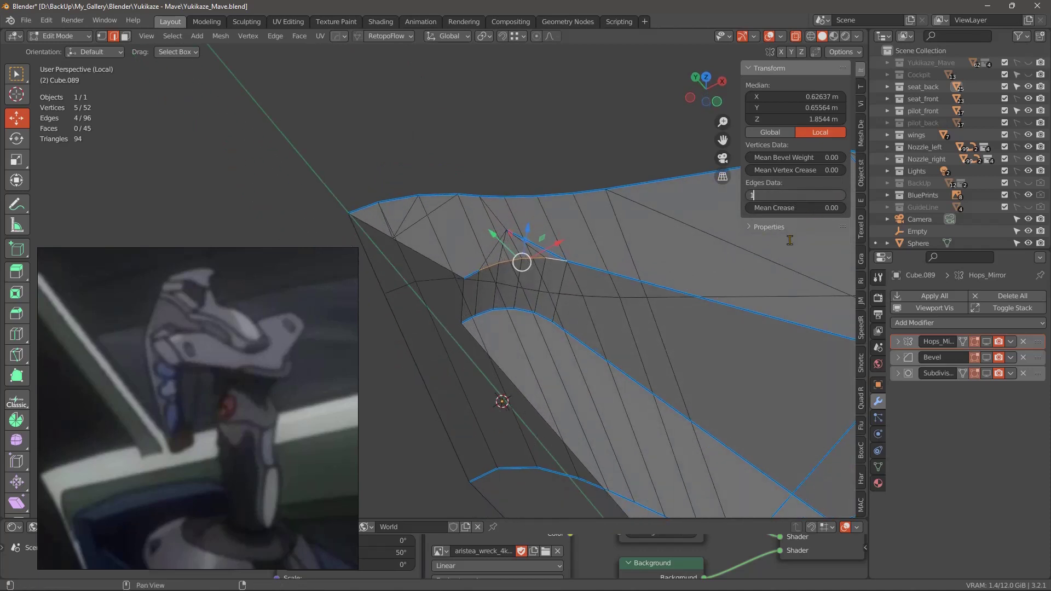
{"action": "middle_click", "coordinate": [647, 380]}
{"action": "middle_click", "coordinate": [539, 247]}
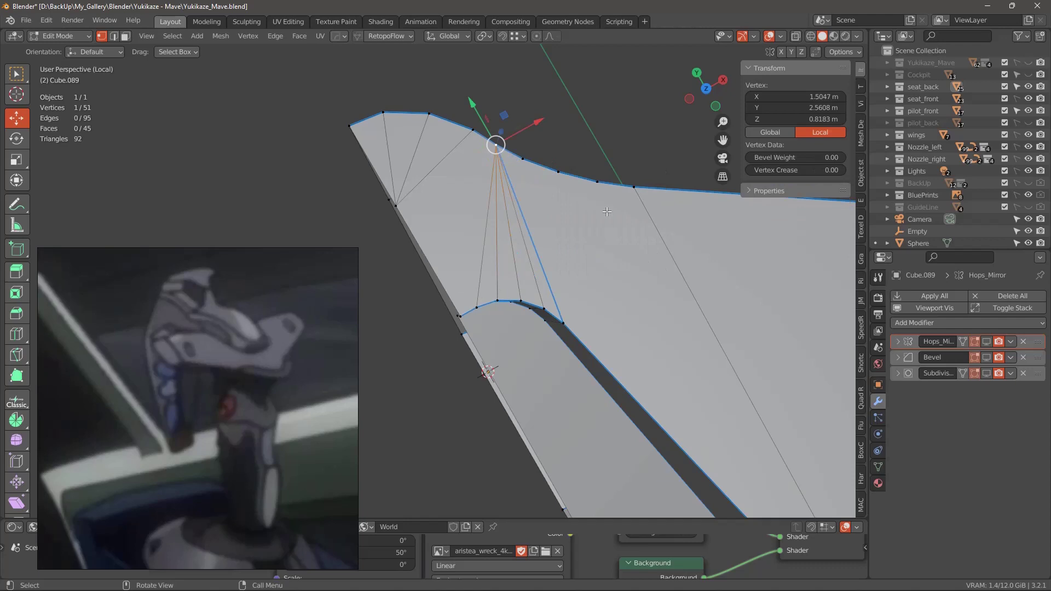
Orbit the slot's inner curve while refilling its faces and returning to Object Mode.
{"action": "middle_click", "coordinate": [558, 348]}
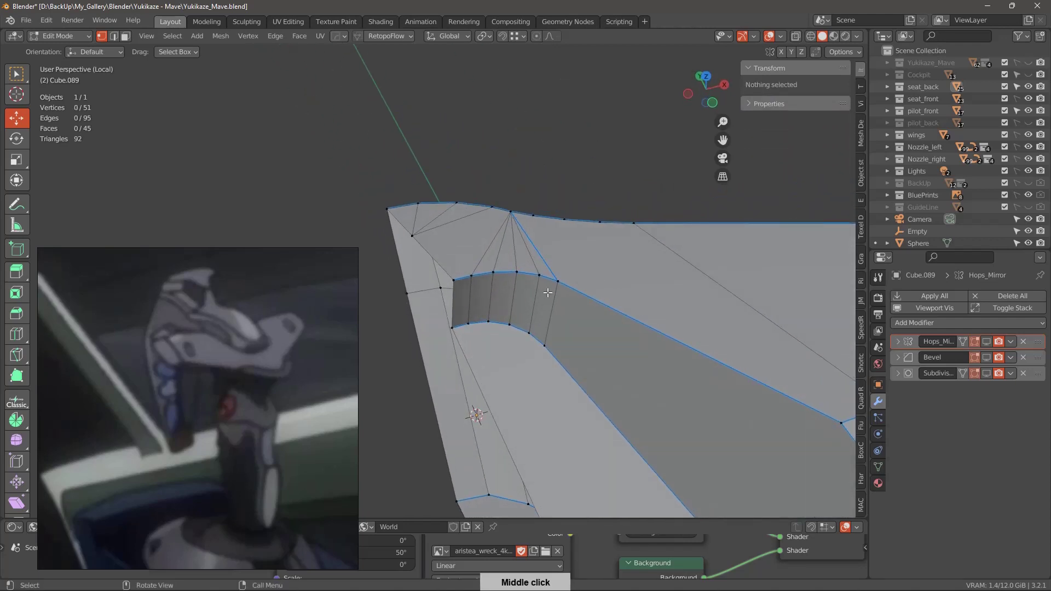
{"action": "middle_click", "coordinate": [569, 351]}
{"action": "middle_click", "coordinate": [620, 341]}
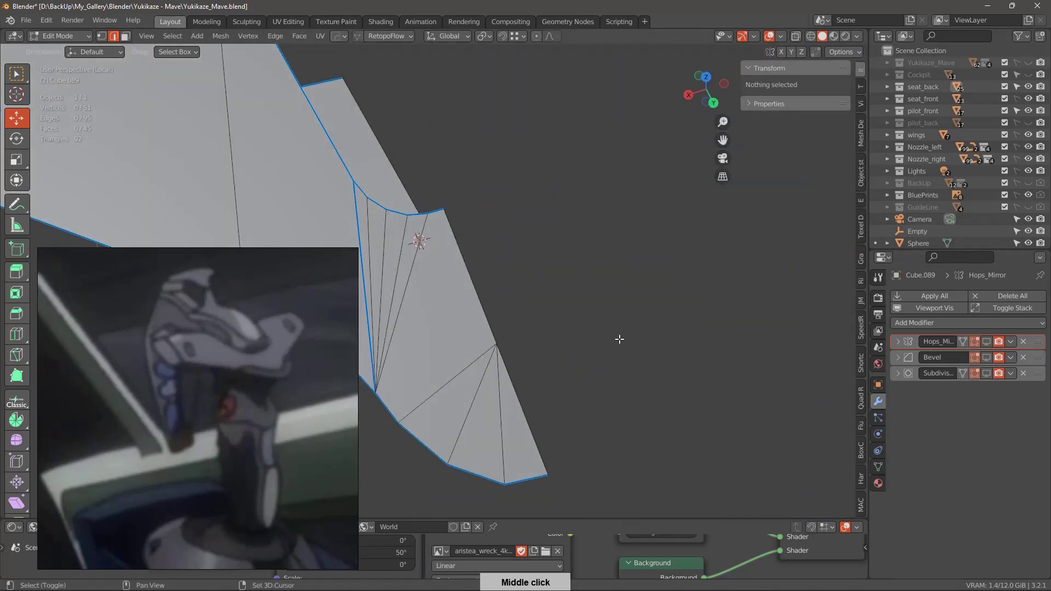
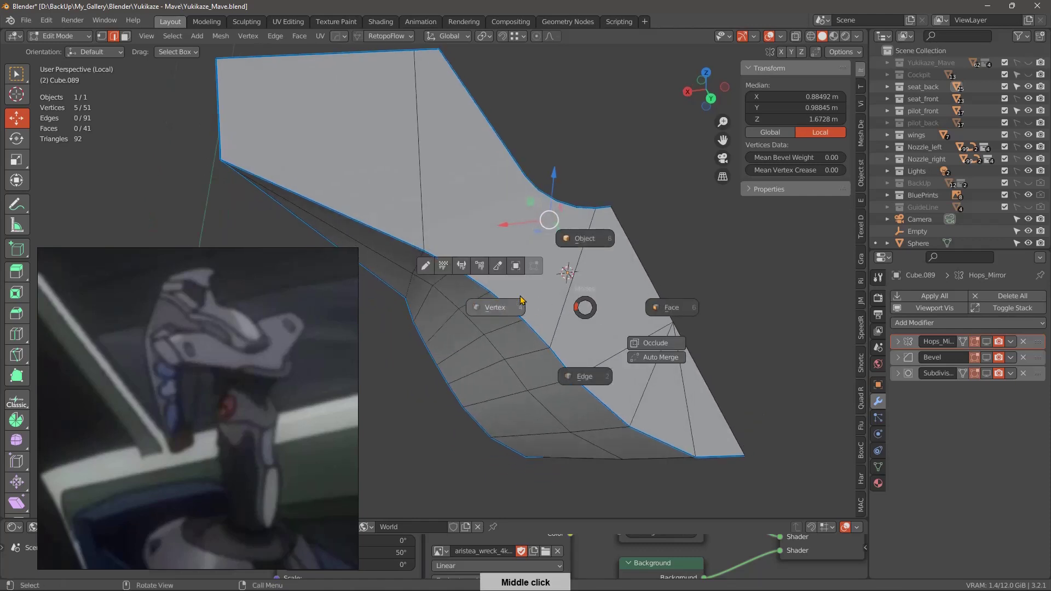
{"action": "middle_click", "coordinate": [534, 298]}
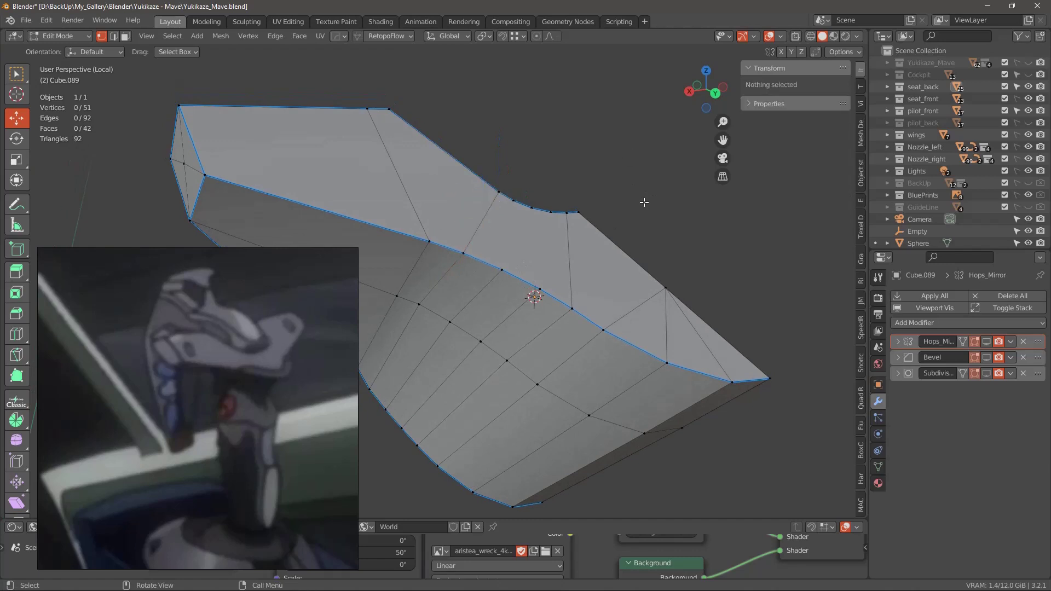
{"action": "middle_click", "coordinate": [622, 260]}
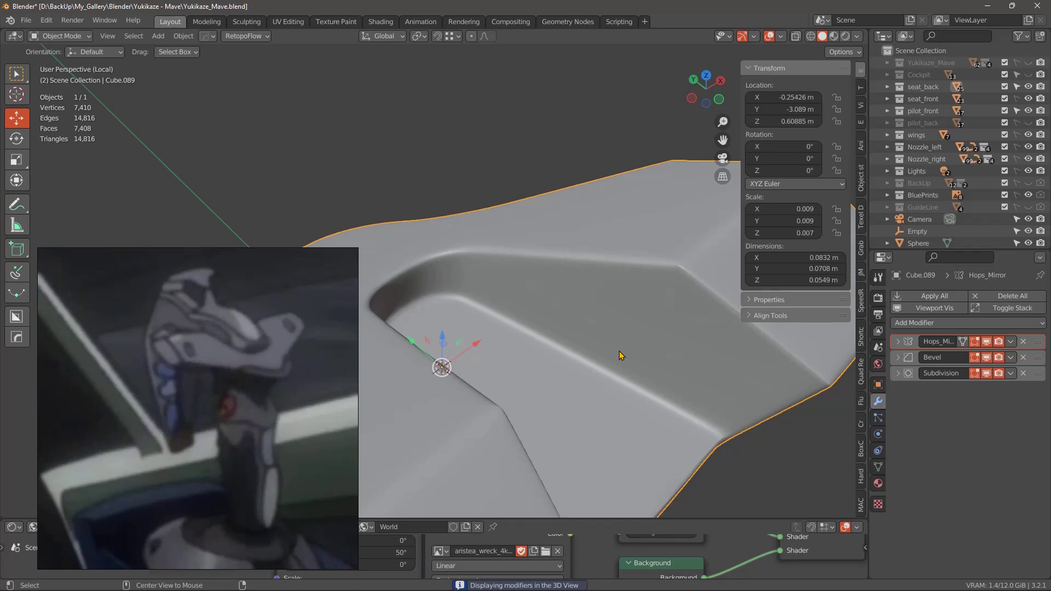
Orbit the view toward the cockpit to preview the smoothed Y-shaped bracket.
{"action": "middle_click", "coordinate": [585, 383]}
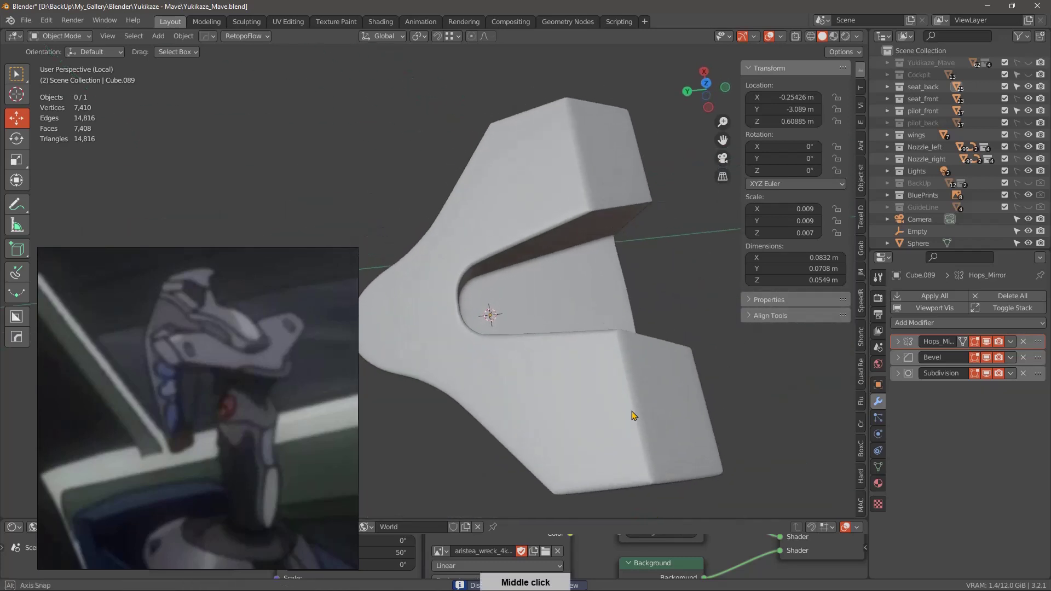
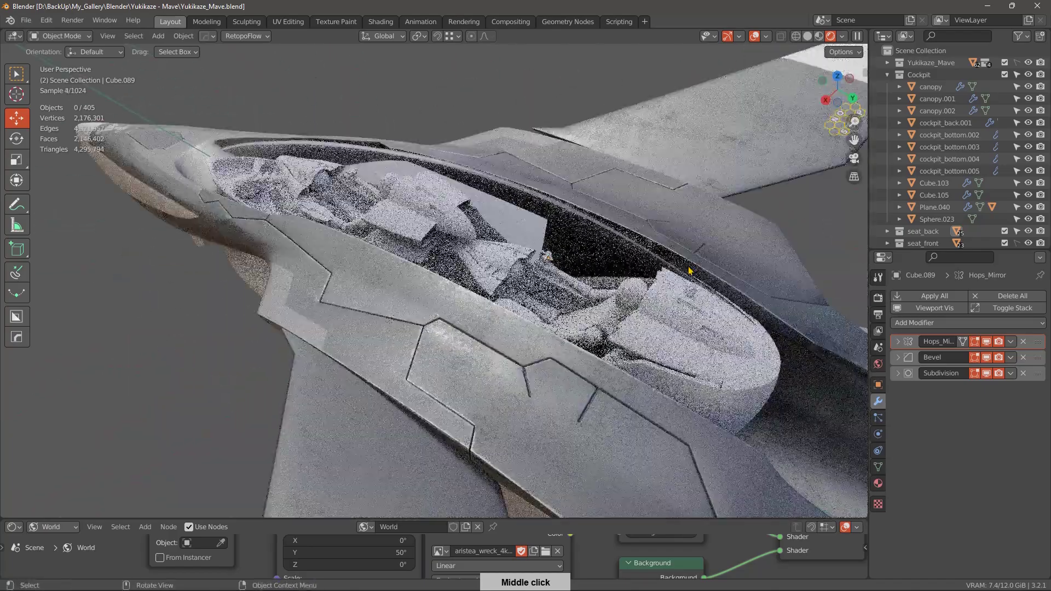
Orbit out to frame the whole aircraft with the canopy hidden.
{"action": "middle_click", "coordinate": [688, 267]}
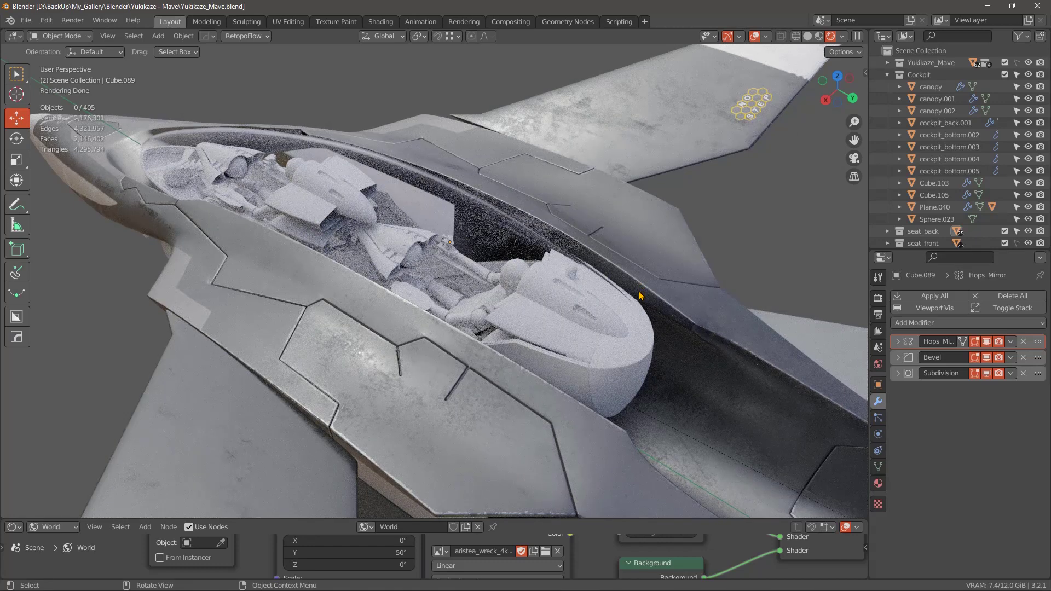
{"action": "middle_click", "coordinate": [669, 283]}
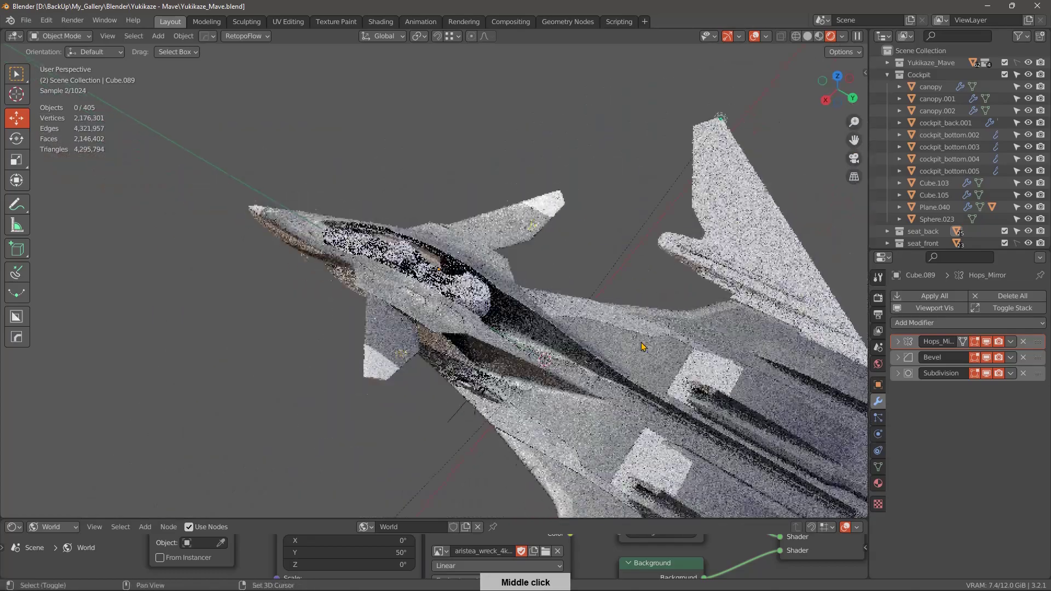
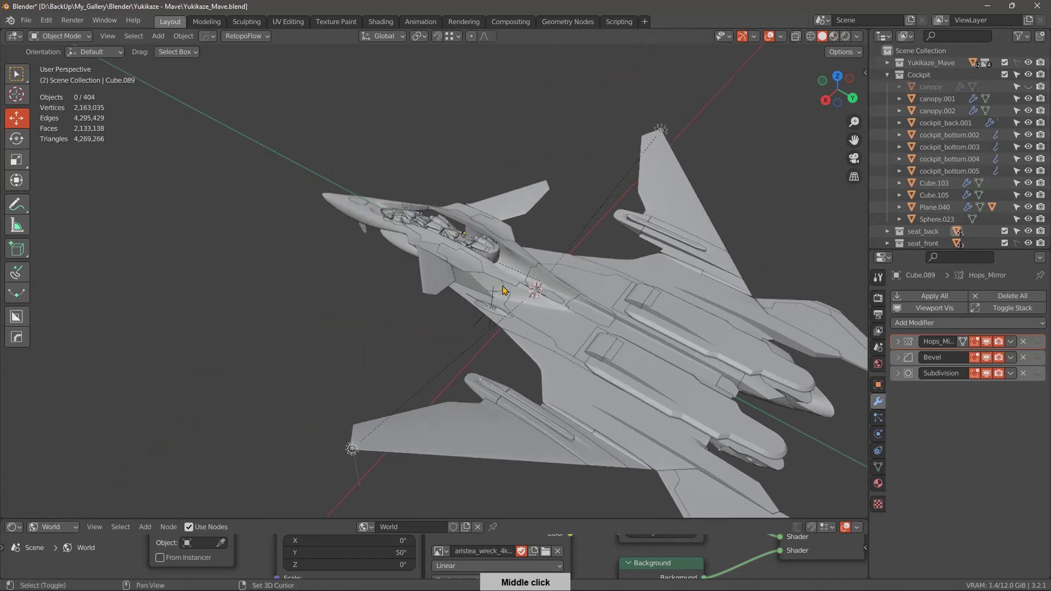
Orbit into the cockpit beside the pilot mannequins and the control stick.
{"action": "middle_click", "coordinate": [613, 277]}
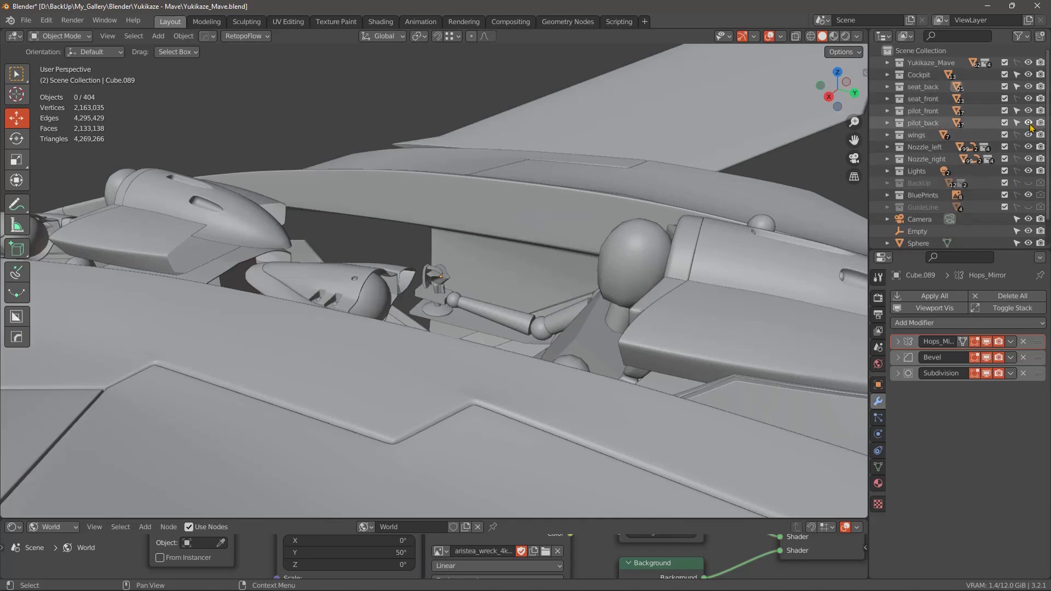
Orbit around the finished control stick in the cockpit and back out to the fuselage.
{"action": "middle_click", "coordinate": [636, 331]}
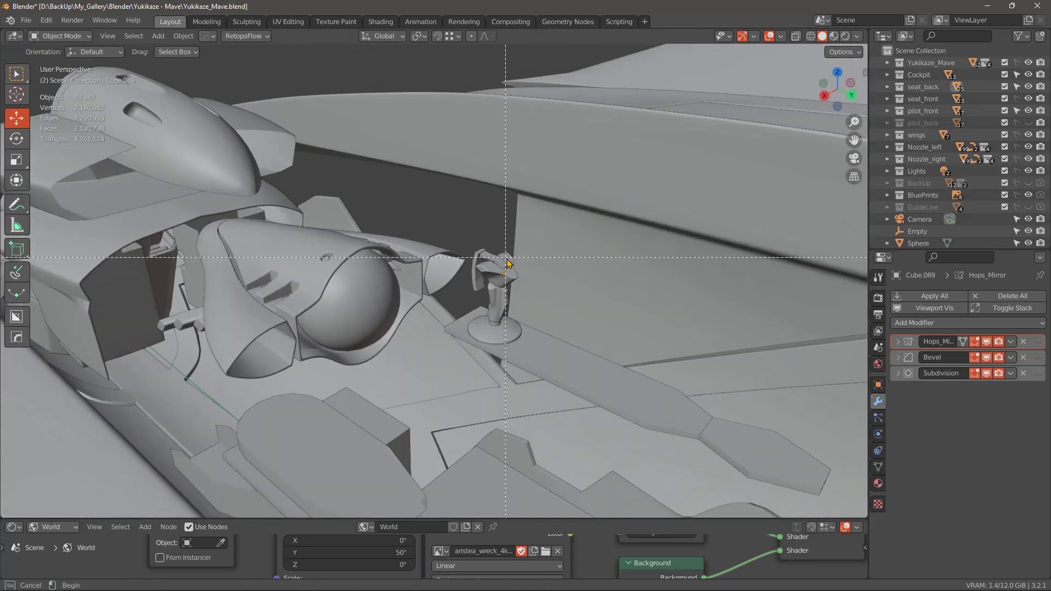
{"action": "middle_click", "coordinate": [598, 340]}
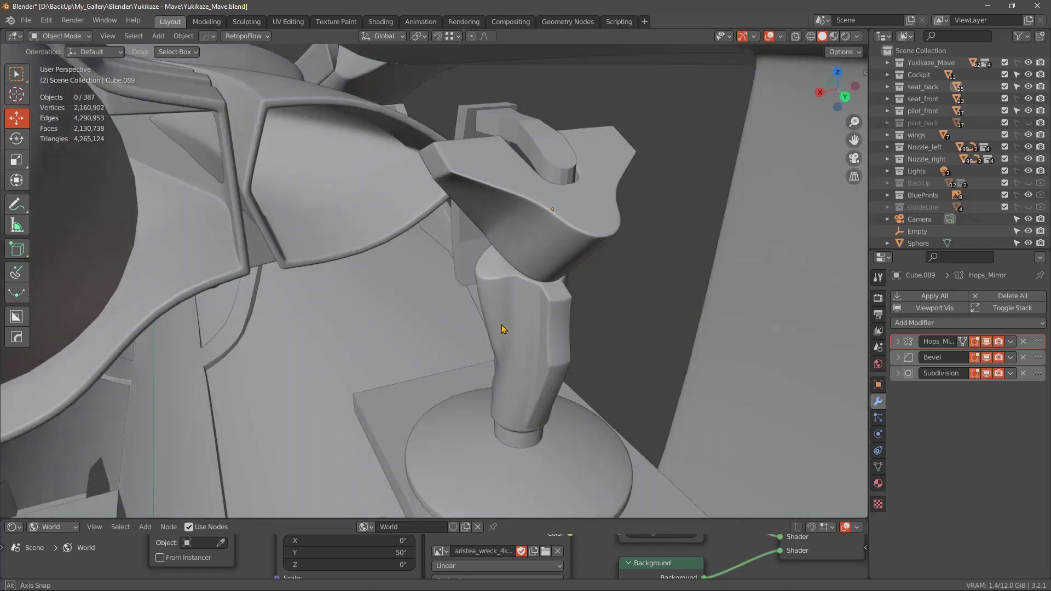
{"action": "middle_click", "coordinate": [572, 325]}
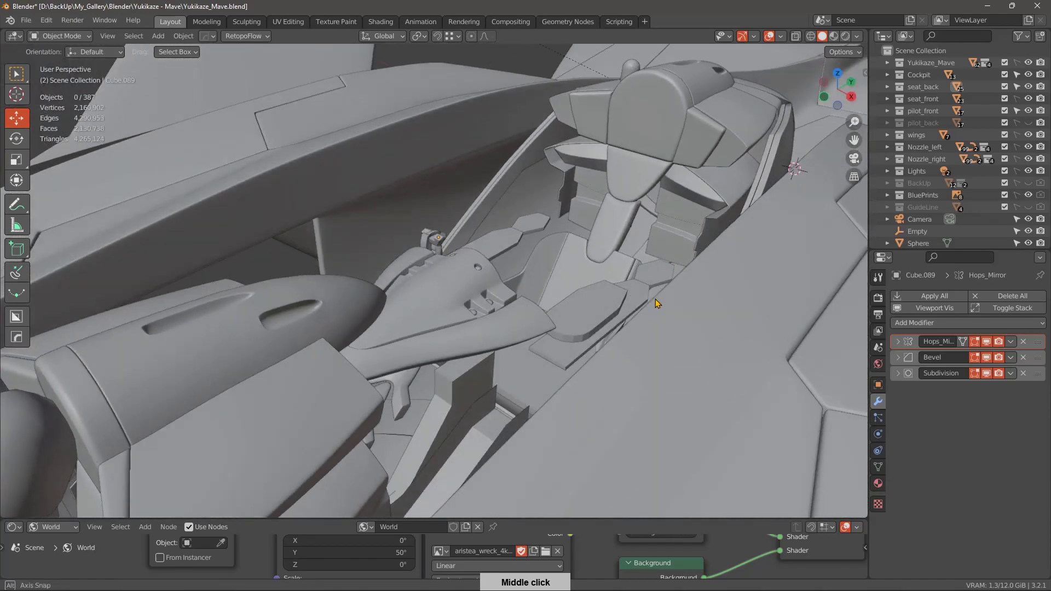
{"action": "middle_click", "coordinate": [594, 305]}
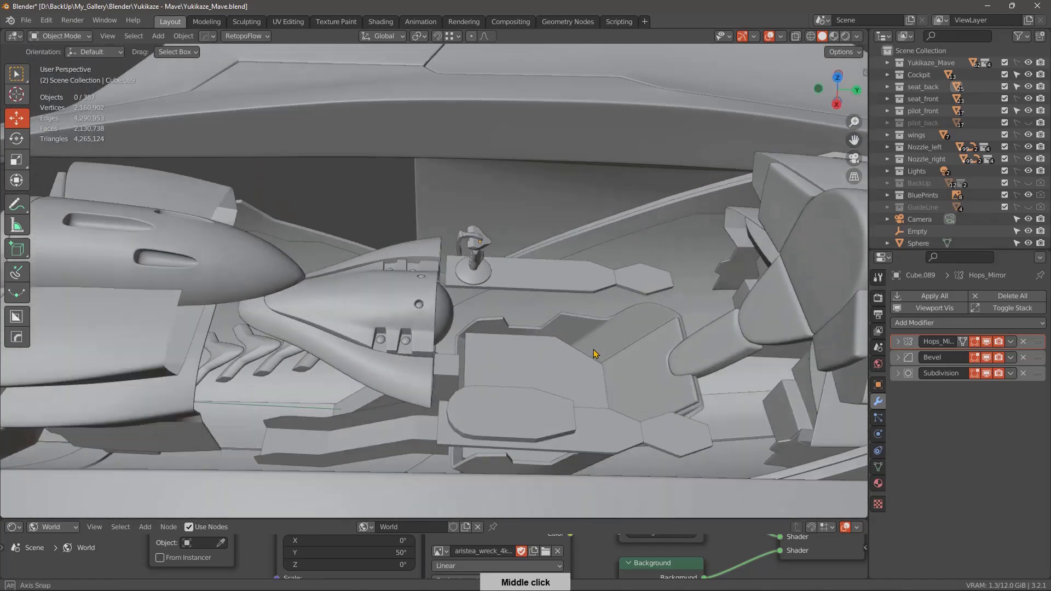
{"action": "middle_click", "coordinate": [618, 266]}
{"action": "middle_click", "coordinate": [613, 377]}
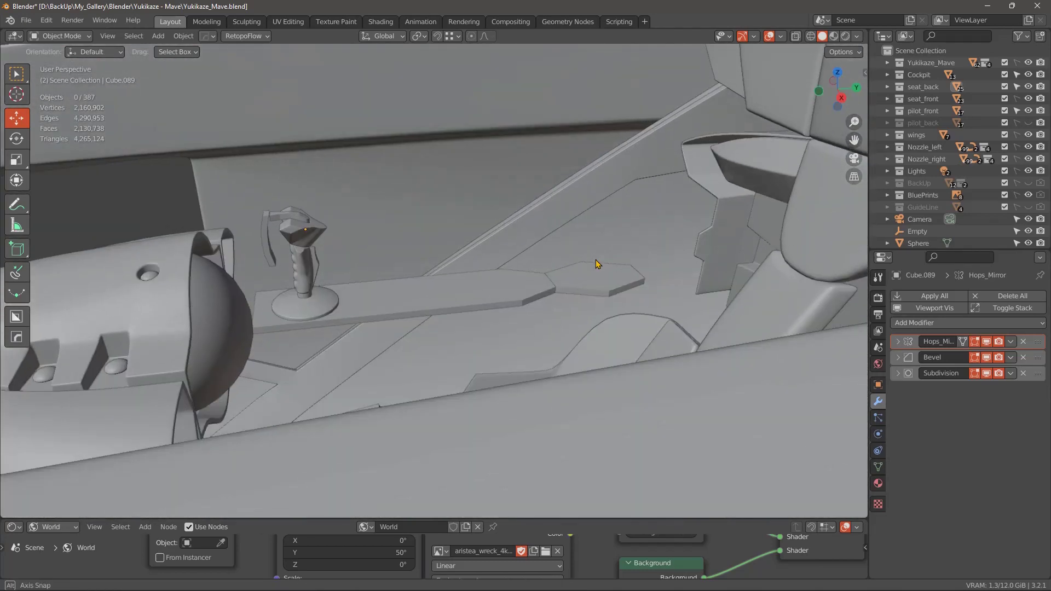
{"action": "middle_click", "coordinate": [616, 267]}
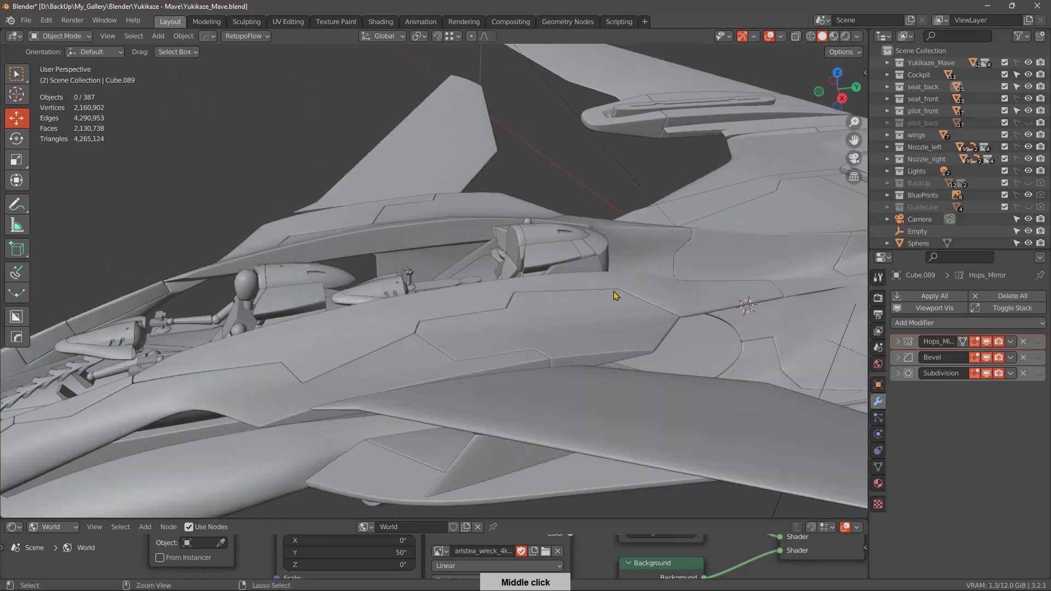